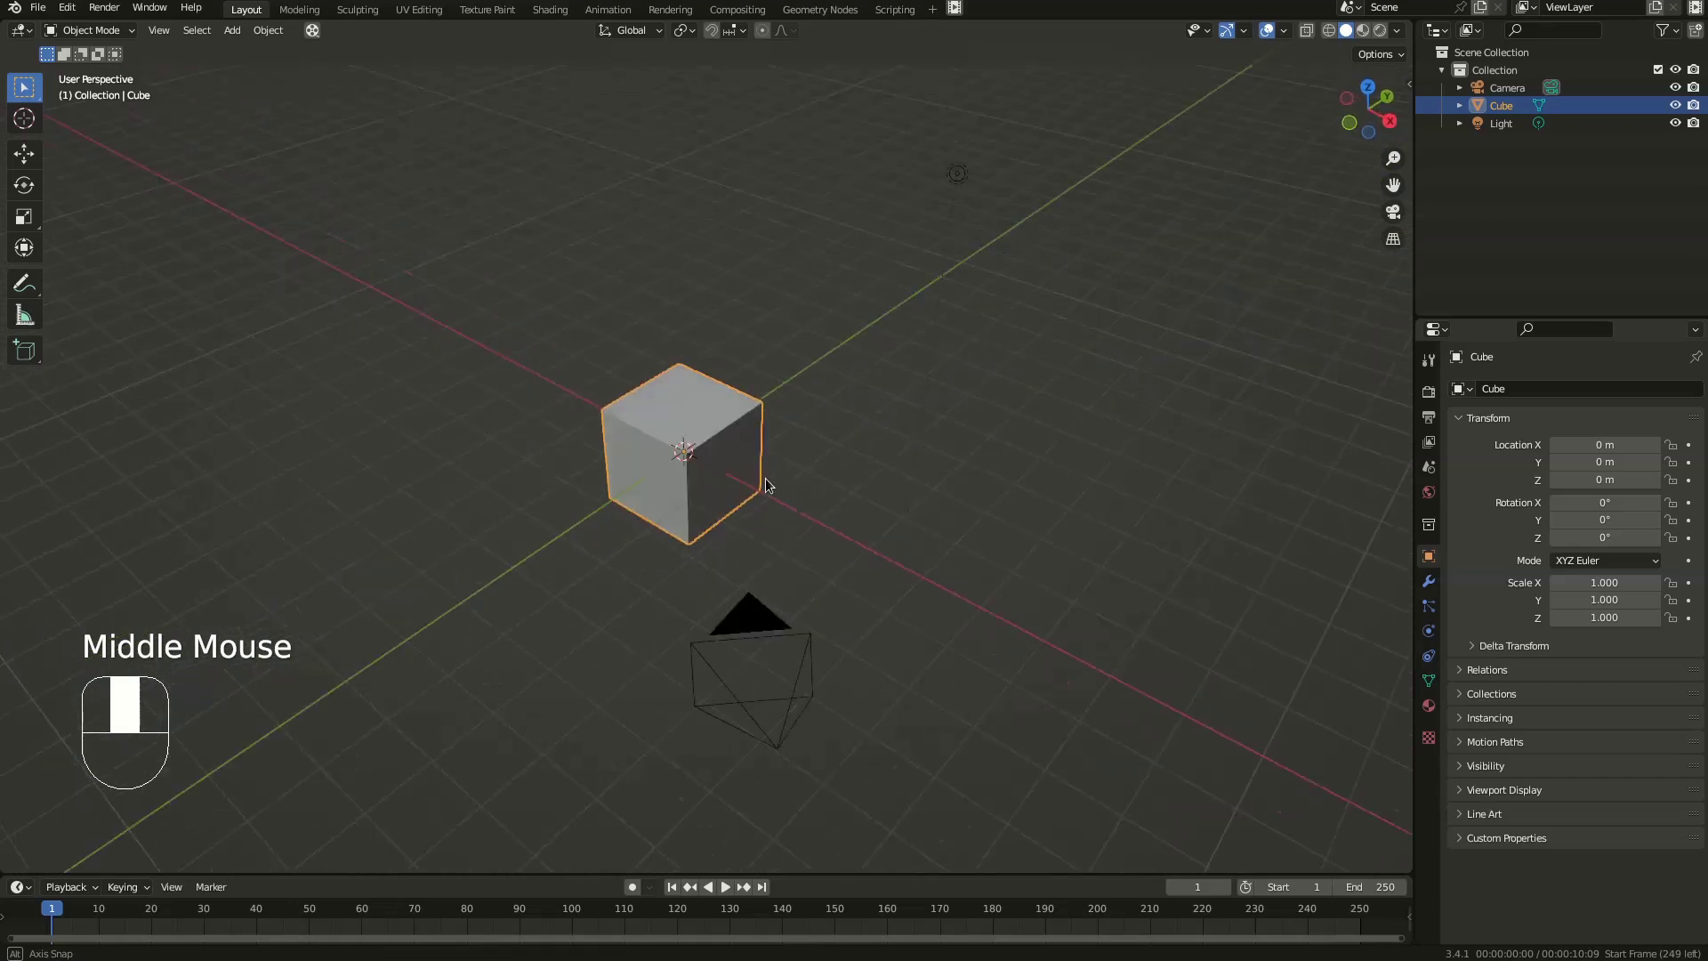
# - Delete the camera from the default scene
pyautogui.click(406, 493)
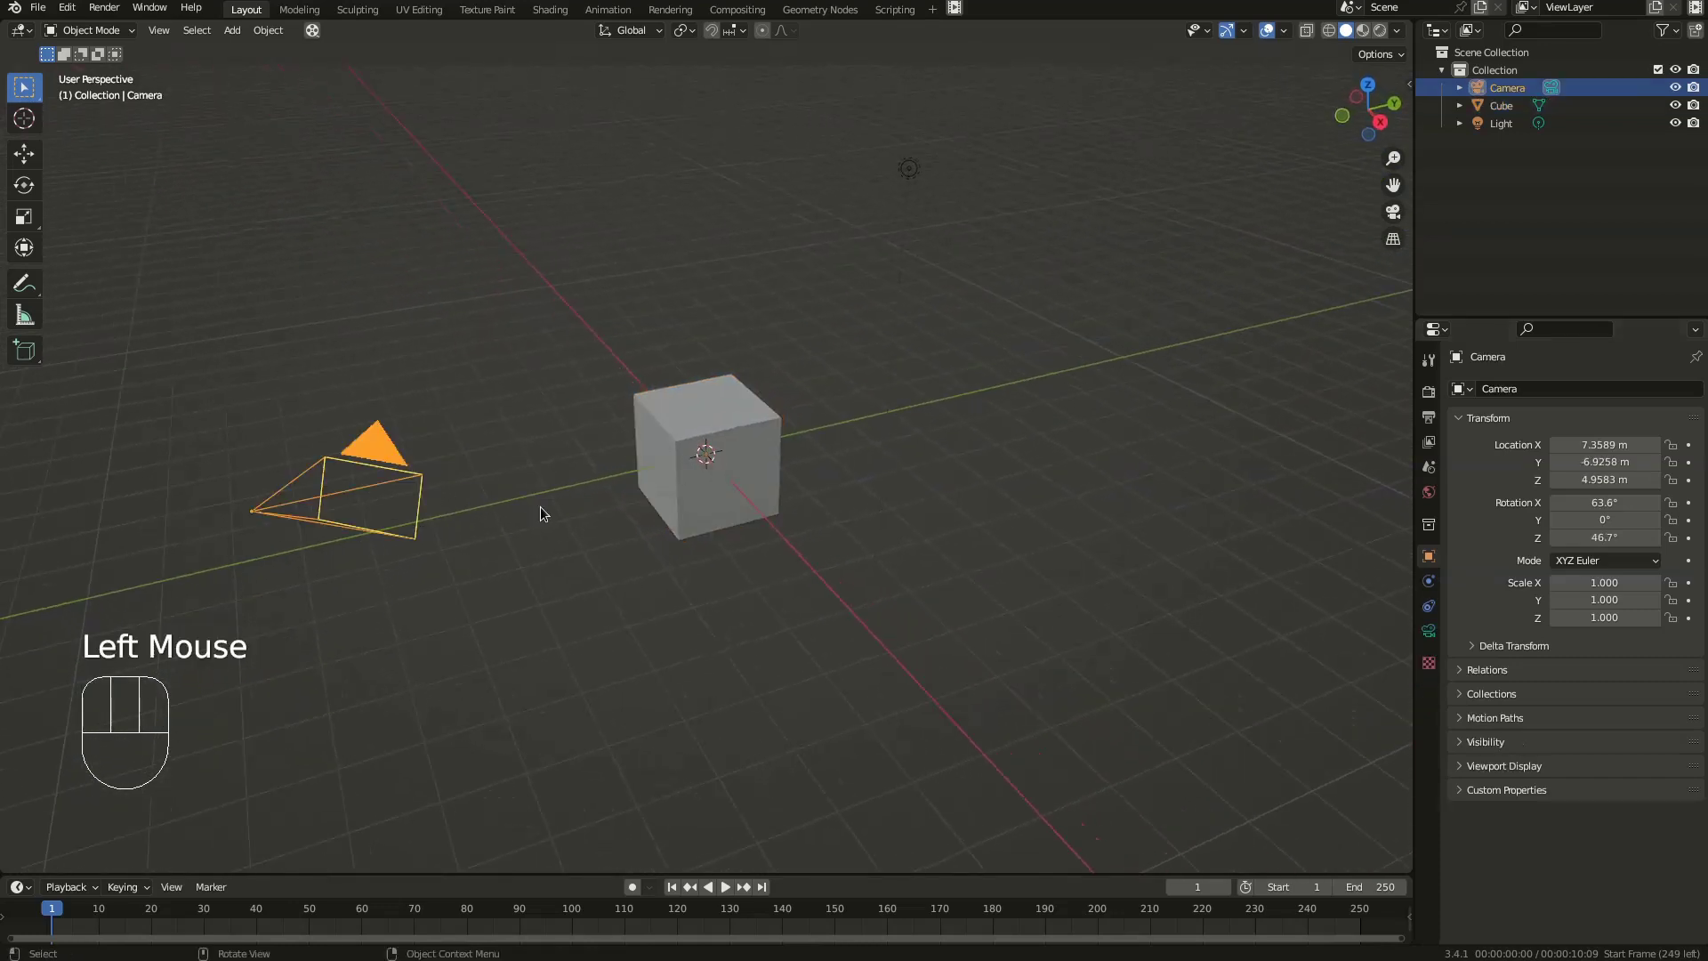
pyautogui.press('x')
pyautogui.moveTo(914, 181); pyautogui.dragTo(910, 202)
pyautogui.scroll(-3)
# - Move the light far away along X, then select the cube
pyautogui.press('g')
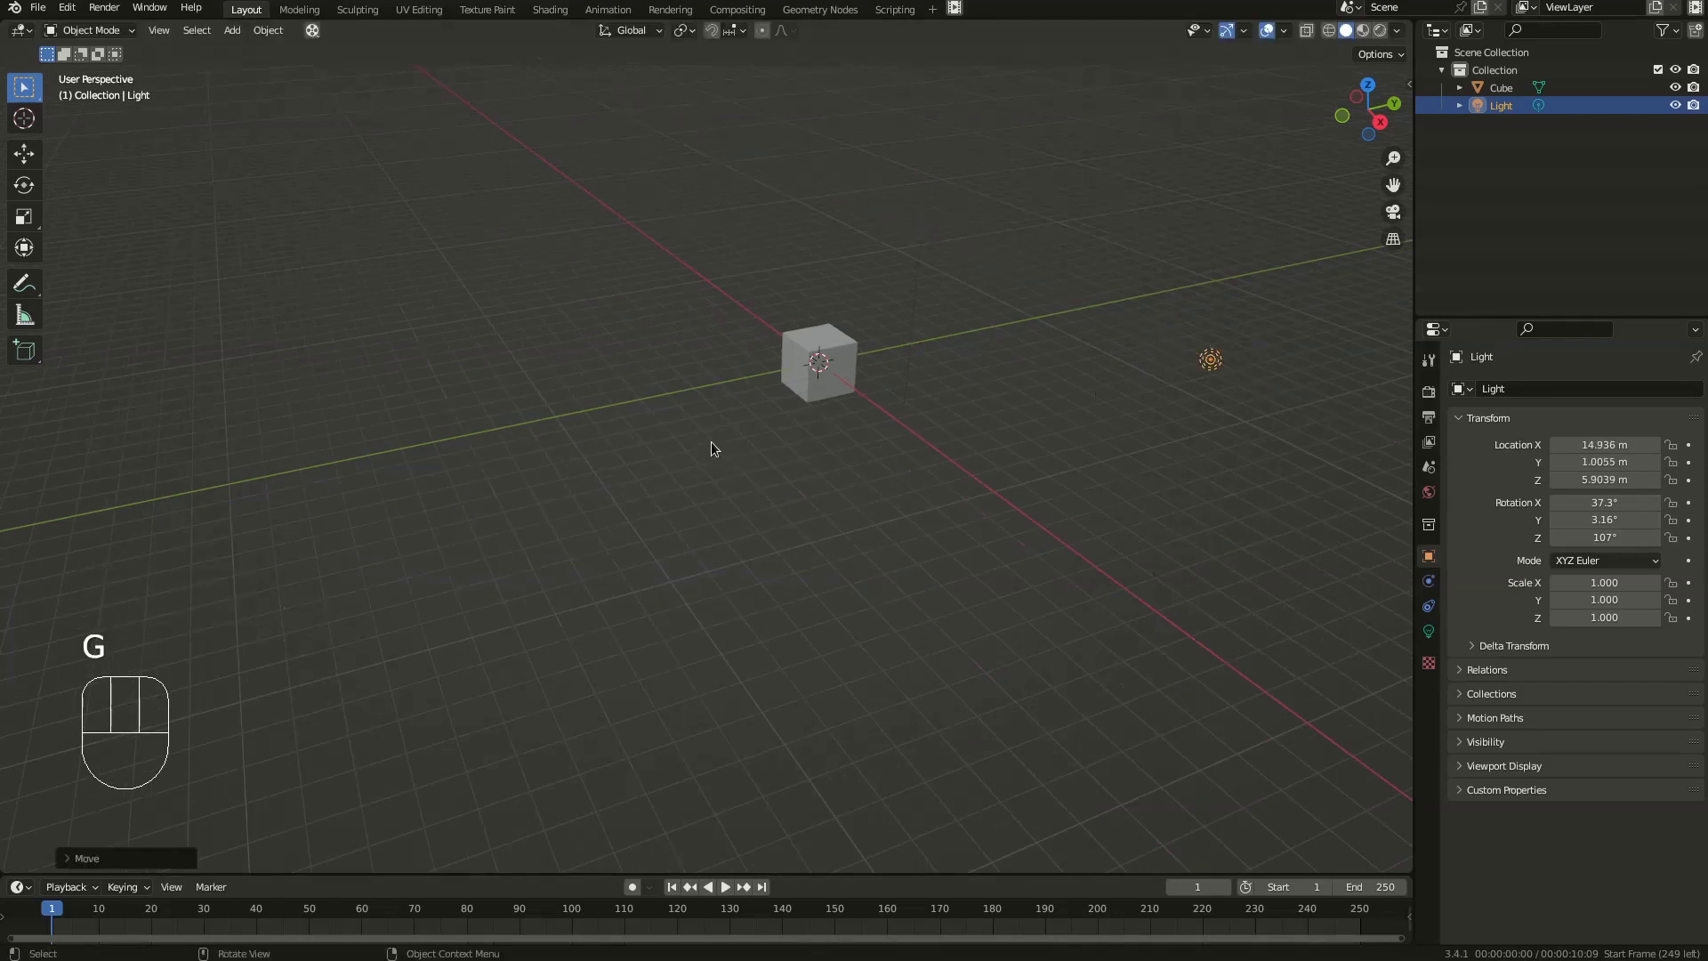
pyautogui.click(834, 370)
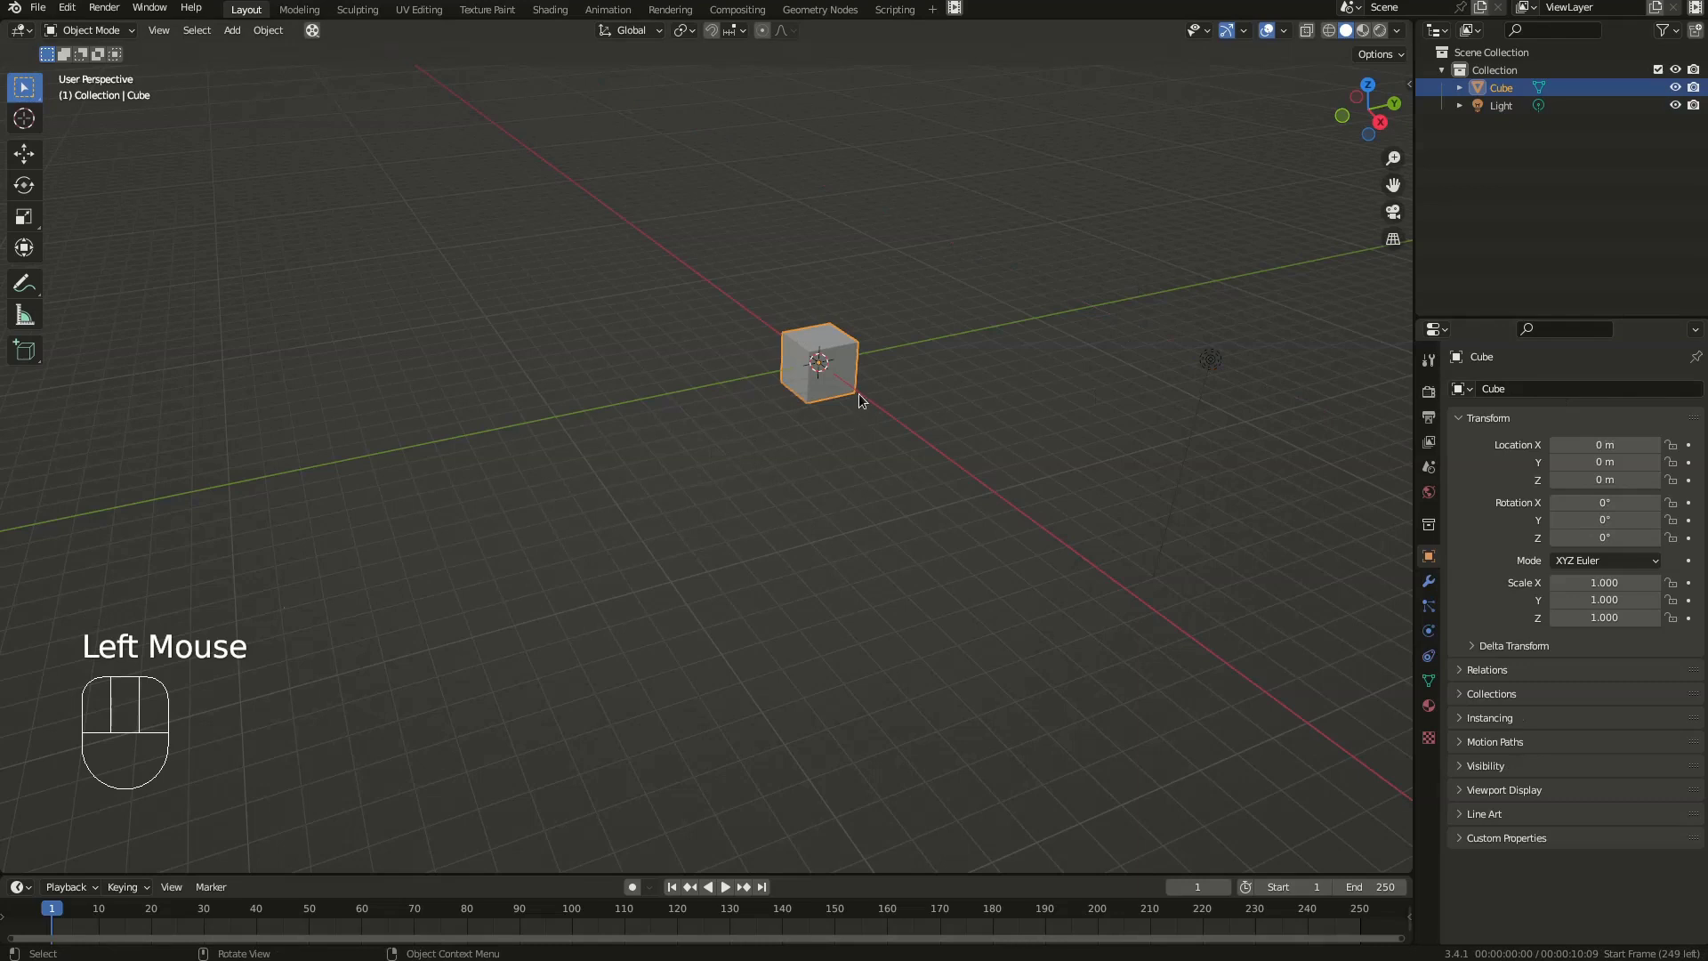
pyautogui.moveTo(807, 364); pyautogui.dragTo(818, 366)
# - Stretch the cube into a long beam along X, bevel its edges and add 5 loop cuts
pyautogui.scroll(3)
pyautogui.press('Tab')
pyautogui.press('s')
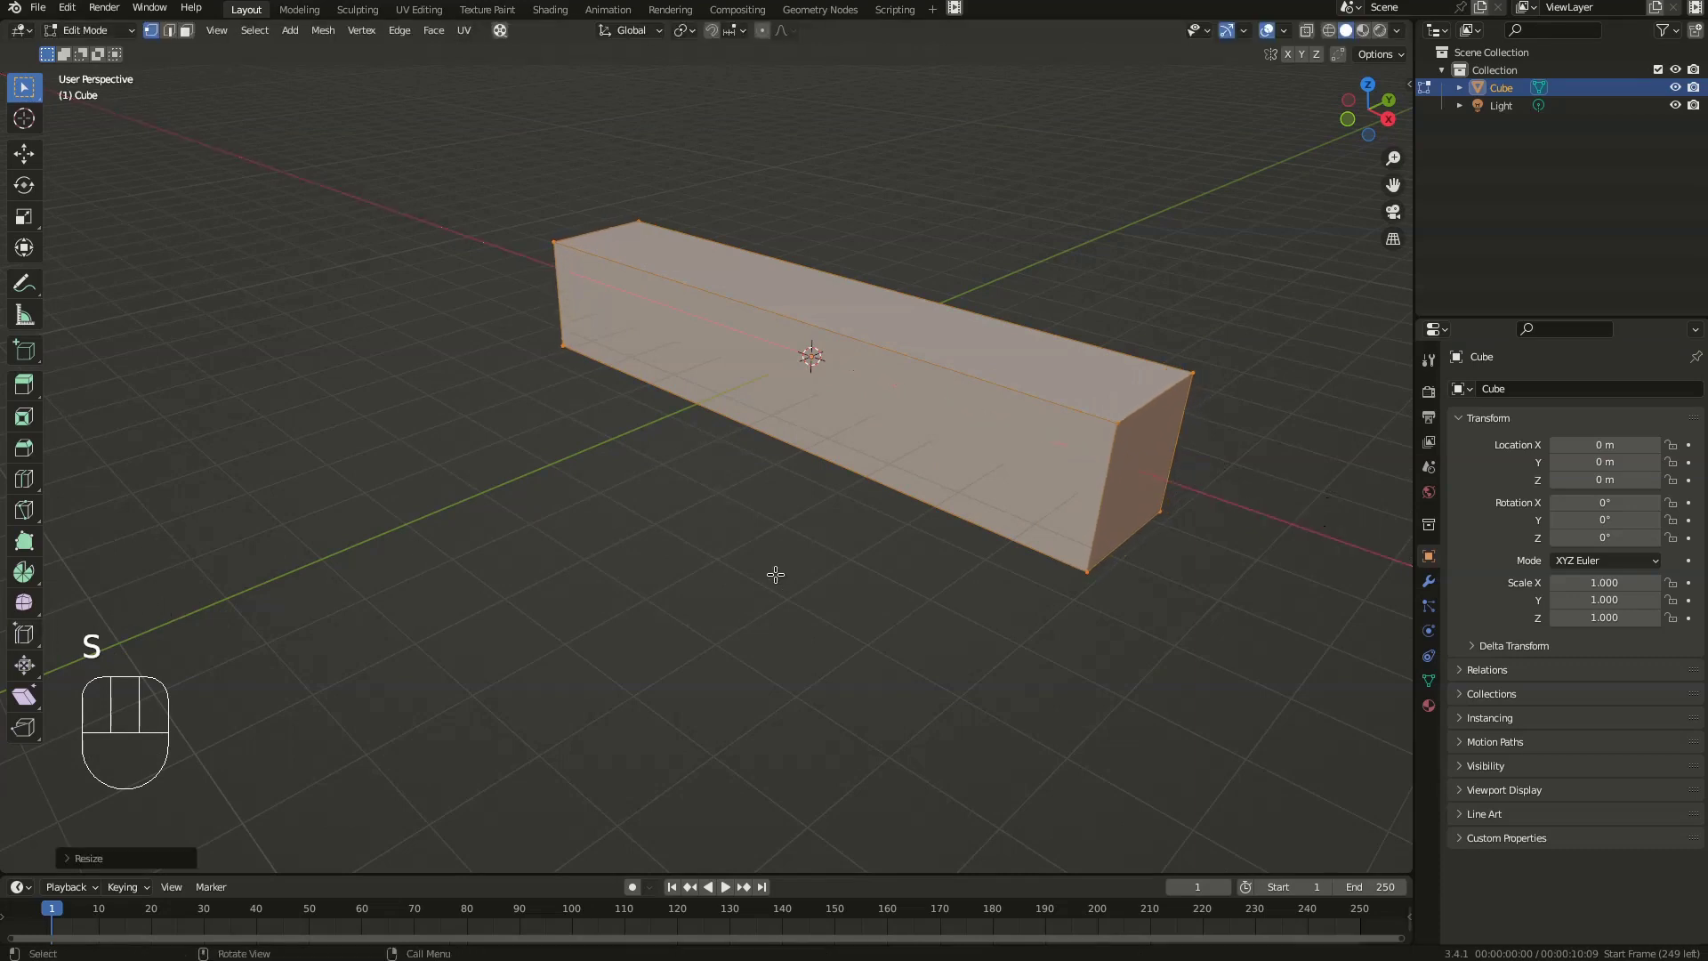
pyautogui.press('ctrl+b')
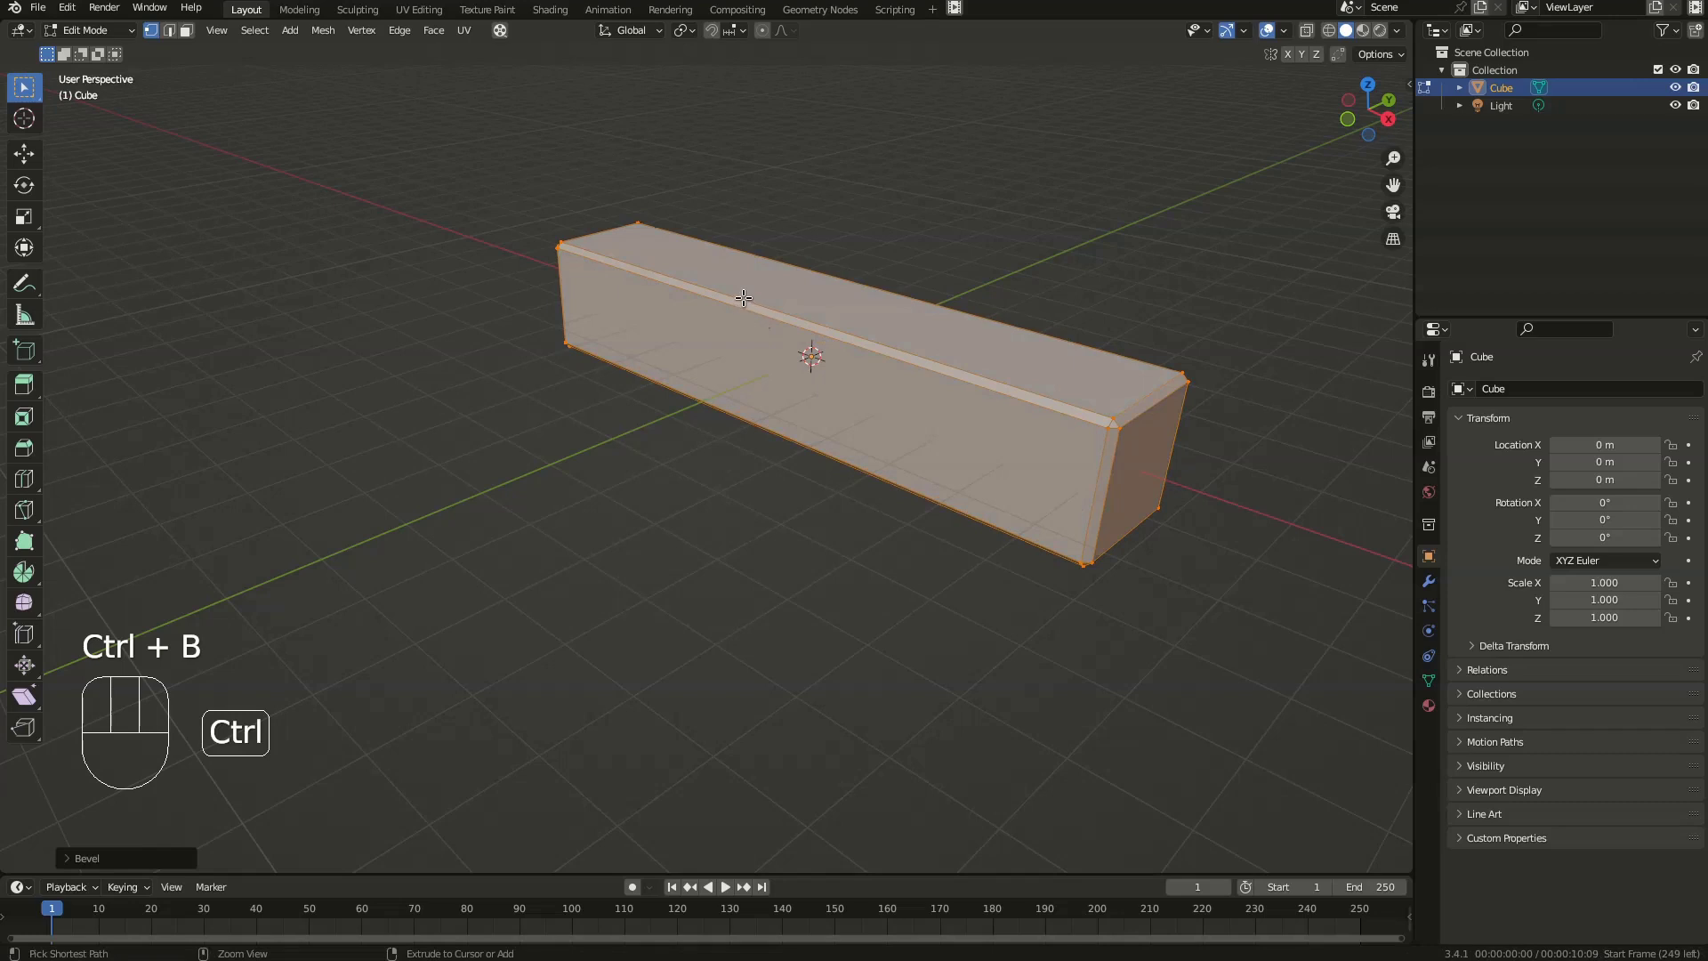
pyautogui.press('ctrl+r')
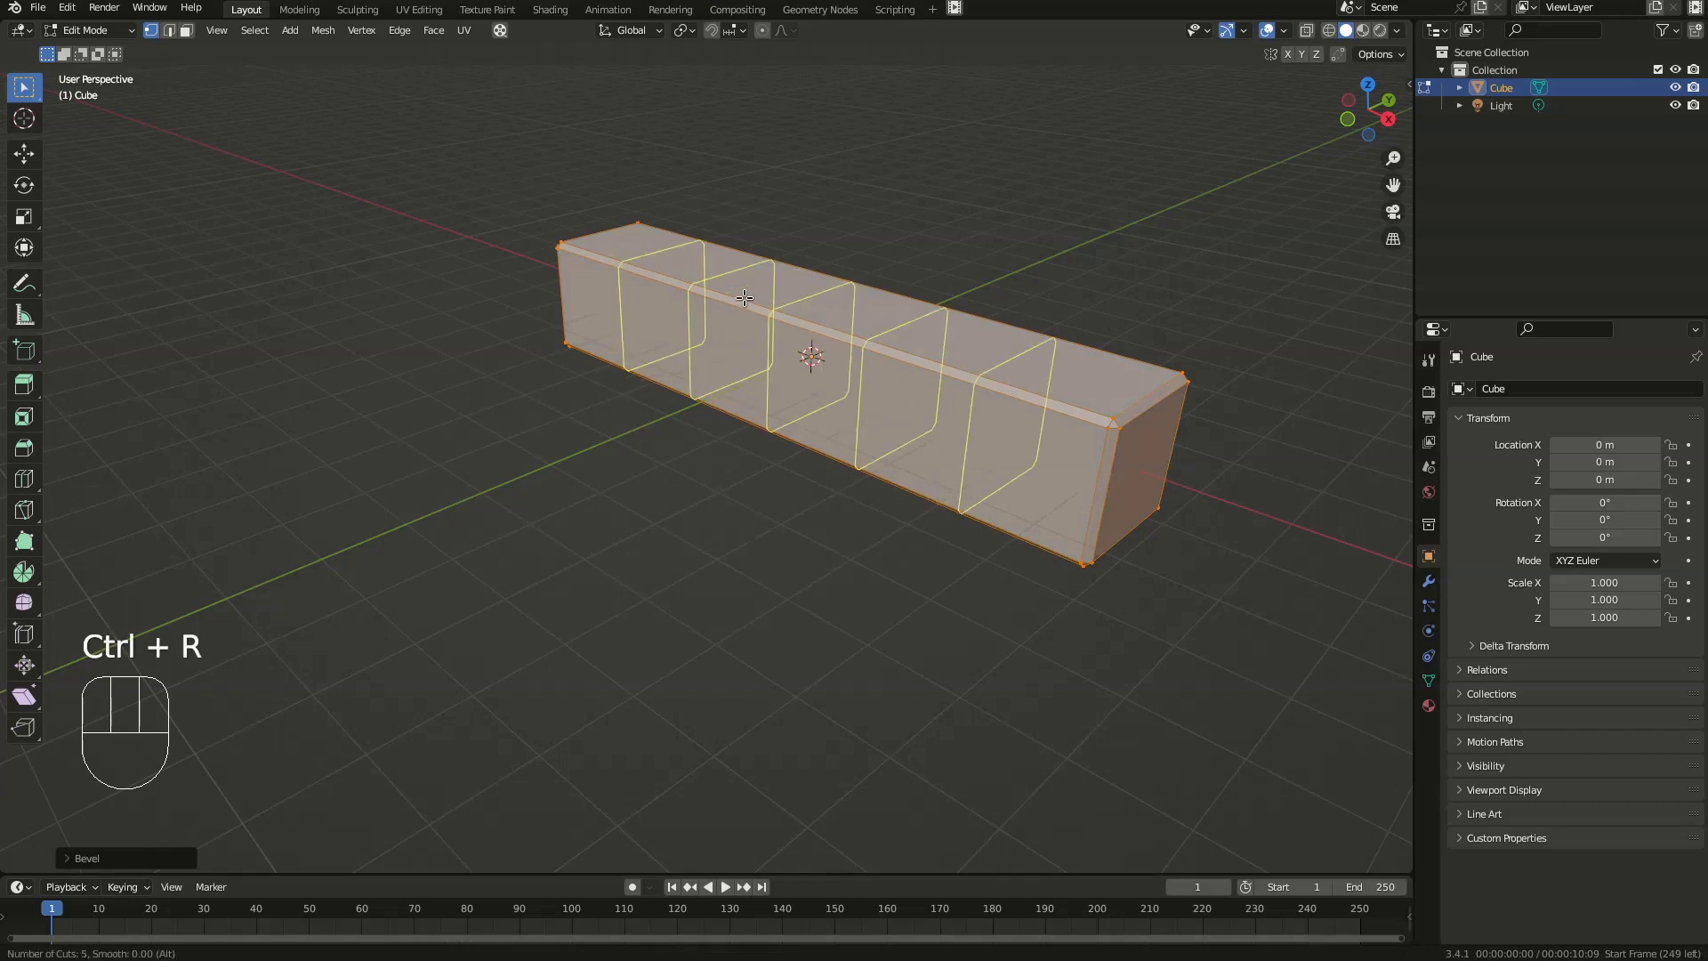
pyautogui.press('Tab')
pyautogui.scroll(-3)
# - Duplicate the beam upward, rotate the copy 90° about Z and raise both beams
pyautogui.press('shift+d')
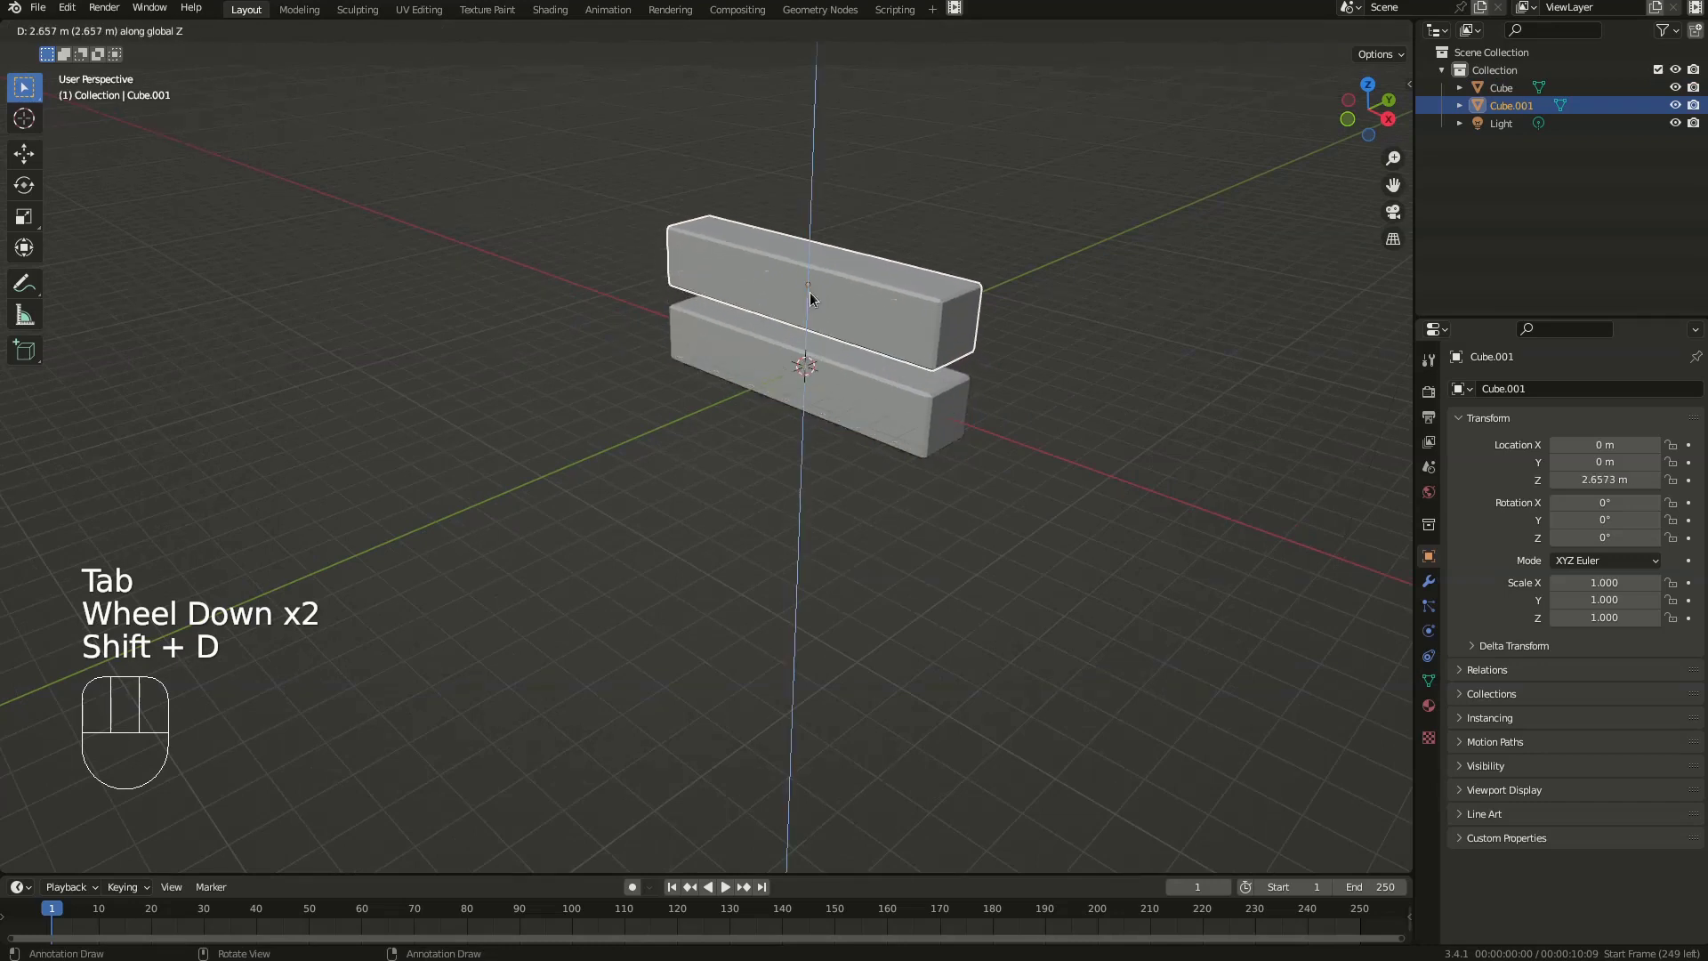
pyautogui.press('r')
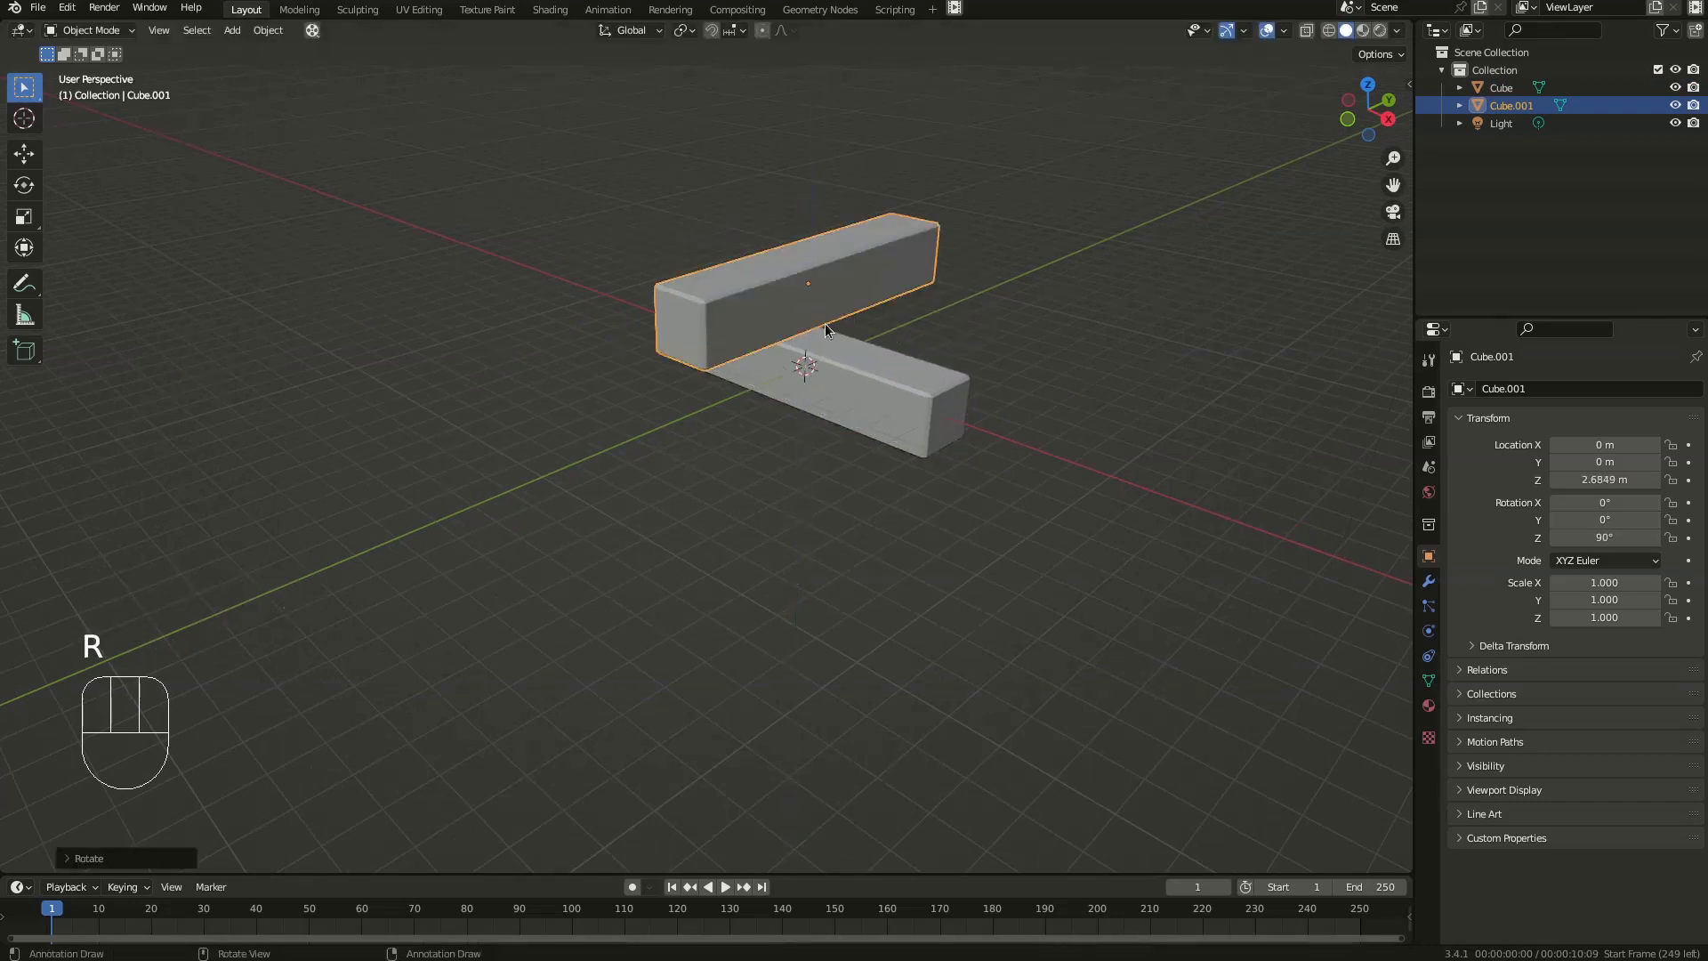
pyautogui.click(820, 375)
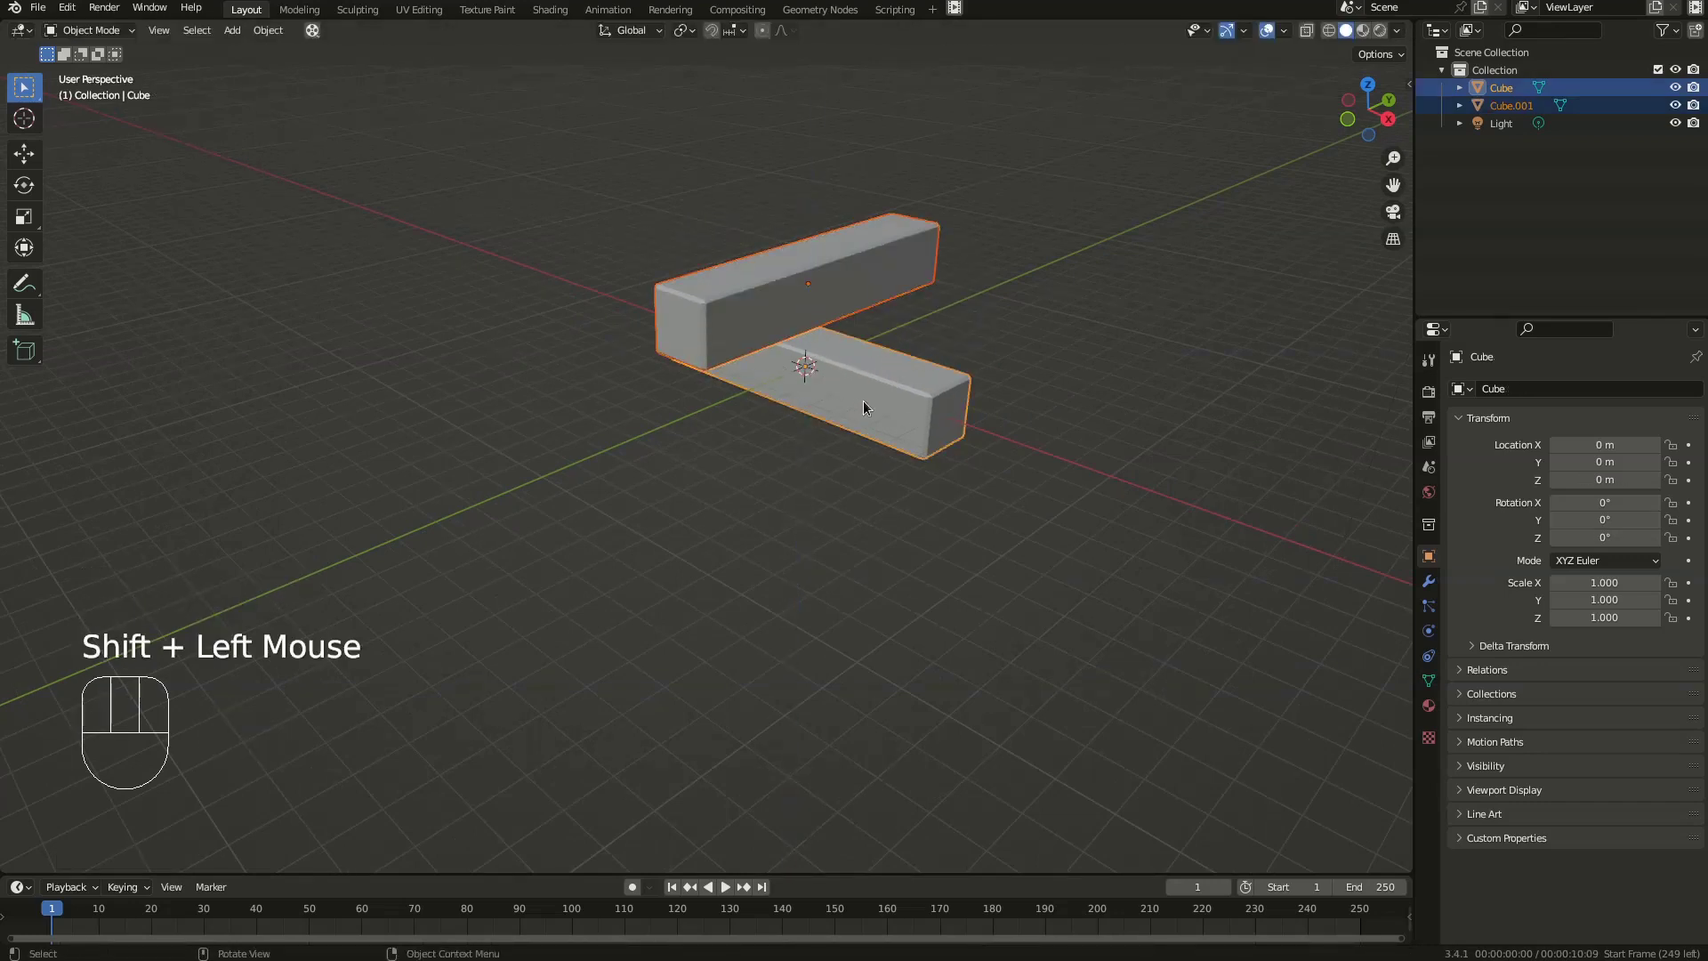
pyautogui.press('g')
# - Add a plane at the origin and scale it about 21 times into a wide floor
pyautogui.press('shift+a')
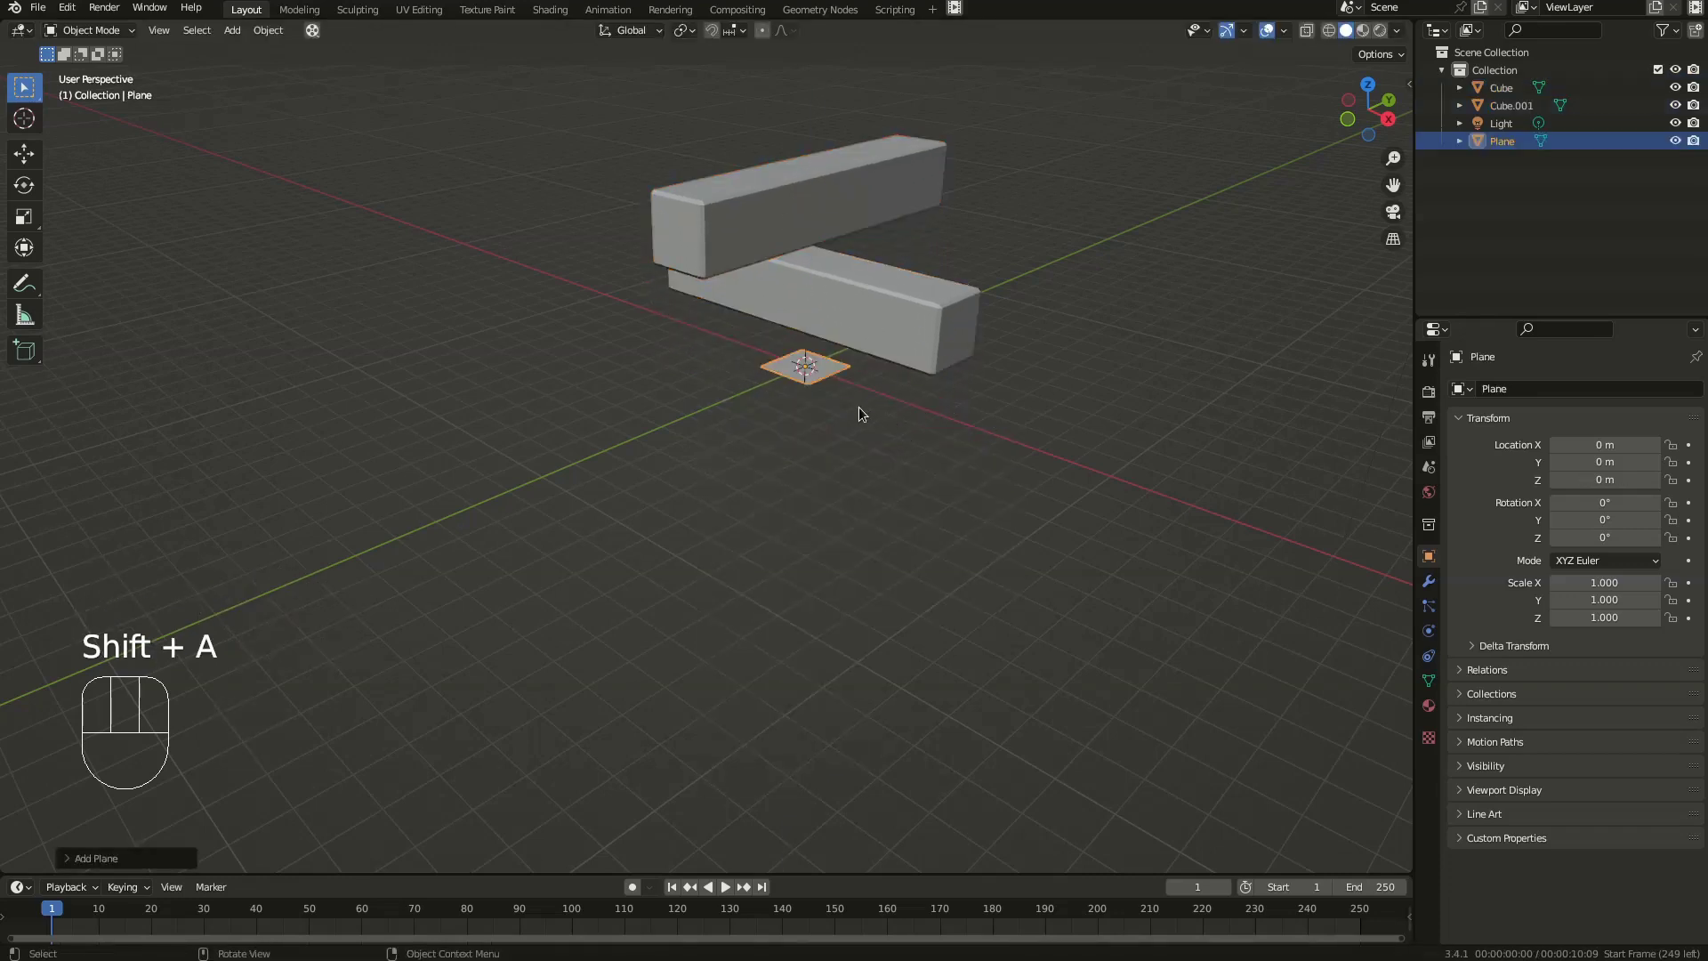
pyautogui.press('s')
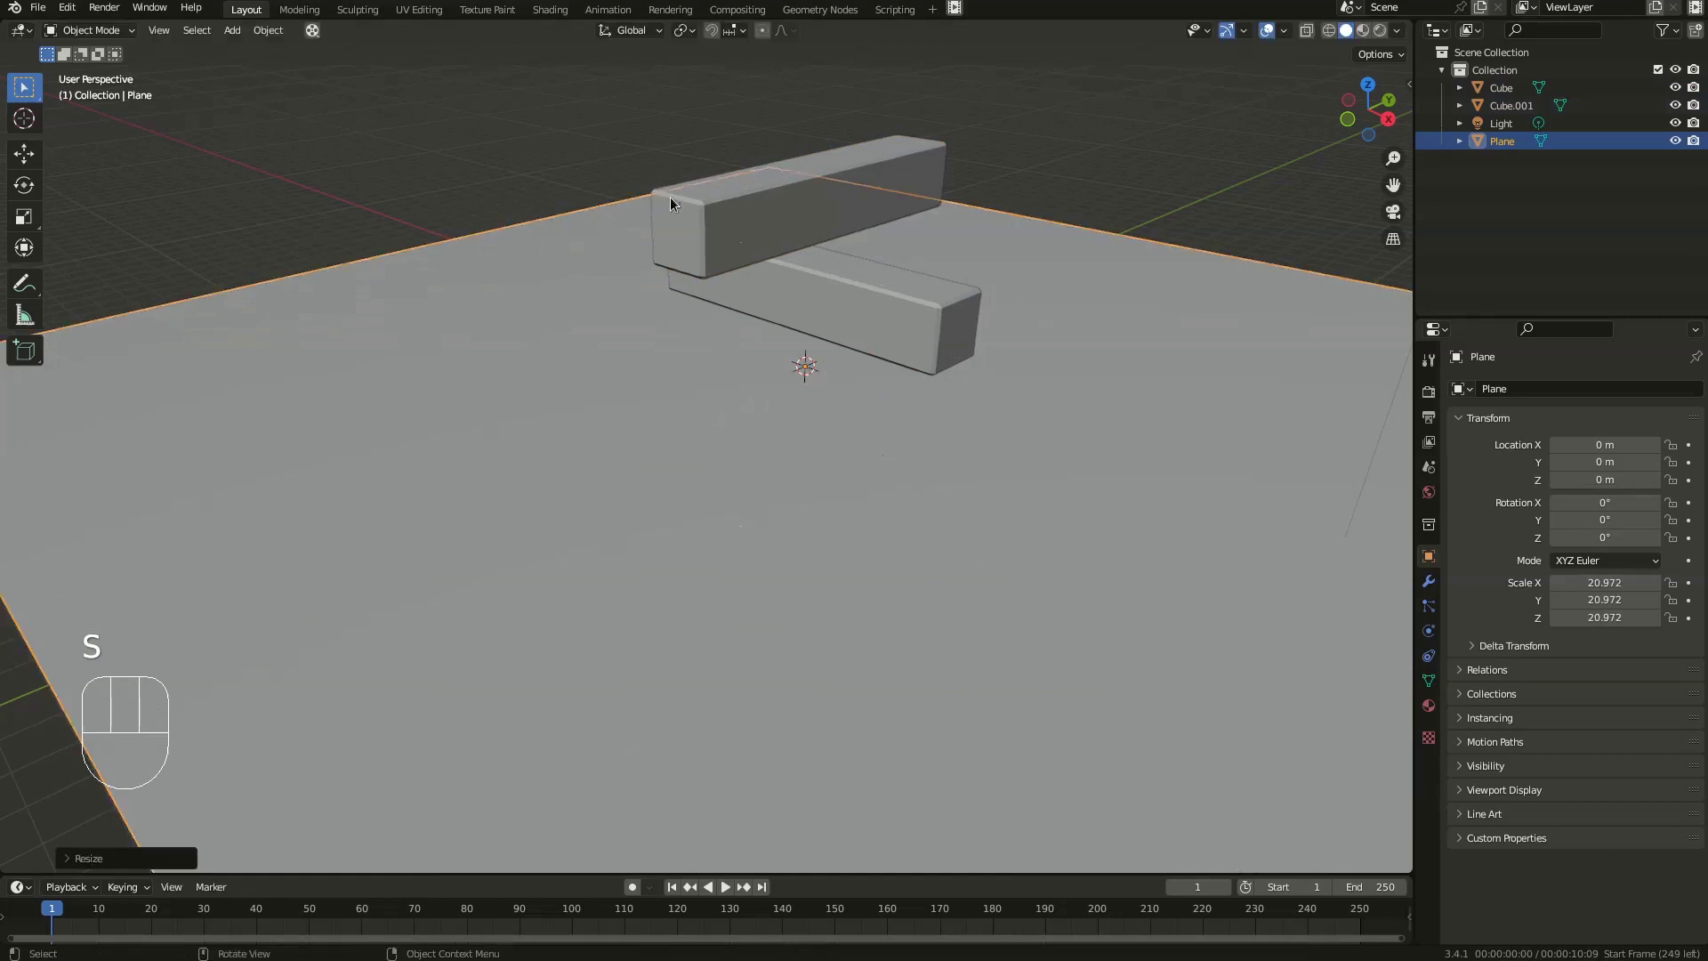
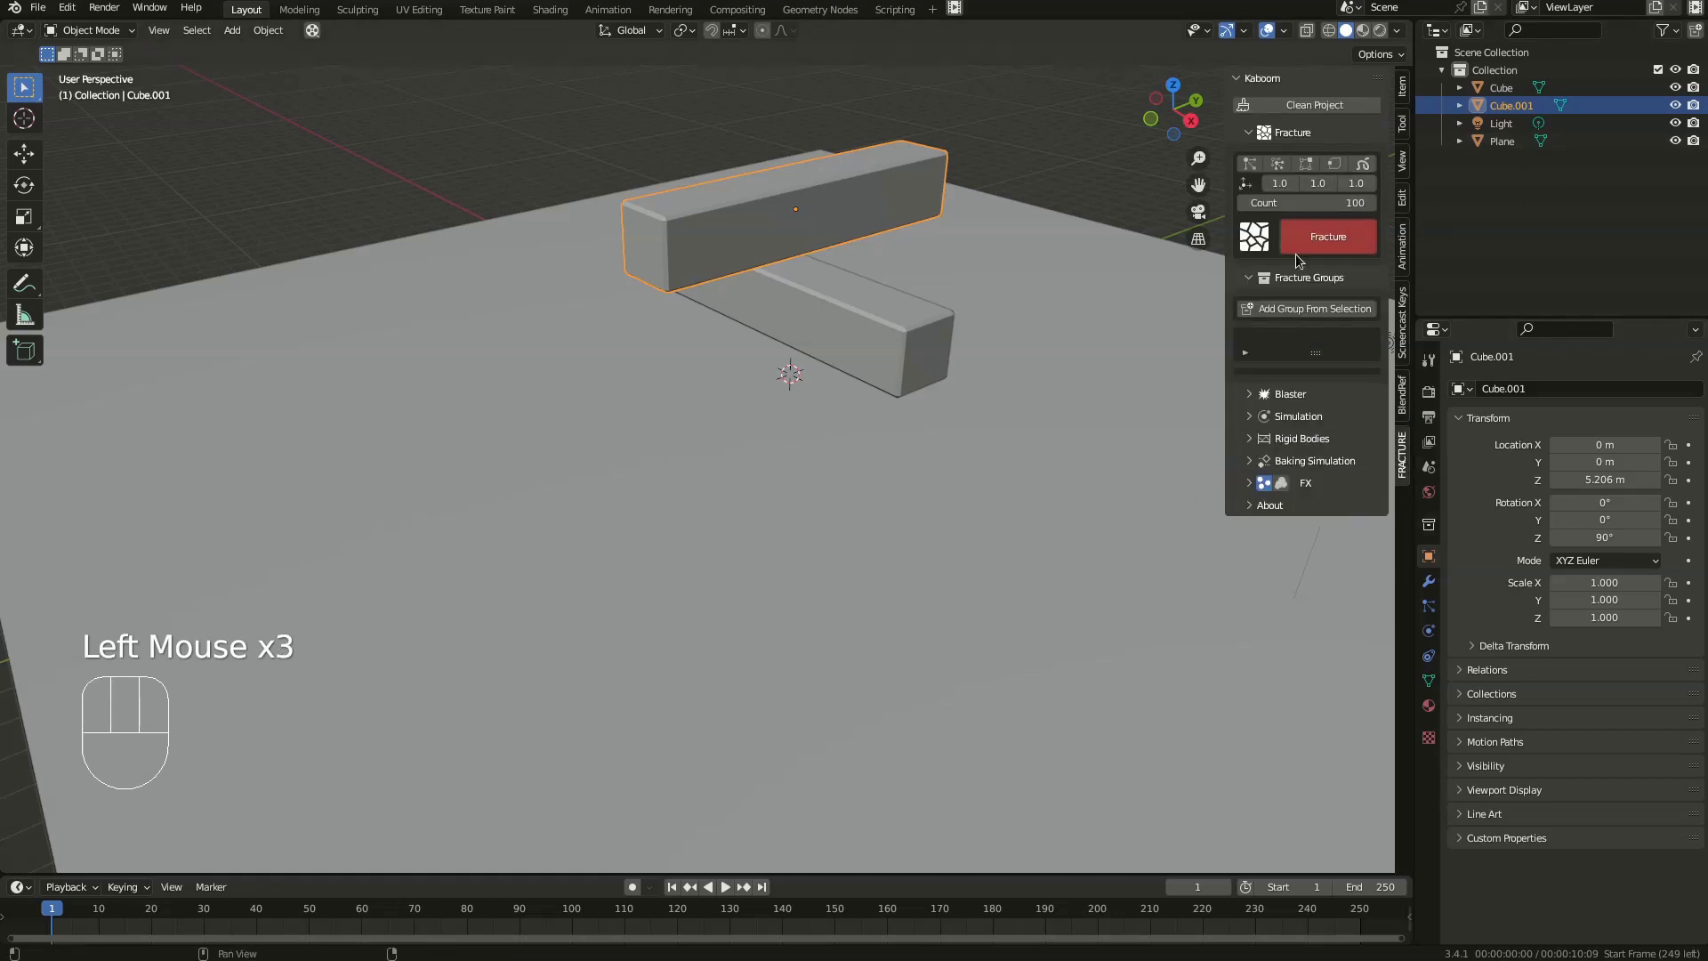
# - Fracture the upper beam (Cube.001) into 300 shards with the Kaboom add-on
pyautogui.moveTo(1316, 207); pyautogui.dragTo(1370, 52)
pyautogui.press('KP_0')
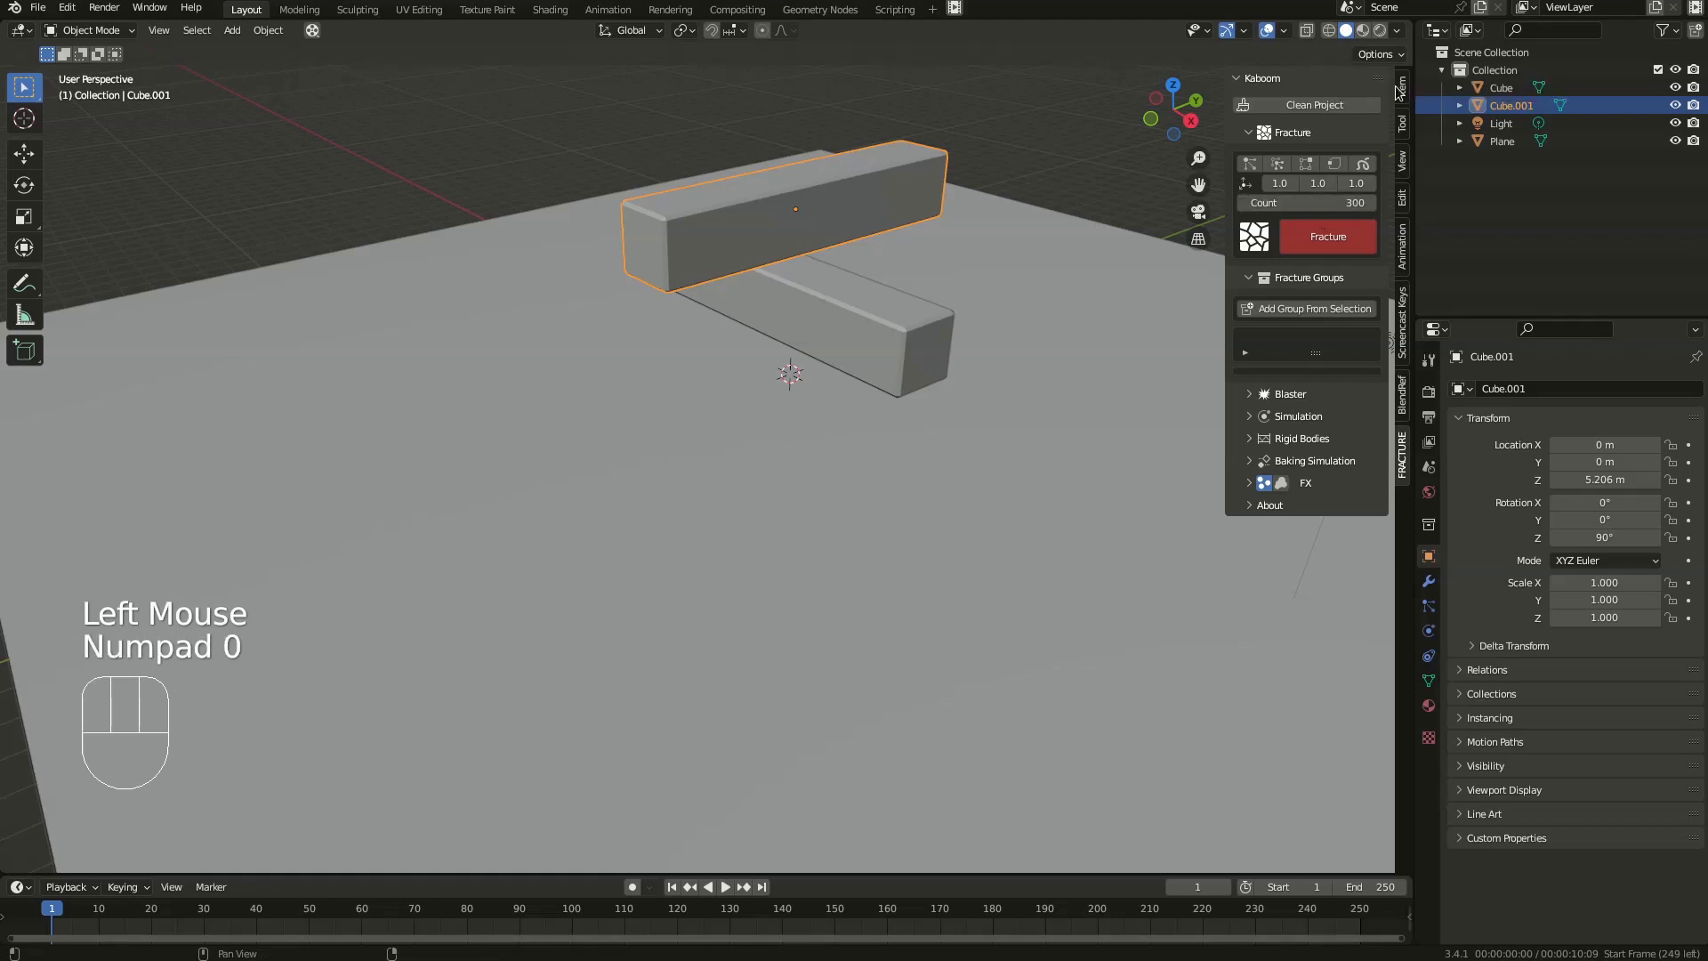
pyautogui.moveTo(1340, 250); pyautogui.dragTo(1329, 354)
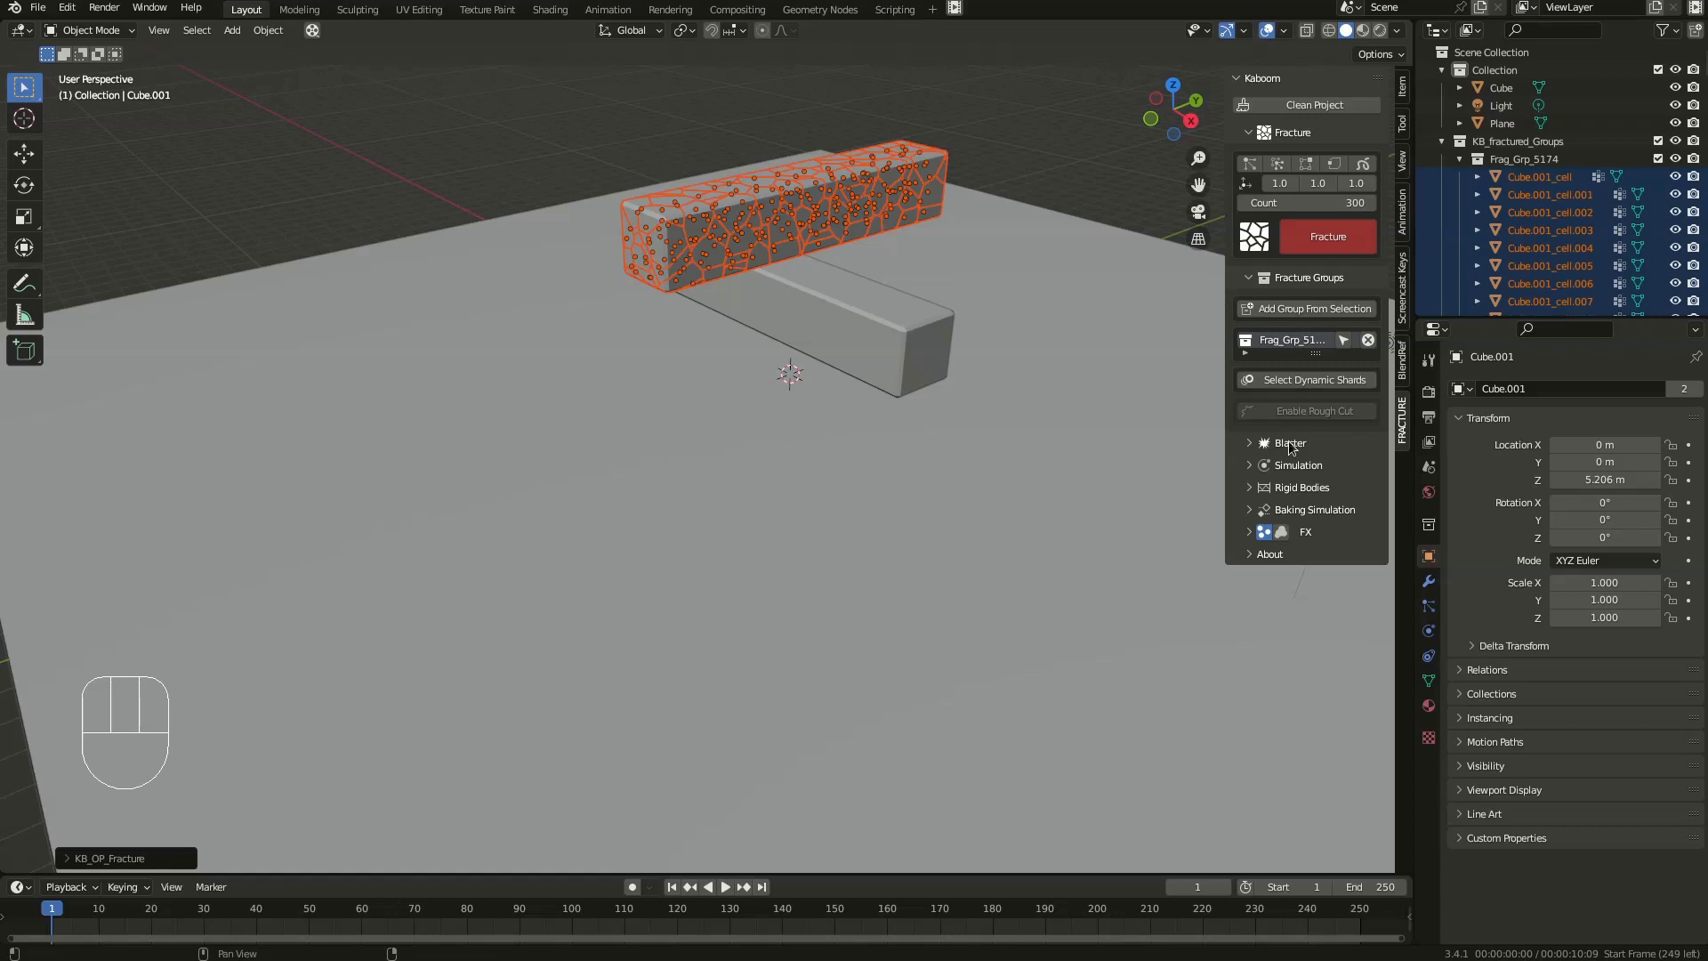
pyautogui.moveTo(1293, 448); pyautogui.dragTo(1294, 481)
# - Add a blaster, place it beside the beam in Right view and keyframe it at frame 1
pyautogui.moveTo(1294, 479); pyautogui.dragTo(1177, 498)
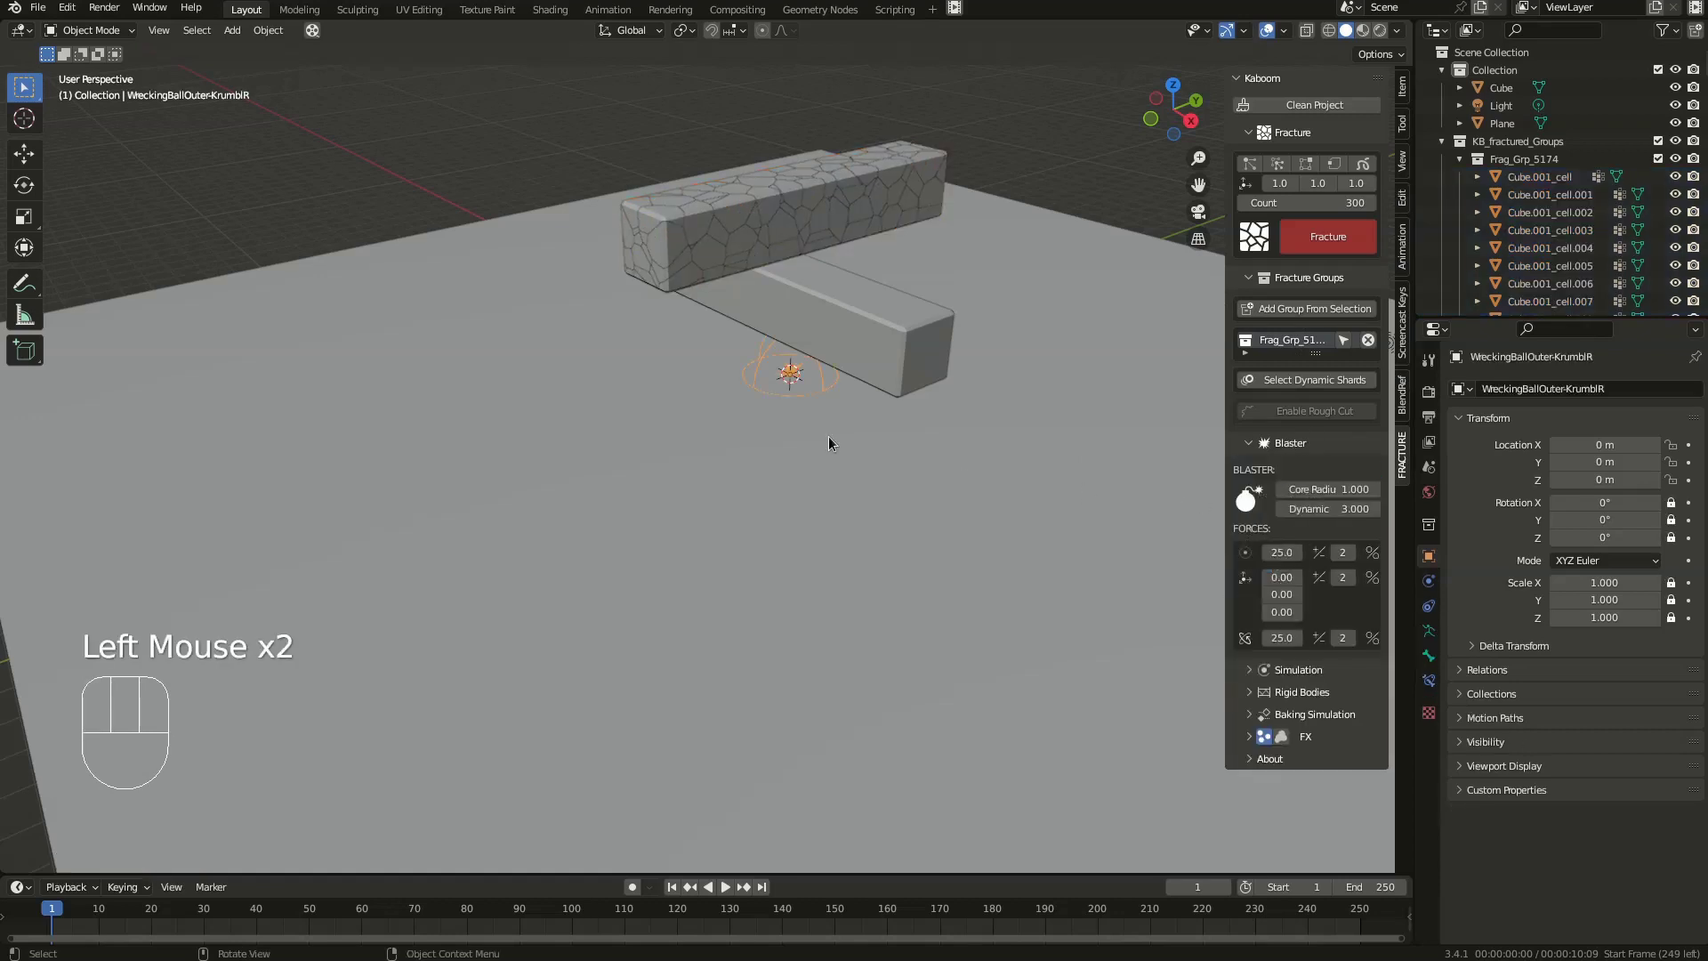
pyautogui.press('KP_1')
pyautogui.press('KP_3')
pyautogui.press('KP_5')
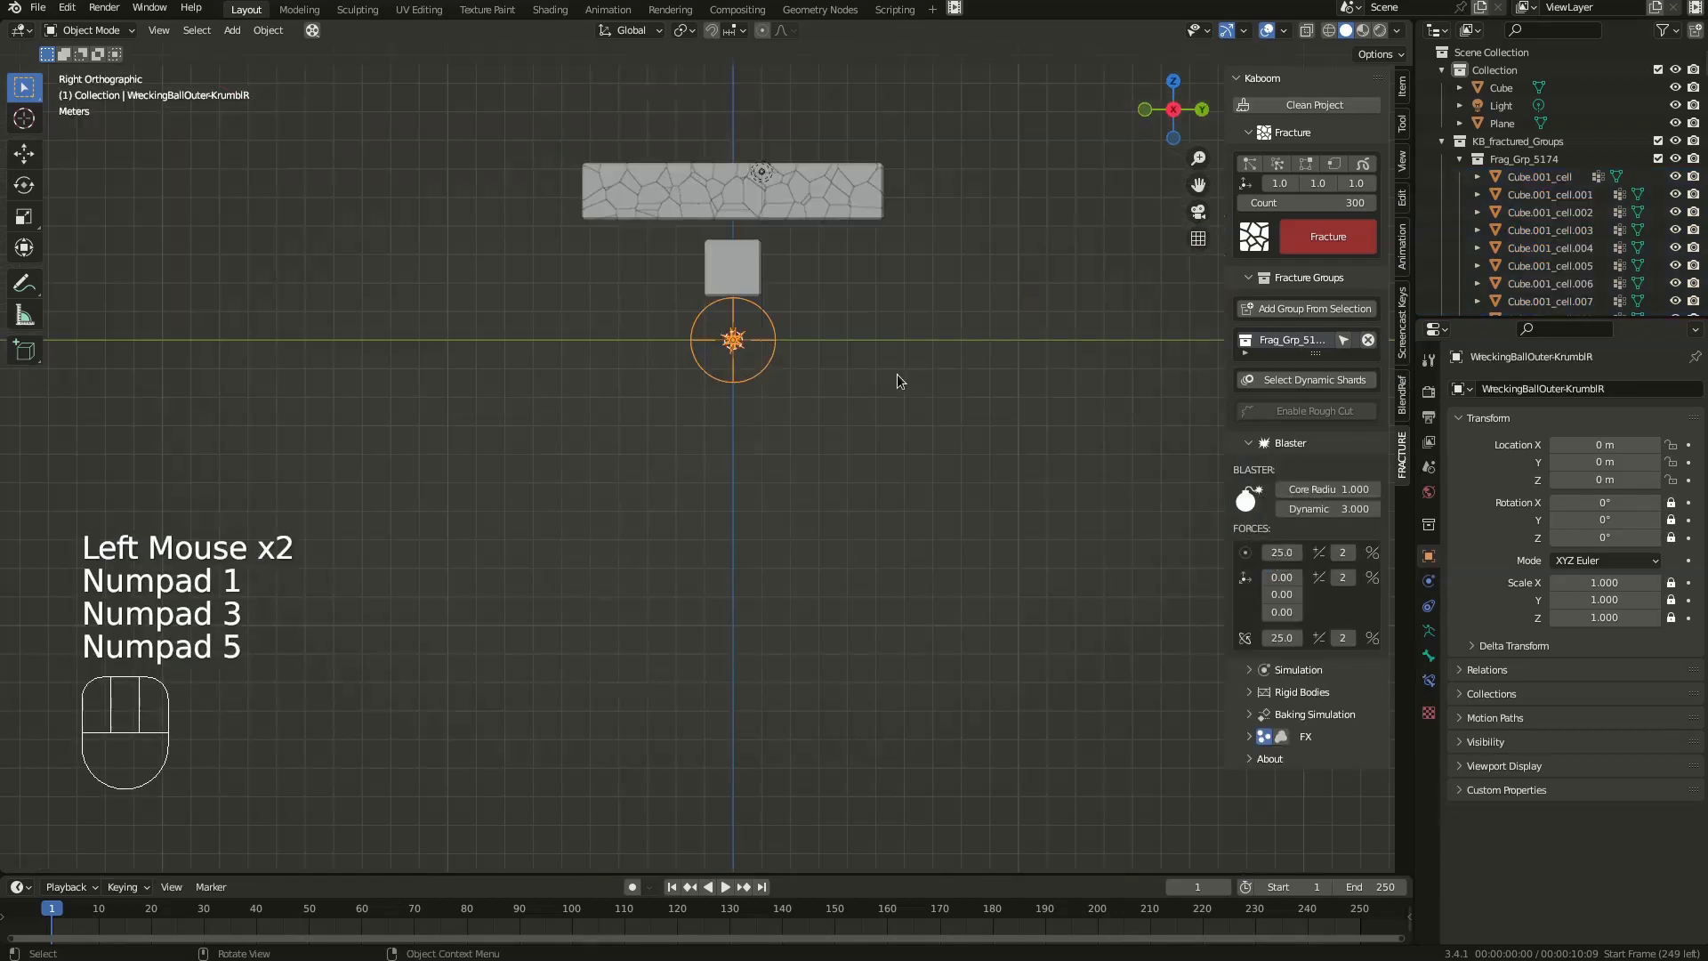
pyautogui.press('g')
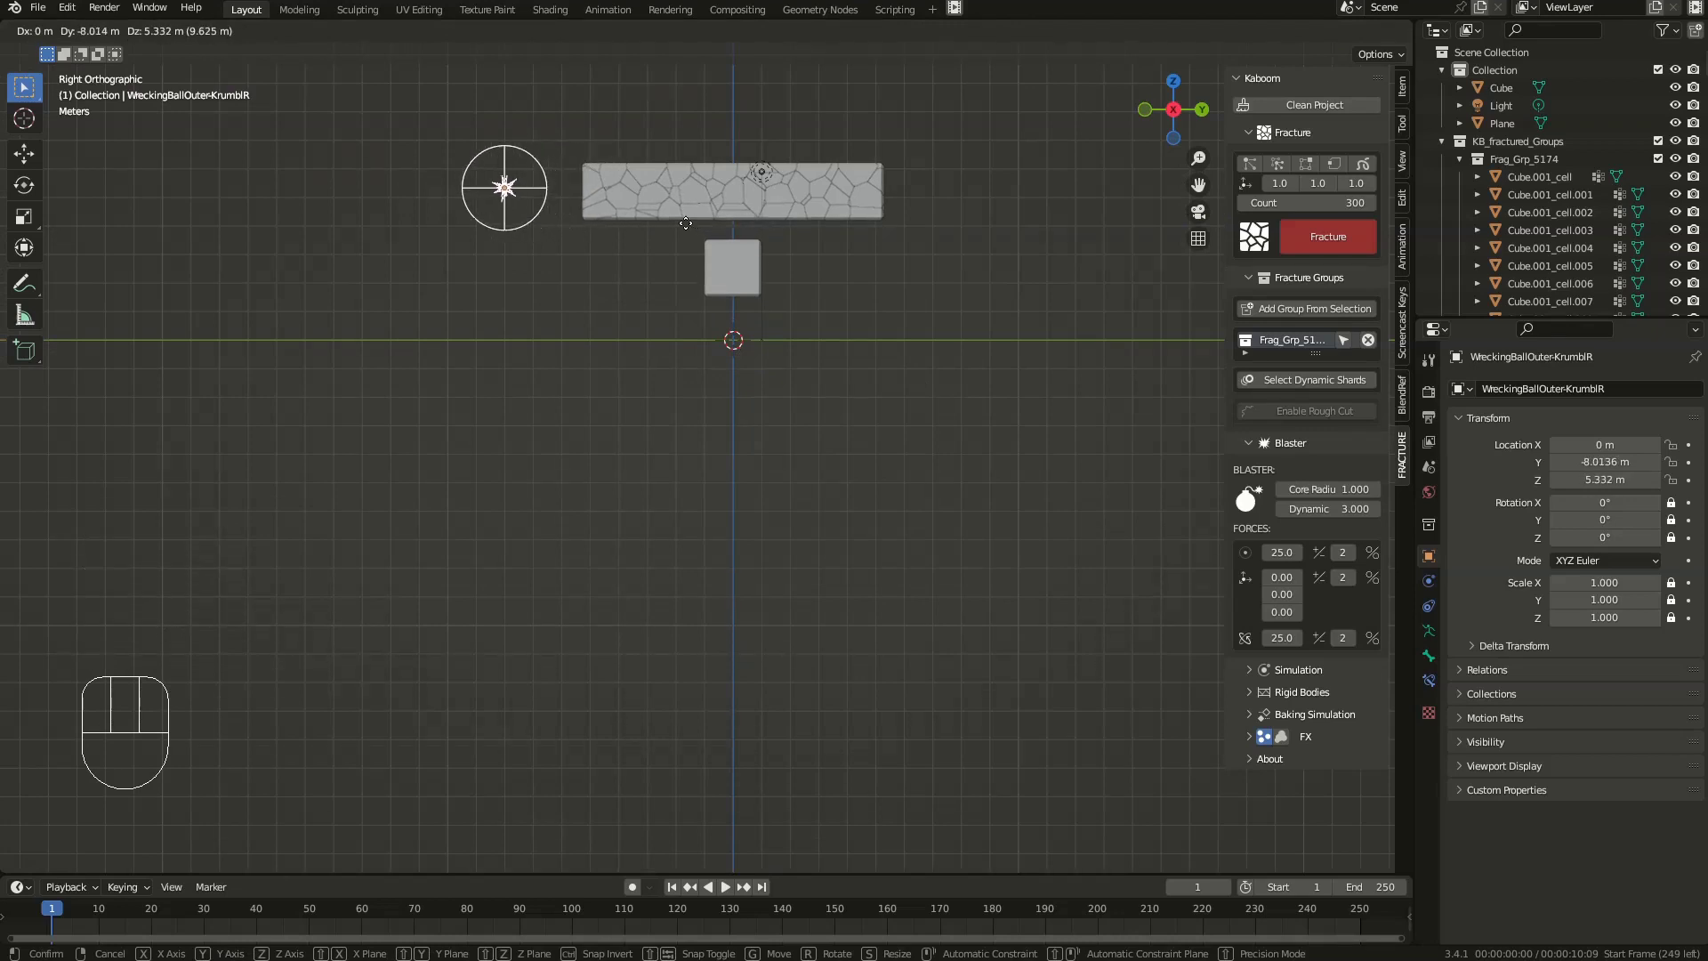
pyautogui.press('i')
# - Keyframe the blaster at the beam's centre on frame 15 and scrub back to check the motion
pyautogui.moveTo(99, 920); pyautogui.dragTo(142, 915)
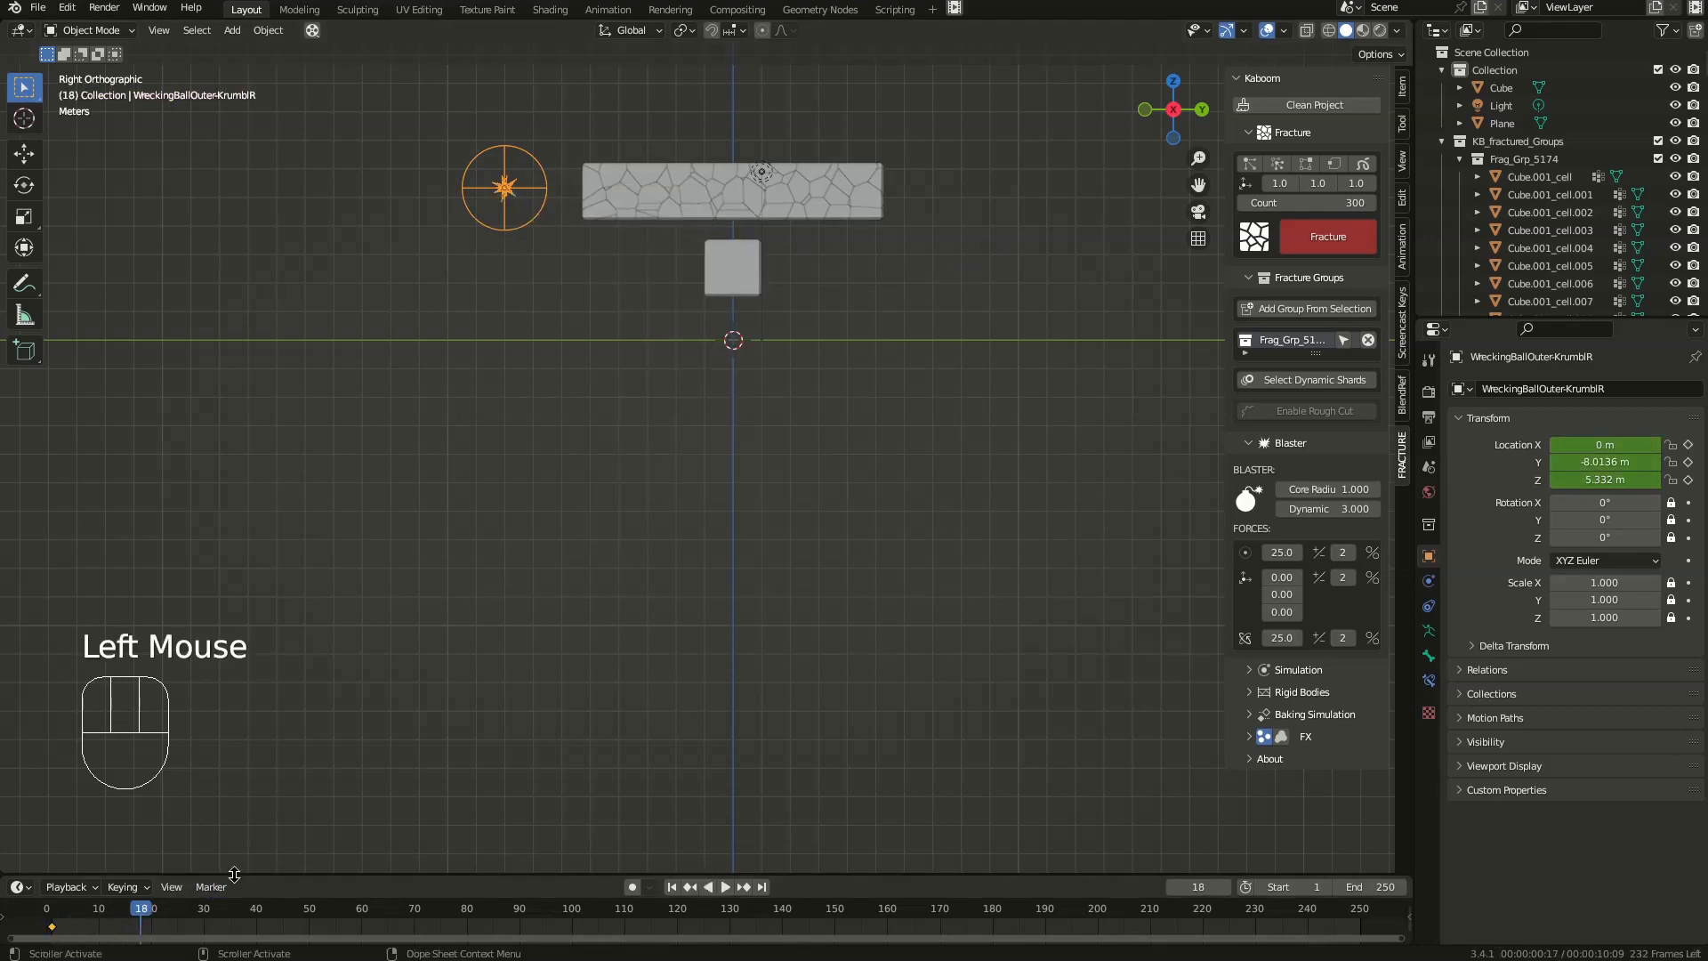
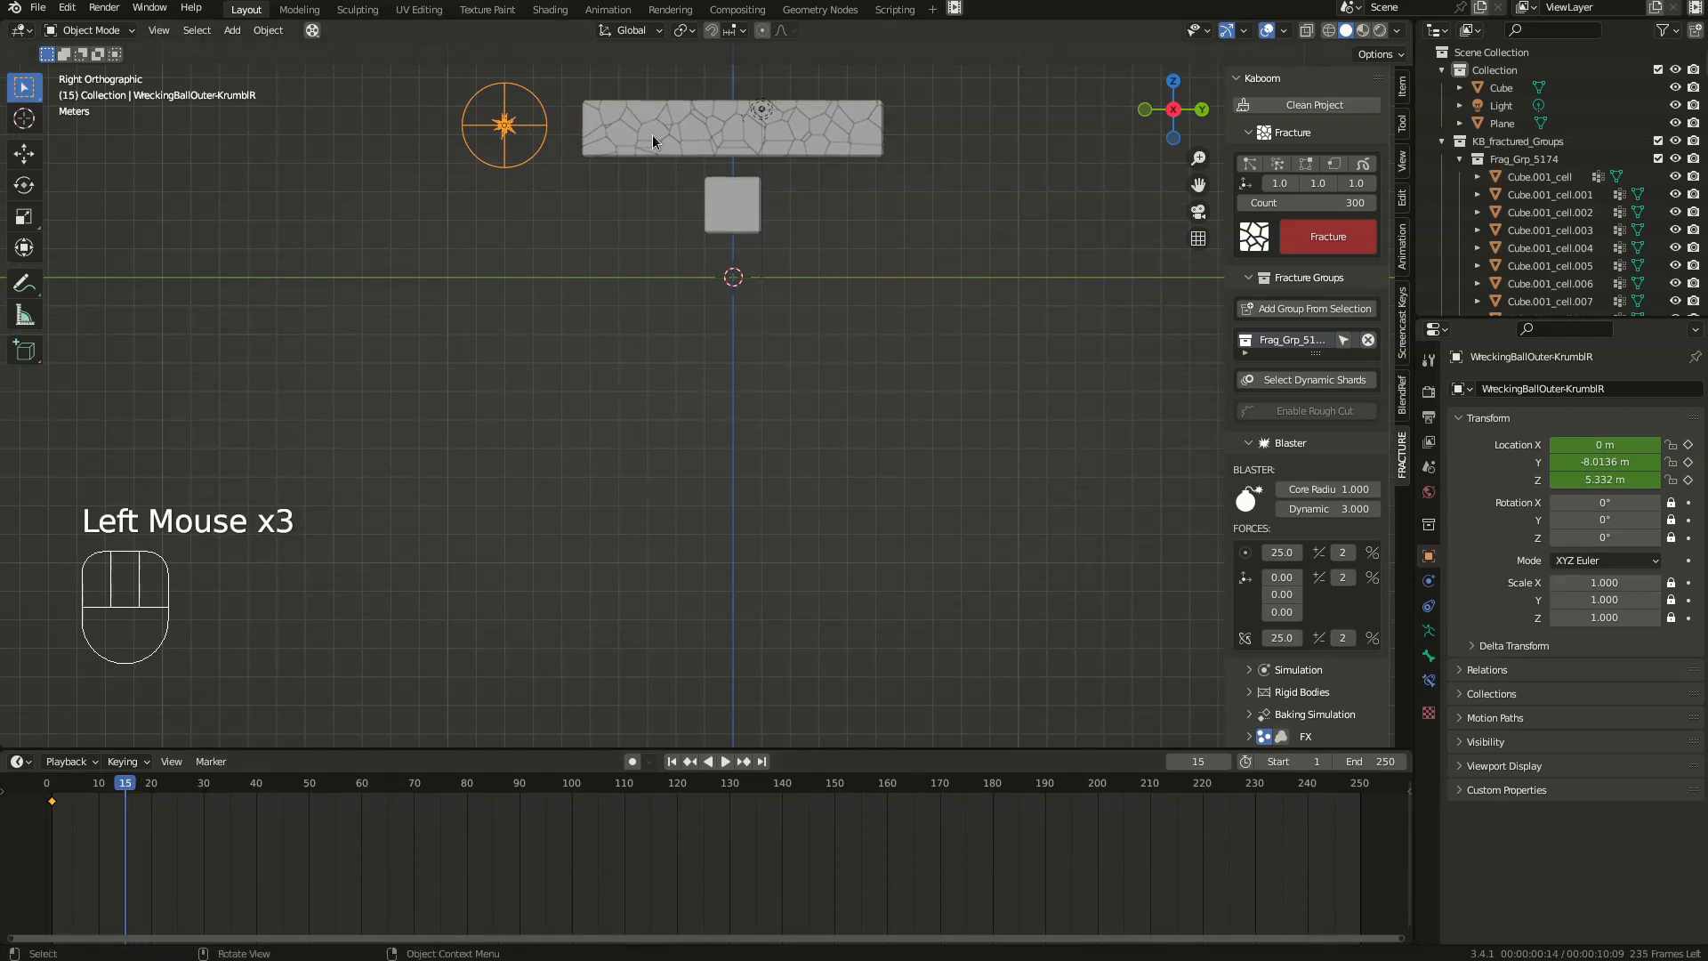
pyautogui.press('g')
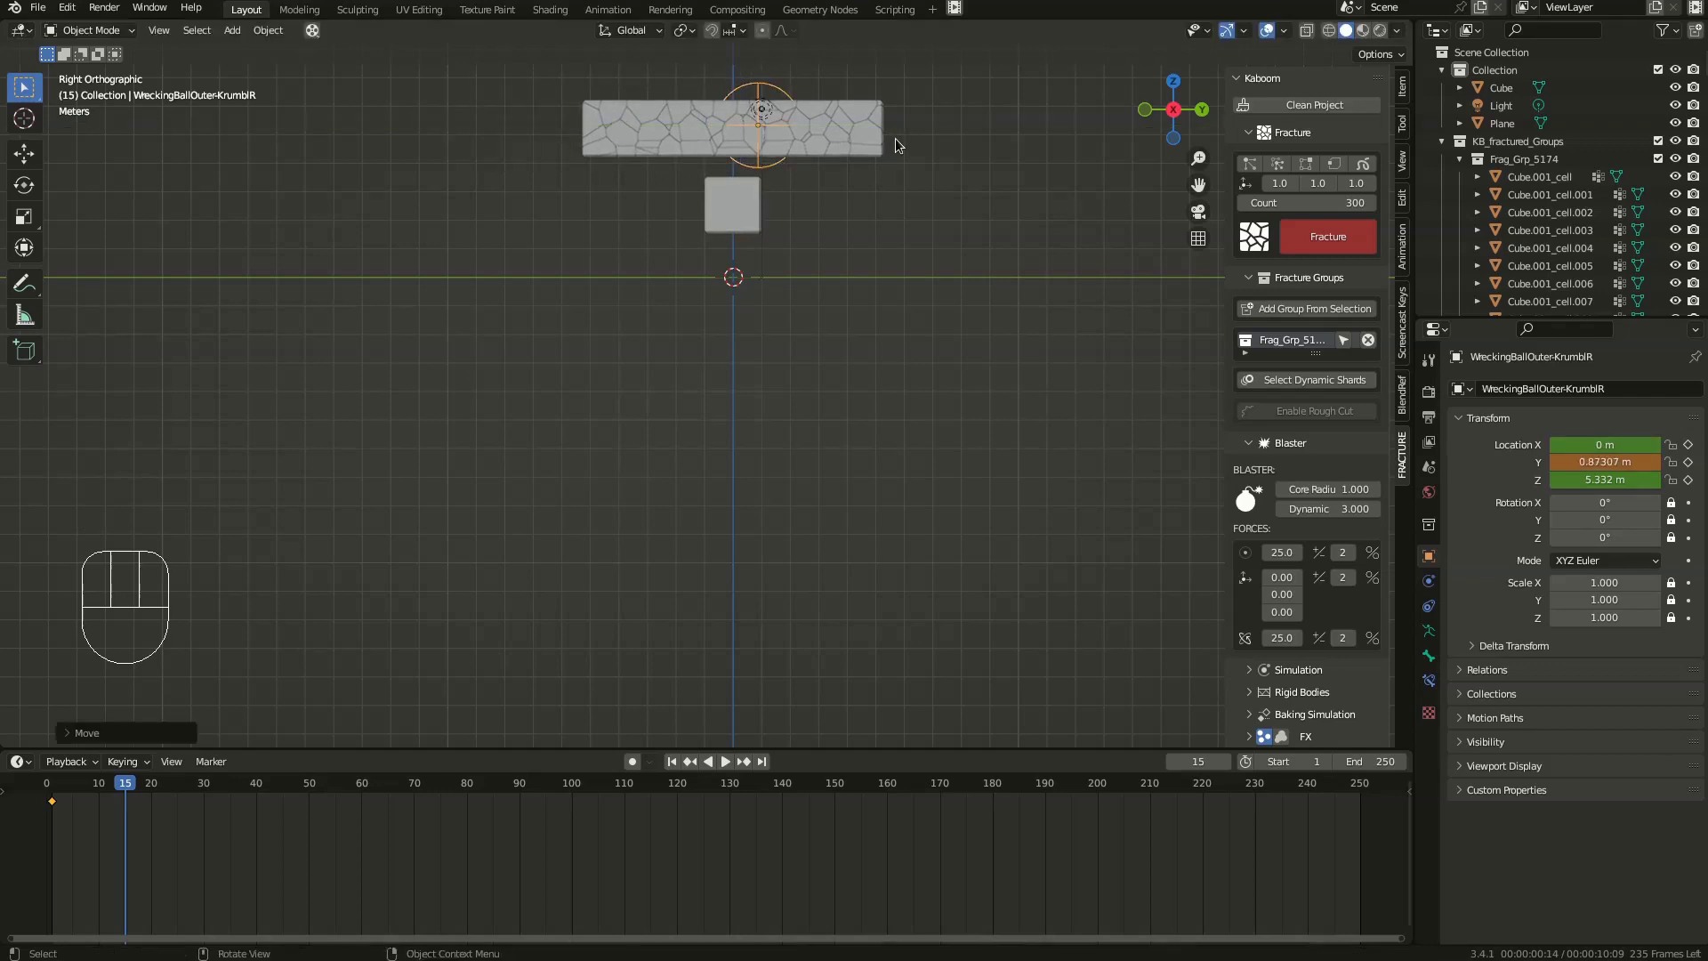
pyautogui.press('i')
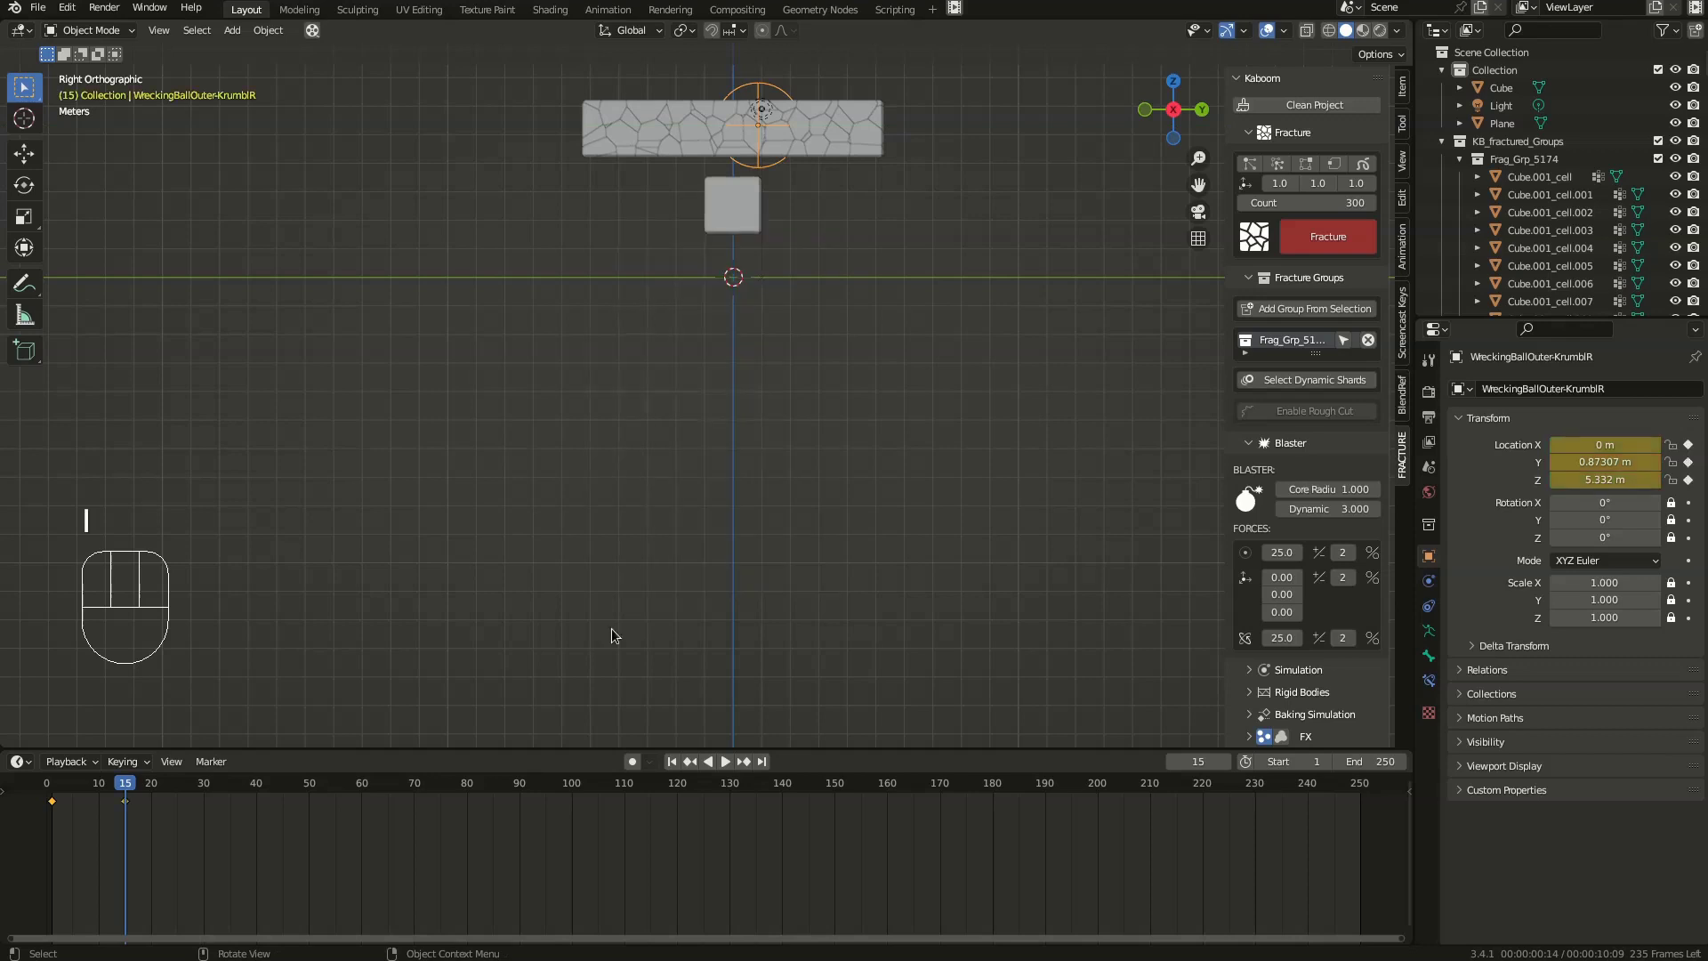
pyautogui.click(80, 790)
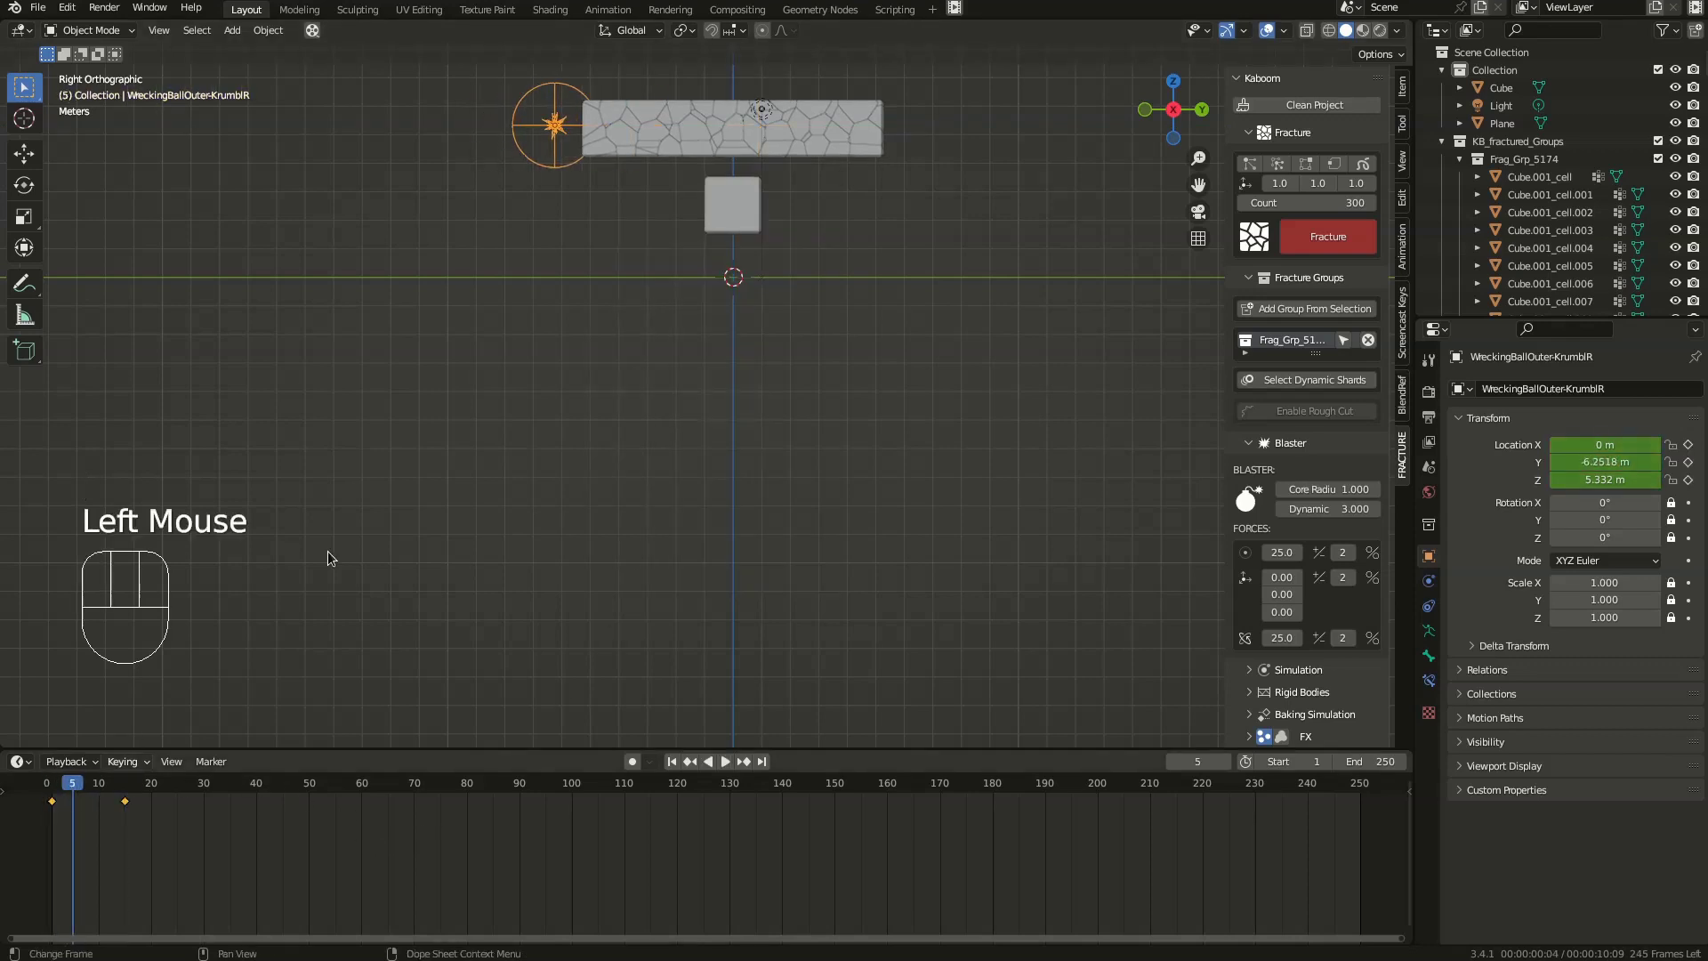
# - Raise the core radius and dynamic range, run Blast! and review the rigid body settings
pyautogui.scroll(3)
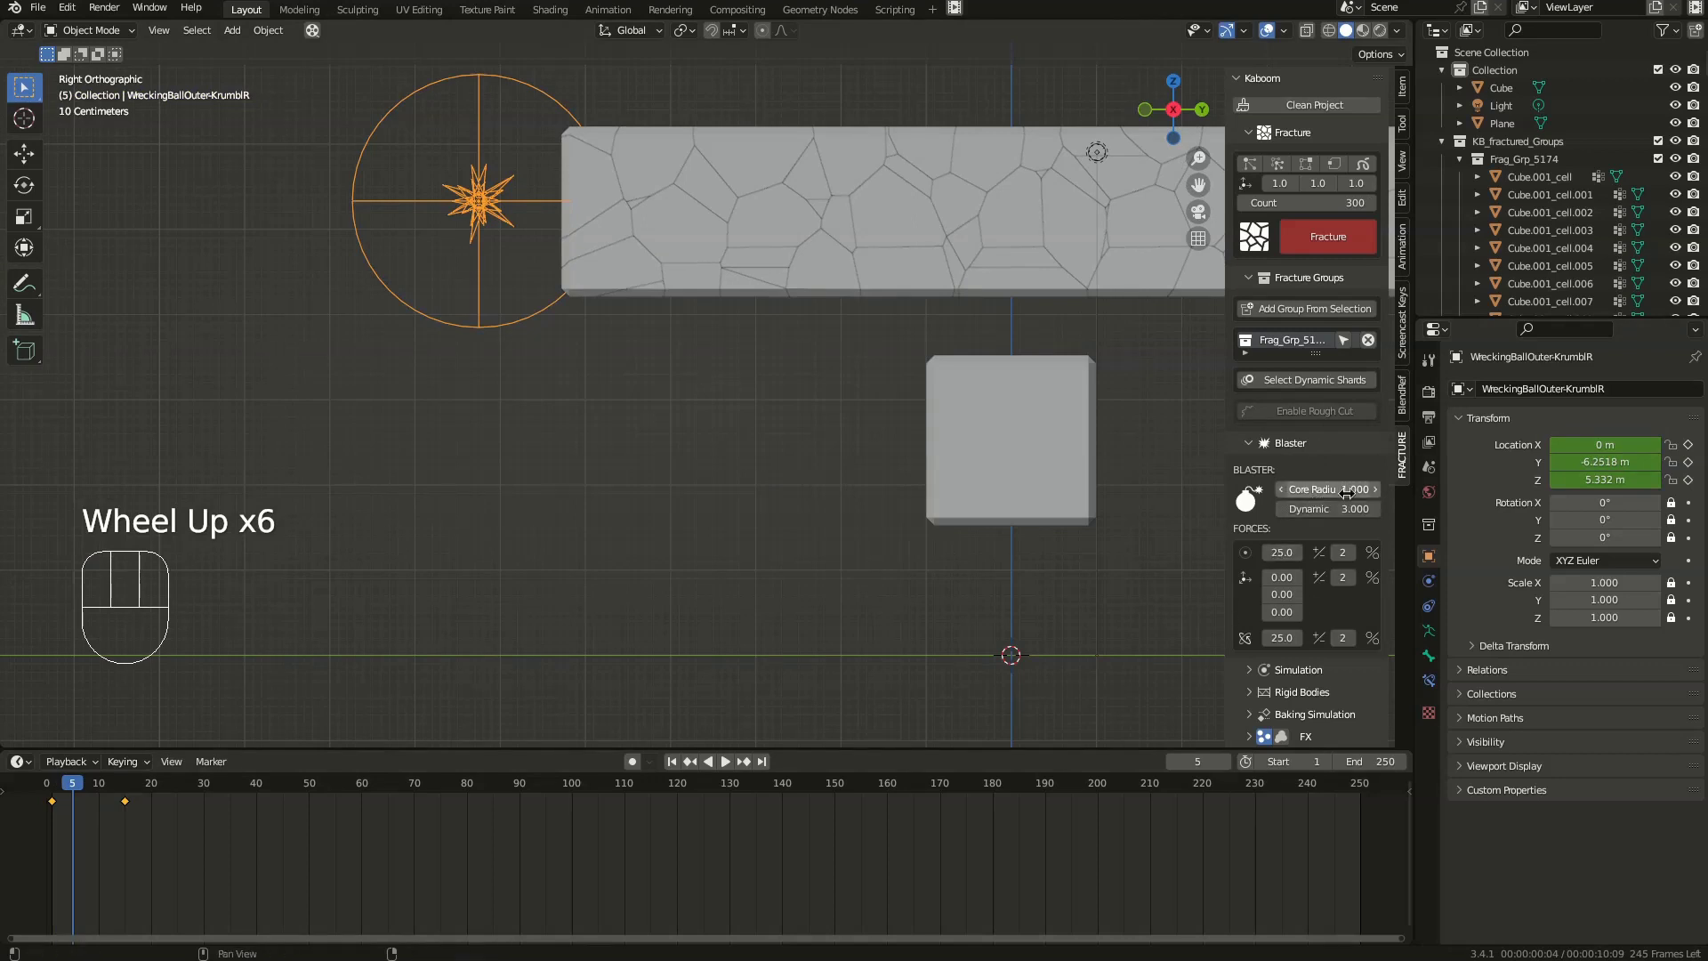
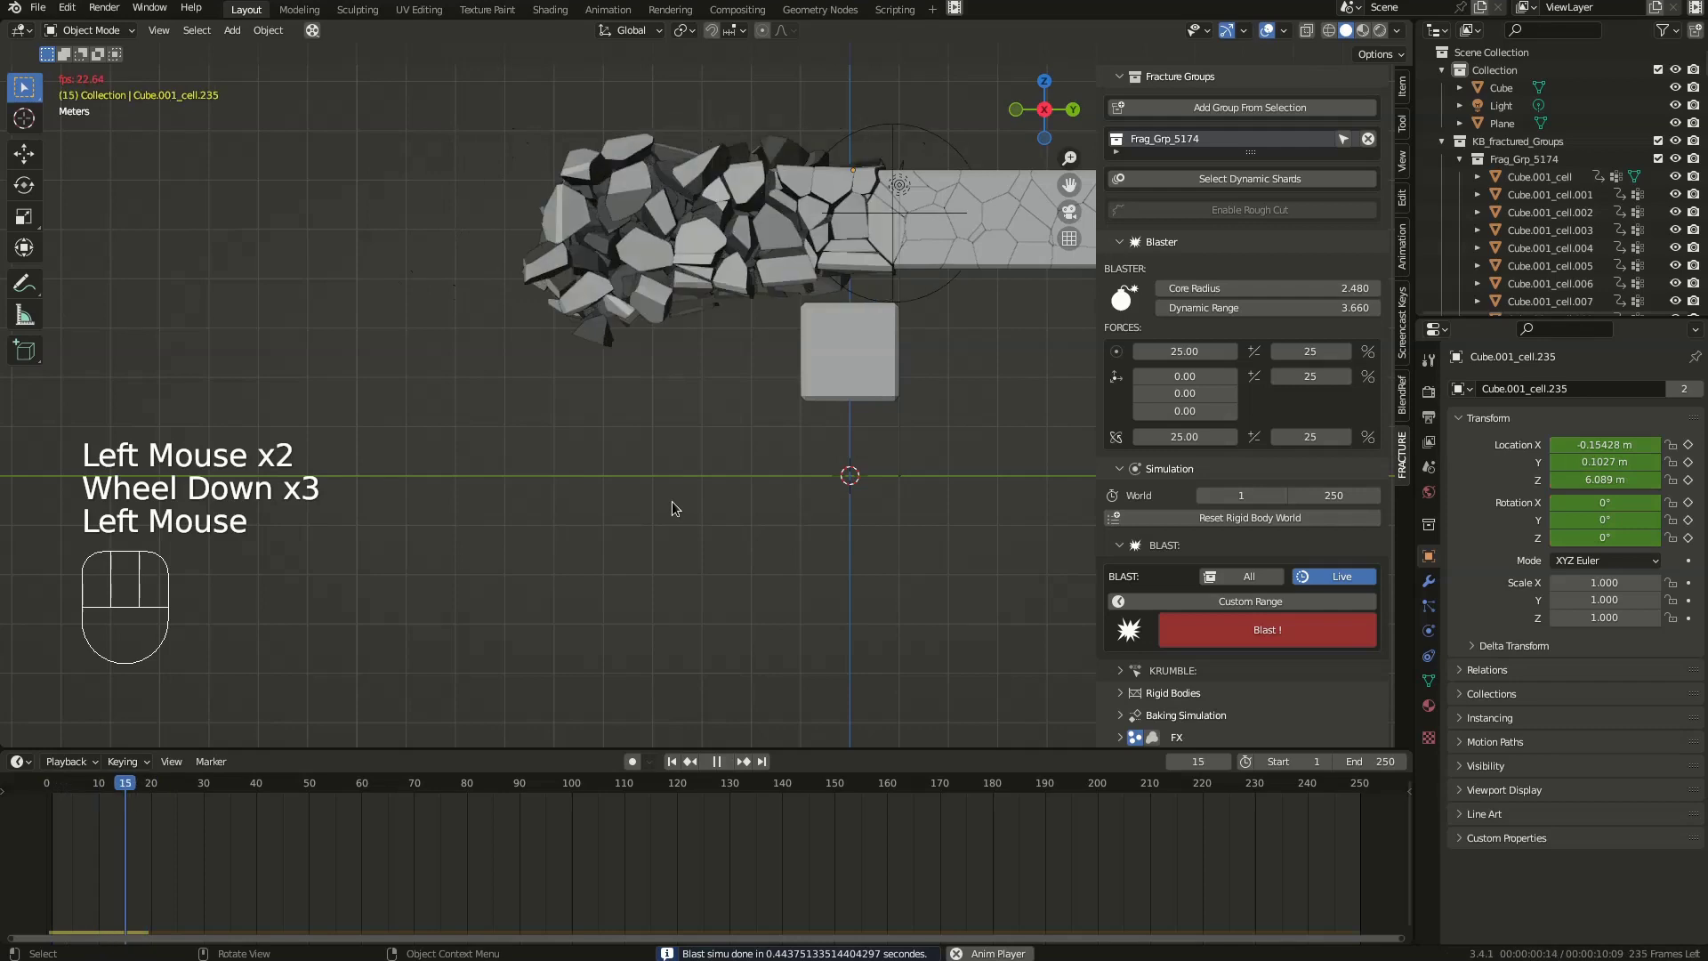
pyautogui.moveTo(643, 333); pyautogui.dragTo(661, 353)
pyautogui.press('space')
pyautogui.click(900, 338)
pyautogui.scroll(-3)
pyautogui.click(1189, 673)
# - Make the floor plane a passive collider and play back the blast
pyautogui.scroll(-3)
pyautogui.scroll(-3)
pyautogui.click(1209, 662)
pyautogui.click(900, 581)
pyautogui.click(1238, 670)
pyautogui.click(27, 791)
pyautogui.press('space')
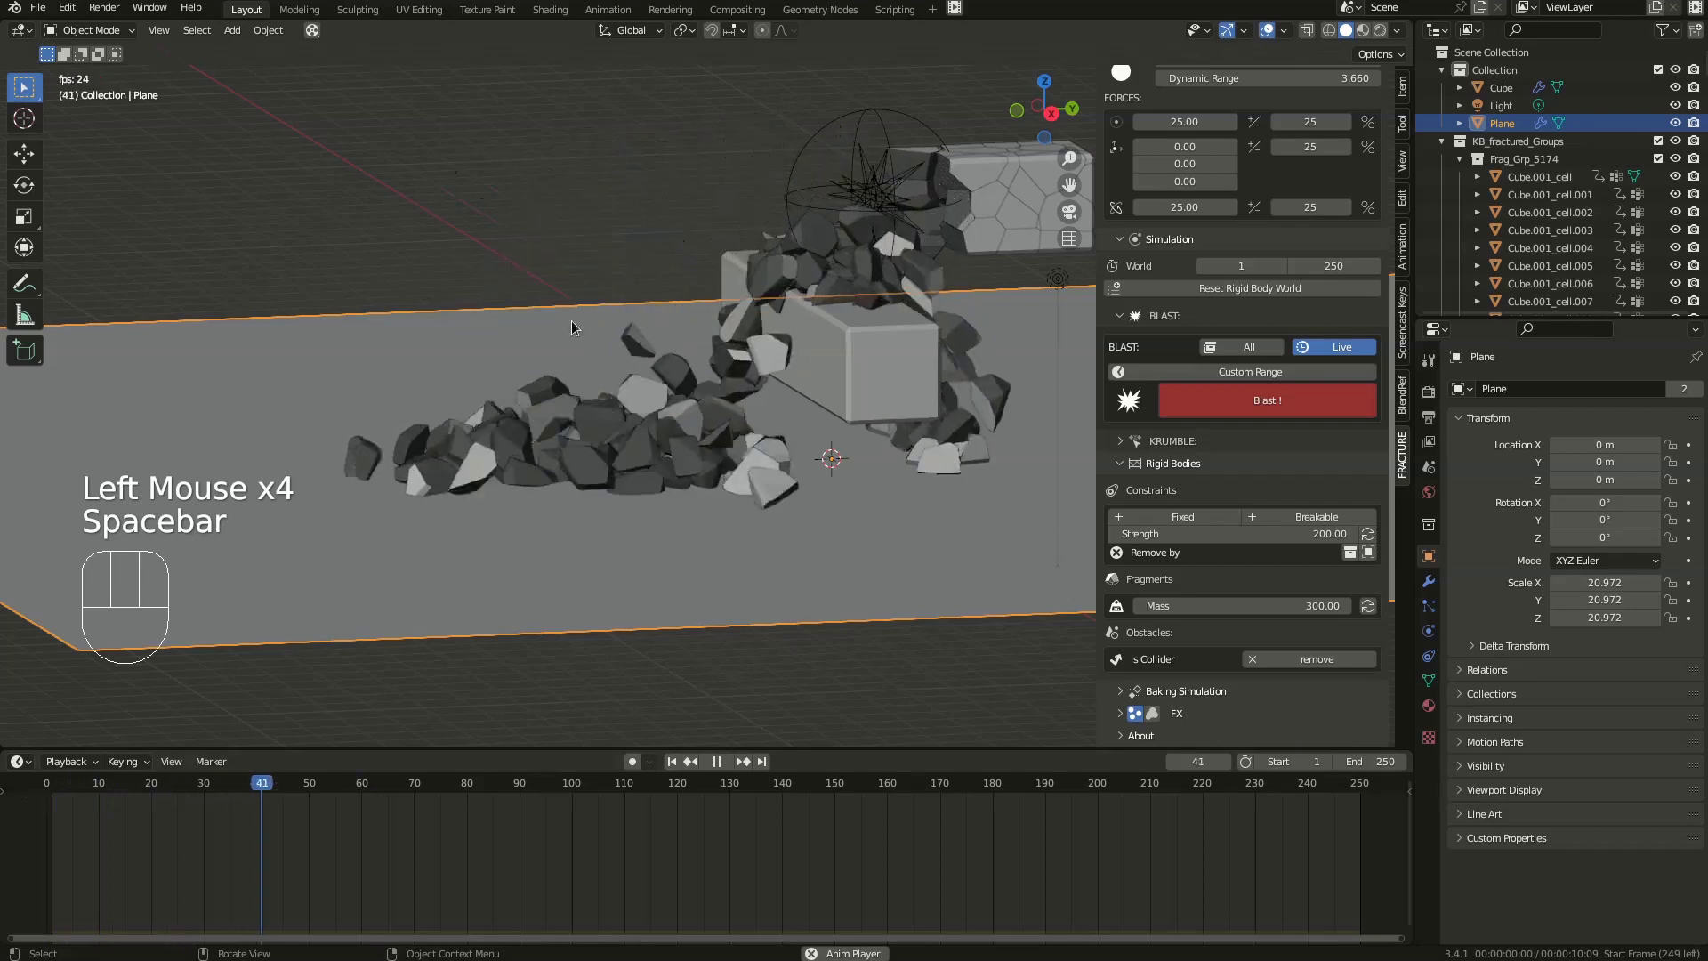
# - Set the Rigid Body World end frame to 100 in the Fracture panel
pyautogui.scroll(-3)
pyautogui.moveTo(754, 327); pyautogui.dragTo(634, 552)
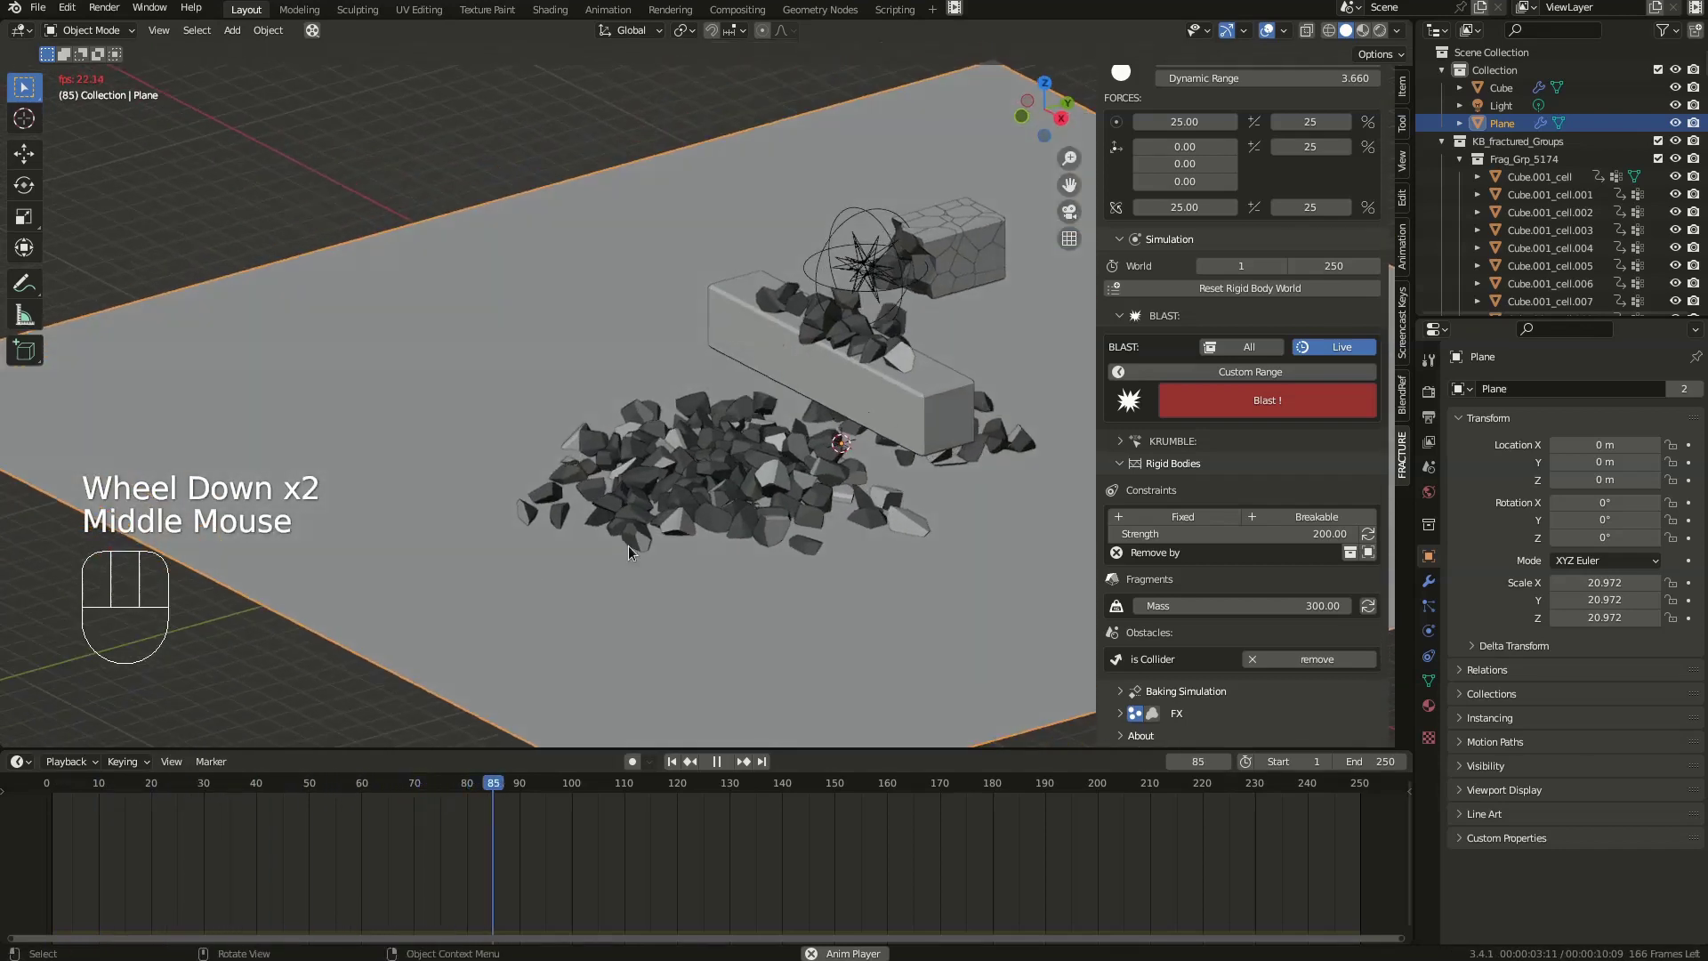
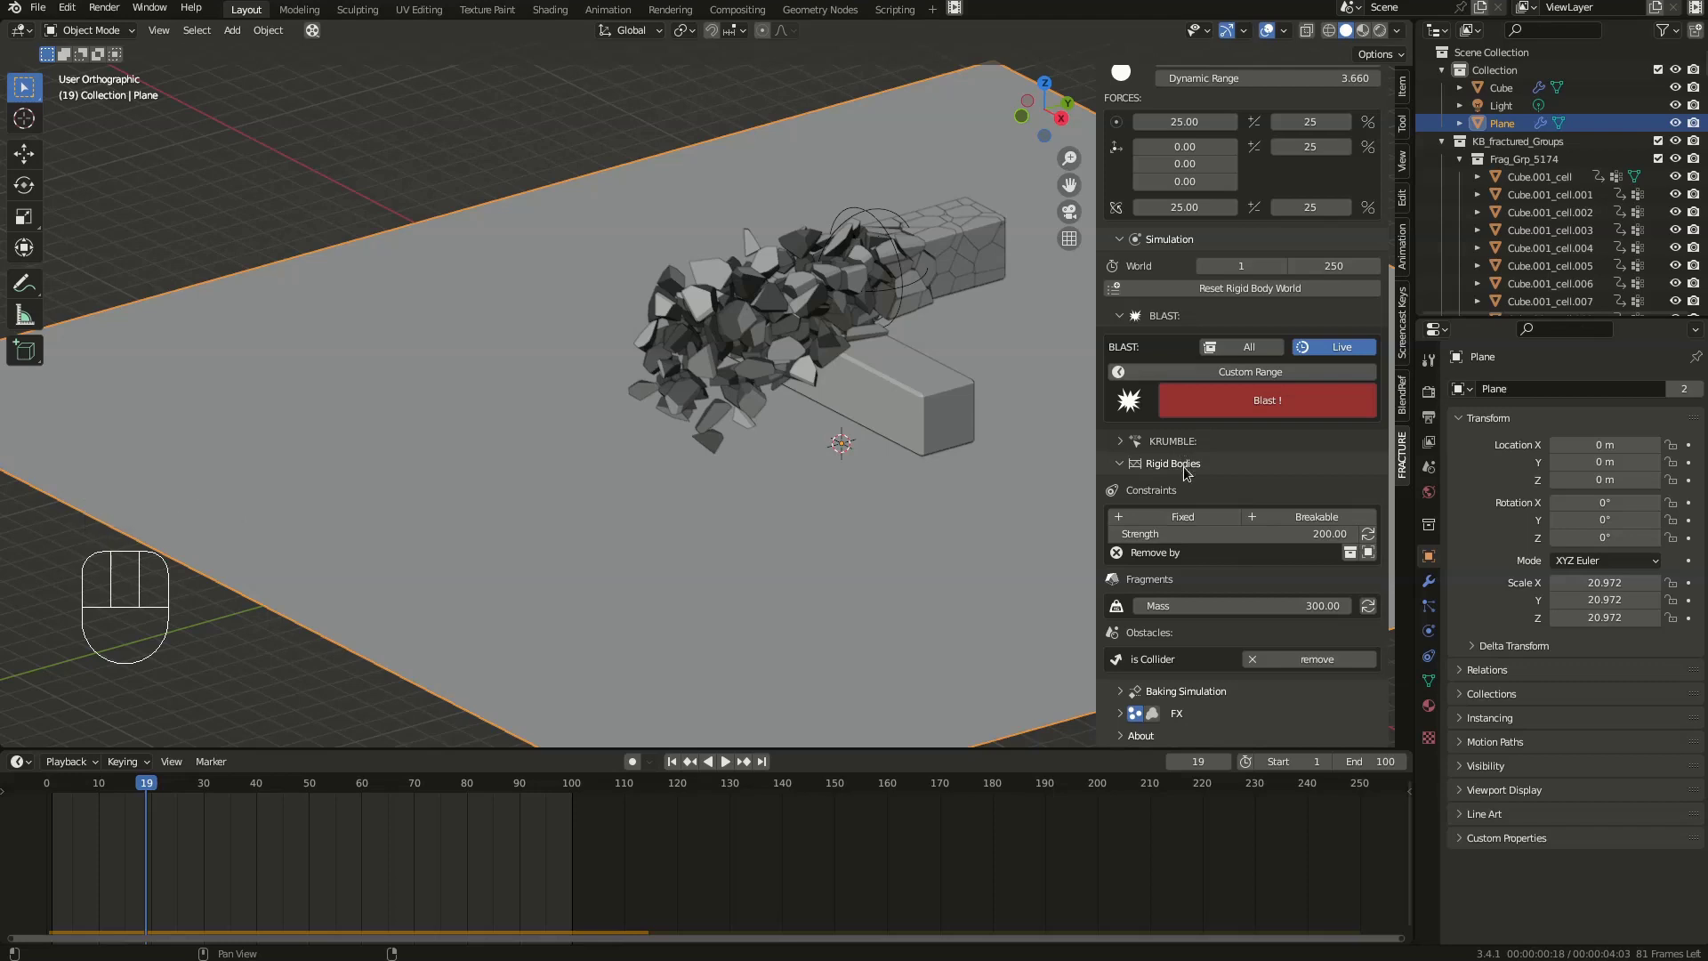
pyautogui.scroll(-3)
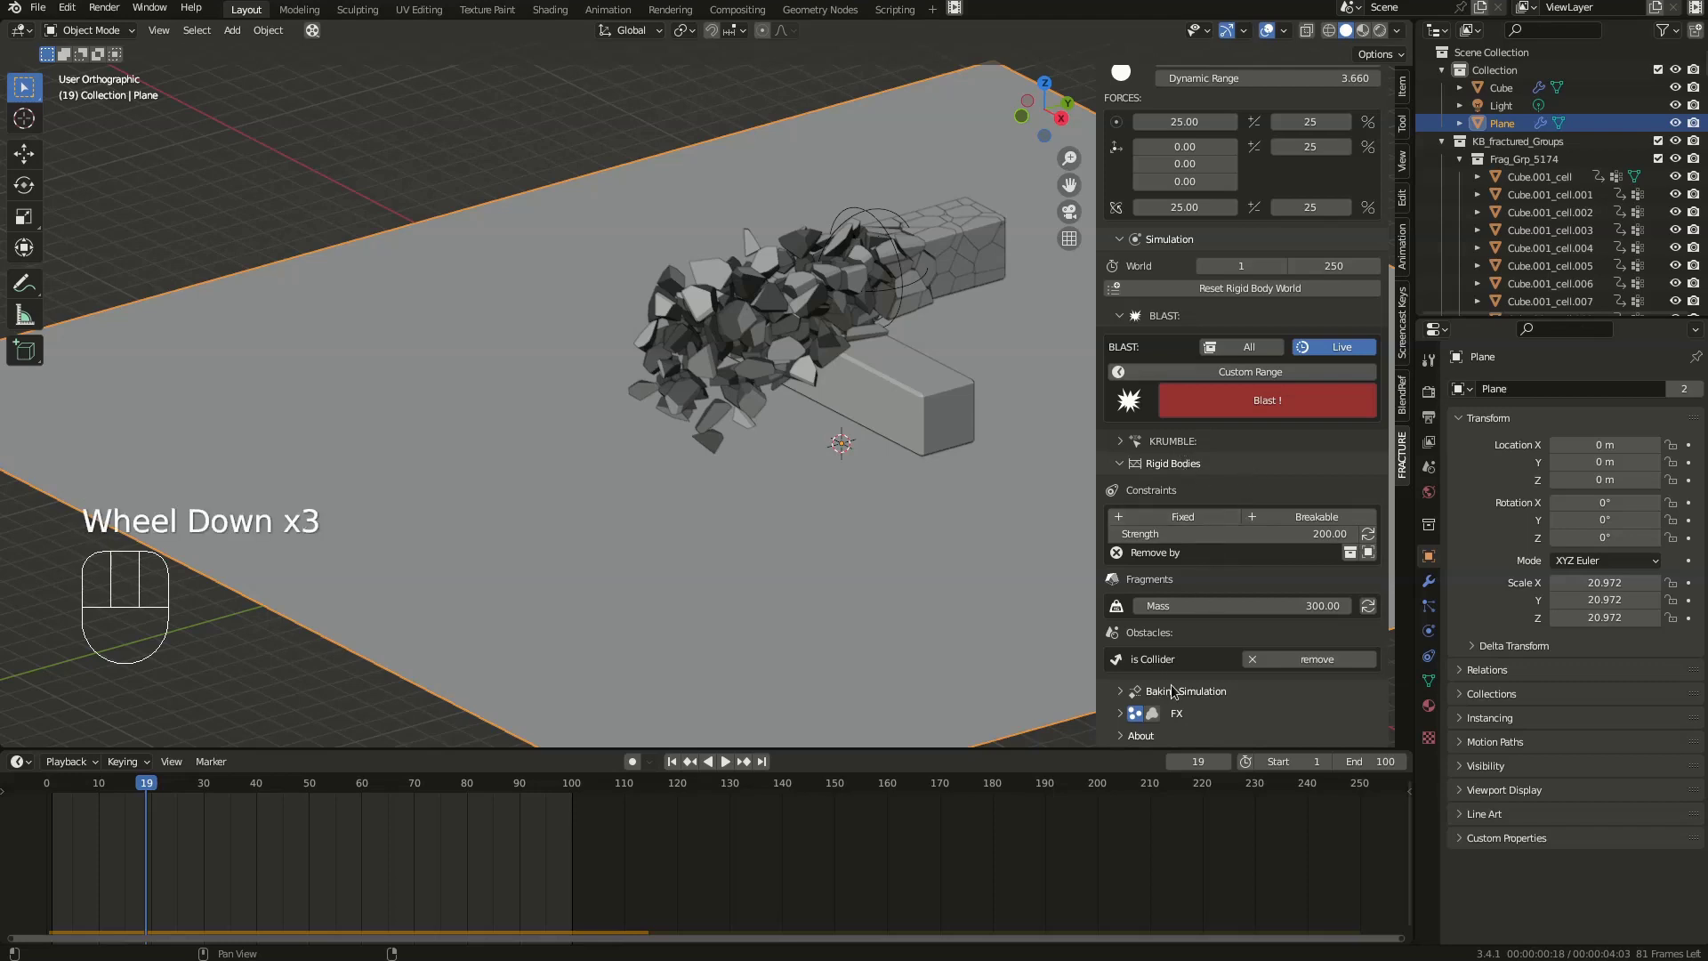
pyautogui.scroll(-3)
pyautogui.click(1218, 692)
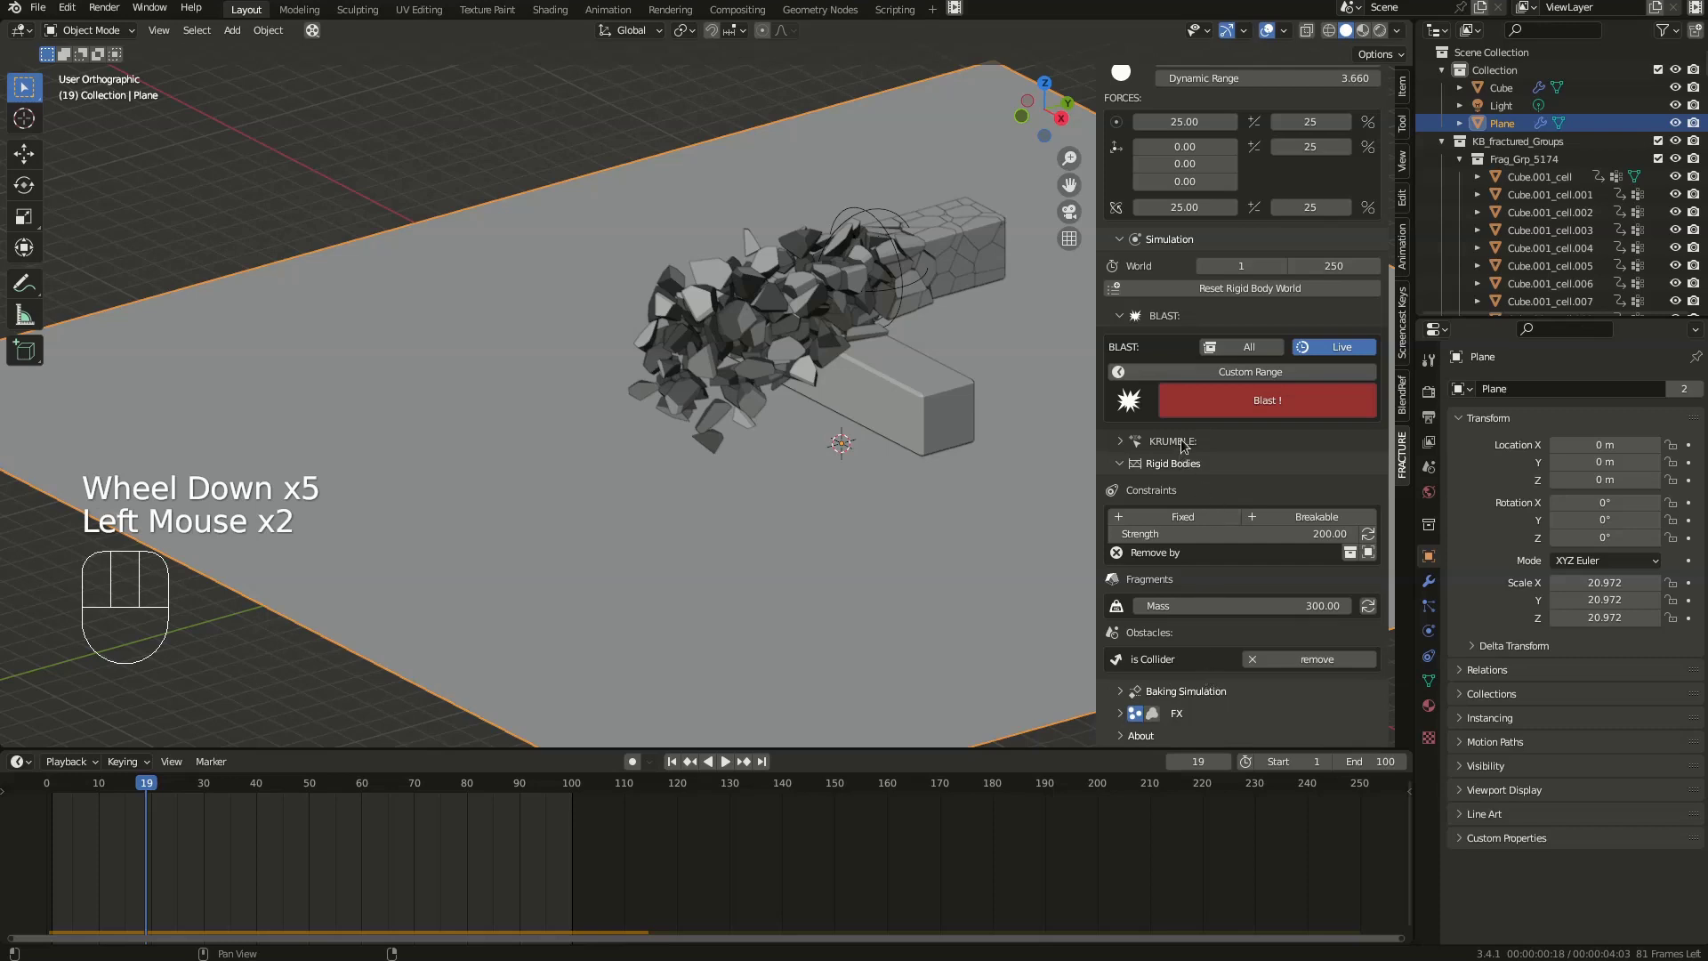
pyautogui.scroll(3)
pyautogui.moveTo(1134, 116); pyautogui.dragTo(1282, 356)
# - Rewind and replay the shards tumbling onto the lower beam and floor
pyautogui.press('KP_0')
pyautogui.press('space')
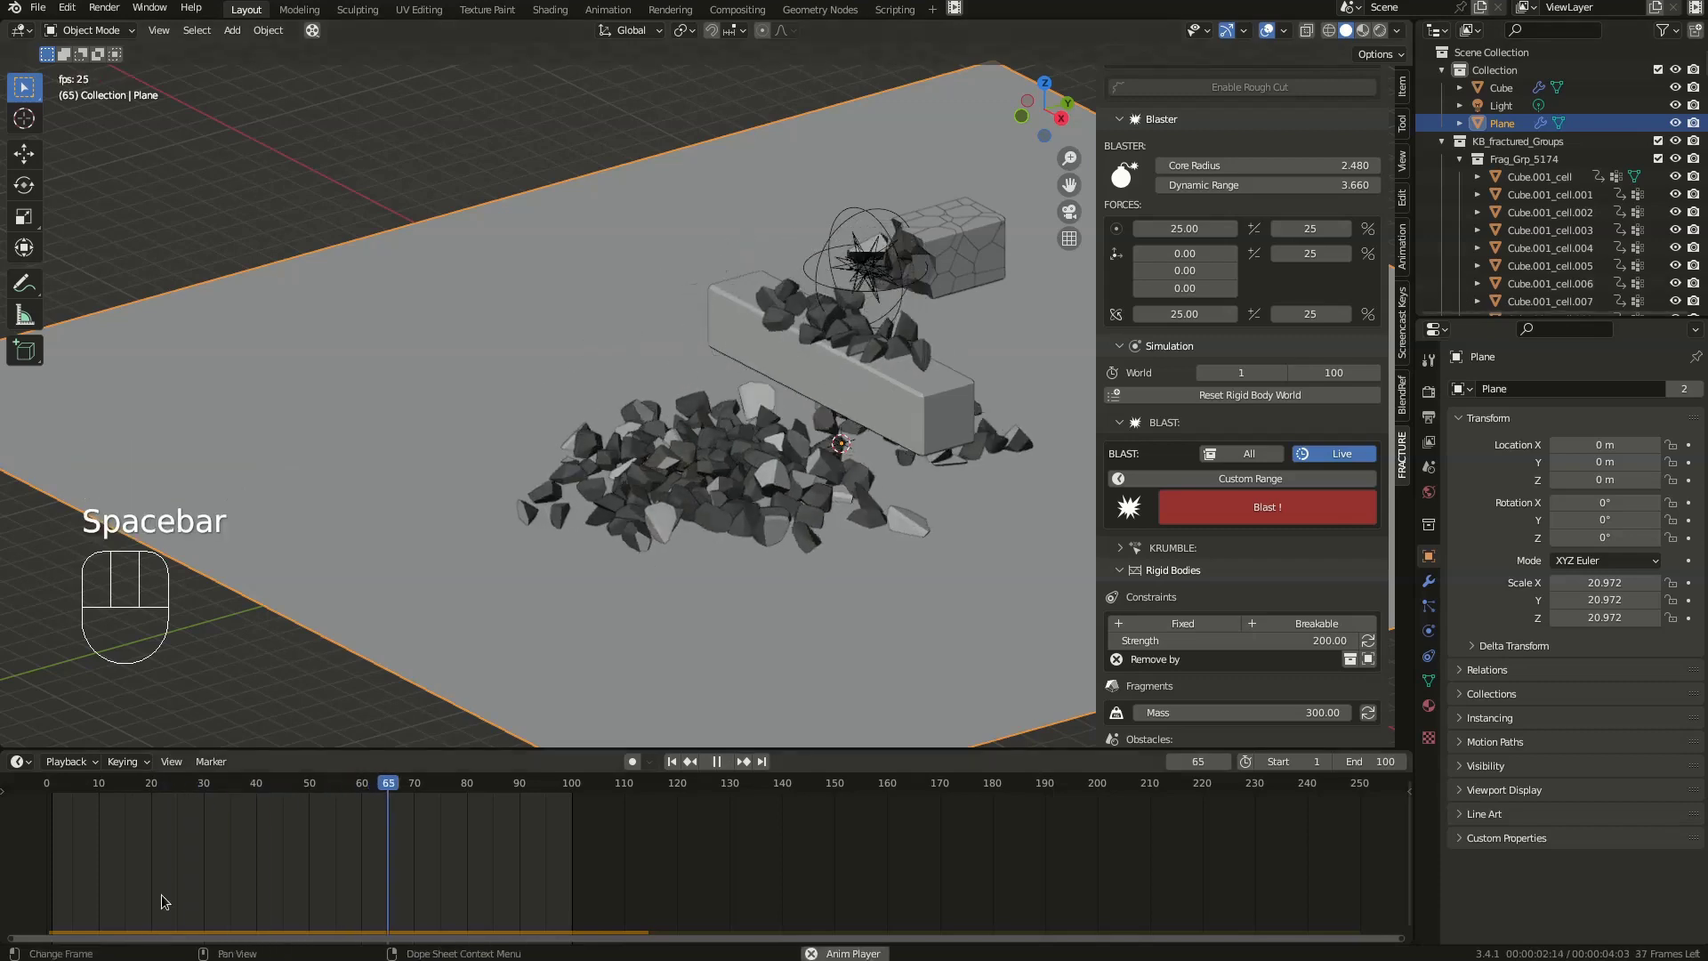
pyautogui.click(40, 789)
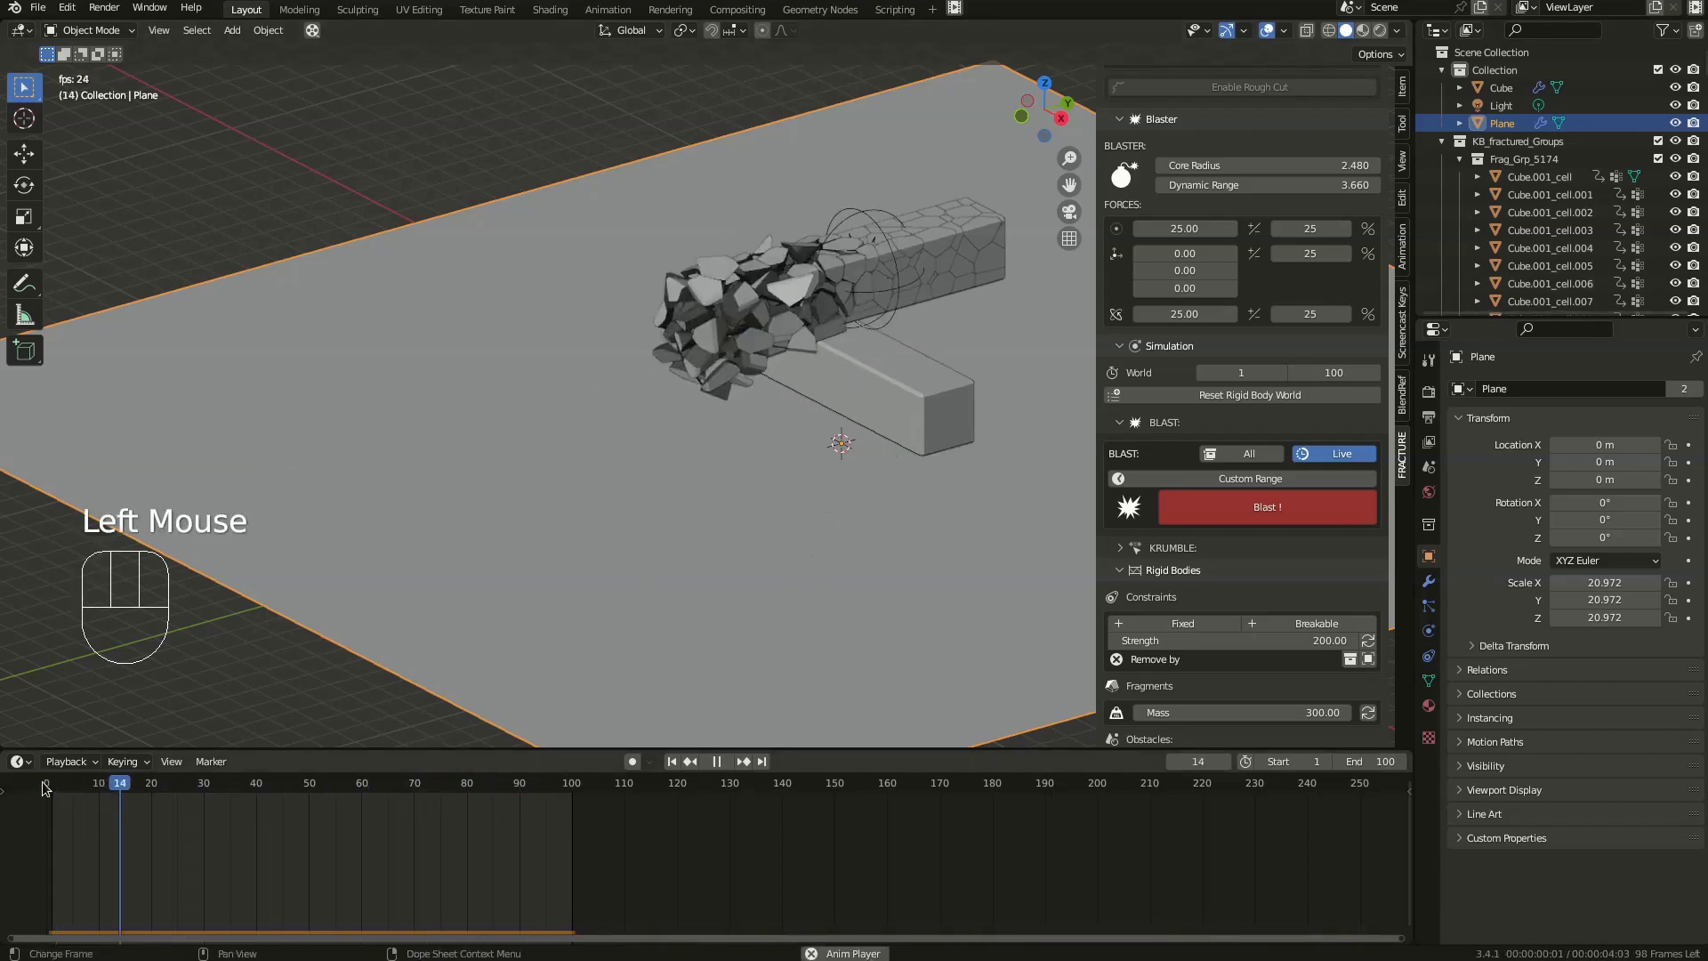
# - Set blaster force 40 with 50% random, rerun Blast! and play the result
pyautogui.press('space')
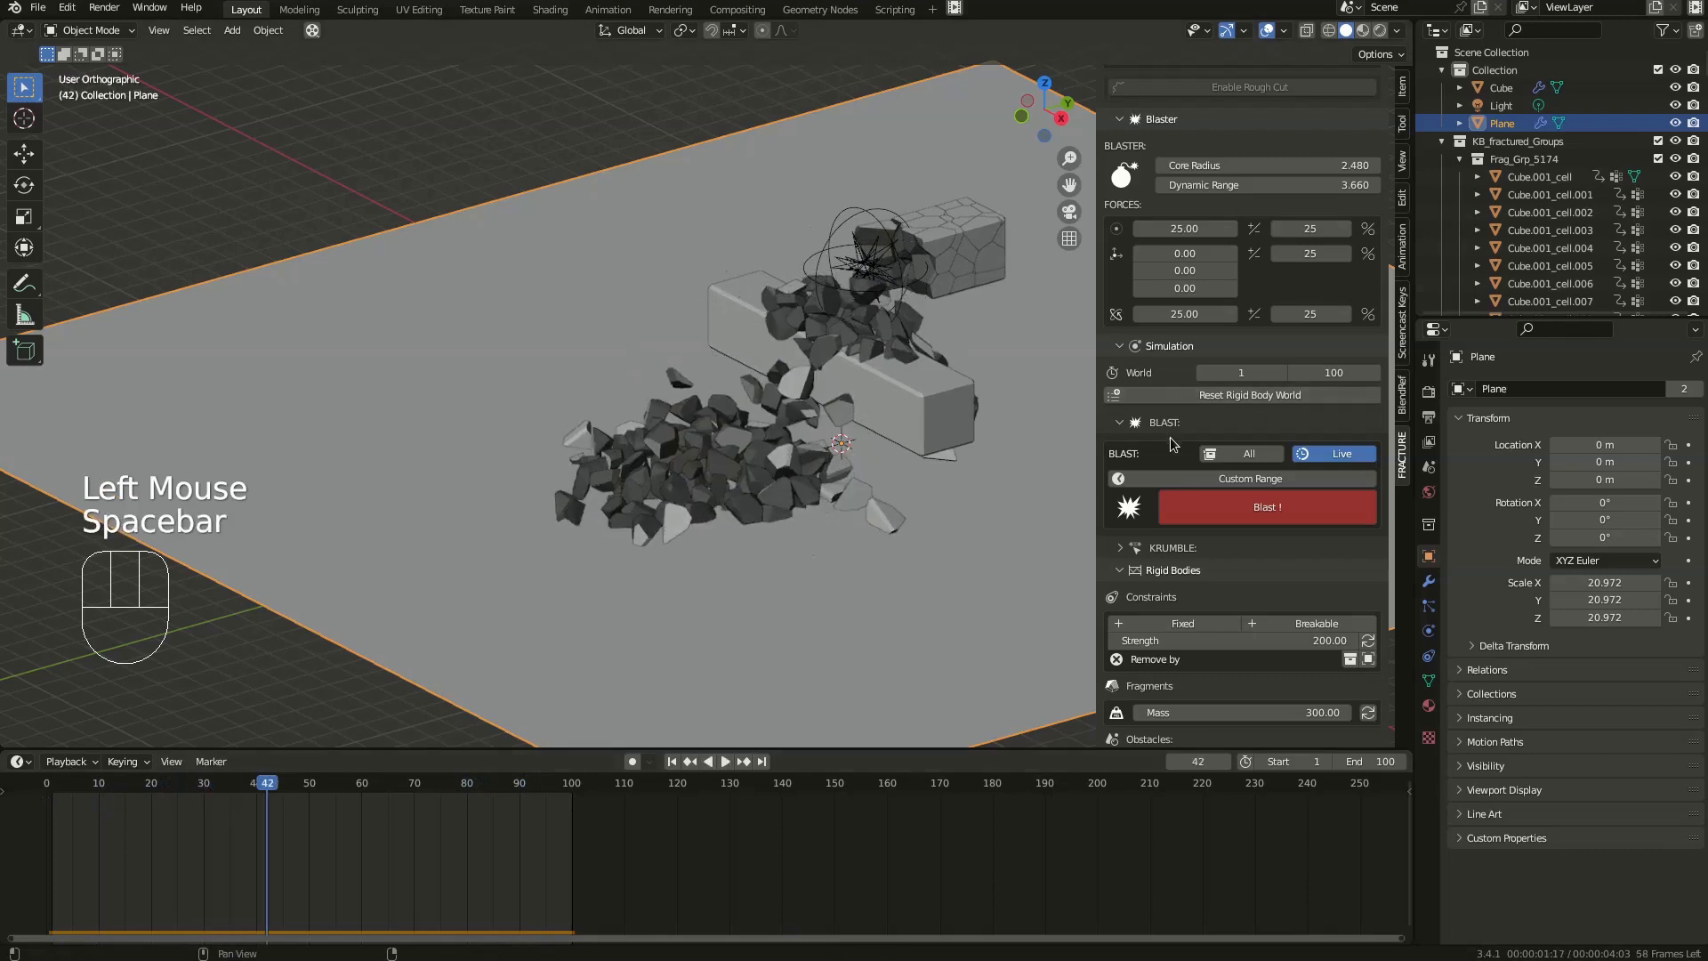
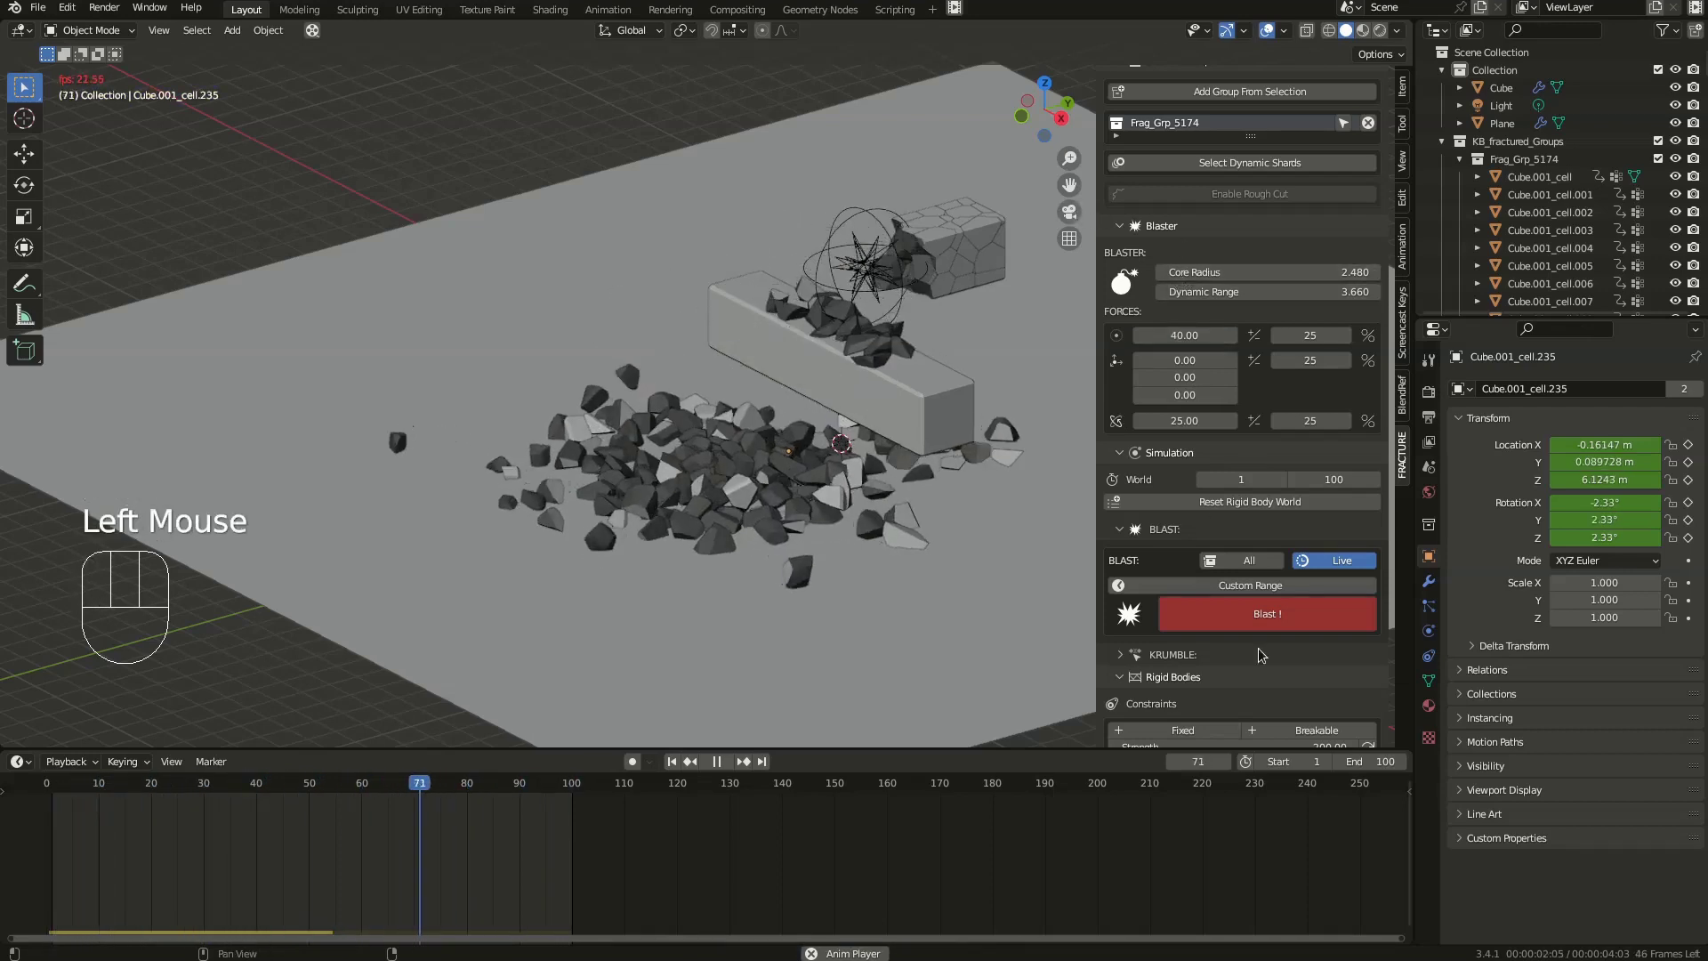
pyautogui.click(1291, 613)
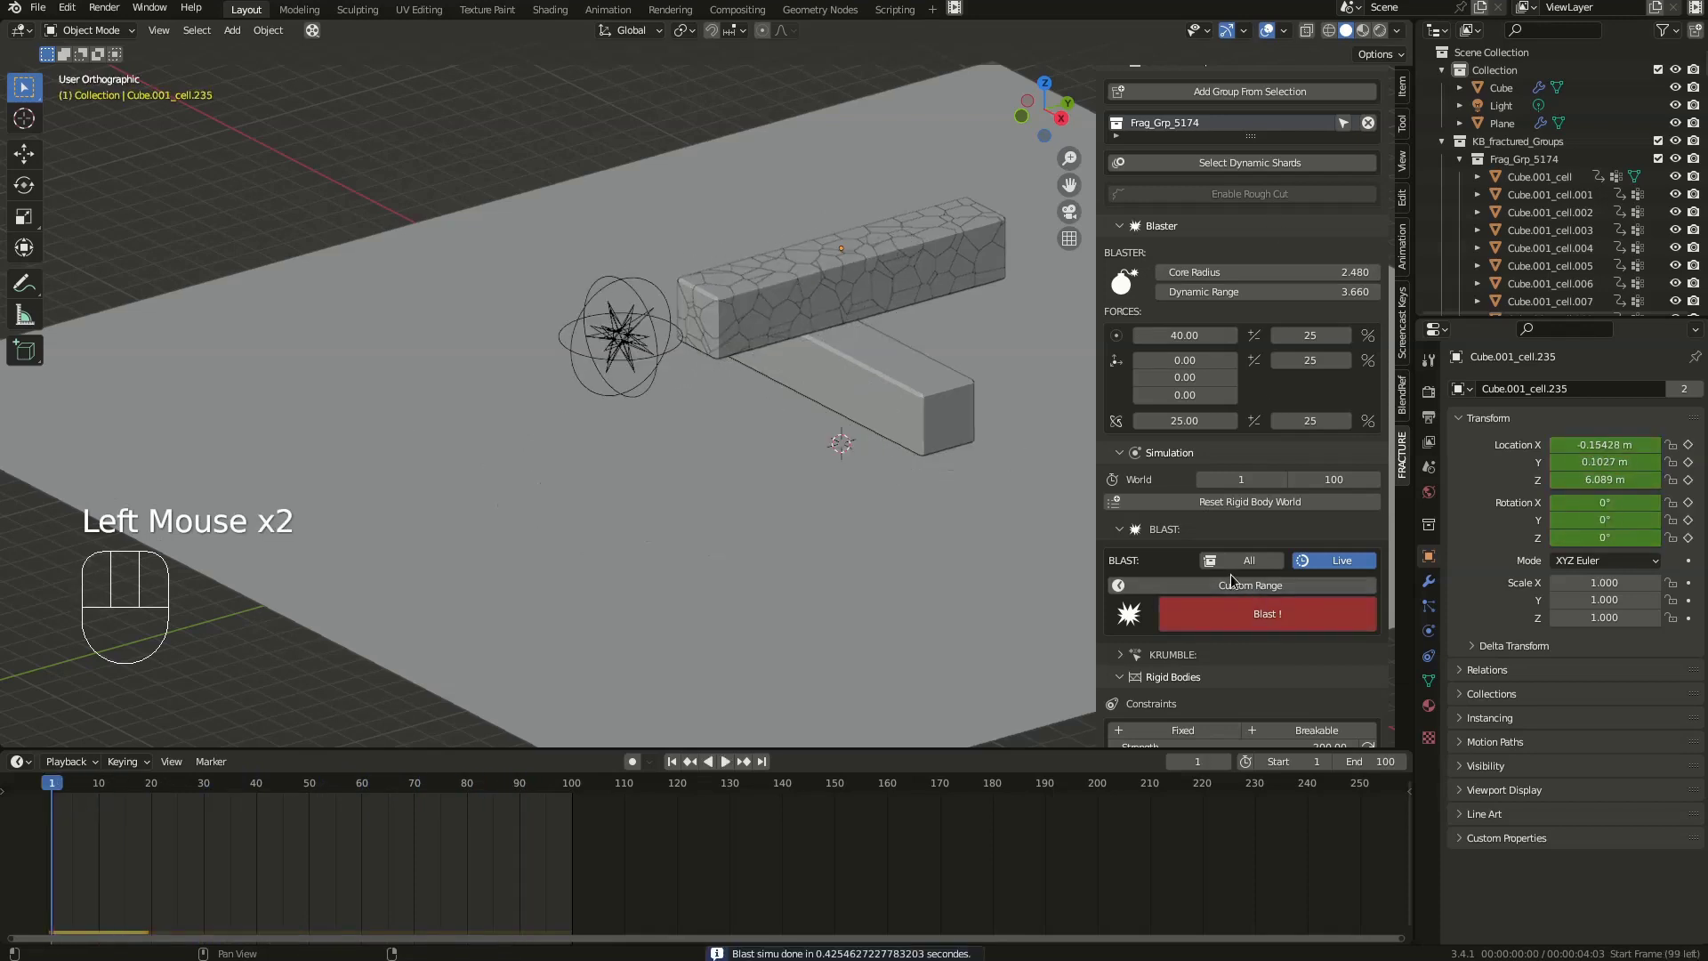
pyautogui.press('space')
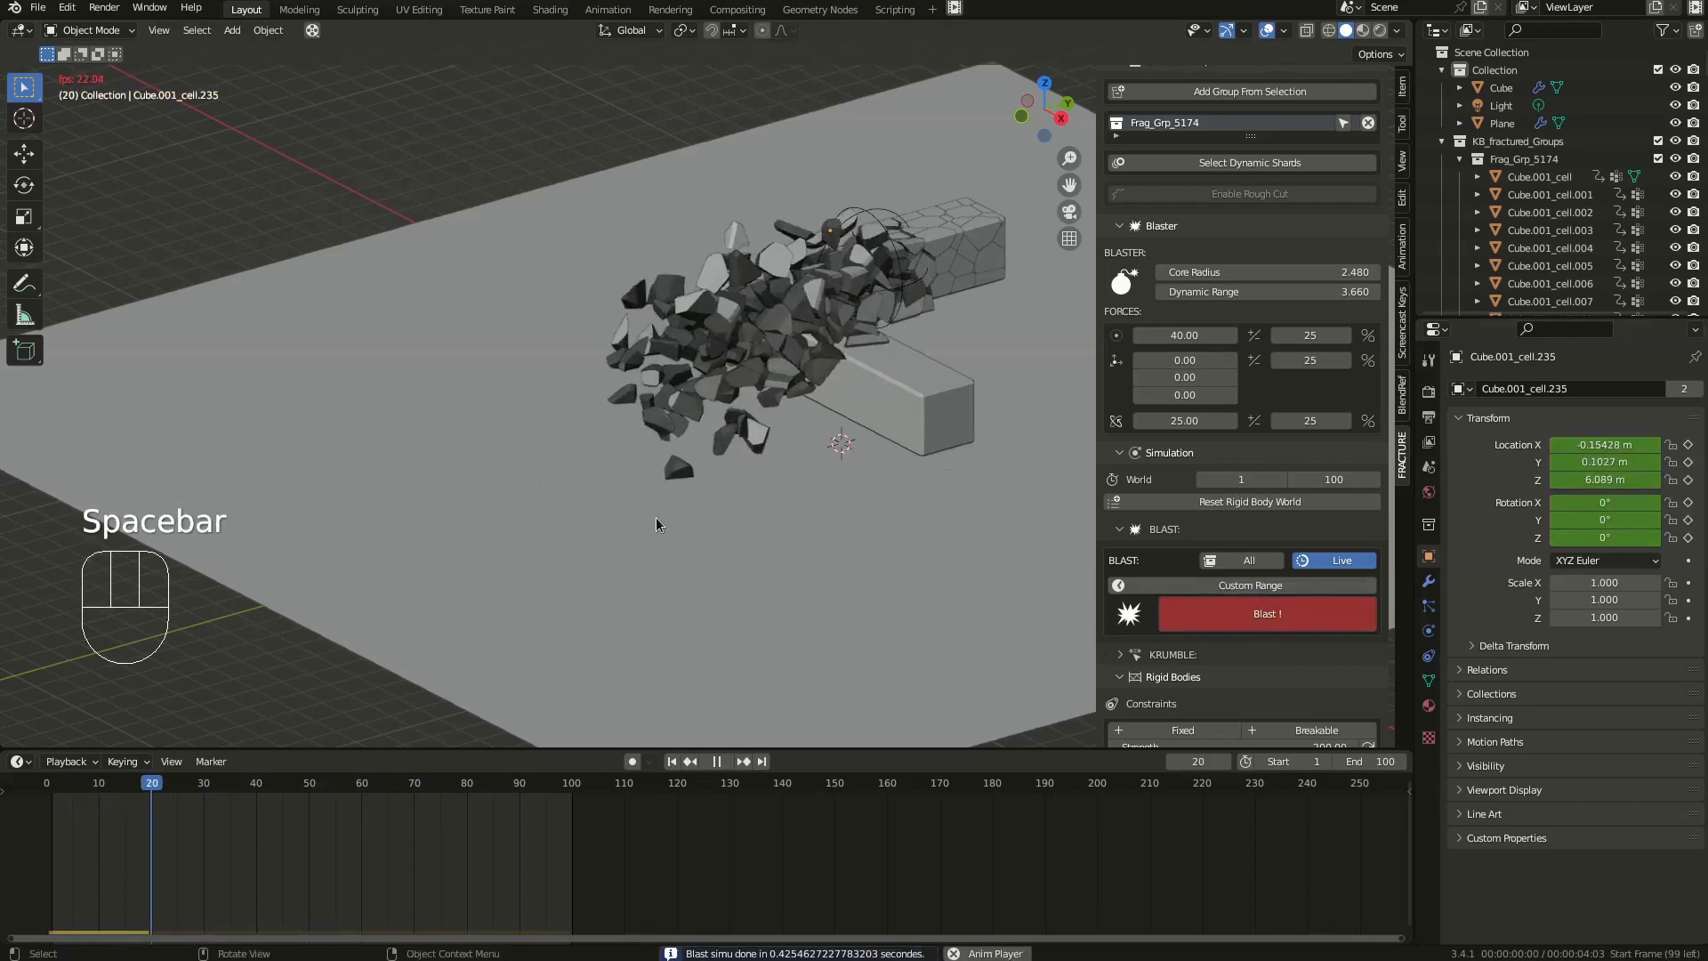
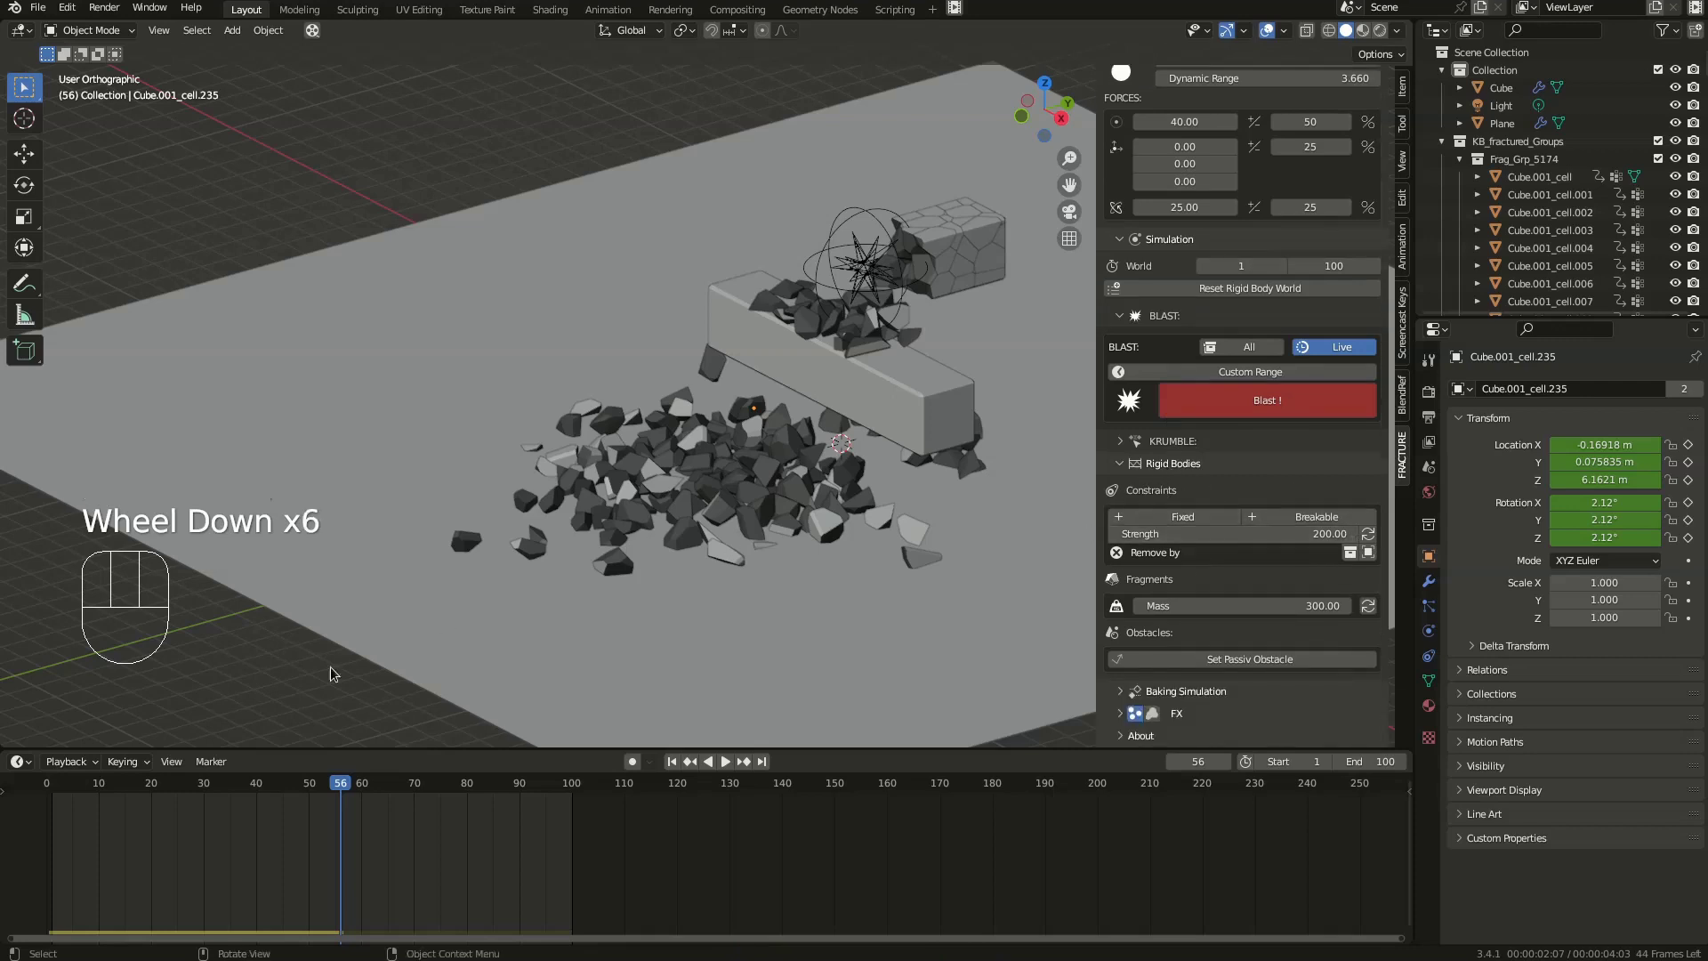
pyautogui.moveTo(116, 781); pyautogui.dragTo(86, 775)
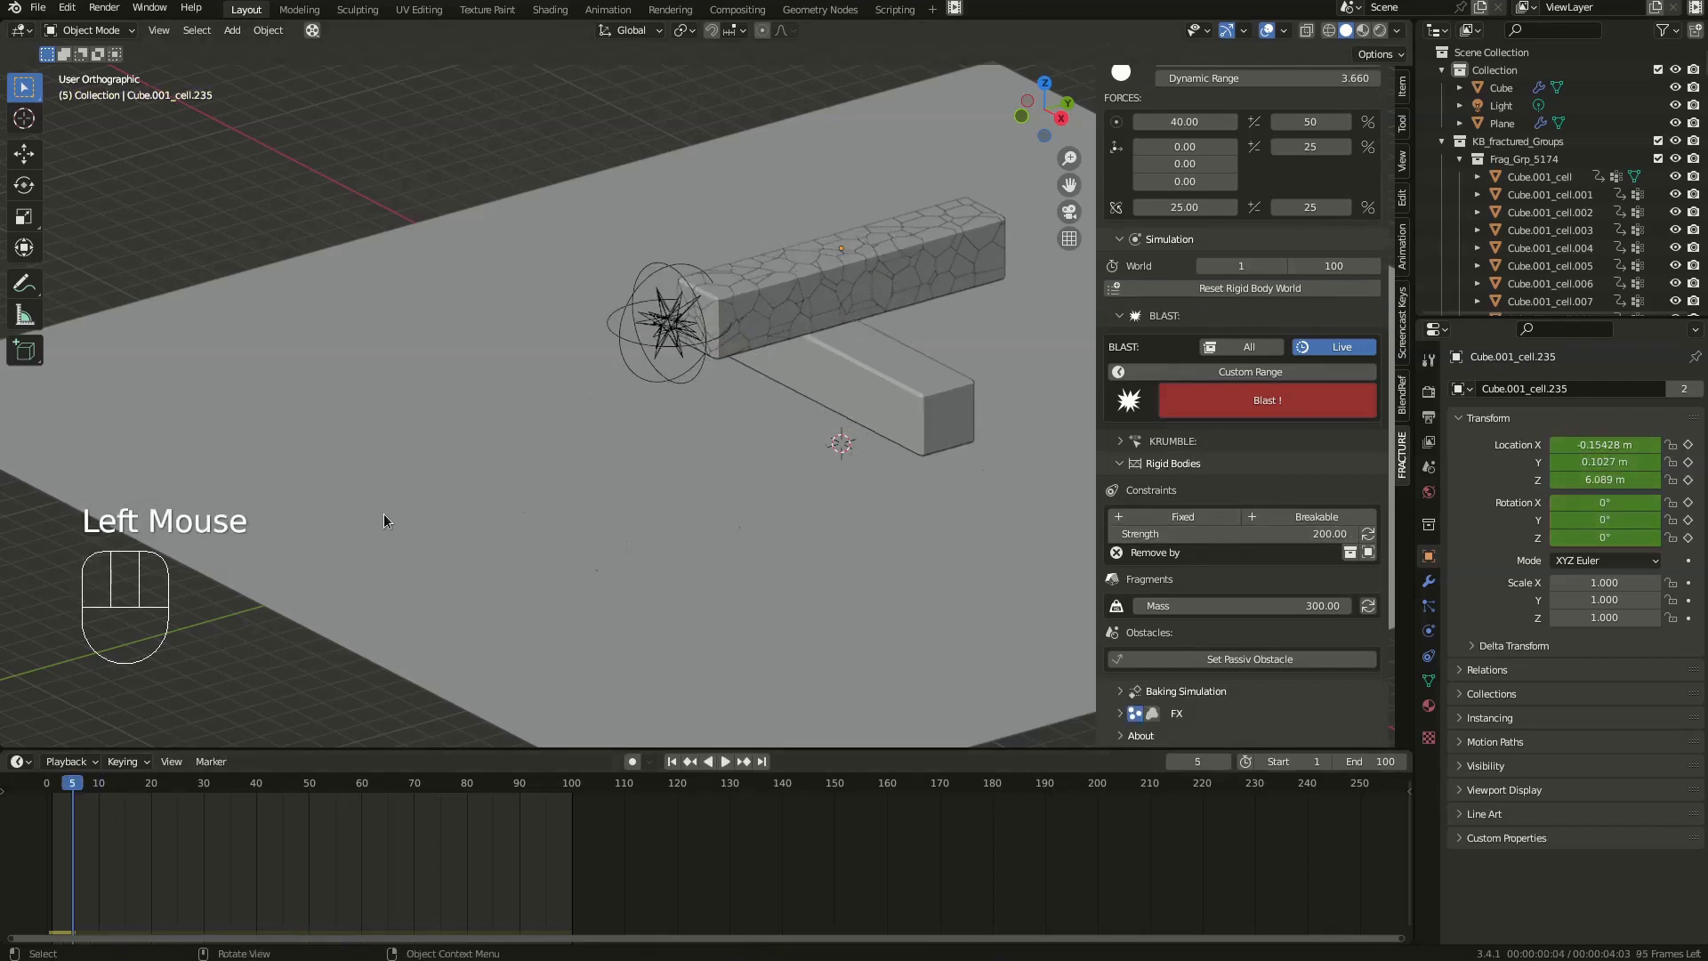
# - Select all objects and replay the blast from Right Ortho view
pyautogui.press('KP_1')
pyautogui.press('KP_3')
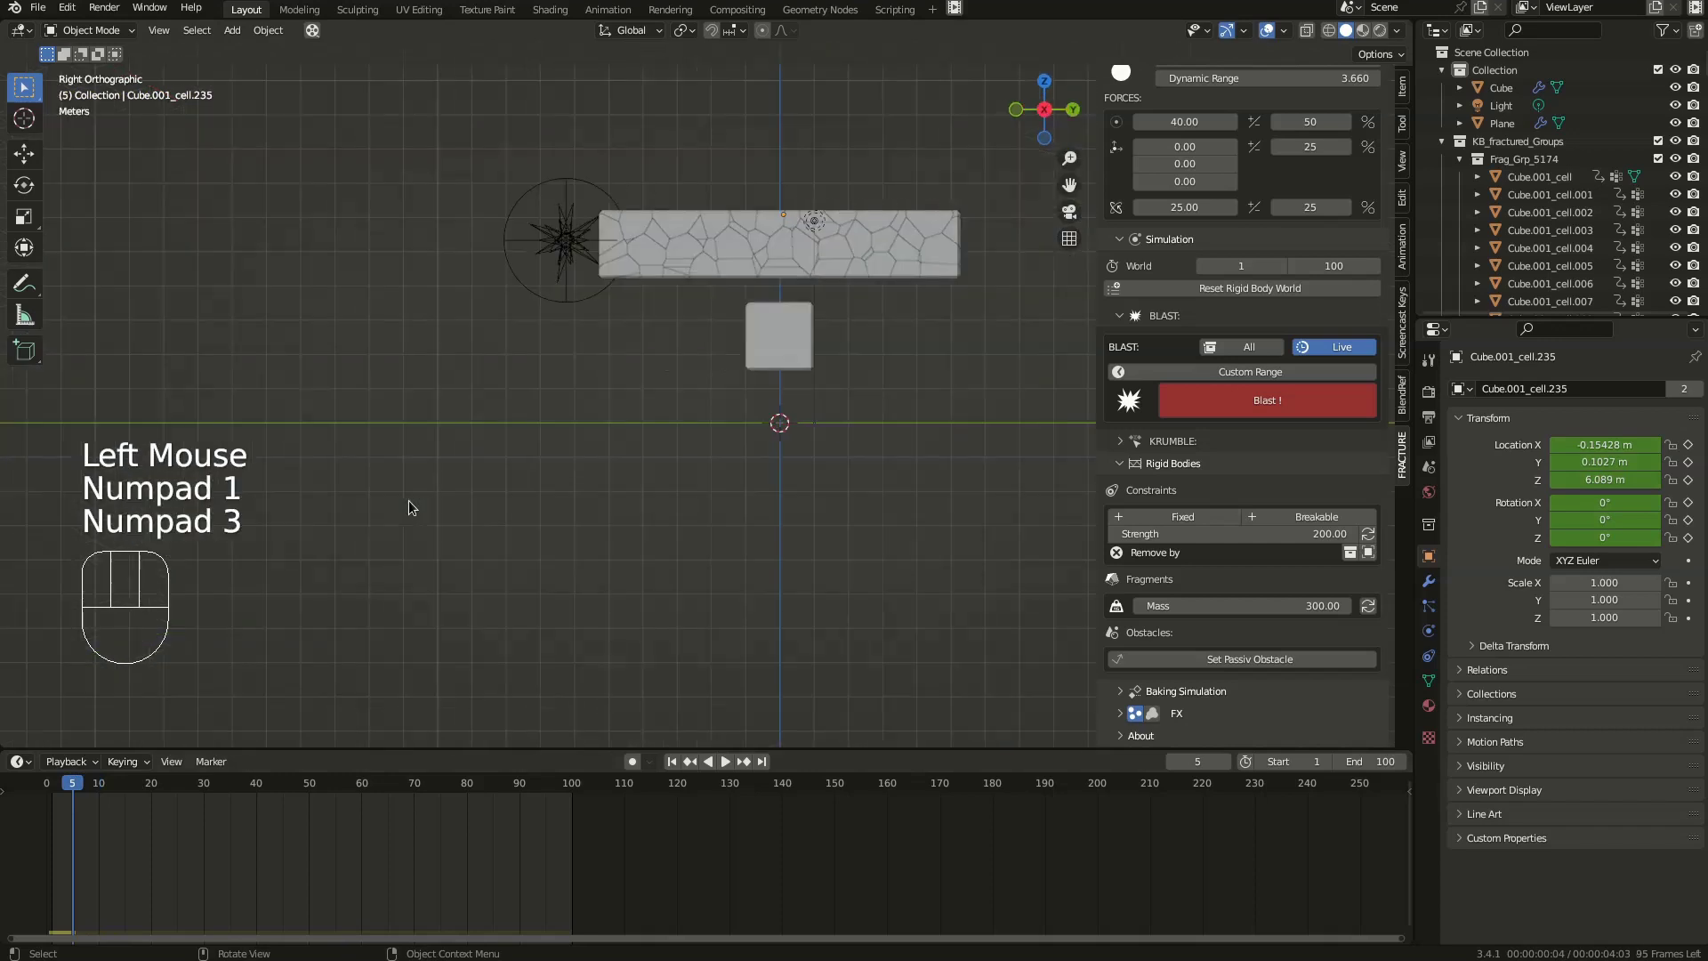
pyautogui.press('c')
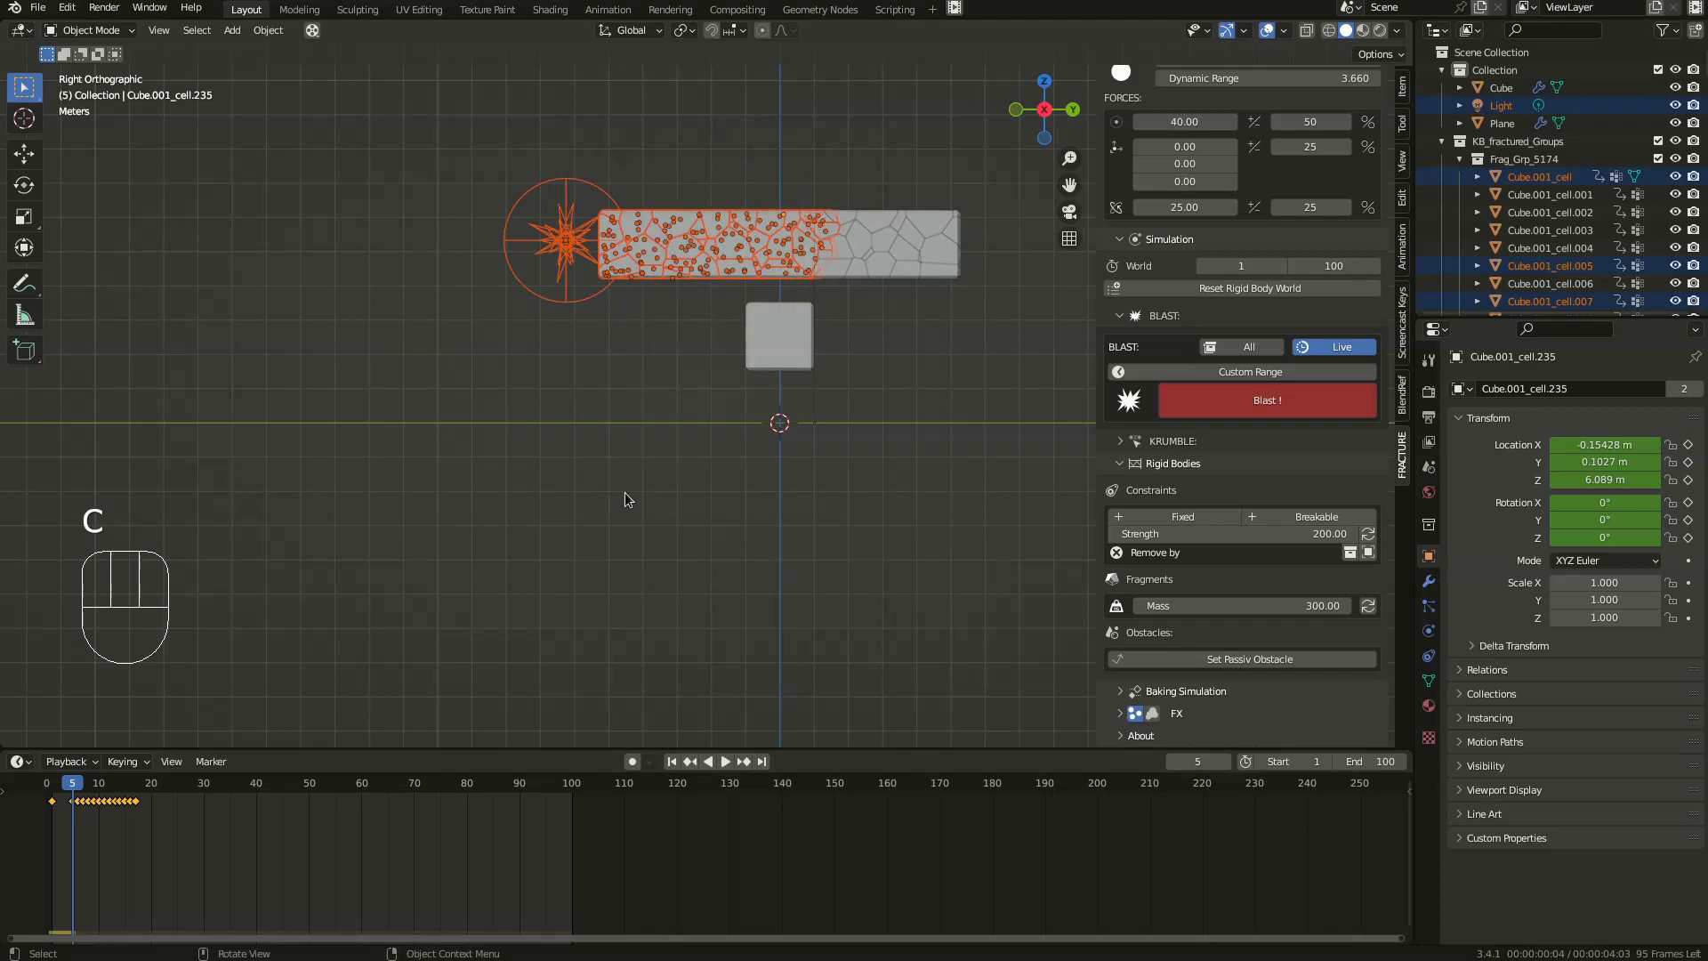
pyautogui.press('space')
pyautogui.press('space')
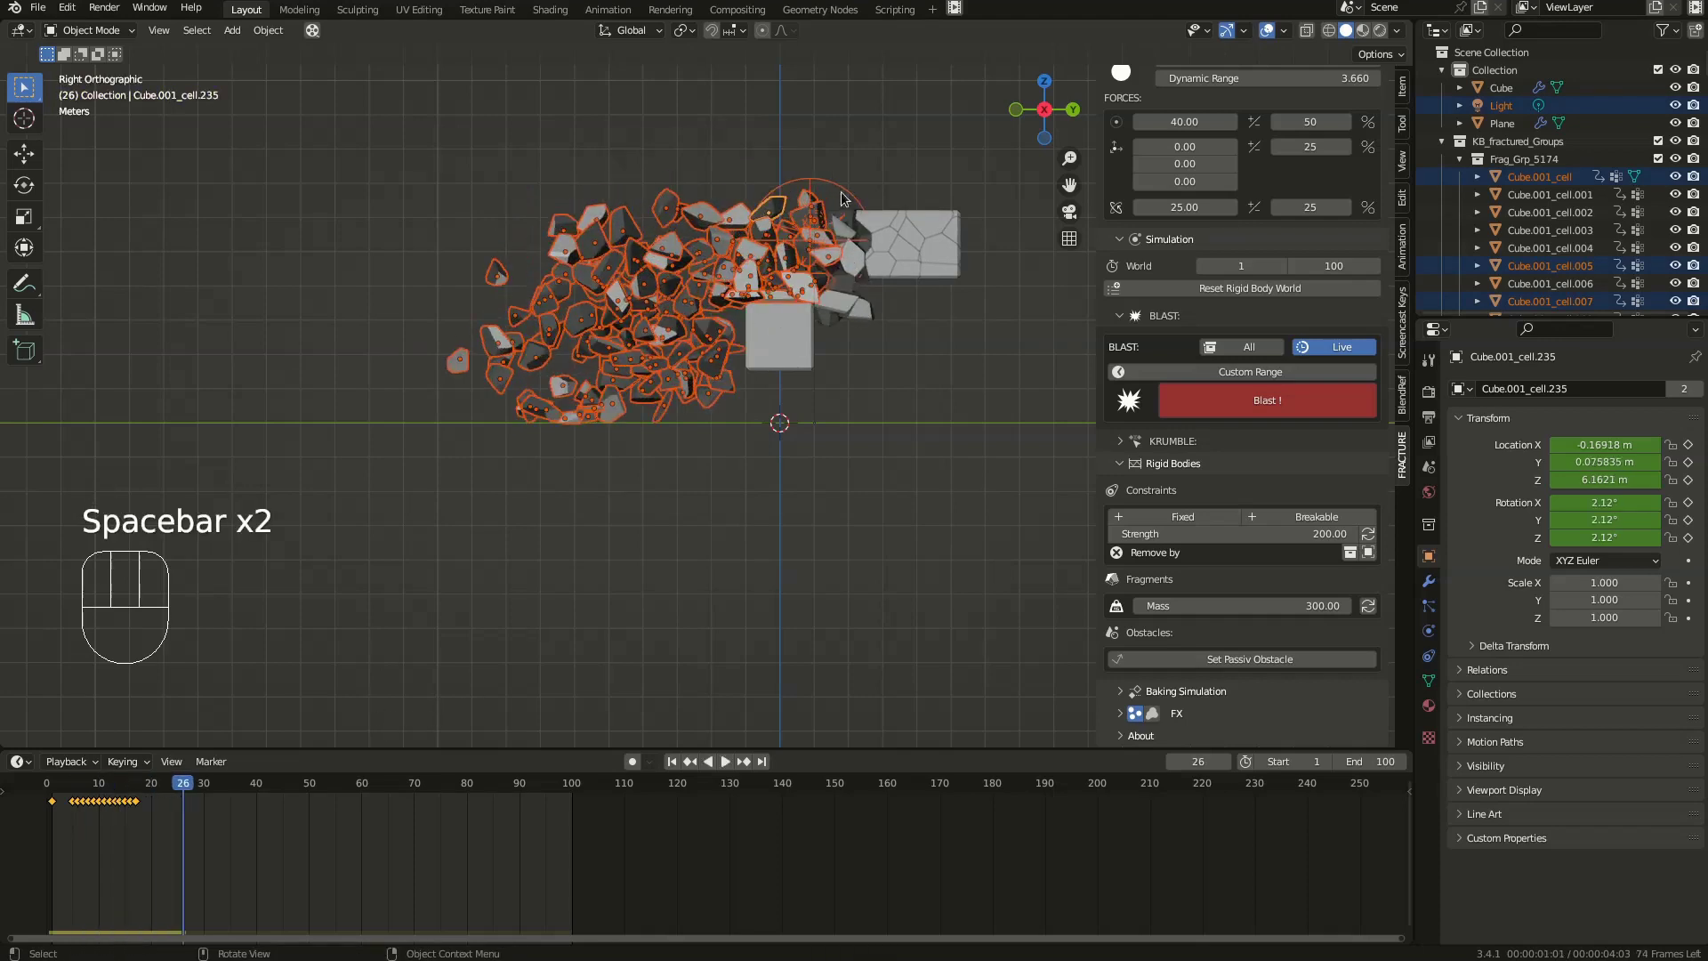
pyautogui.press('space')
pyautogui.press('space')
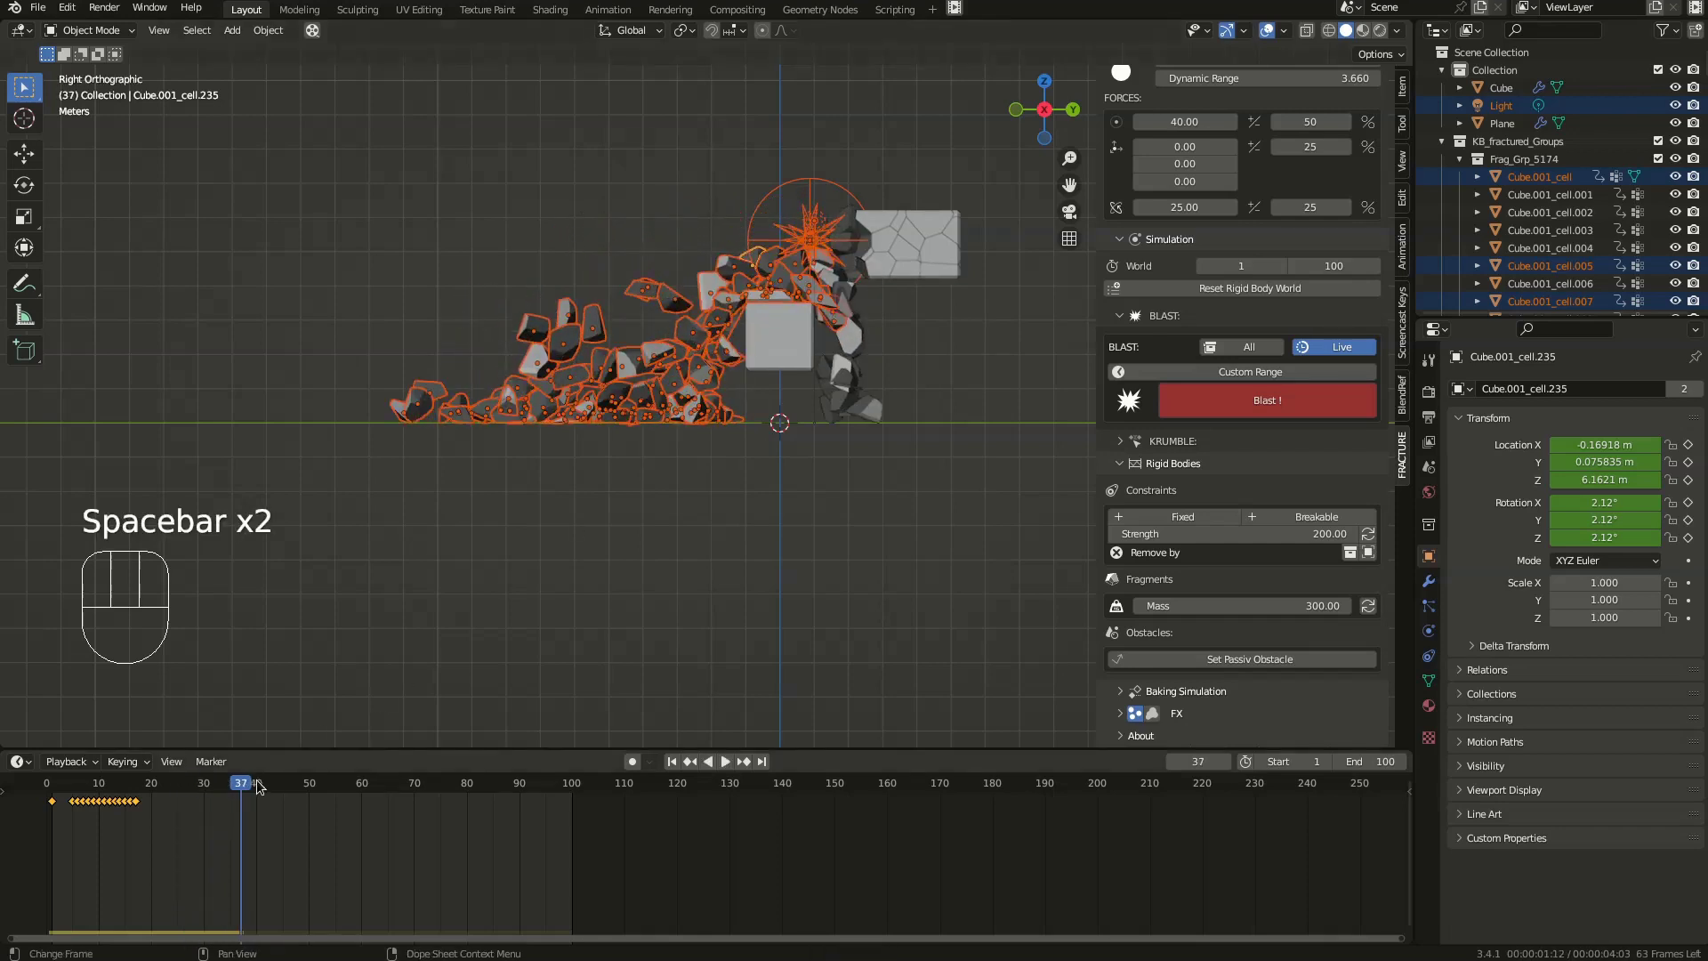
# - Scrub to the start and replay the blast from an angled perspective
pyautogui.moveTo(230, 785); pyautogui.dragTo(278, 650)
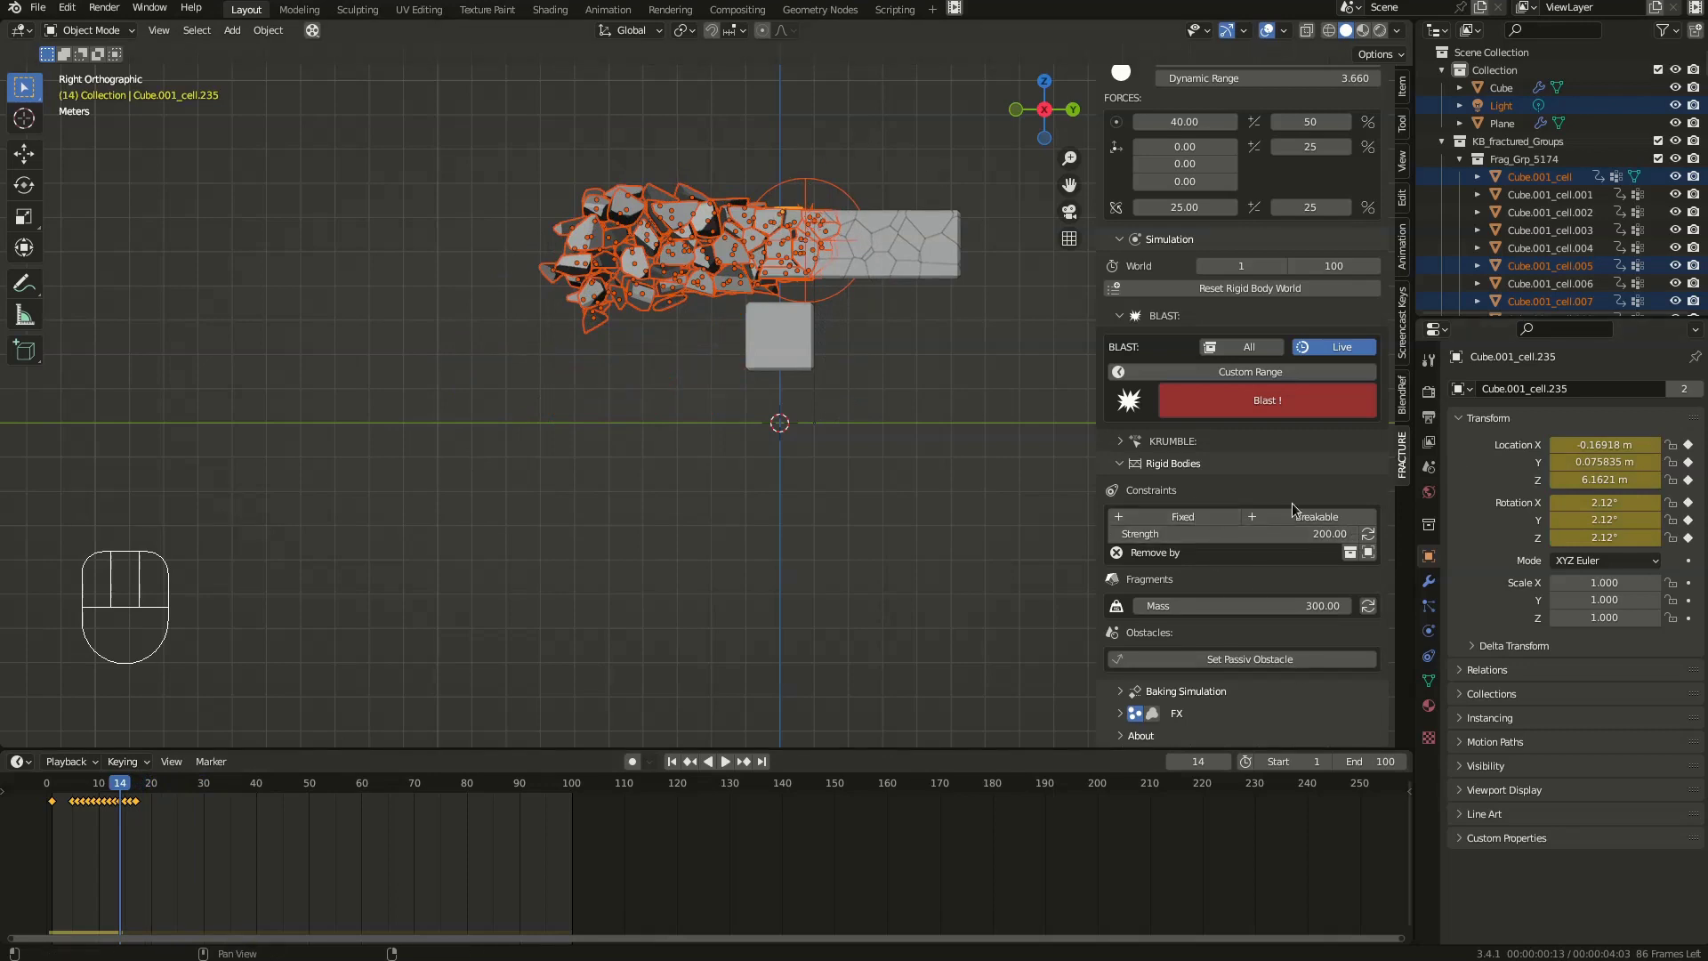
pyautogui.moveTo(1310, 525); pyautogui.dragTo(808, 301)
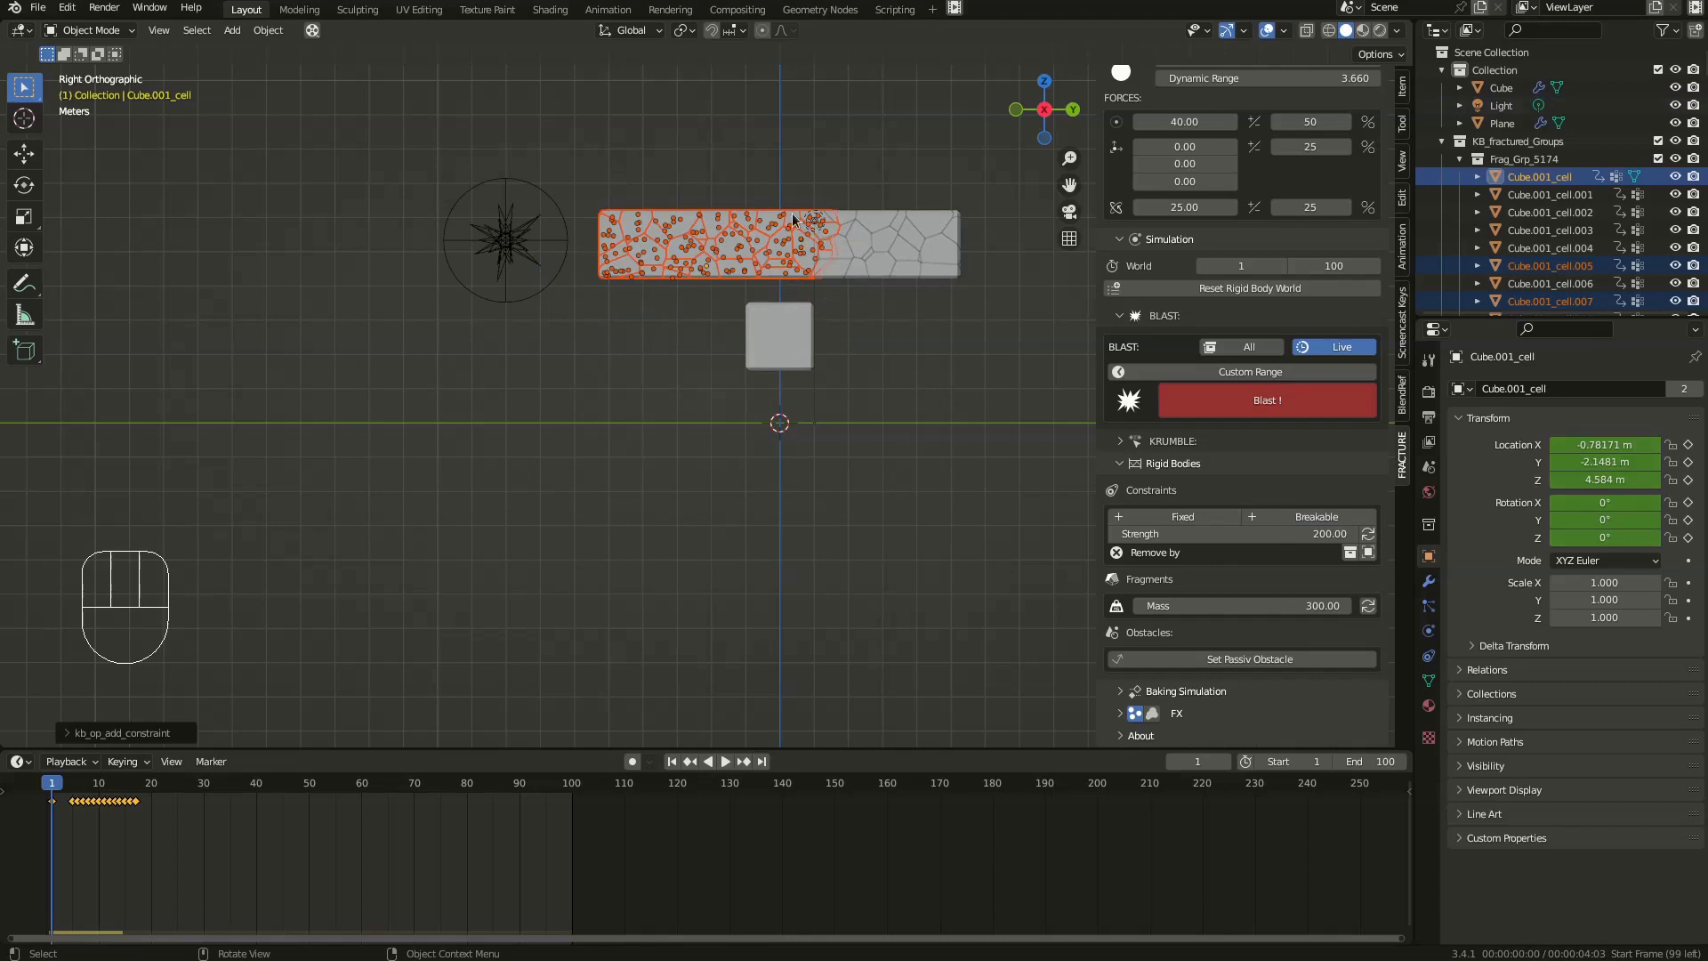
pyautogui.press('space')
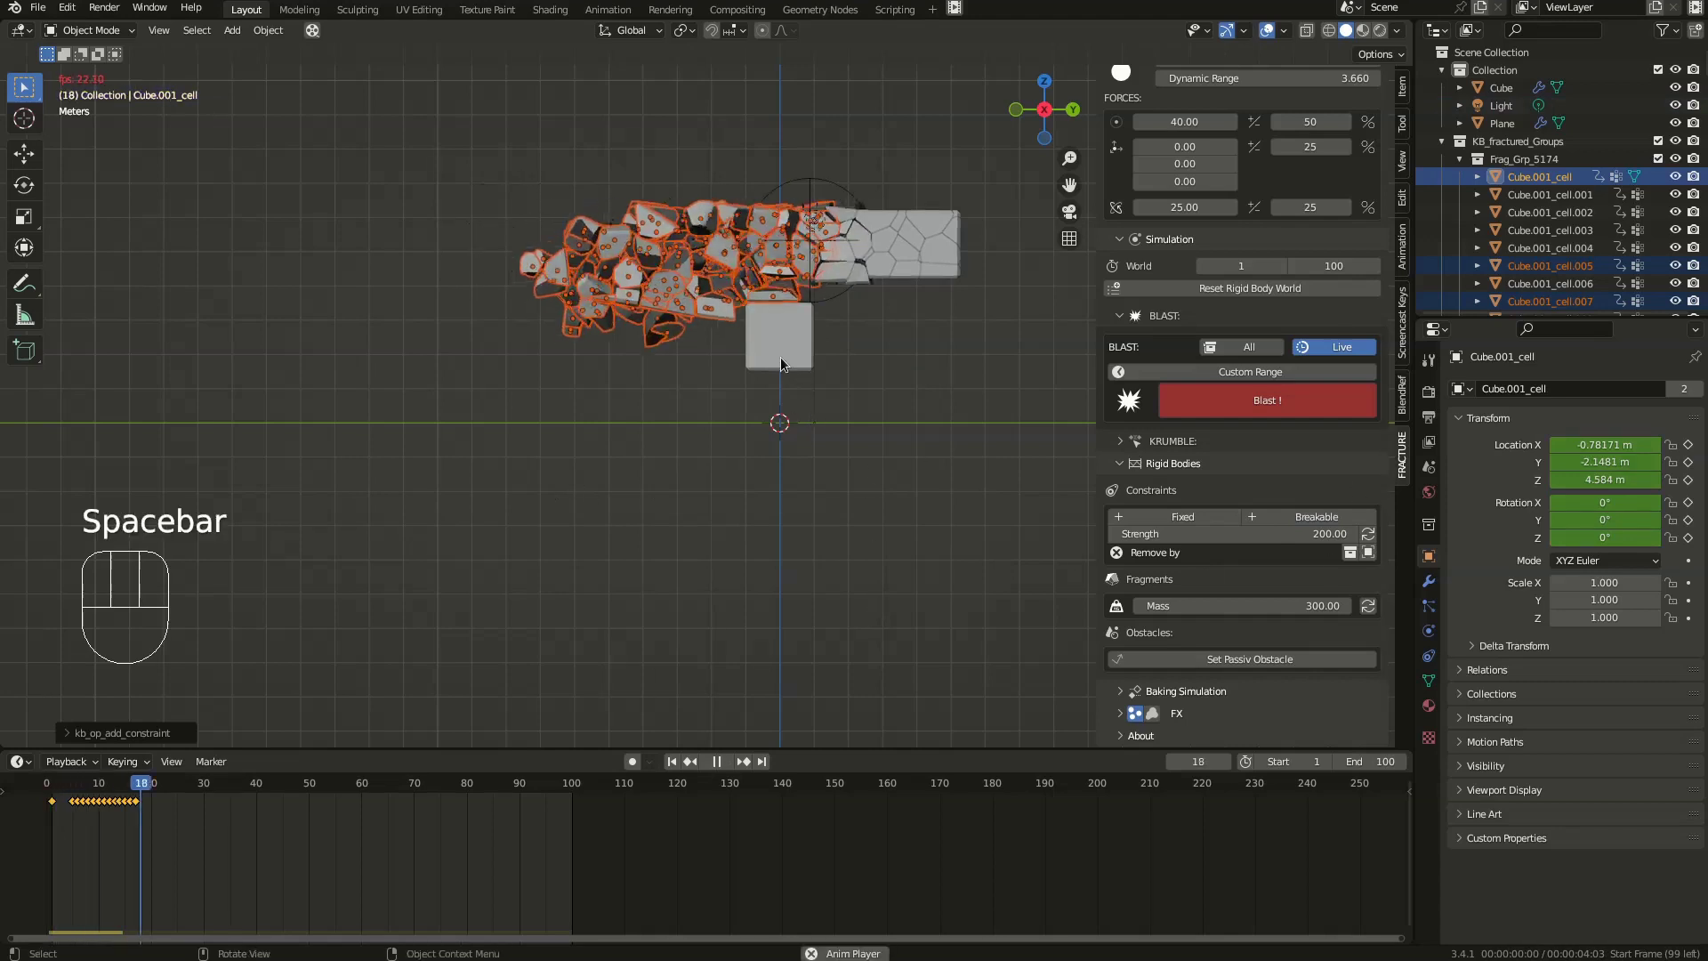
pyautogui.moveTo(712, 370); pyautogui.dragTo(820, 353)
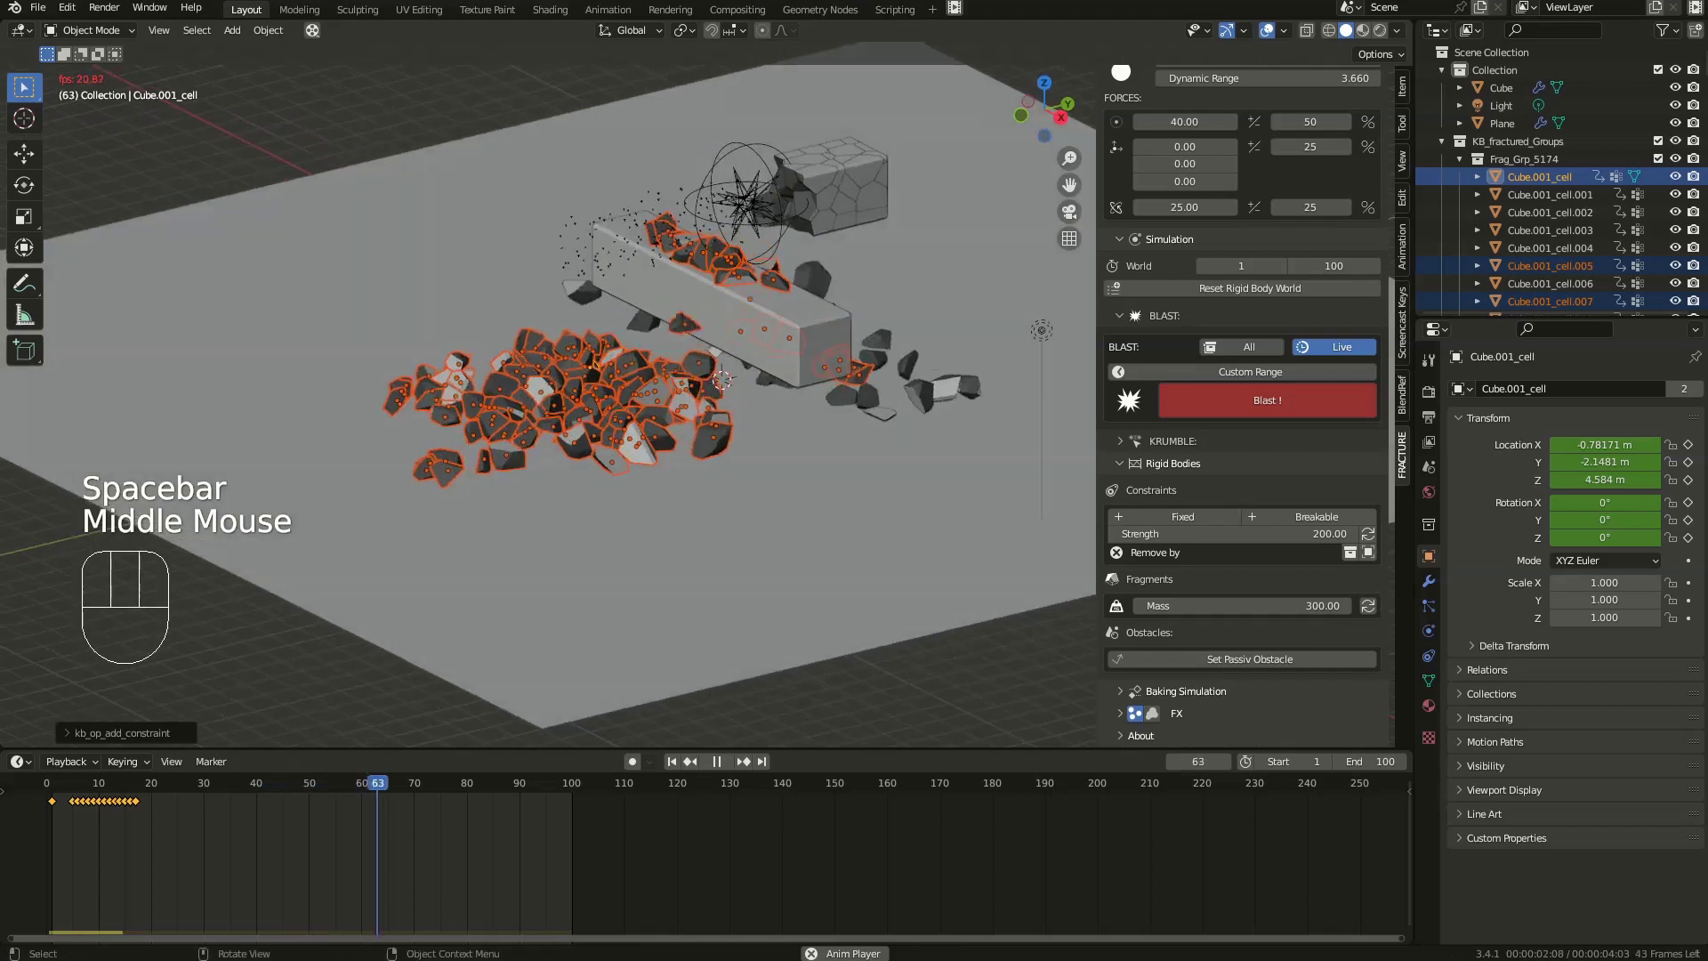
# - Raise constraint strength to 2000, refresh the fragments and replay to inspect the debris
pyautogui.click(1269, 37)
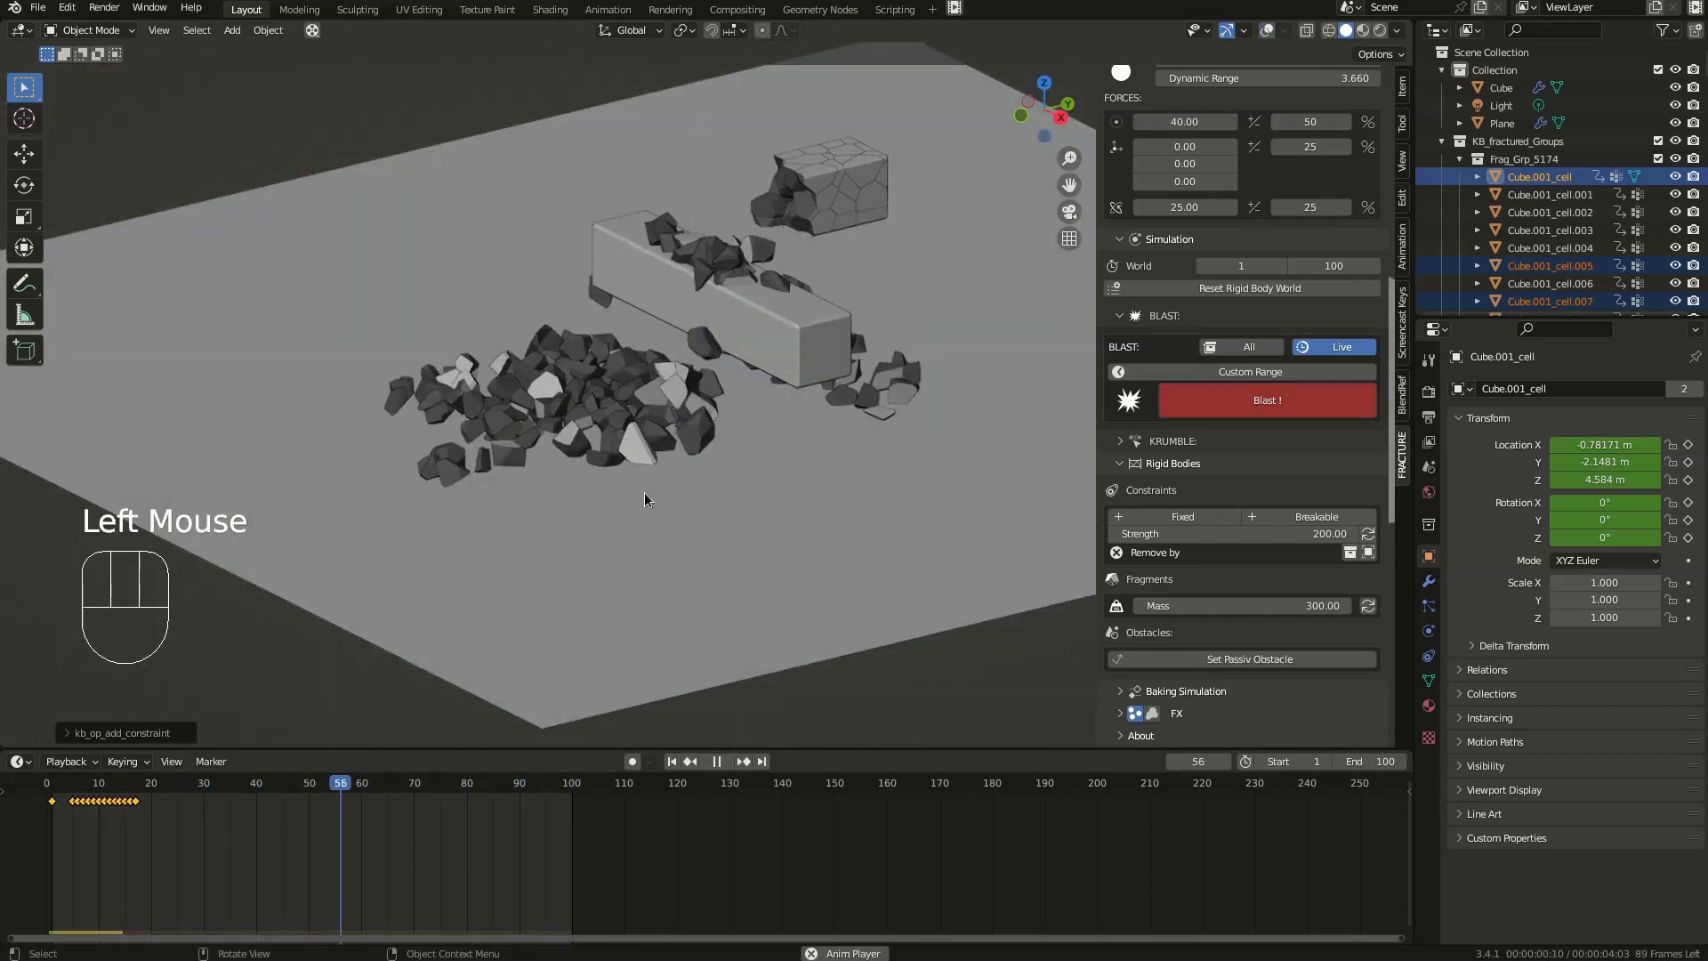
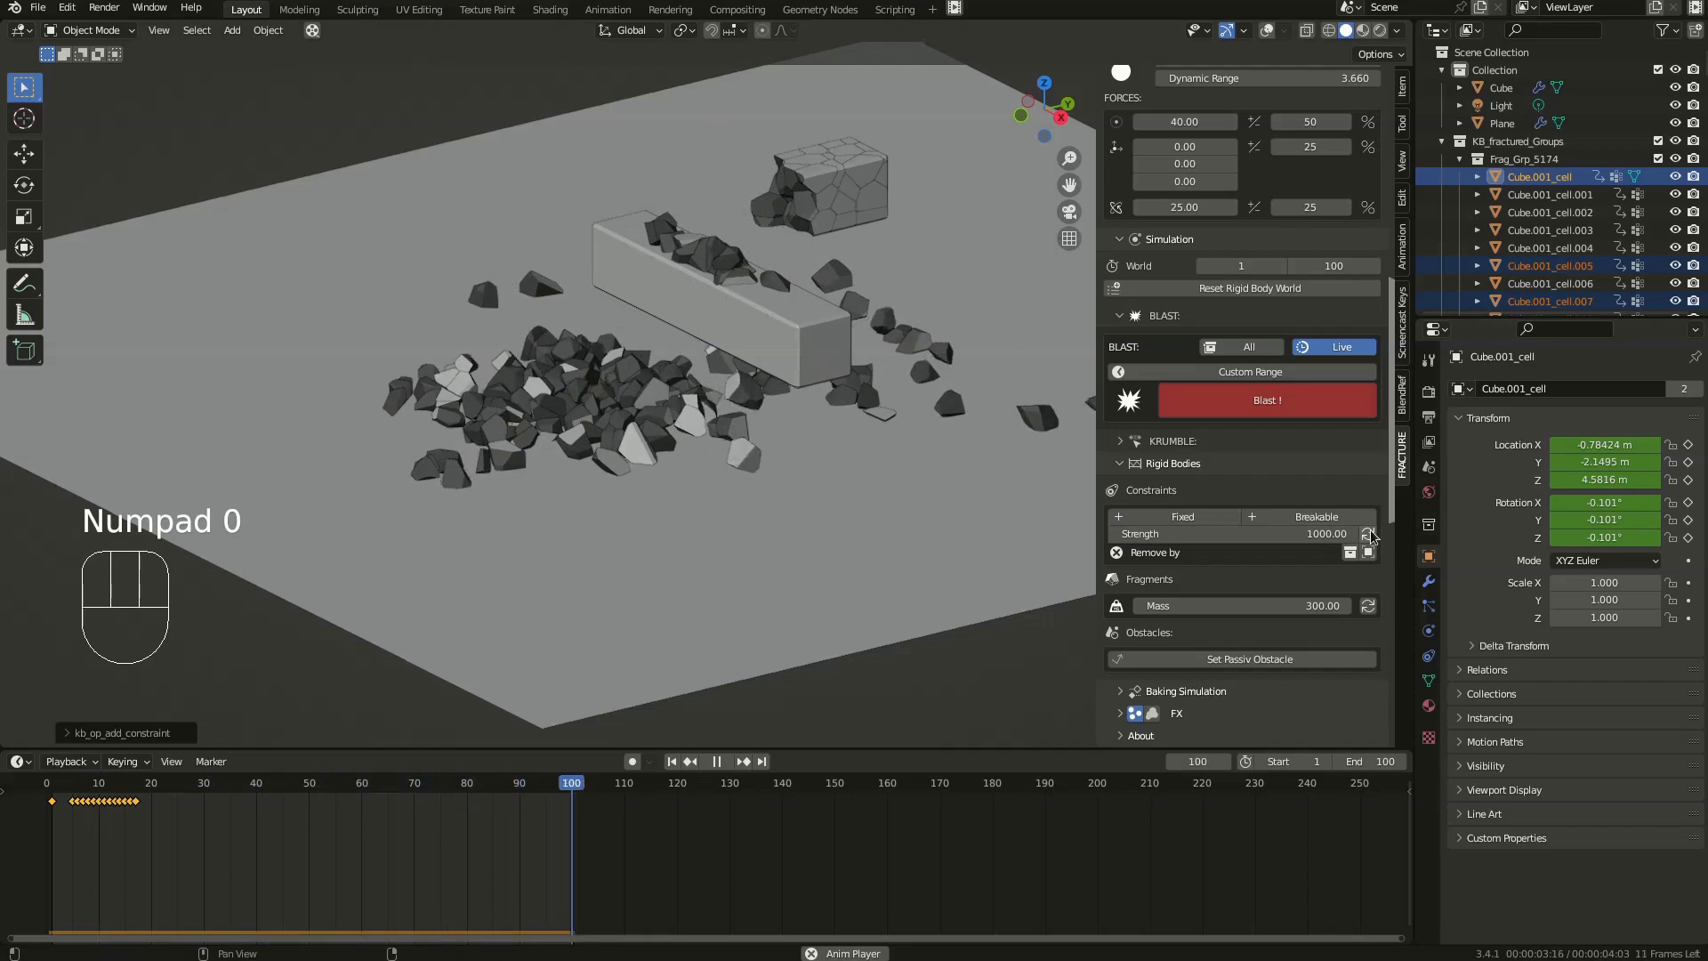
pyautogui.click(1366, 533)
pyautogui.click(38, 791)
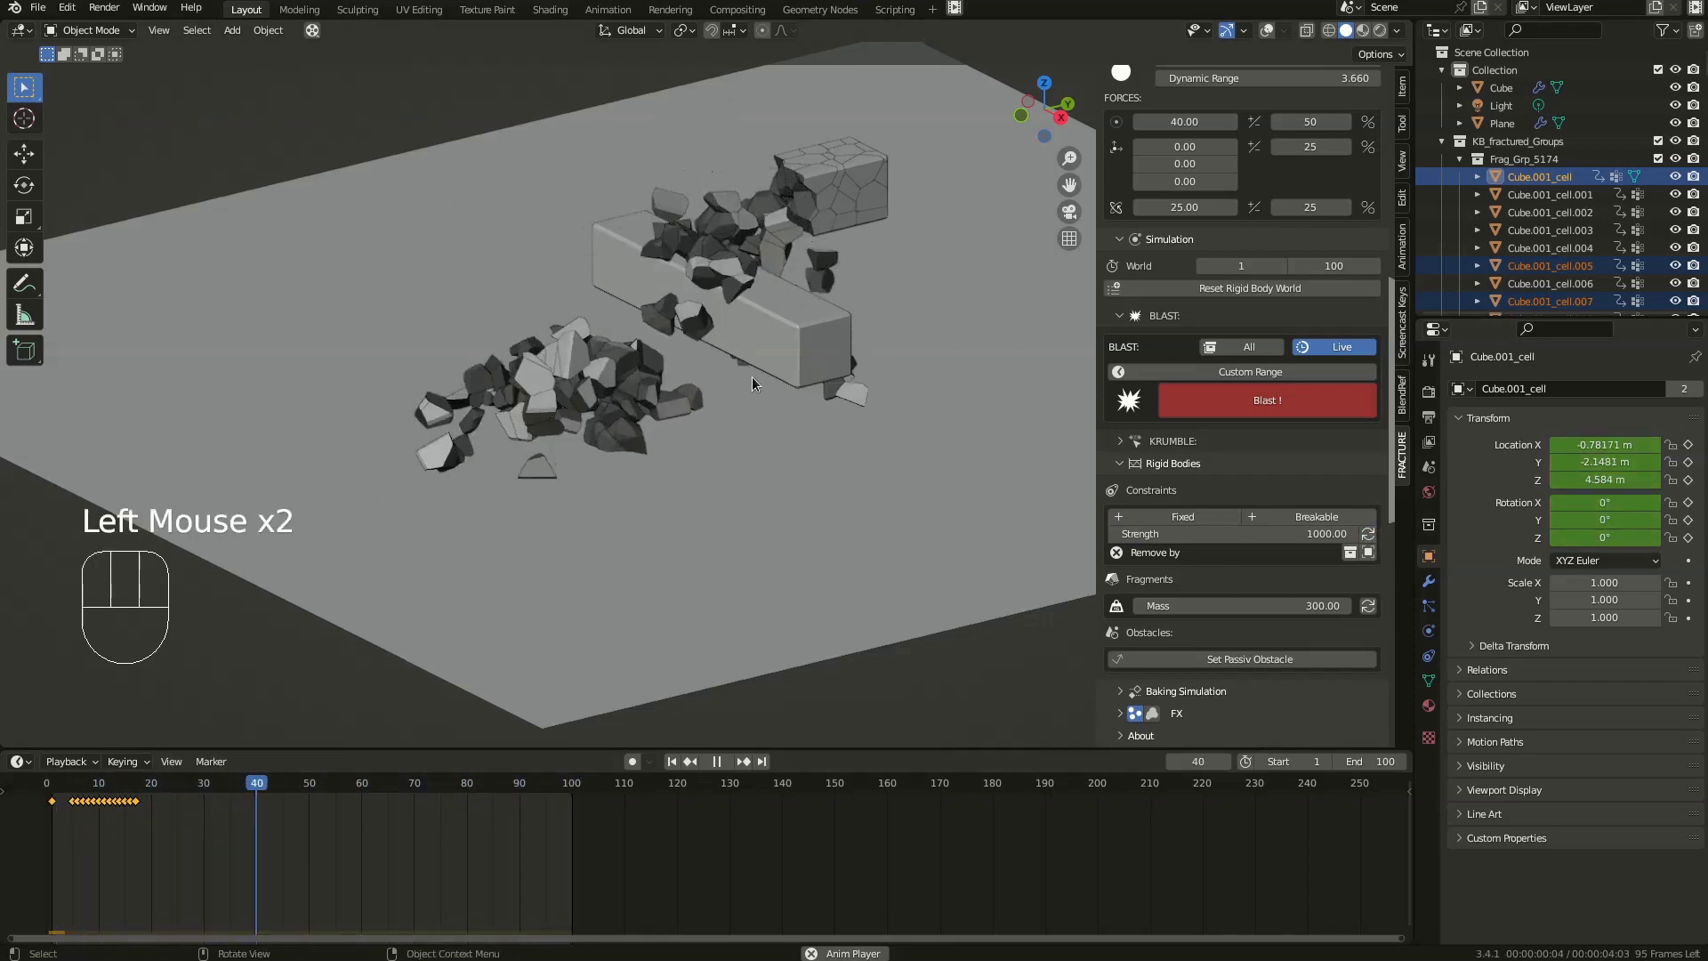
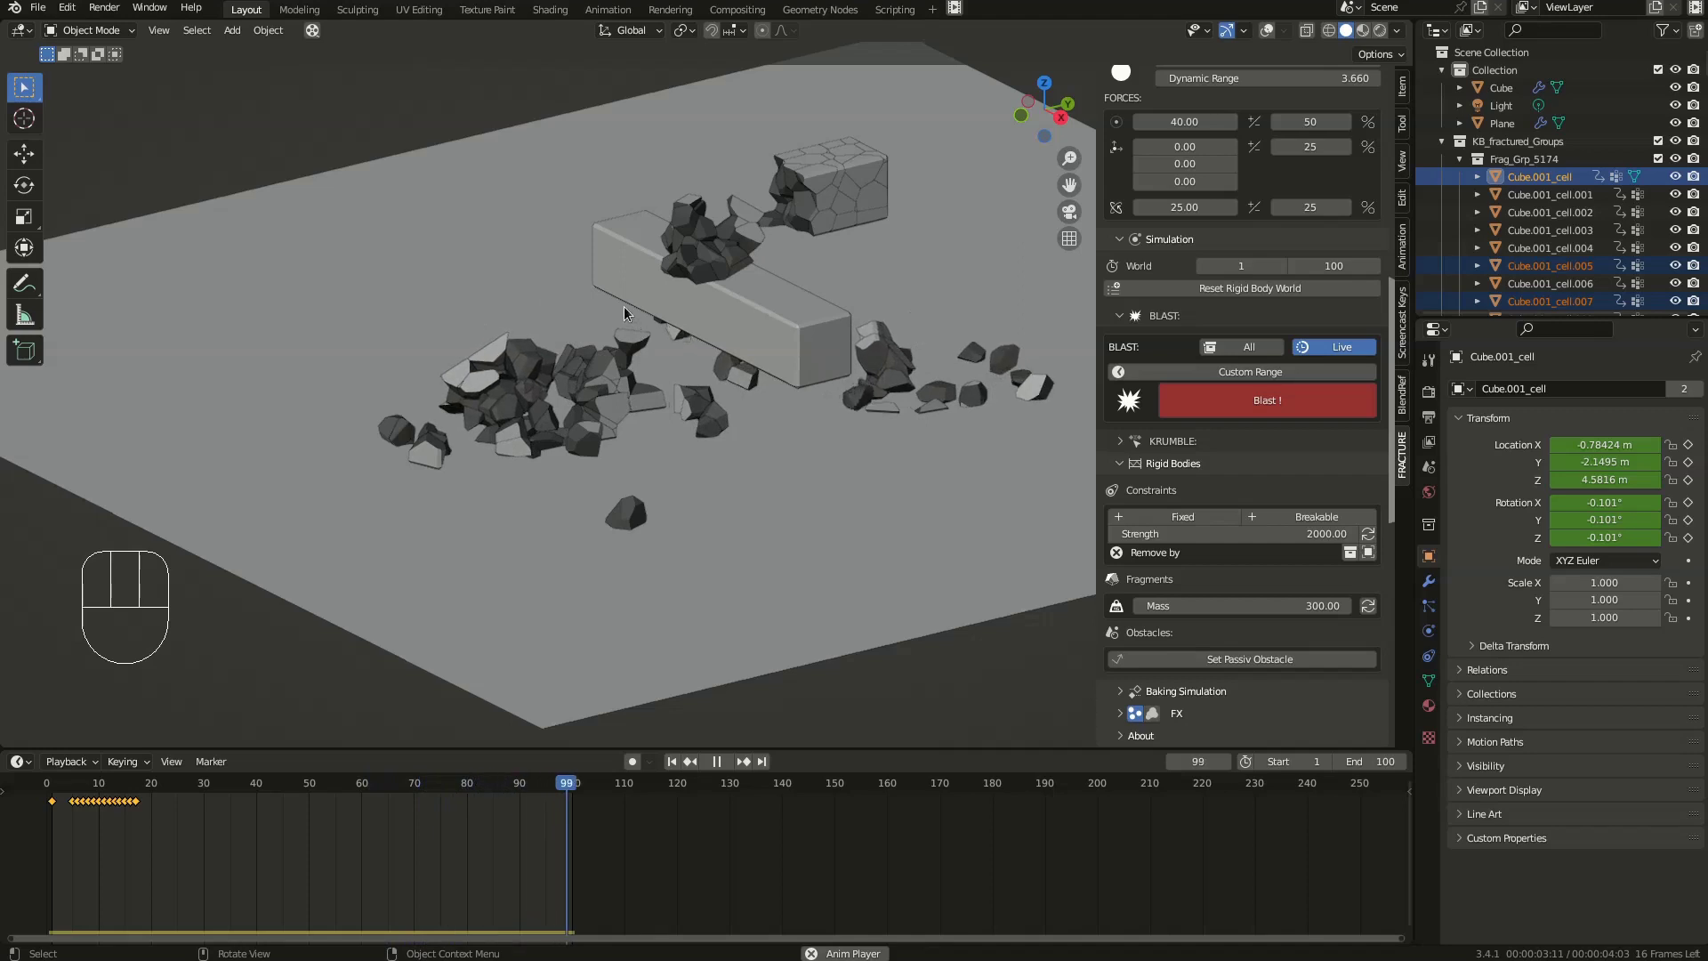
pyautogui.moveTo(640, 312); pyautogui.dragTo(691, 307)
pyautogui.moveTo(762, 239); pyautogui.dragTo(668, 228)
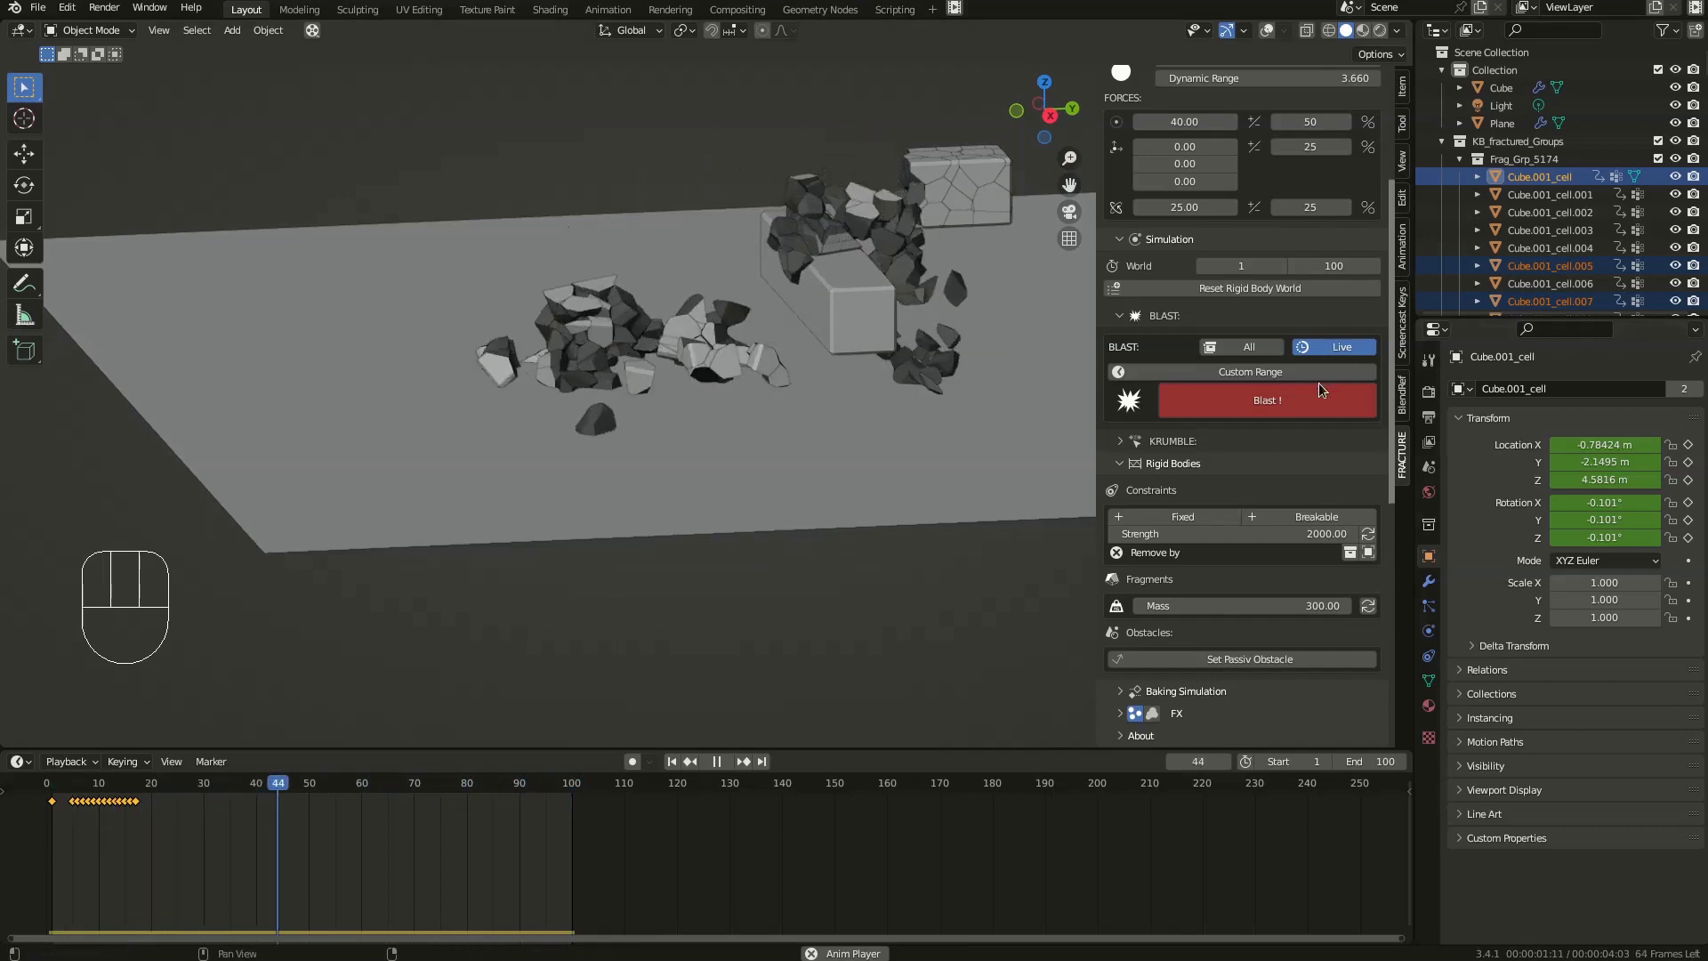
# - Set core radius 3.17 and main force 30, play the new blast and return to frame 1
pyautogui.scroll(3)
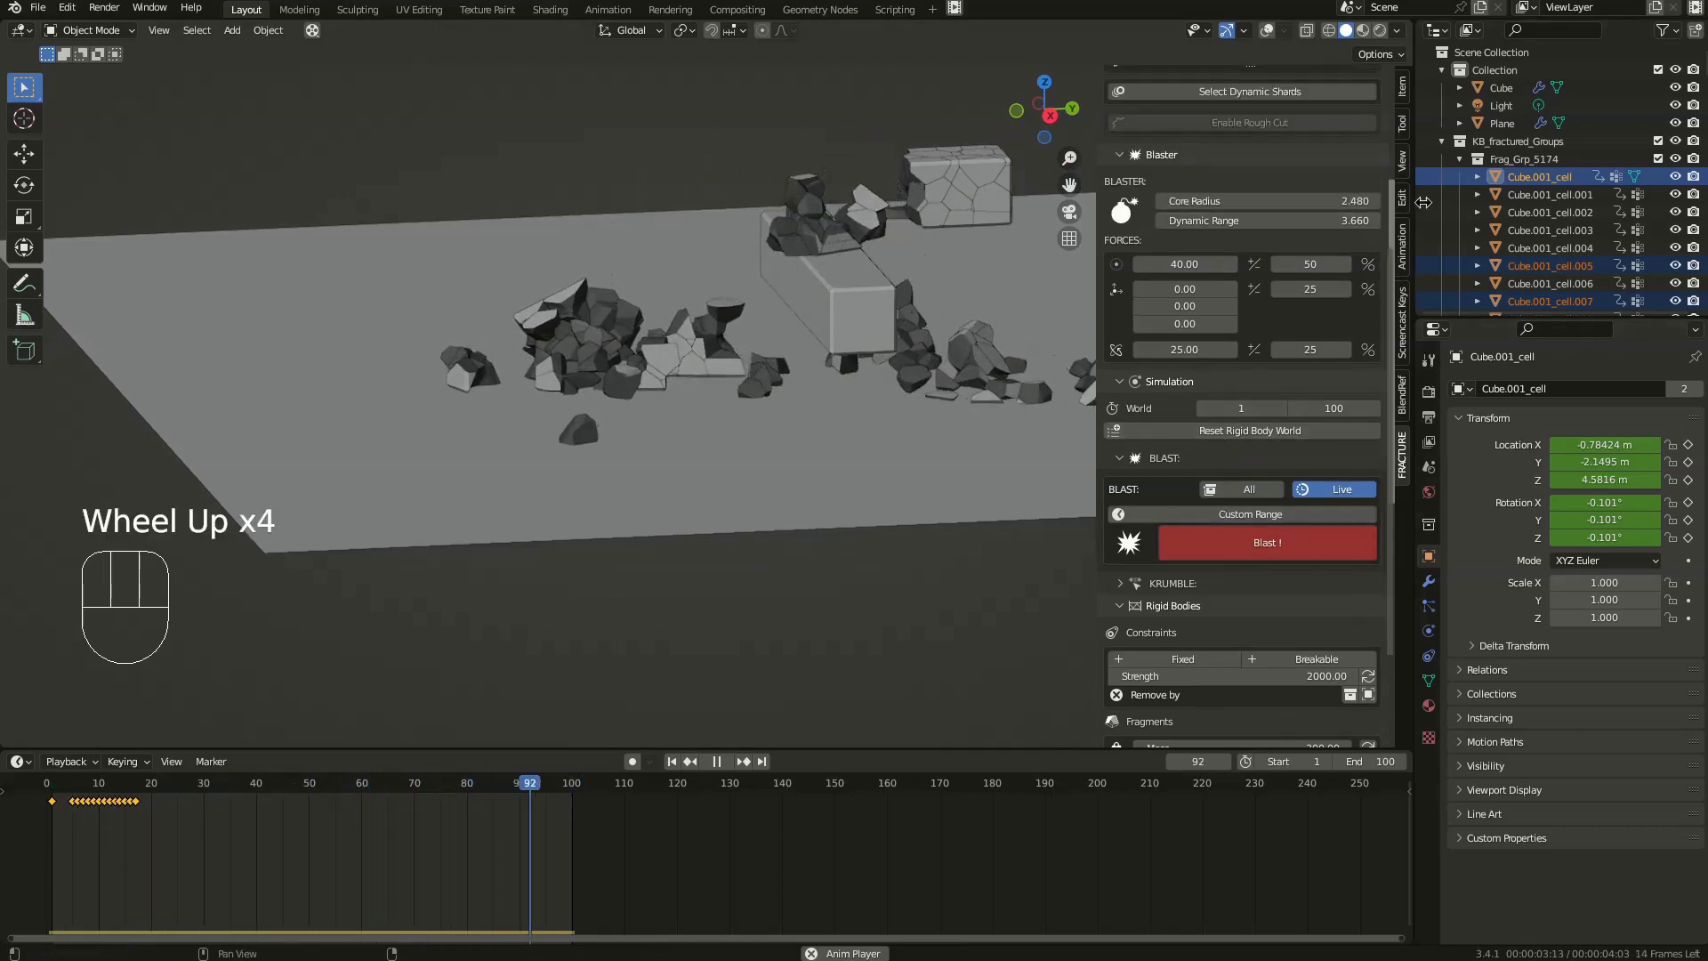
pyautogui.scroll(3)
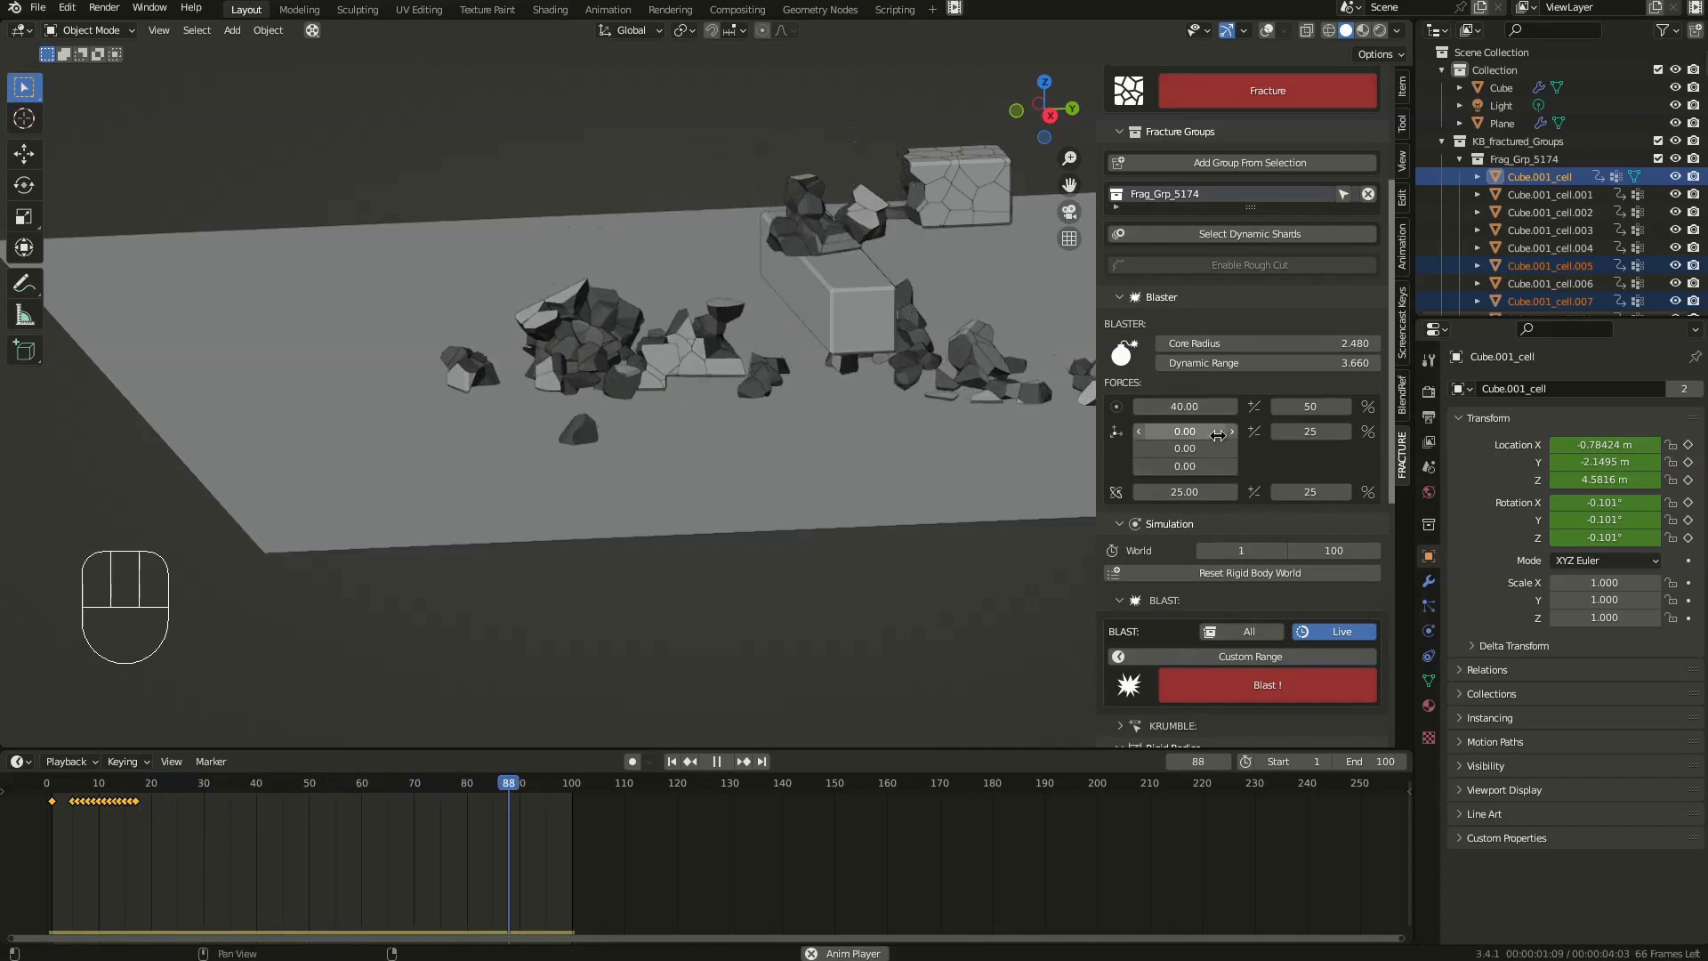
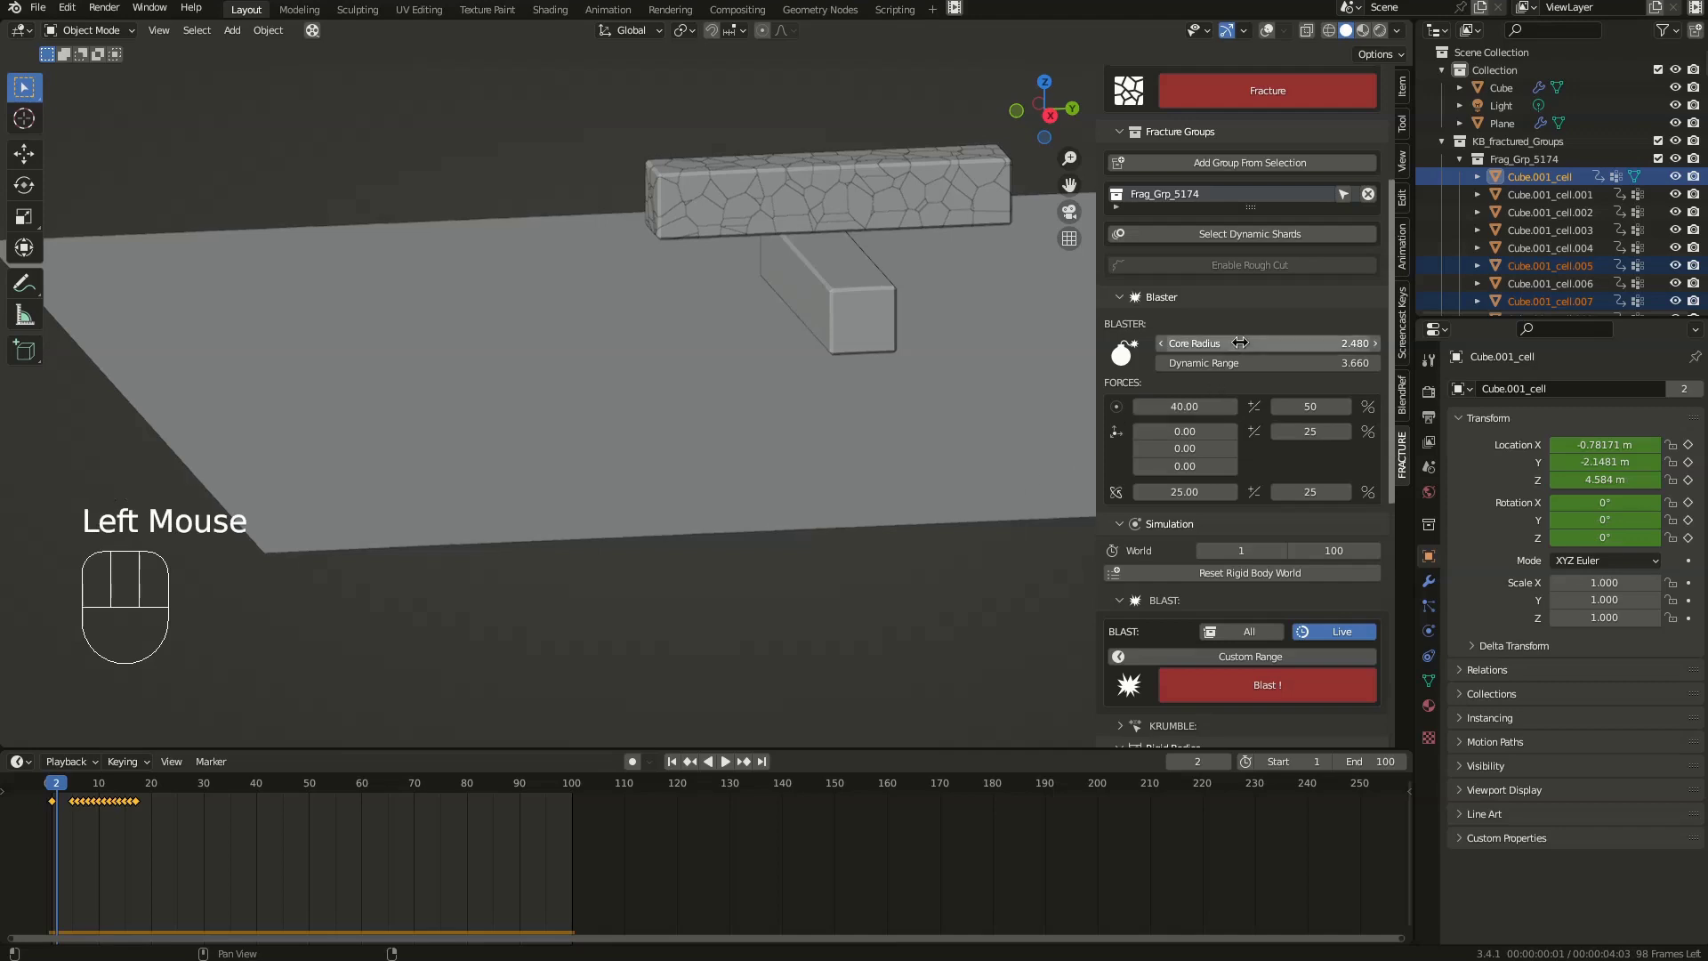
pyautogui.click(1274, 34)
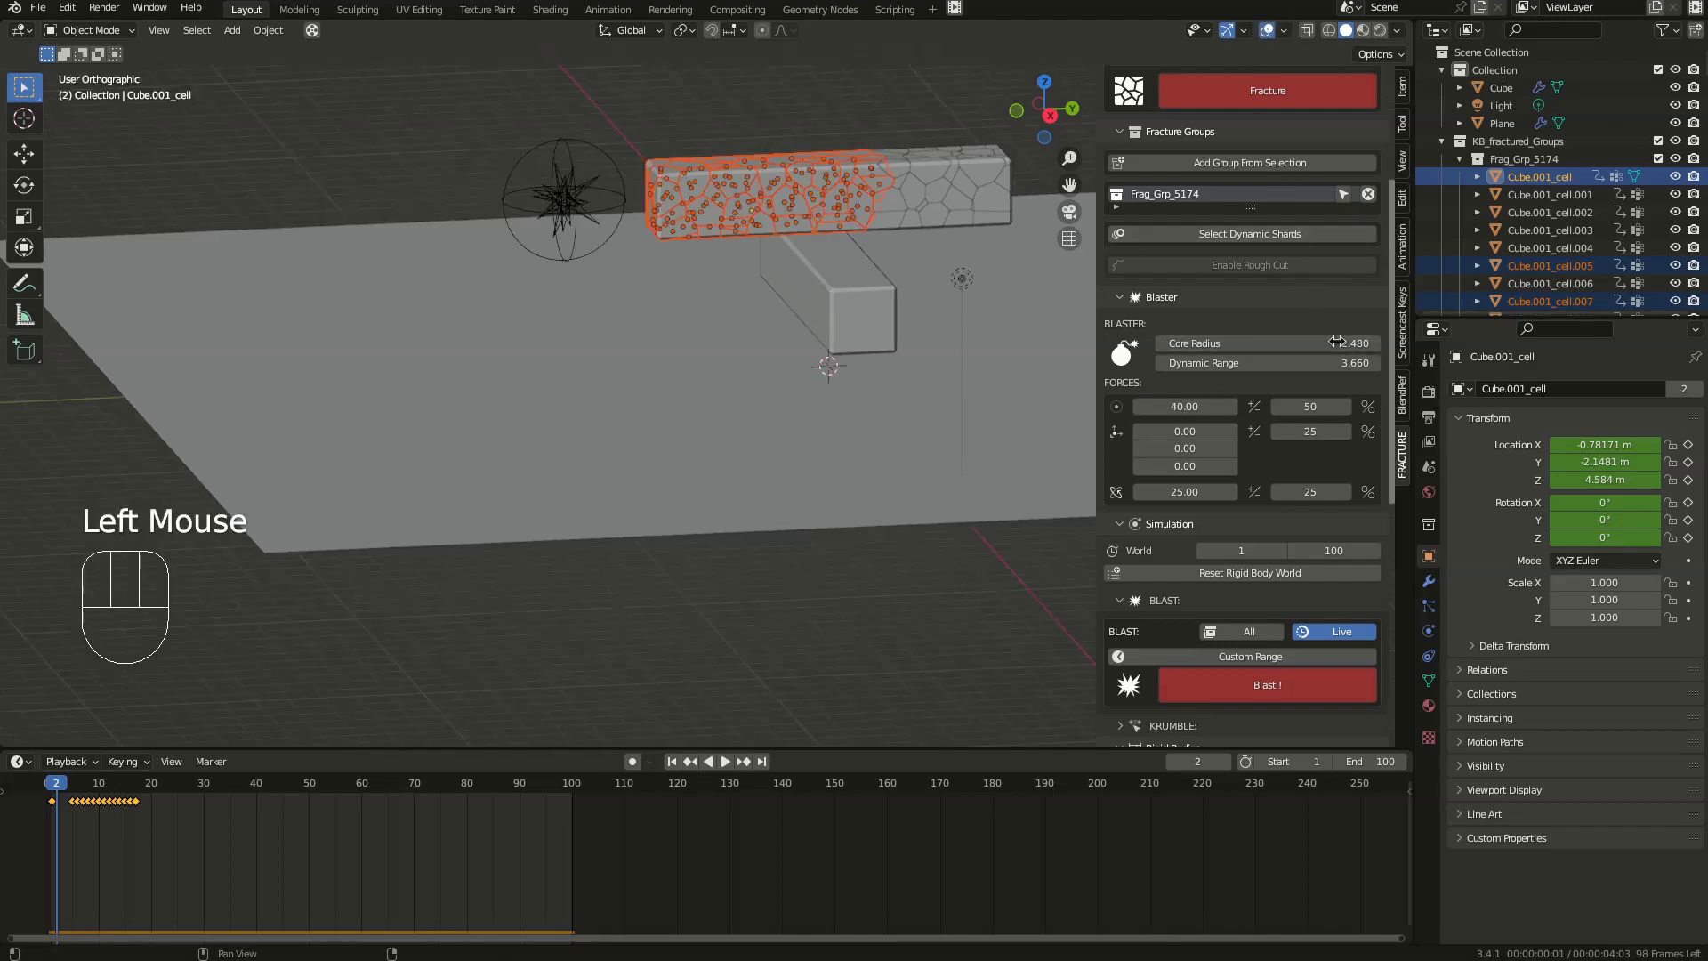
pyautogui.press('ctrl+space')
pyautogui.press('ctrl+space')
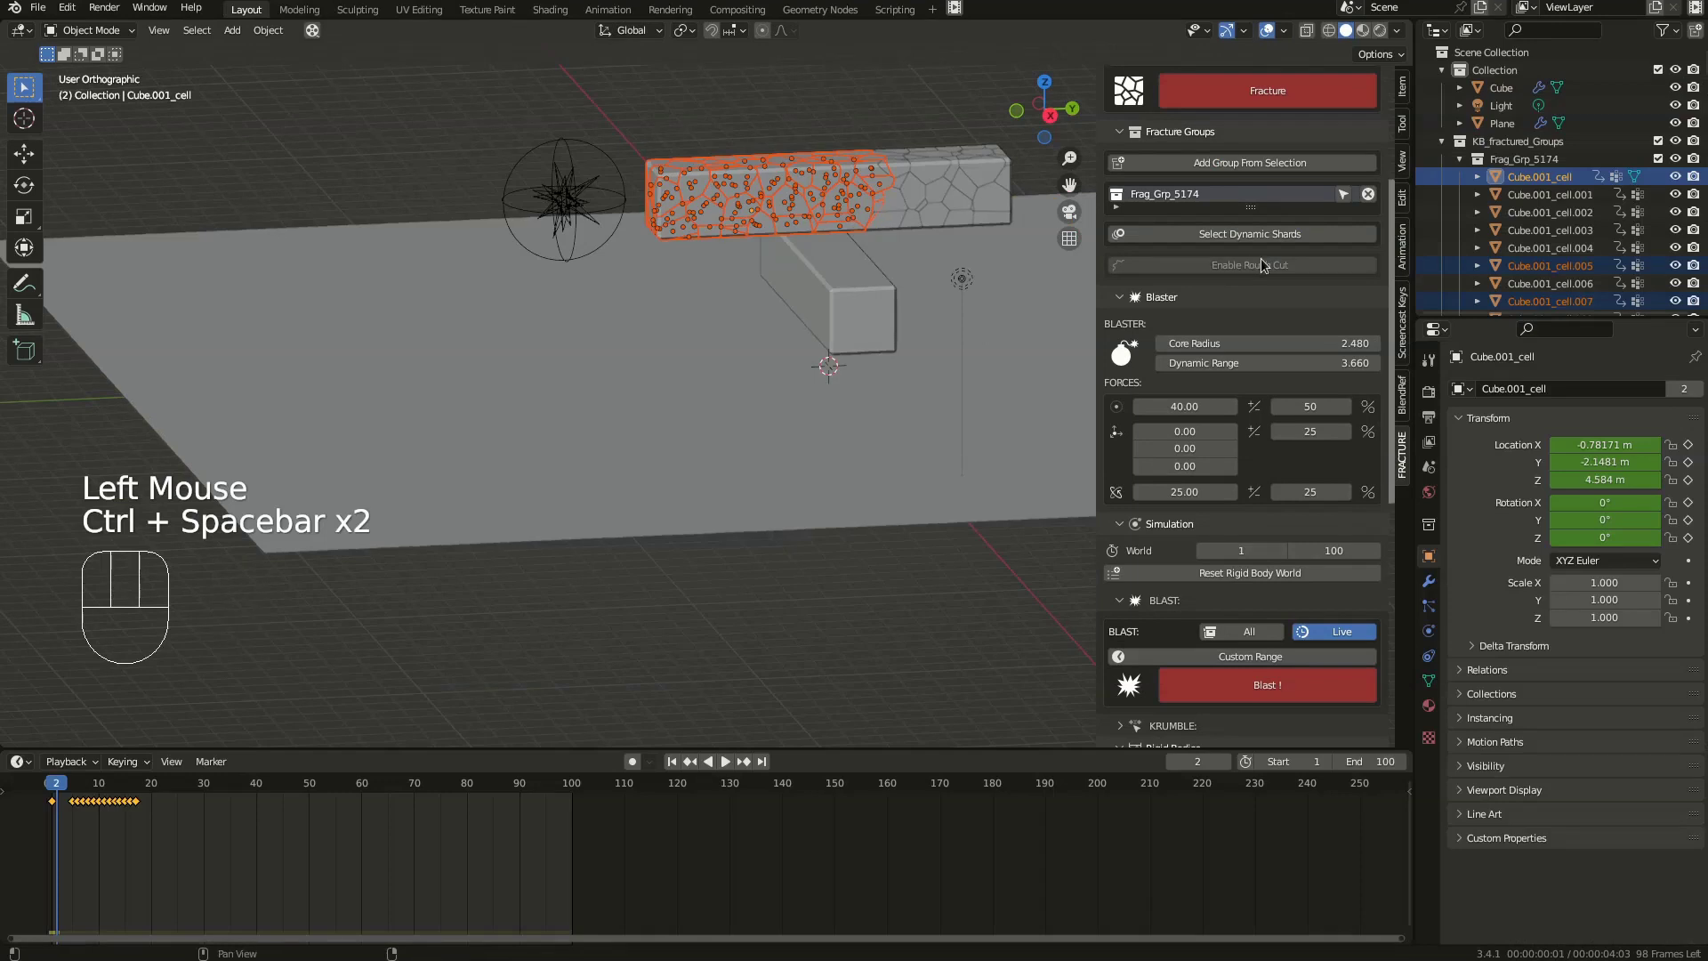
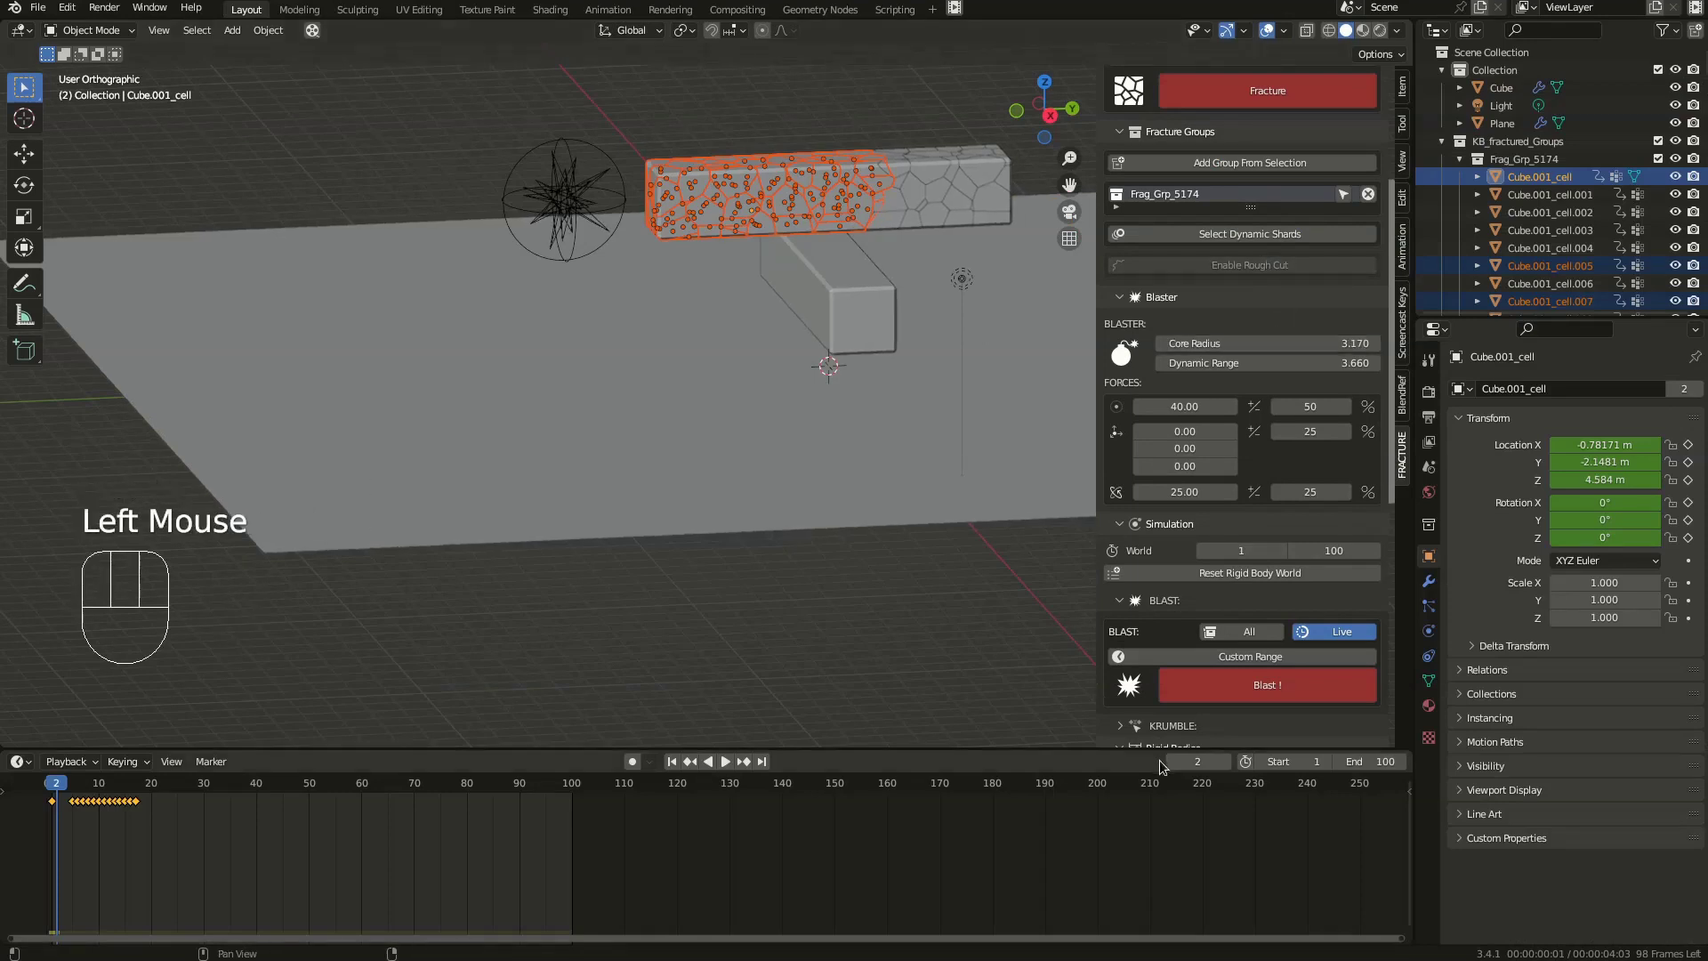
pyautogui.moveTo(1233, 698); pyautogui.dragTo(602, 752)
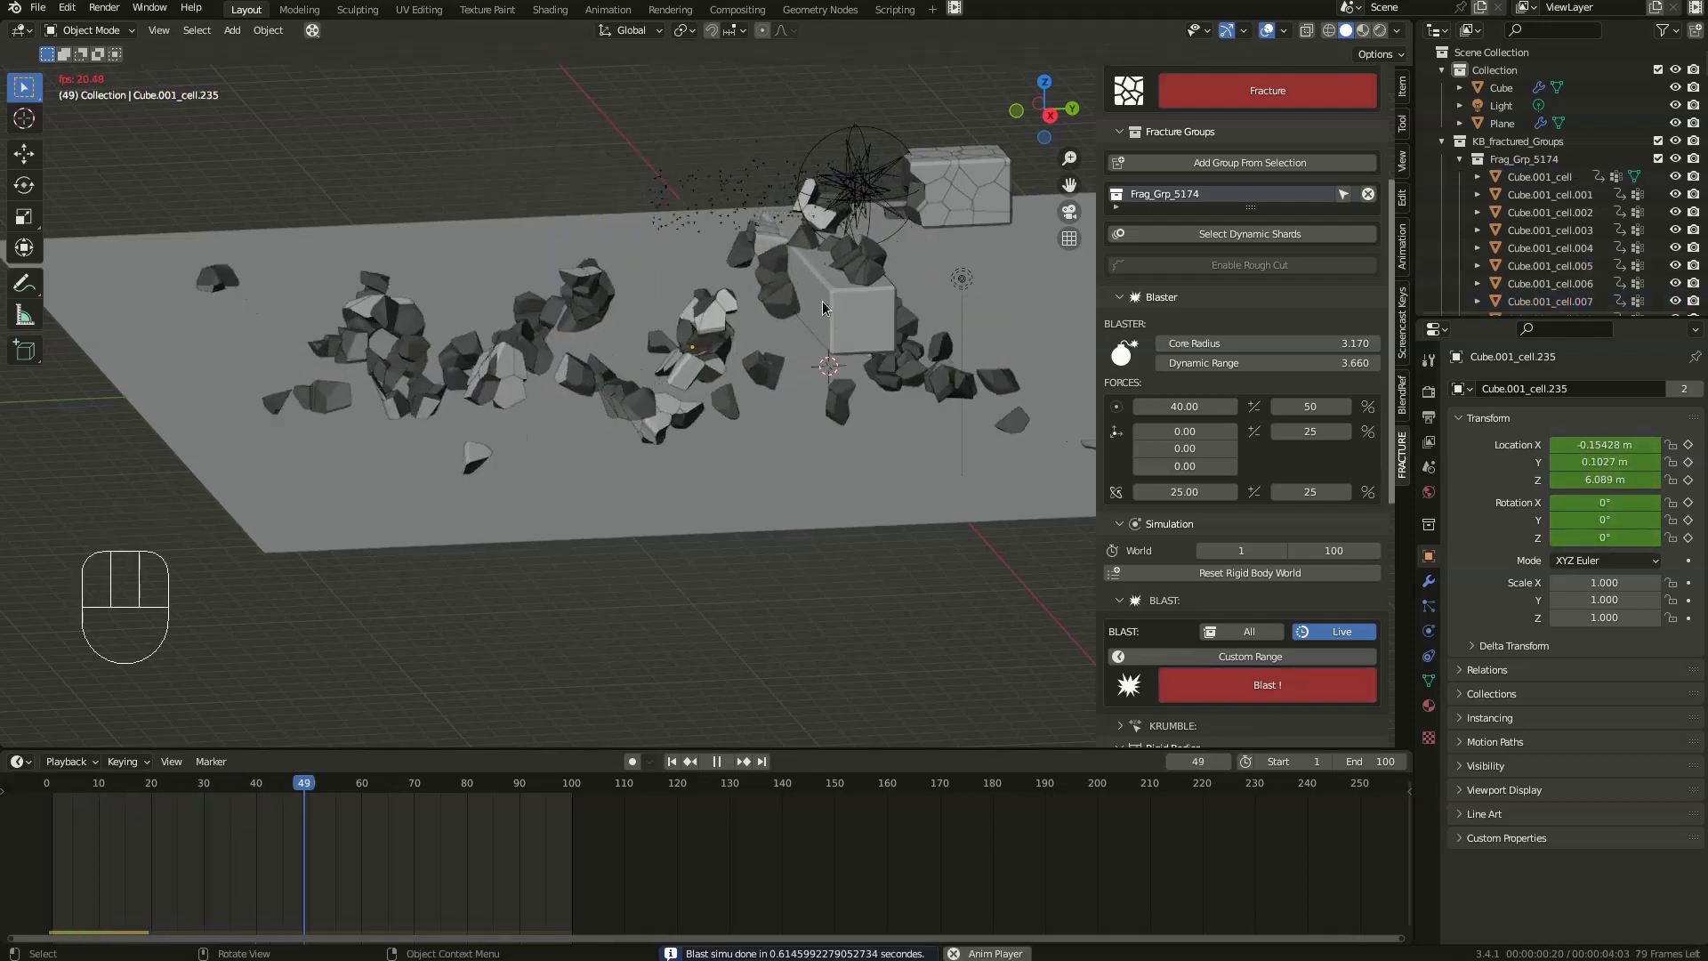
pyautogui.moveTo(742, 321); pyautogui.dragTo(767, 334)
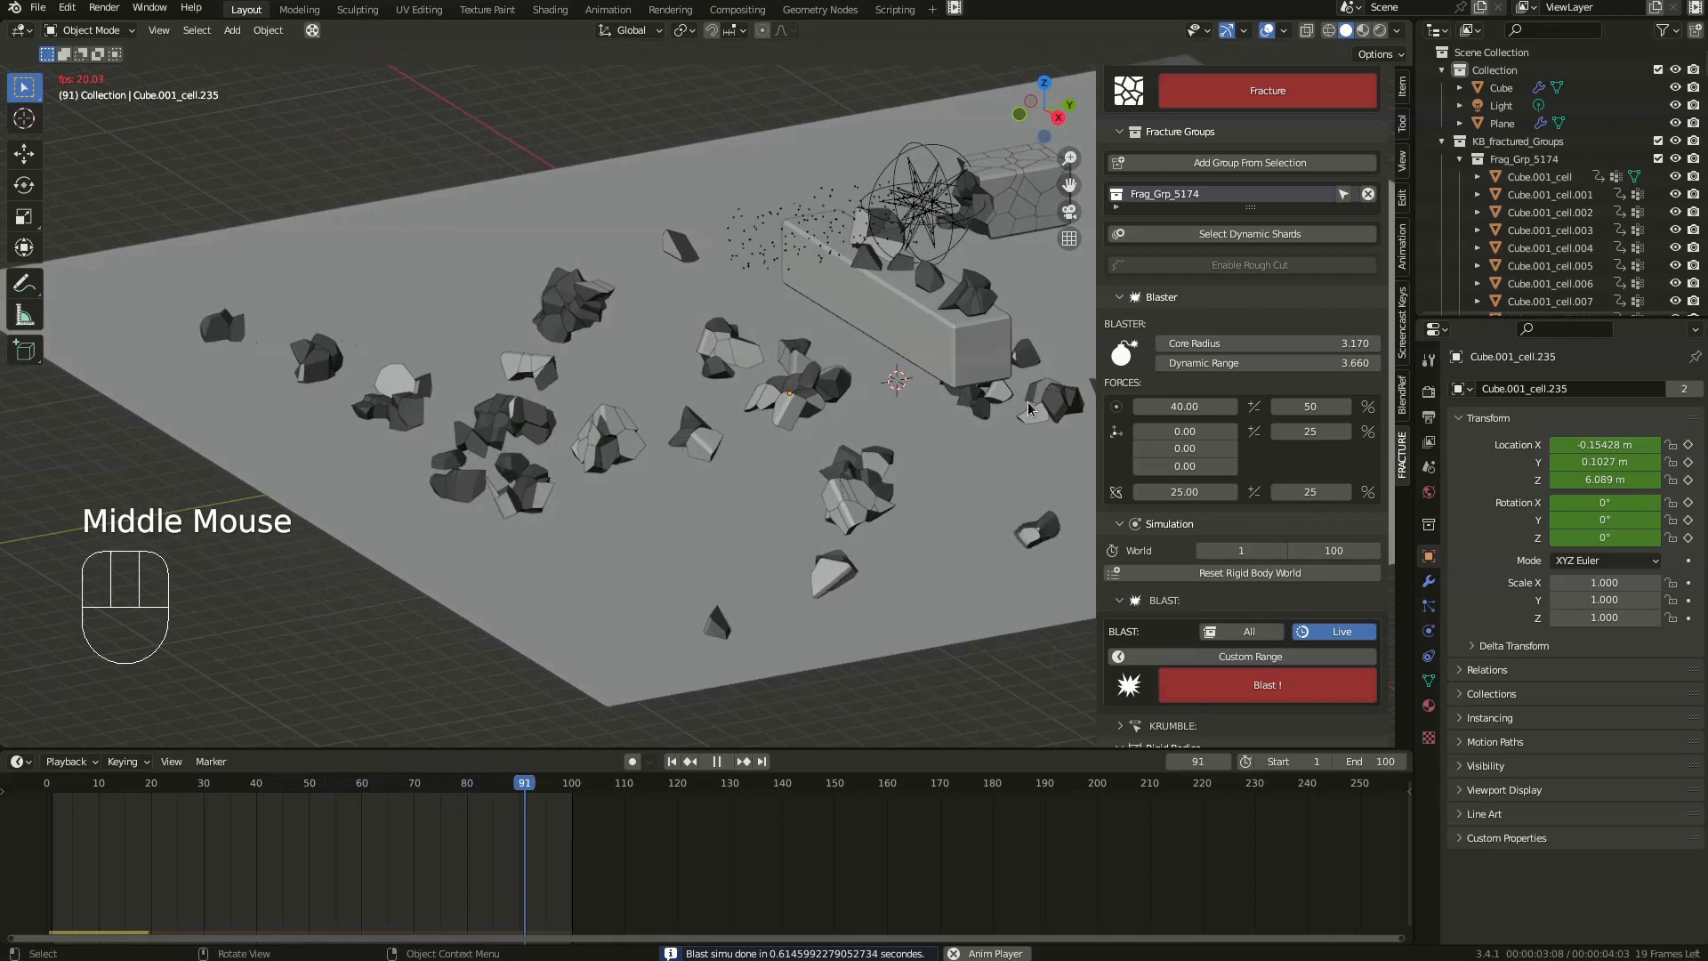
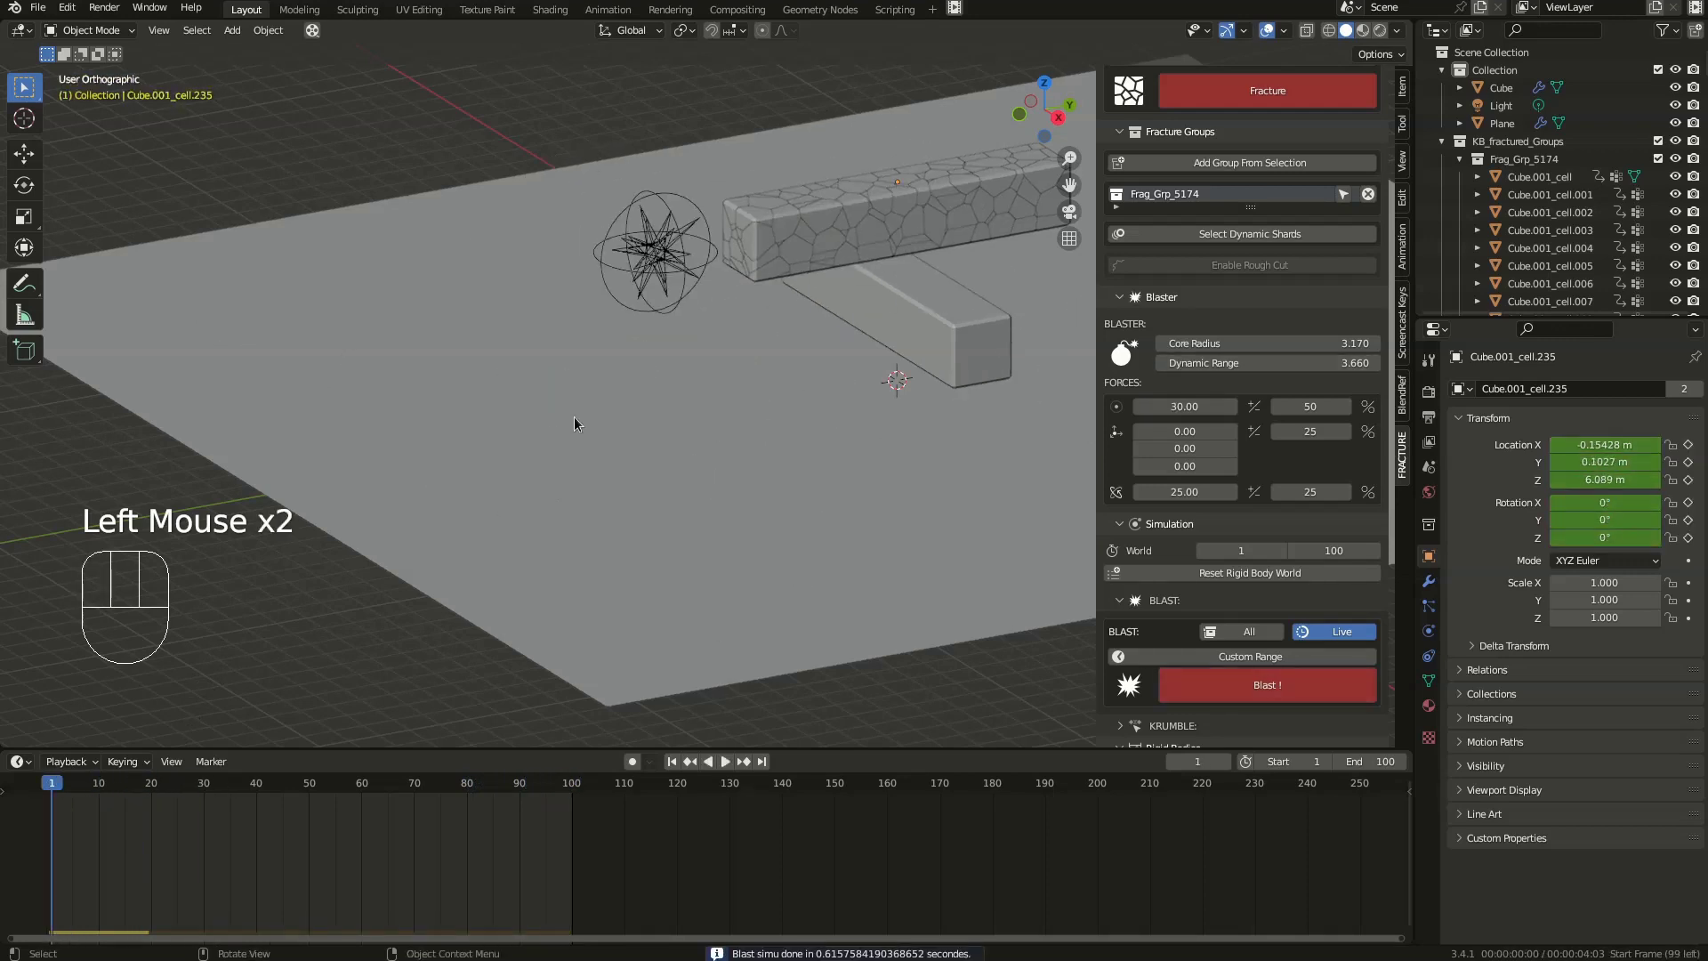
# - Play the force-30 blast and orbit over the debris field to inspect the shards from above
pyautogui.press('space')
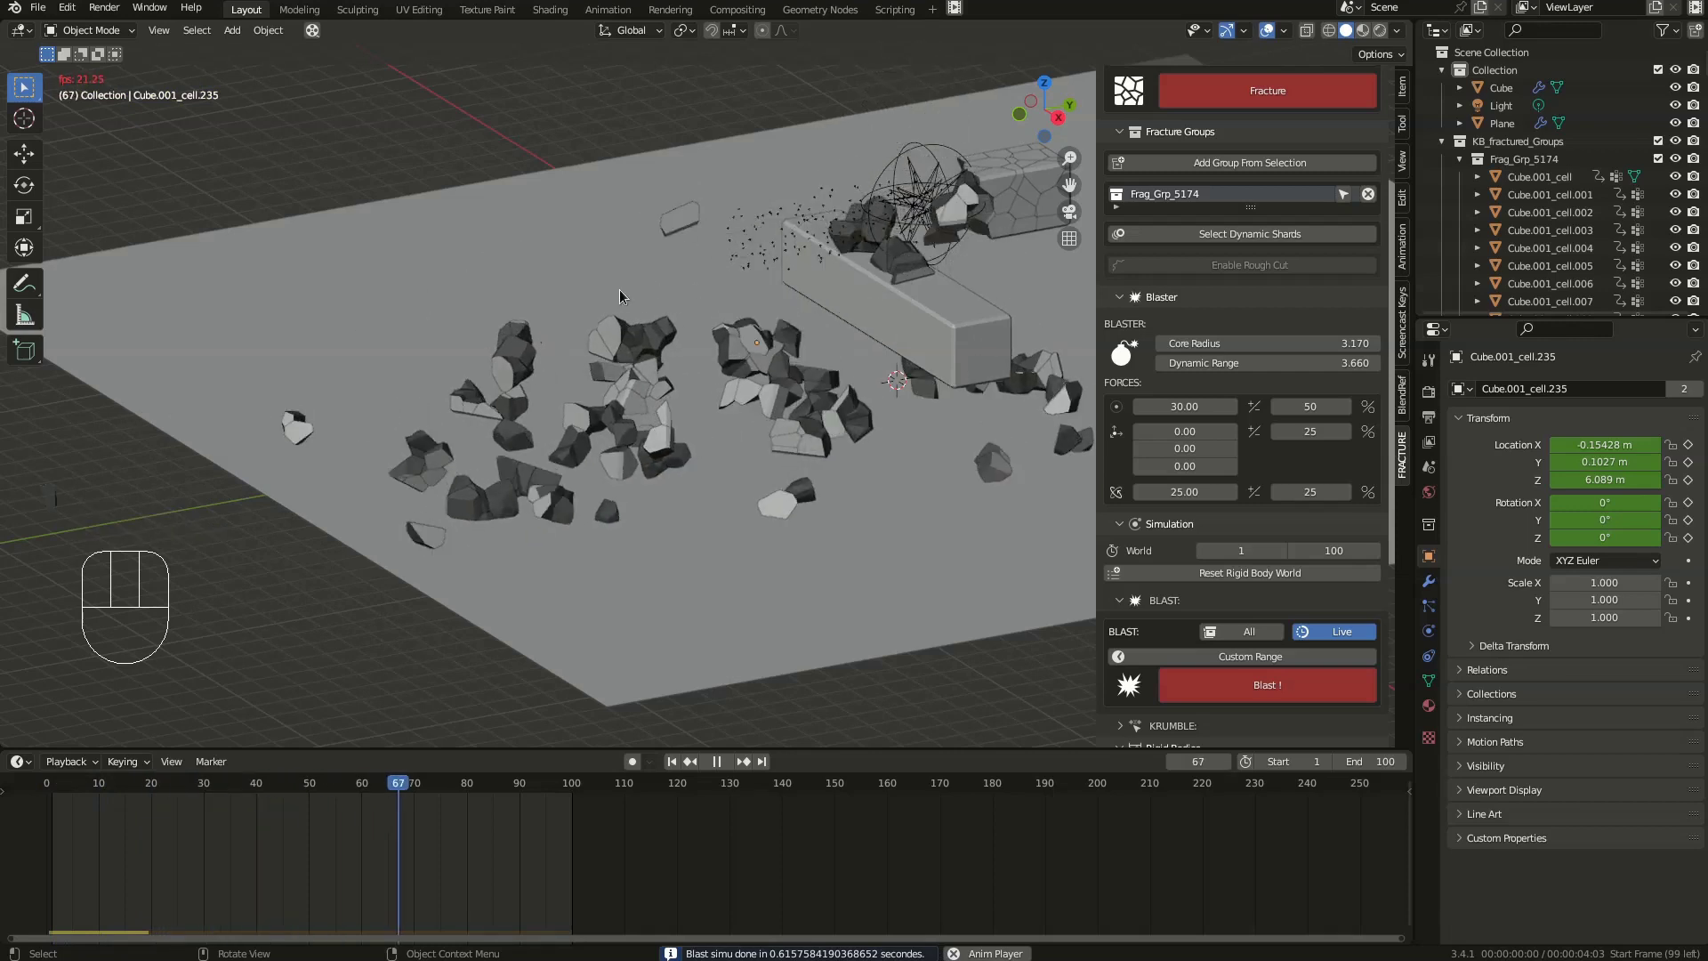
pyautogui.scroll(-3)
pyautogui.moveTo(752, 247); pyautogui.dragTo(660, 234)
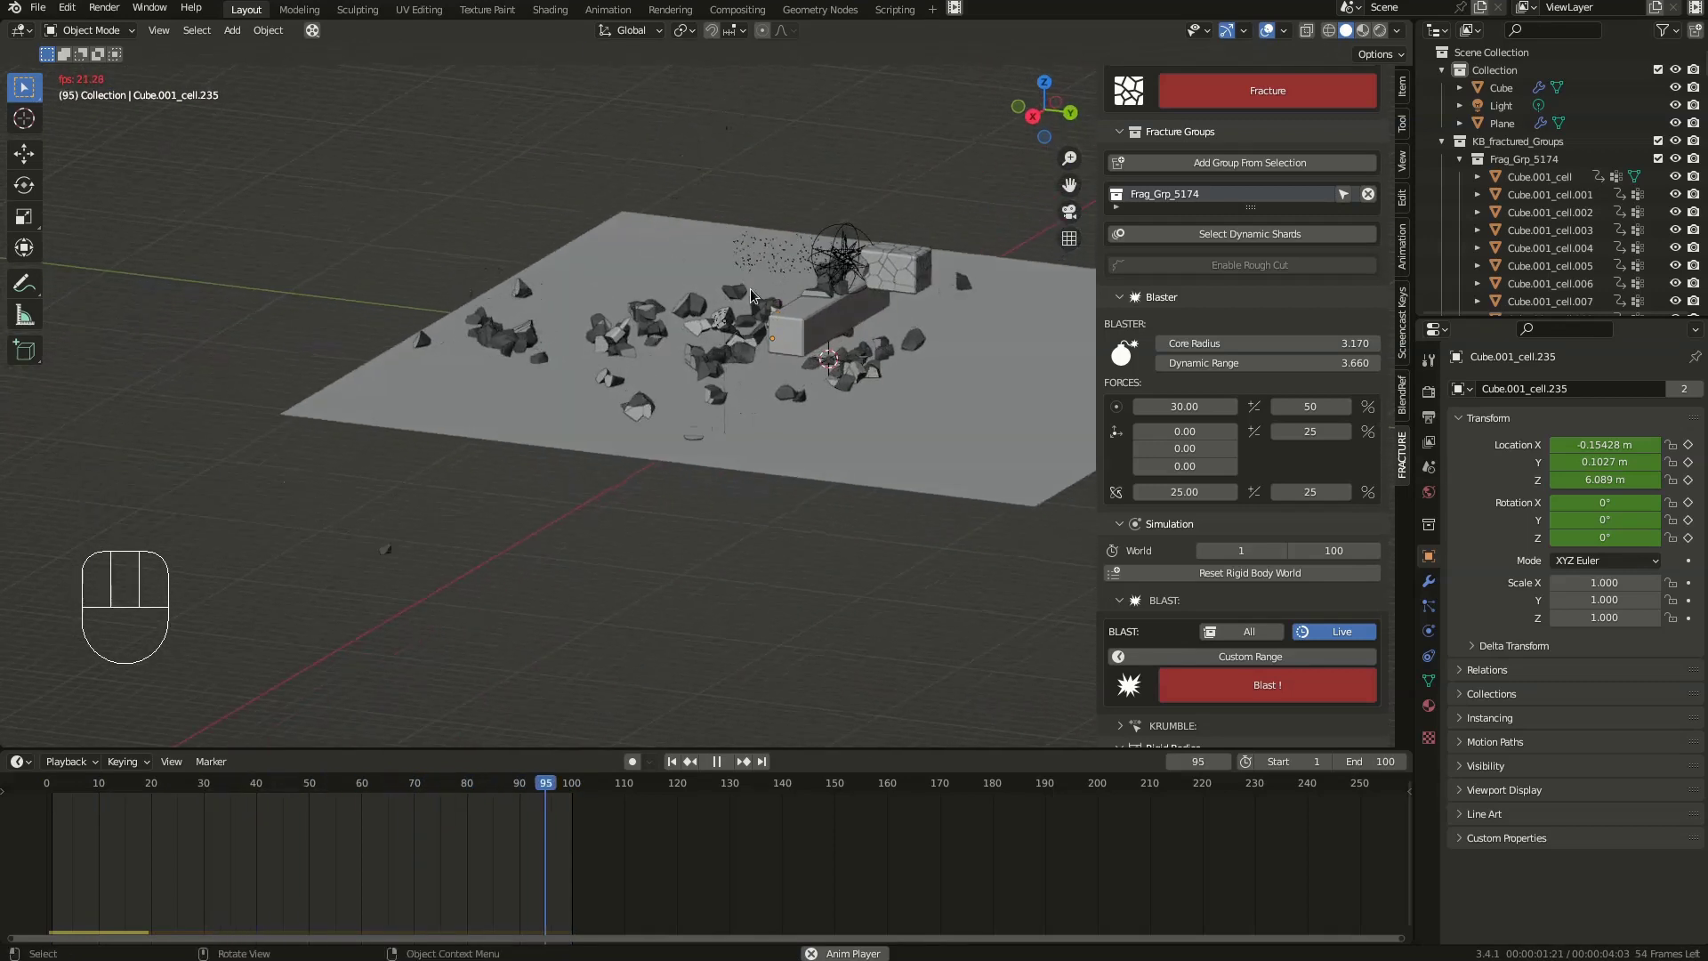
pyautogui.moveTo(779, 298); pyautogui.dragTo(831, 302)
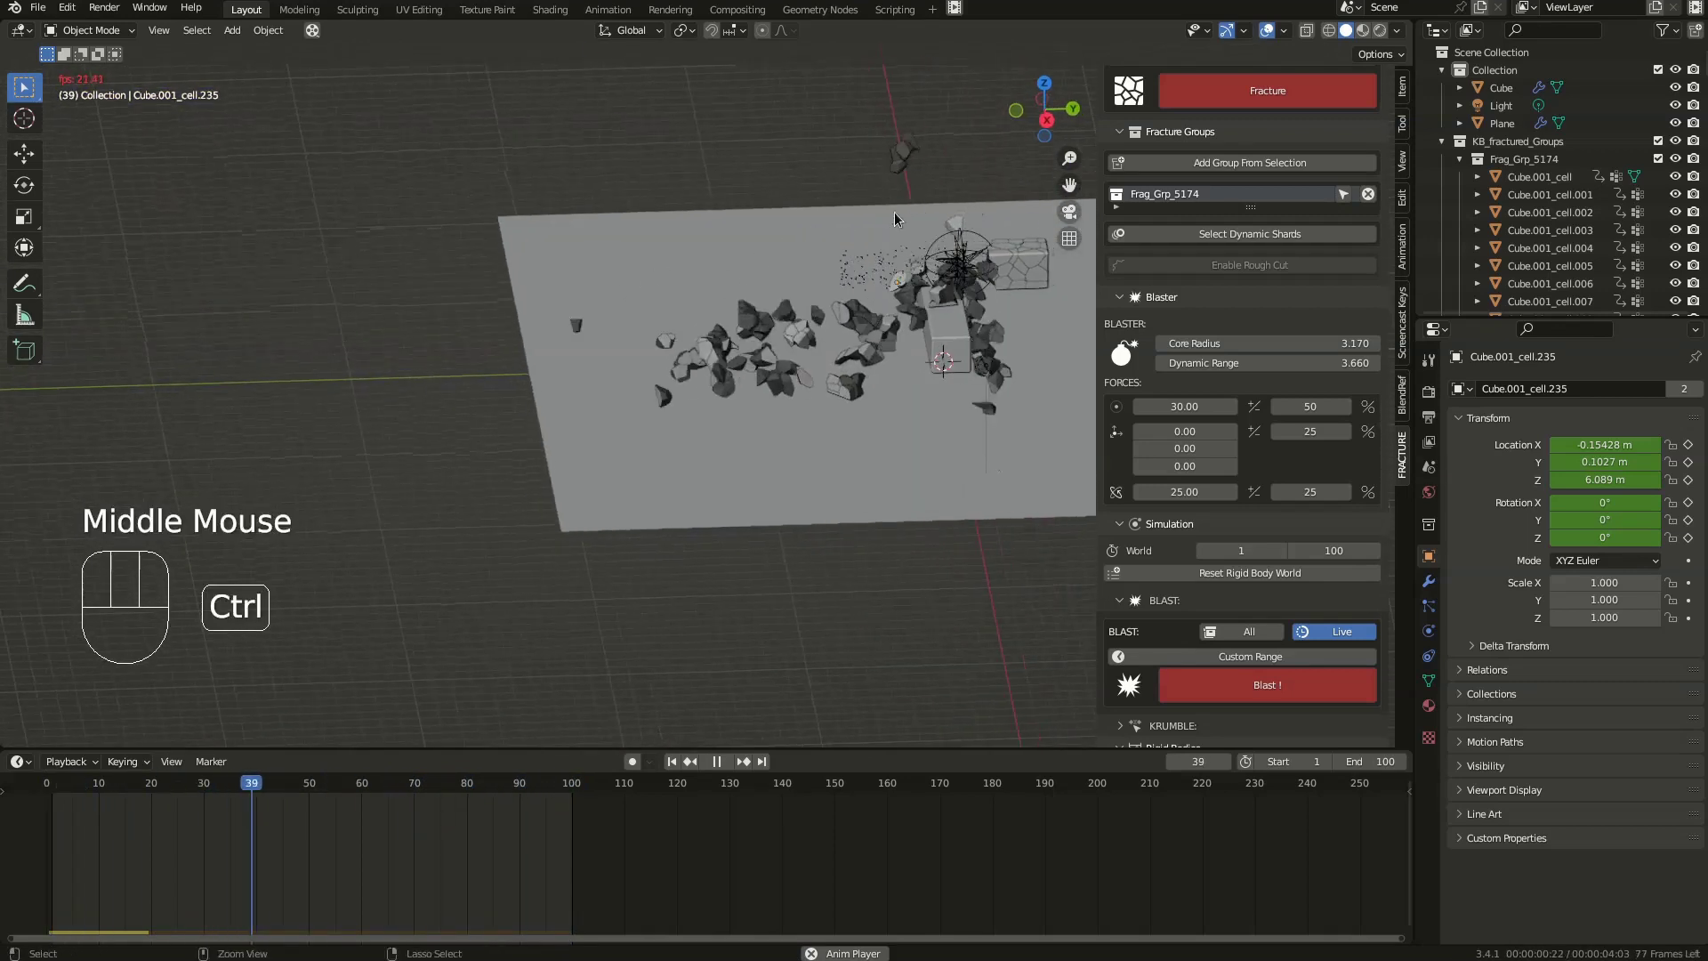
pyautogui.moveTo(872, 301); pyautogui.dragTo(714, 353)
pyautogui.middleClick(758, 388)
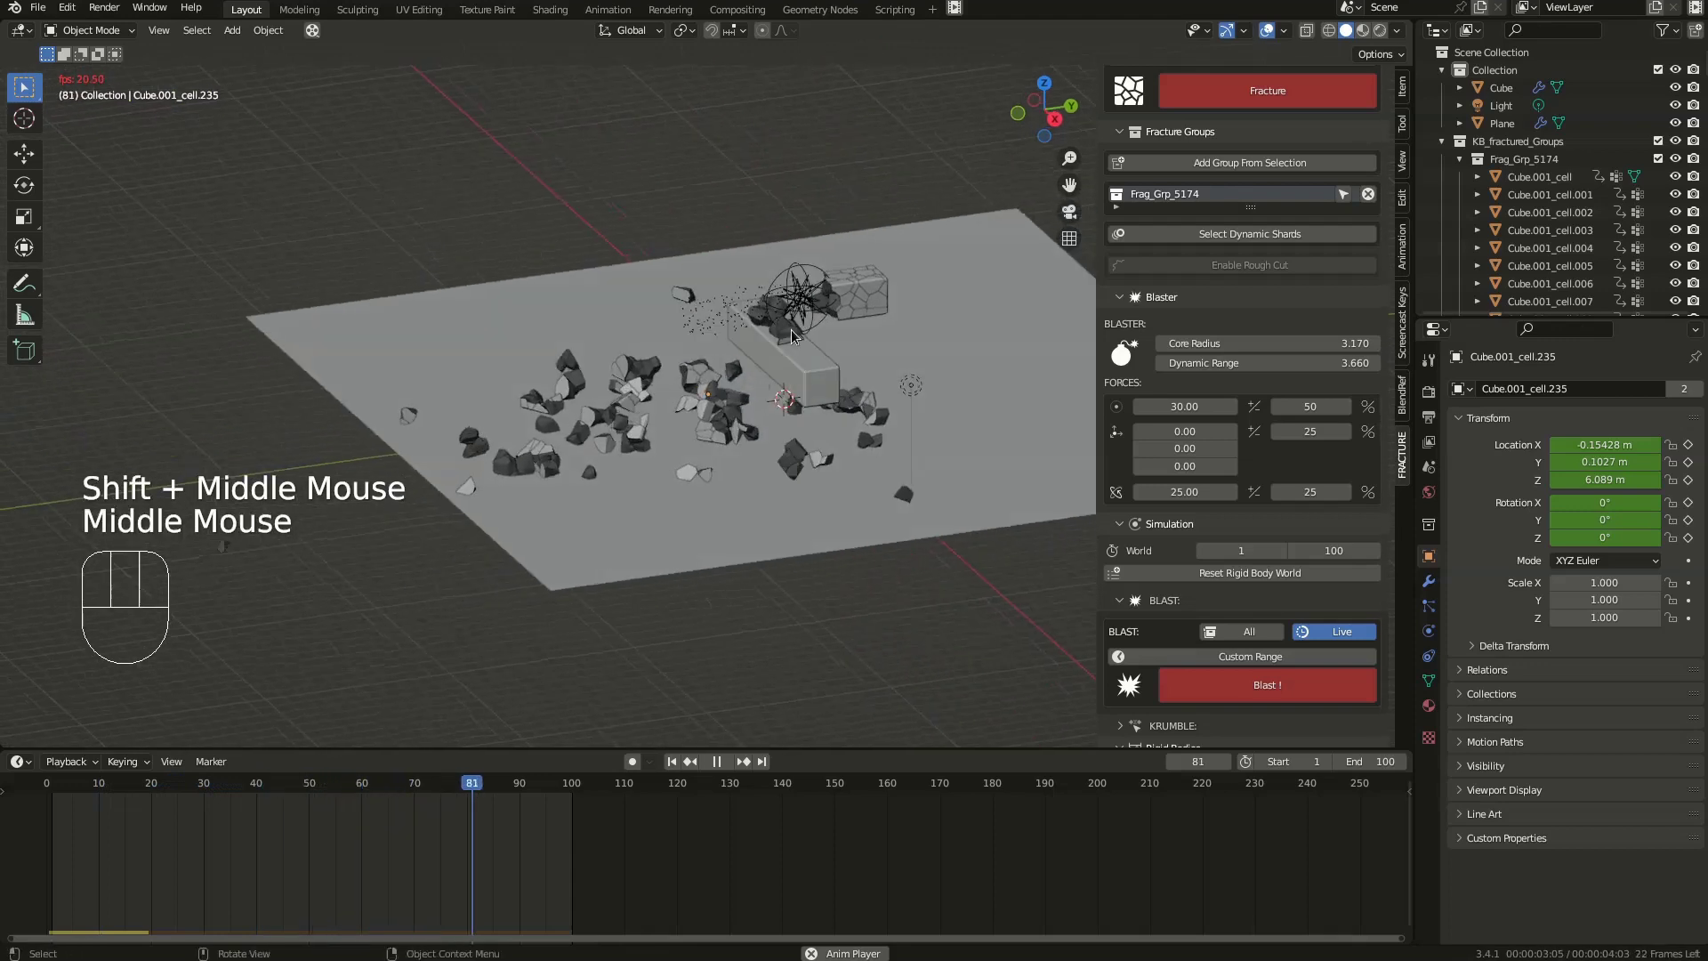
pyautogui.scroll(3)
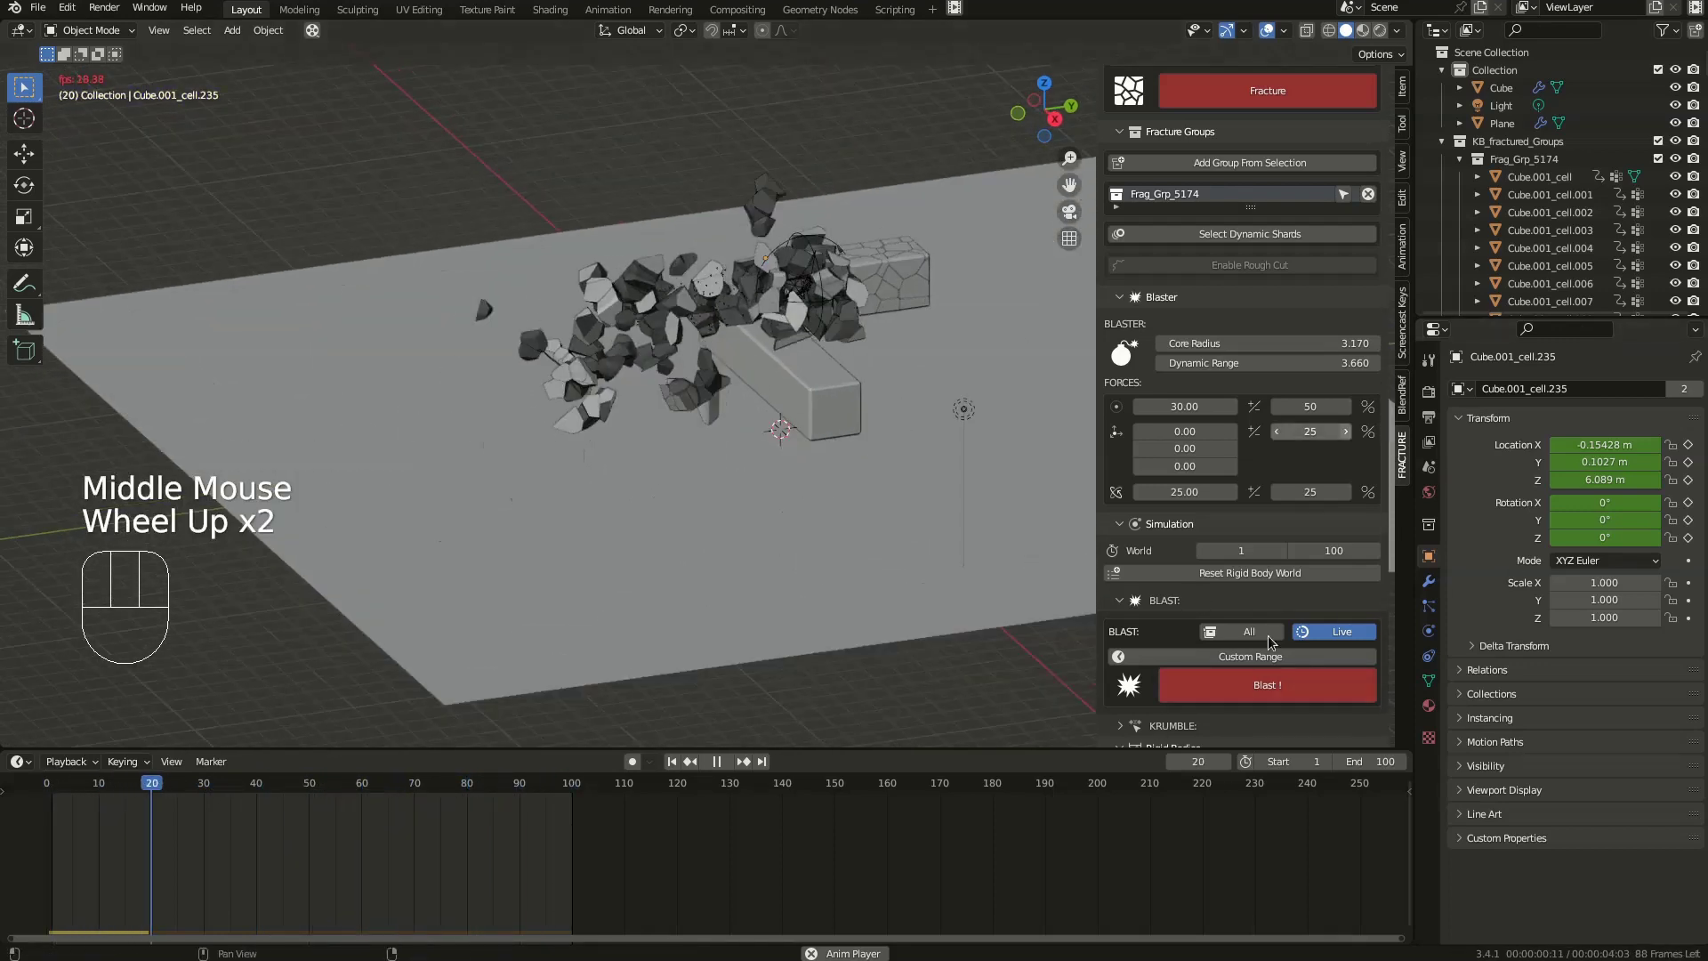
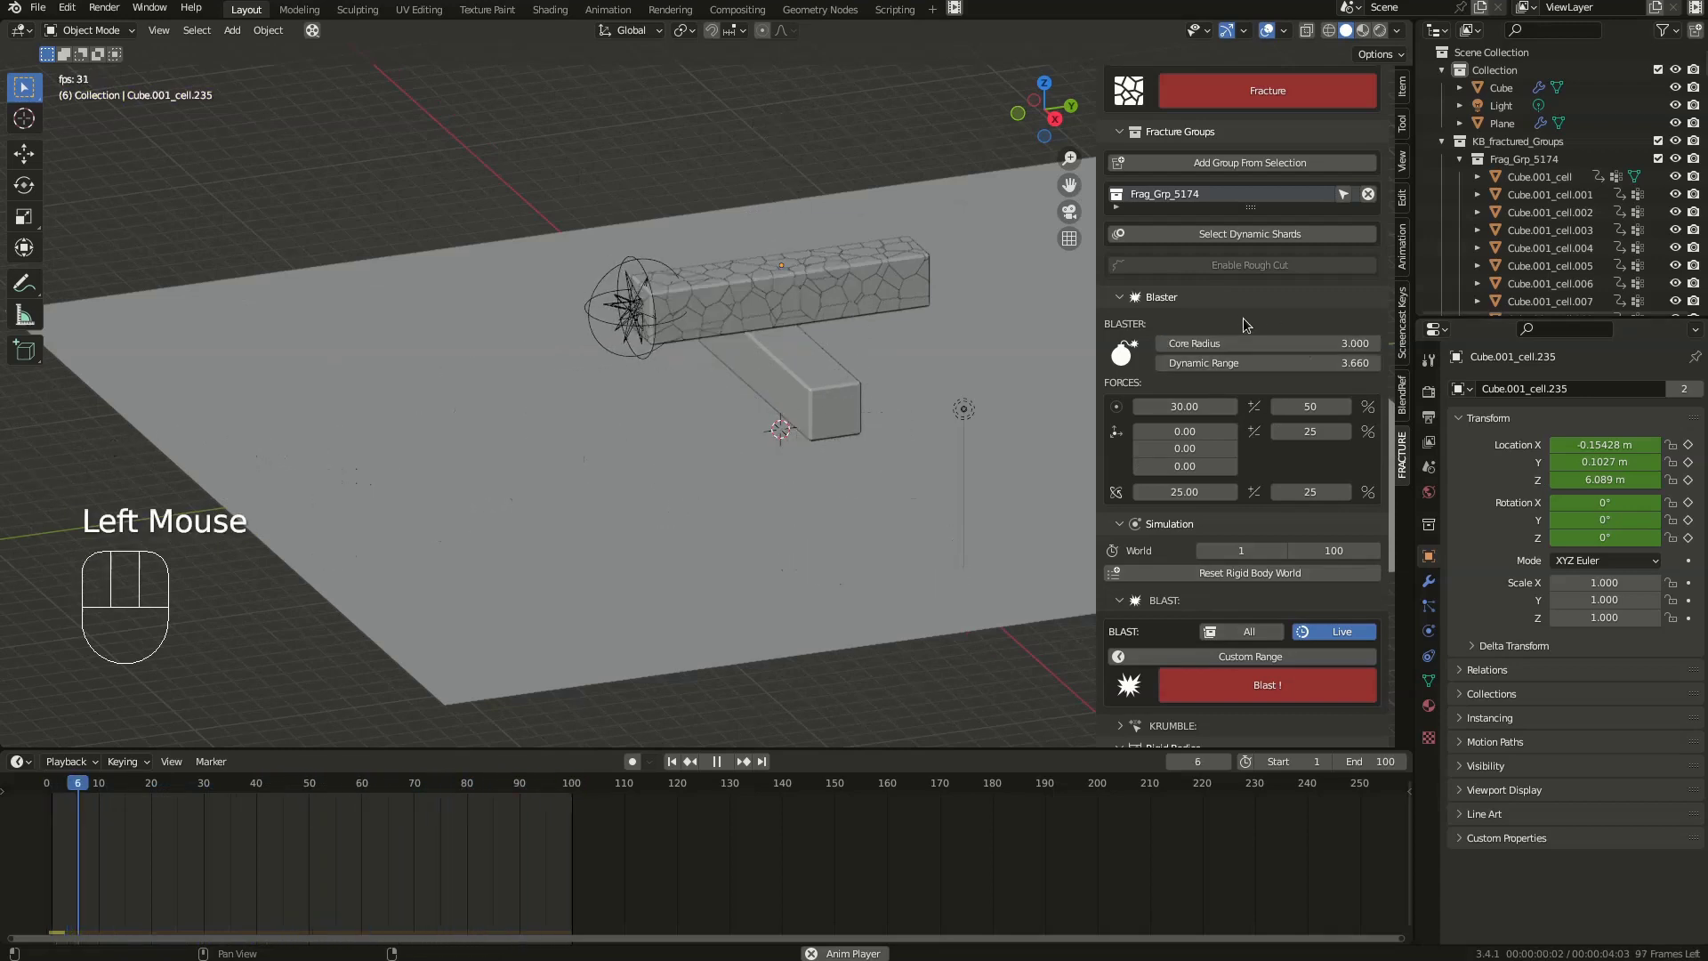
# - Replay the blast and scroll the Fracture panel down to the Baking Simulation section
pyautogui.moveTo(1247, 704); pyautogui.dragTo(697, 438)
pyautogui.press('space')
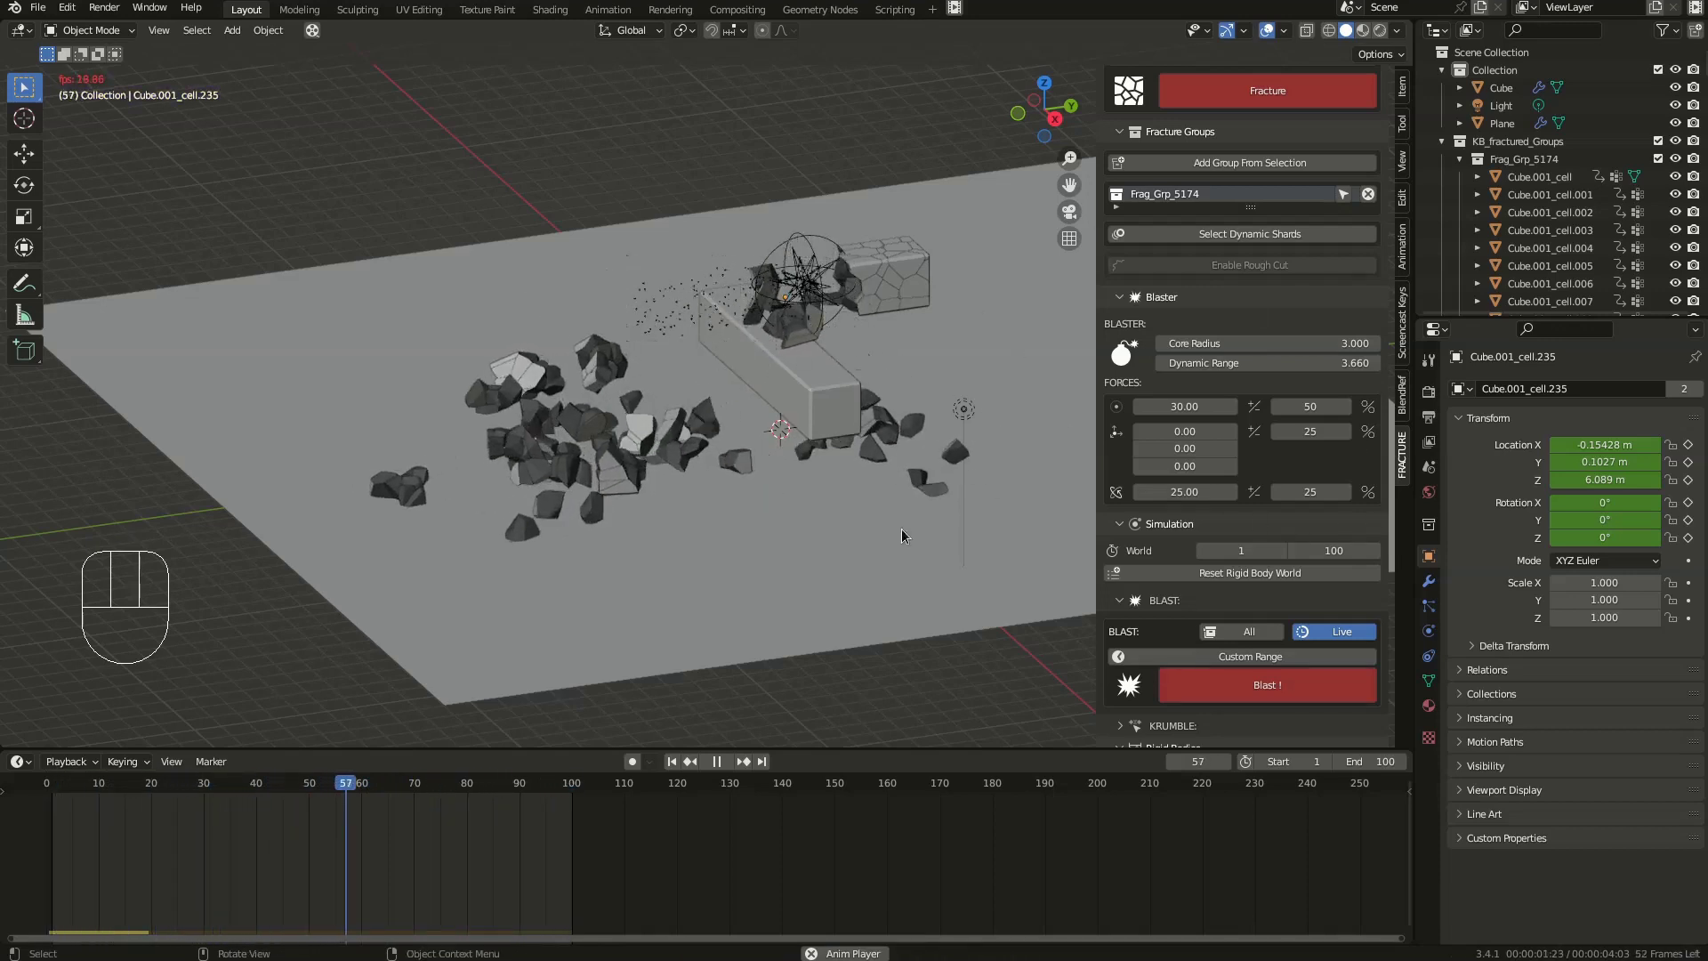
pyautogui.scroll(-3)
pyautogui.scroll(-3)
pyautogui.click(1208, 701)
pyautogui.scroll(-3)
pyautogui.moveTo(1288, 671); pyautogui.dragTo(856, 624)
pyautogui.press('space')
# - Bake the blast simulation of Frag_Grp_5174 to keyframes so the shards carry recorded positions
pyautogui.click(553, 421)
pyautogui.click(597, 443)
pyautogui.click(549, 388)
pyautogui.moveTo(525, 366); pyautogui.dragTo(542, 393)
# - Select the WeckingBallOuterKrumblR blaster sphere in the viewport and hide it
pyautogui.click(534, 488)
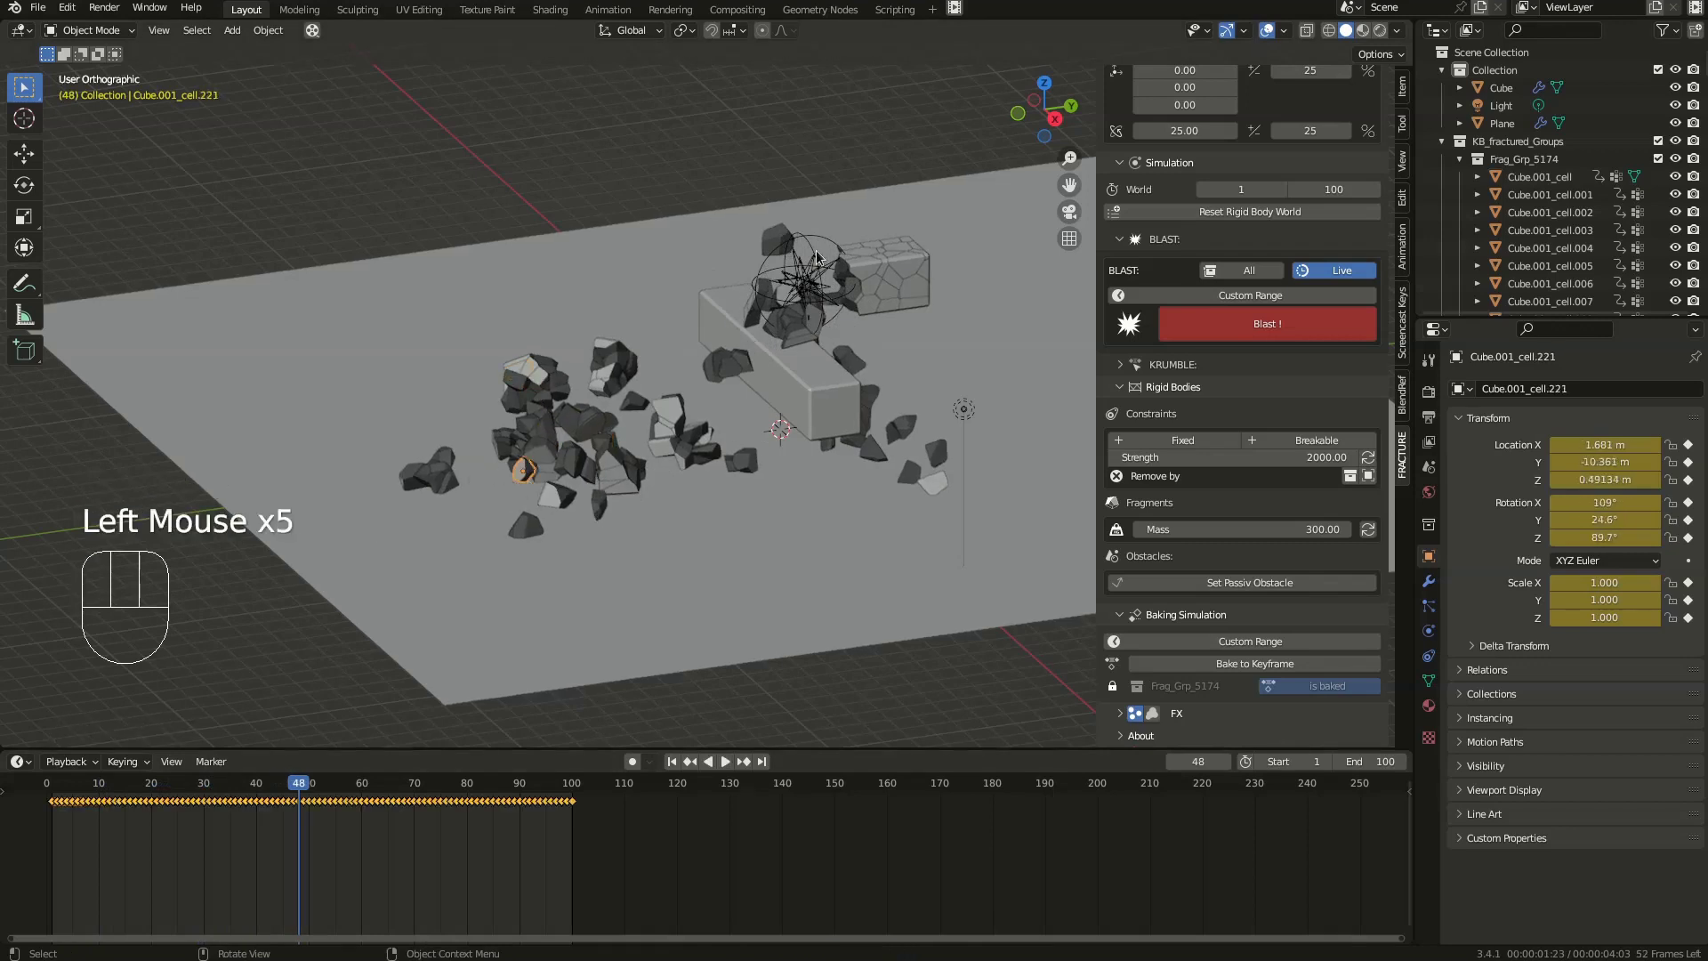
pyautogui.click(816, 247)
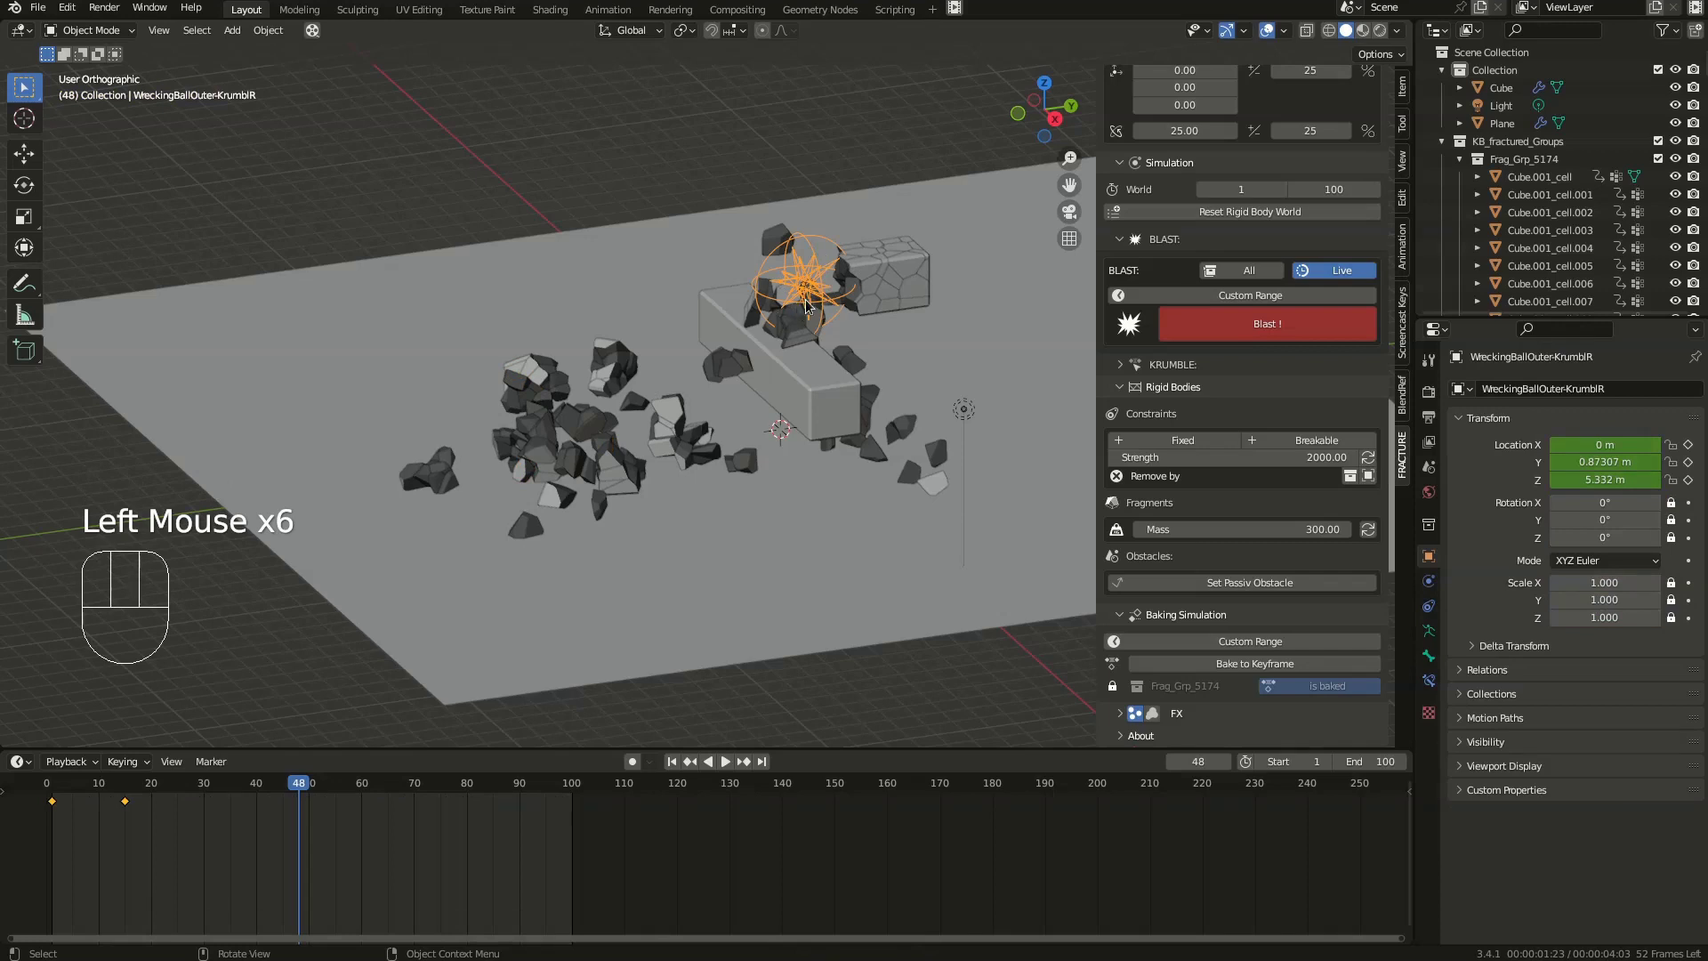
pyautogui.middleClick(820, 302)
pyautogui.press('h')
# - Return to frame 7 and collapse the Blaster and other Fracture panel sections
pyautogui.moveTo(78, 784); pyautogui.dragTo(253, 699)
pyautogui.scroll(3)
pyautogui.scroll(3)
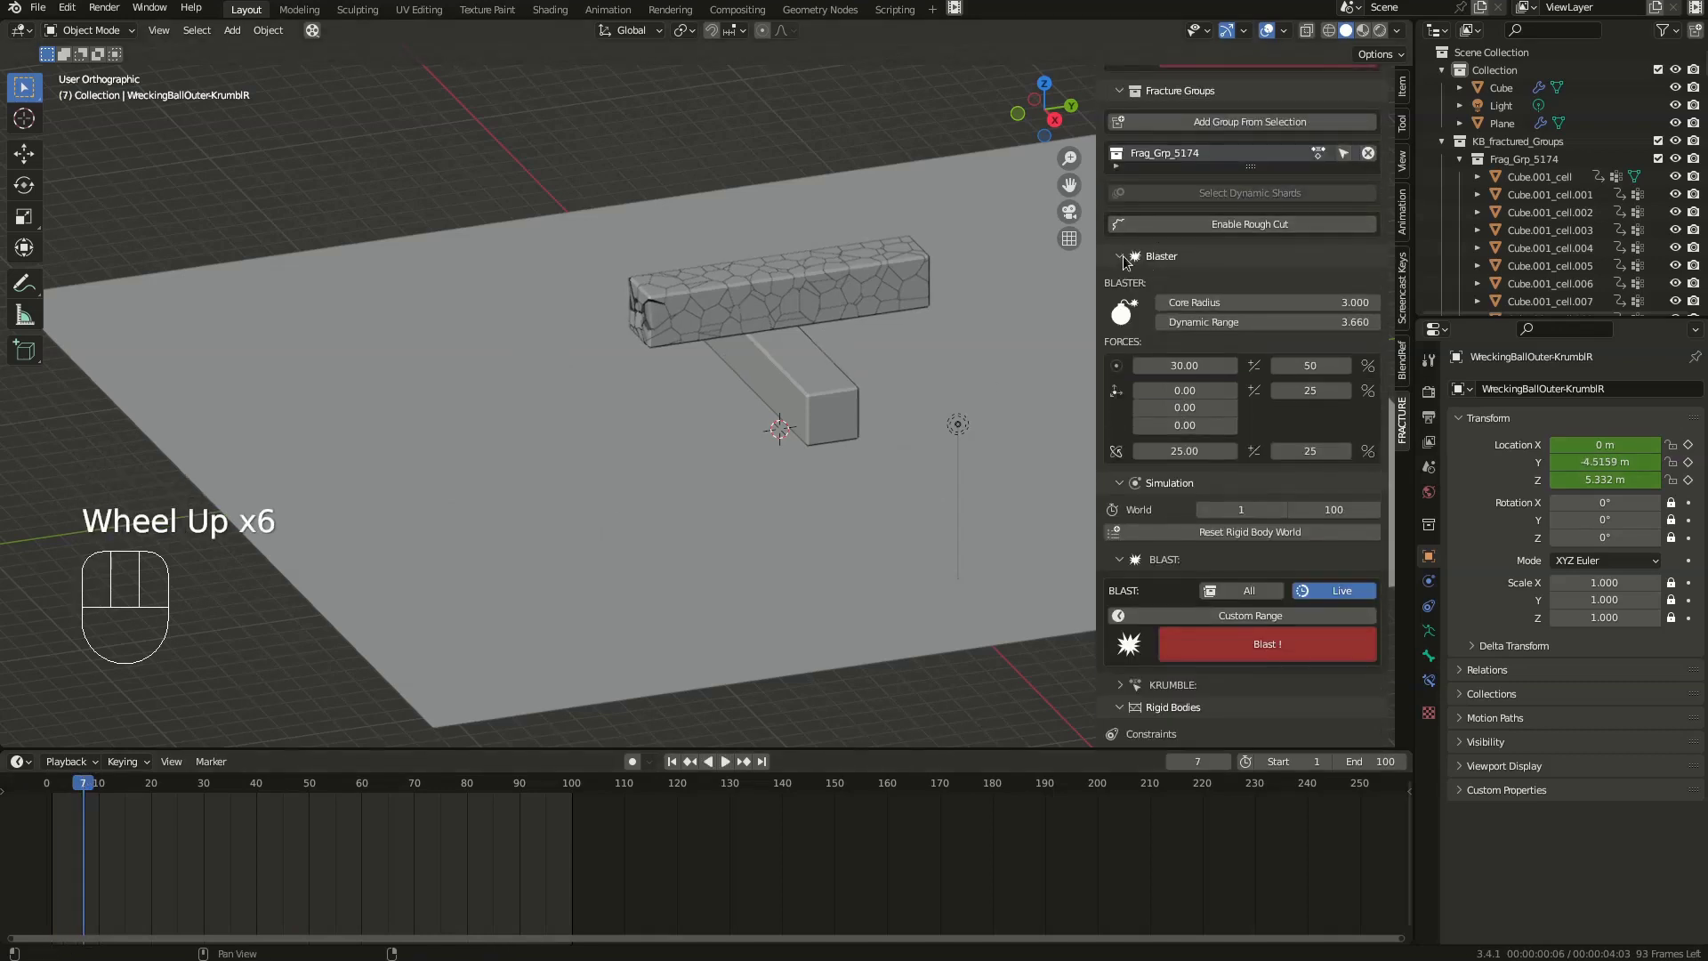
pyautogui.moveTo(1126, 261); pyautogui.dragTo(1142, 316)
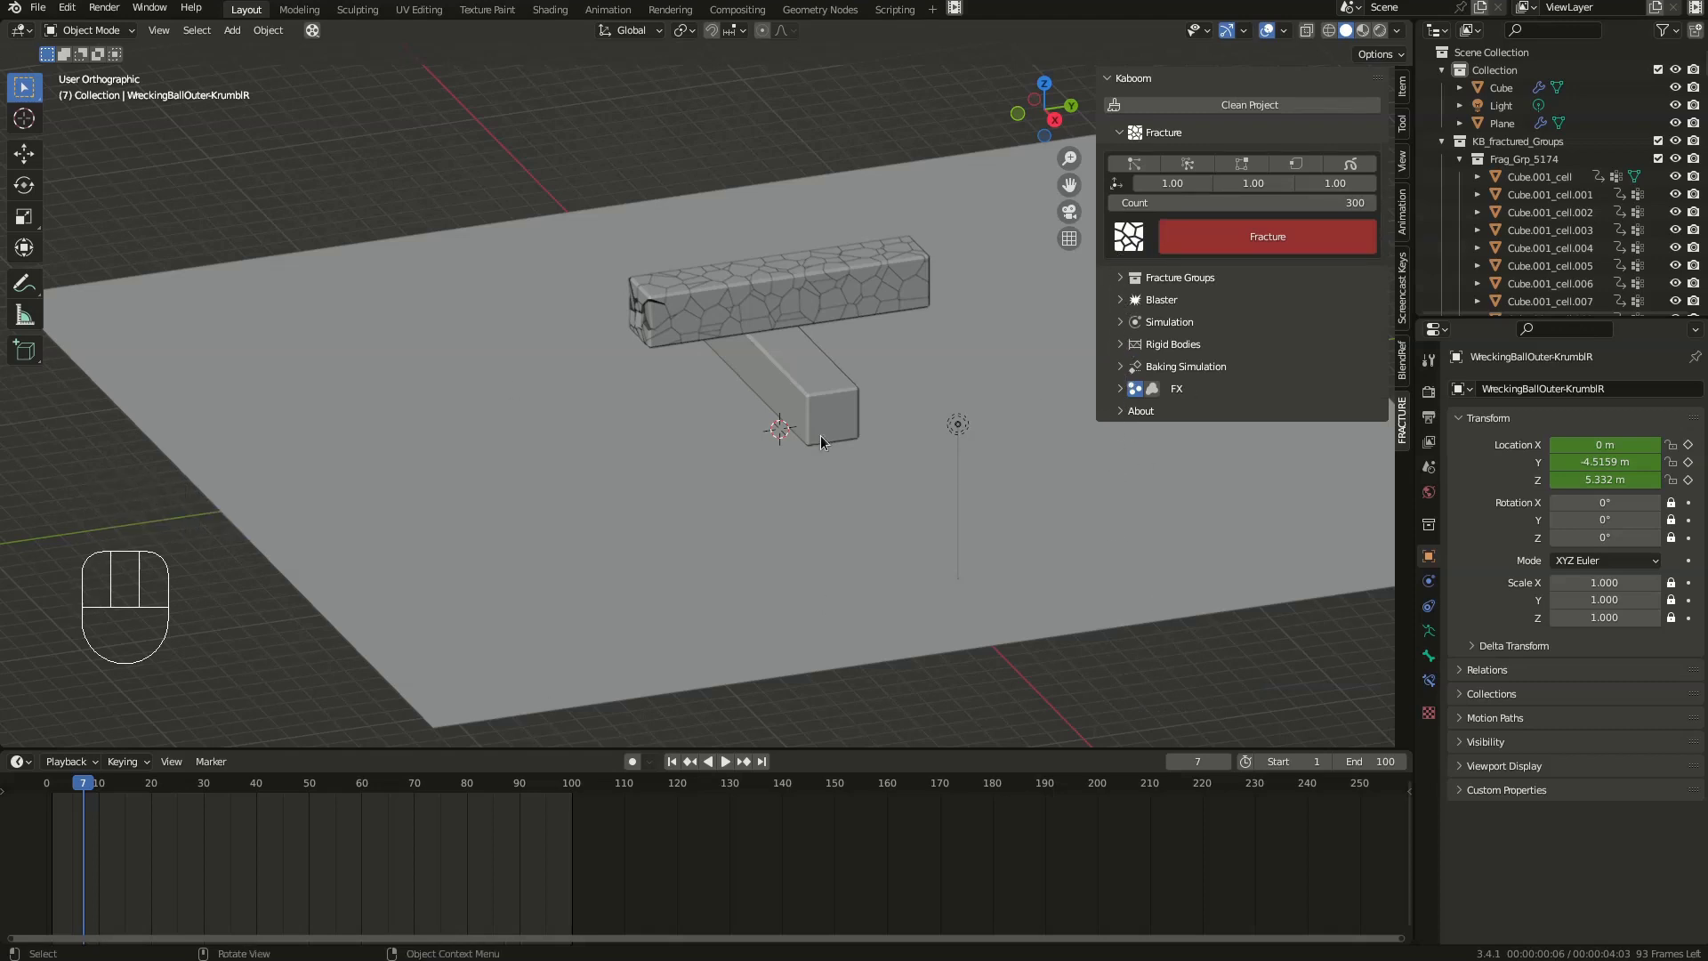
pyautogui.press('space')
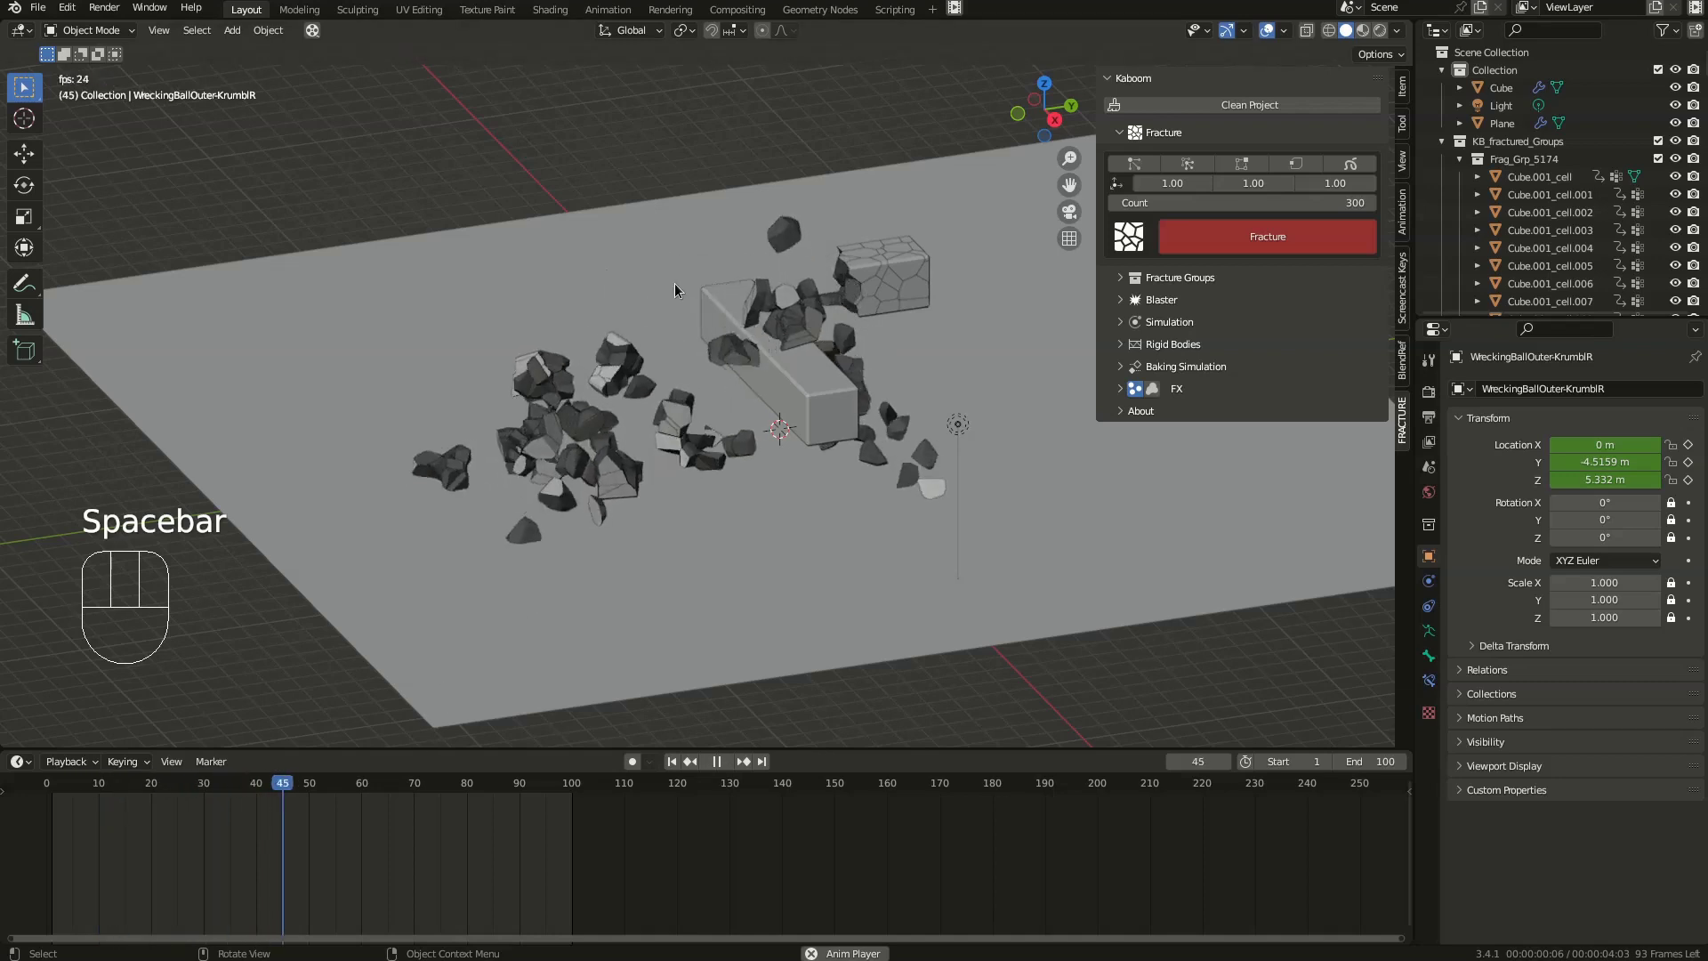
pyautogui.press('space')
pyautogui.moveTo(286, 781); pyautogui.dragTo(433, 618)
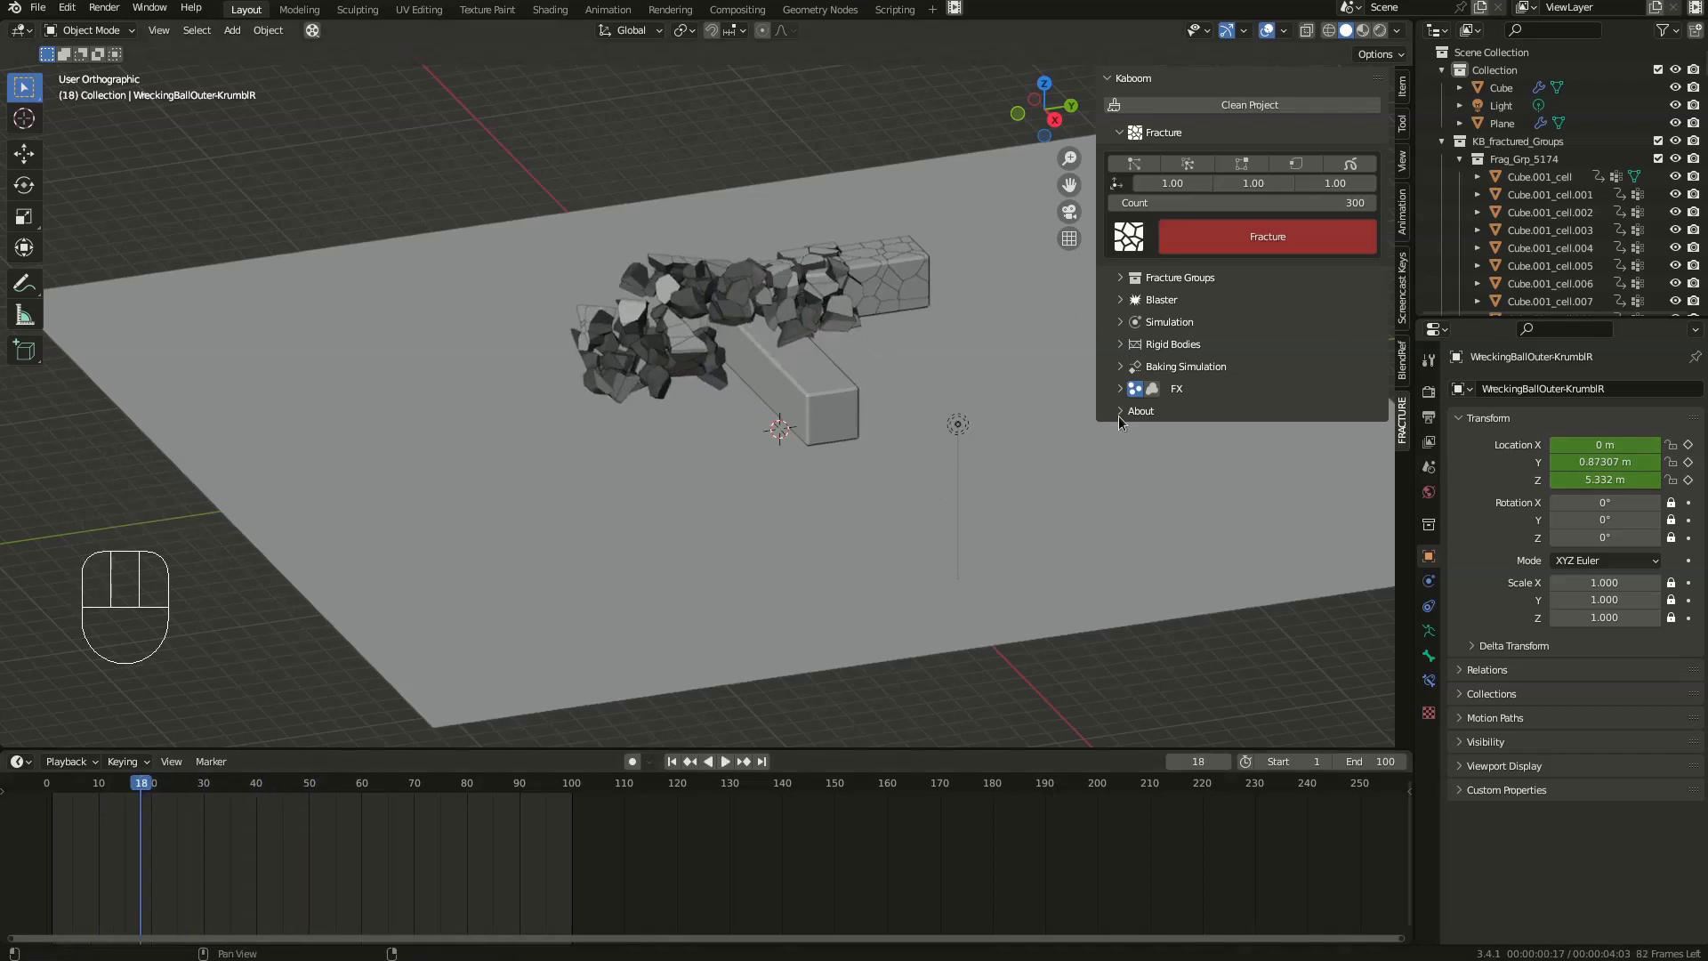
# - Add Kaboom debris particles under the FX section and replay the blast to watch chips spray out
pyautogui.click(1128, 400)
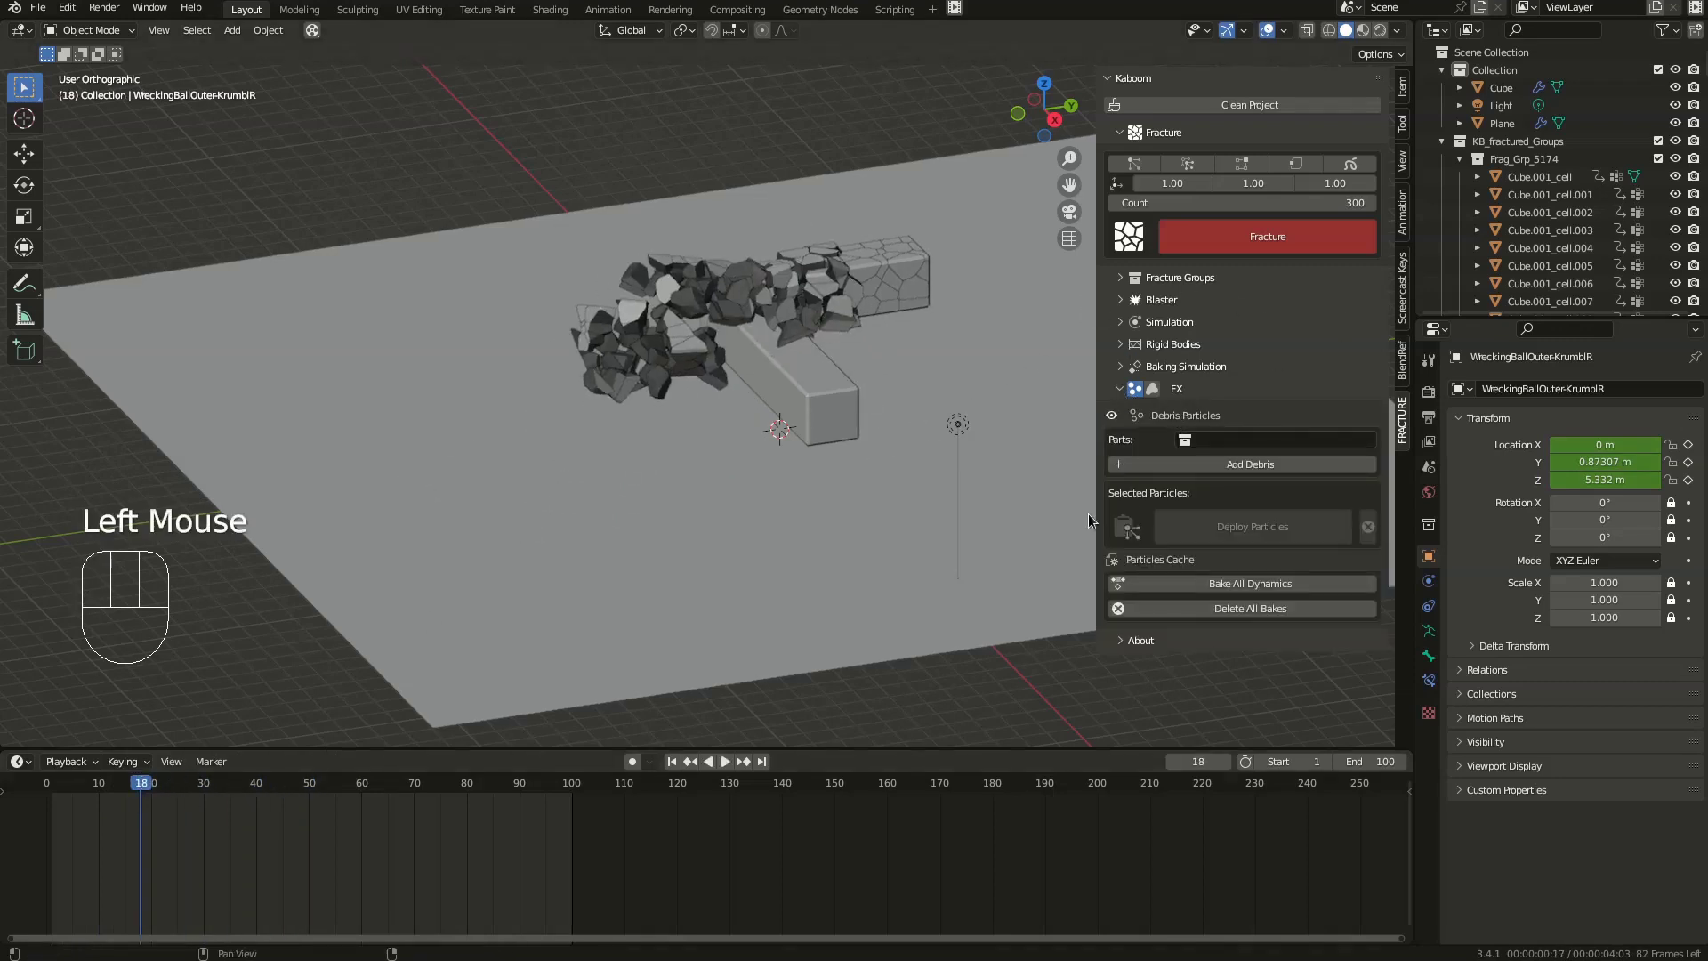
pyautogui.click(1209, 471)
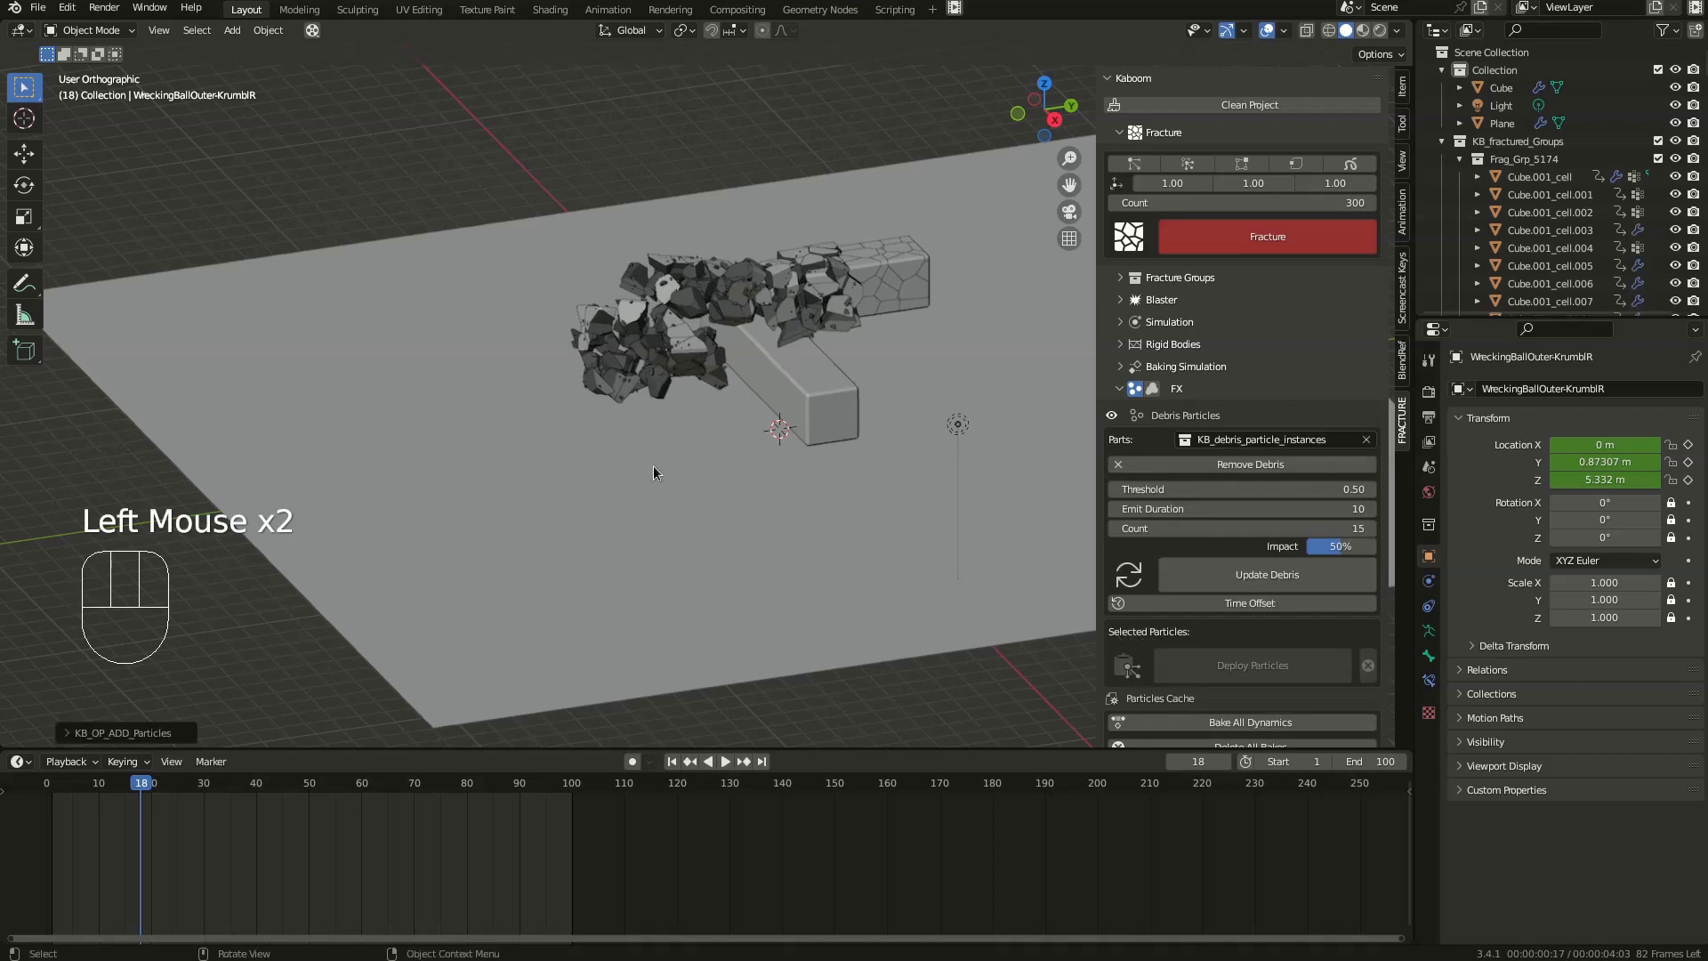
pyautogui.press('space')
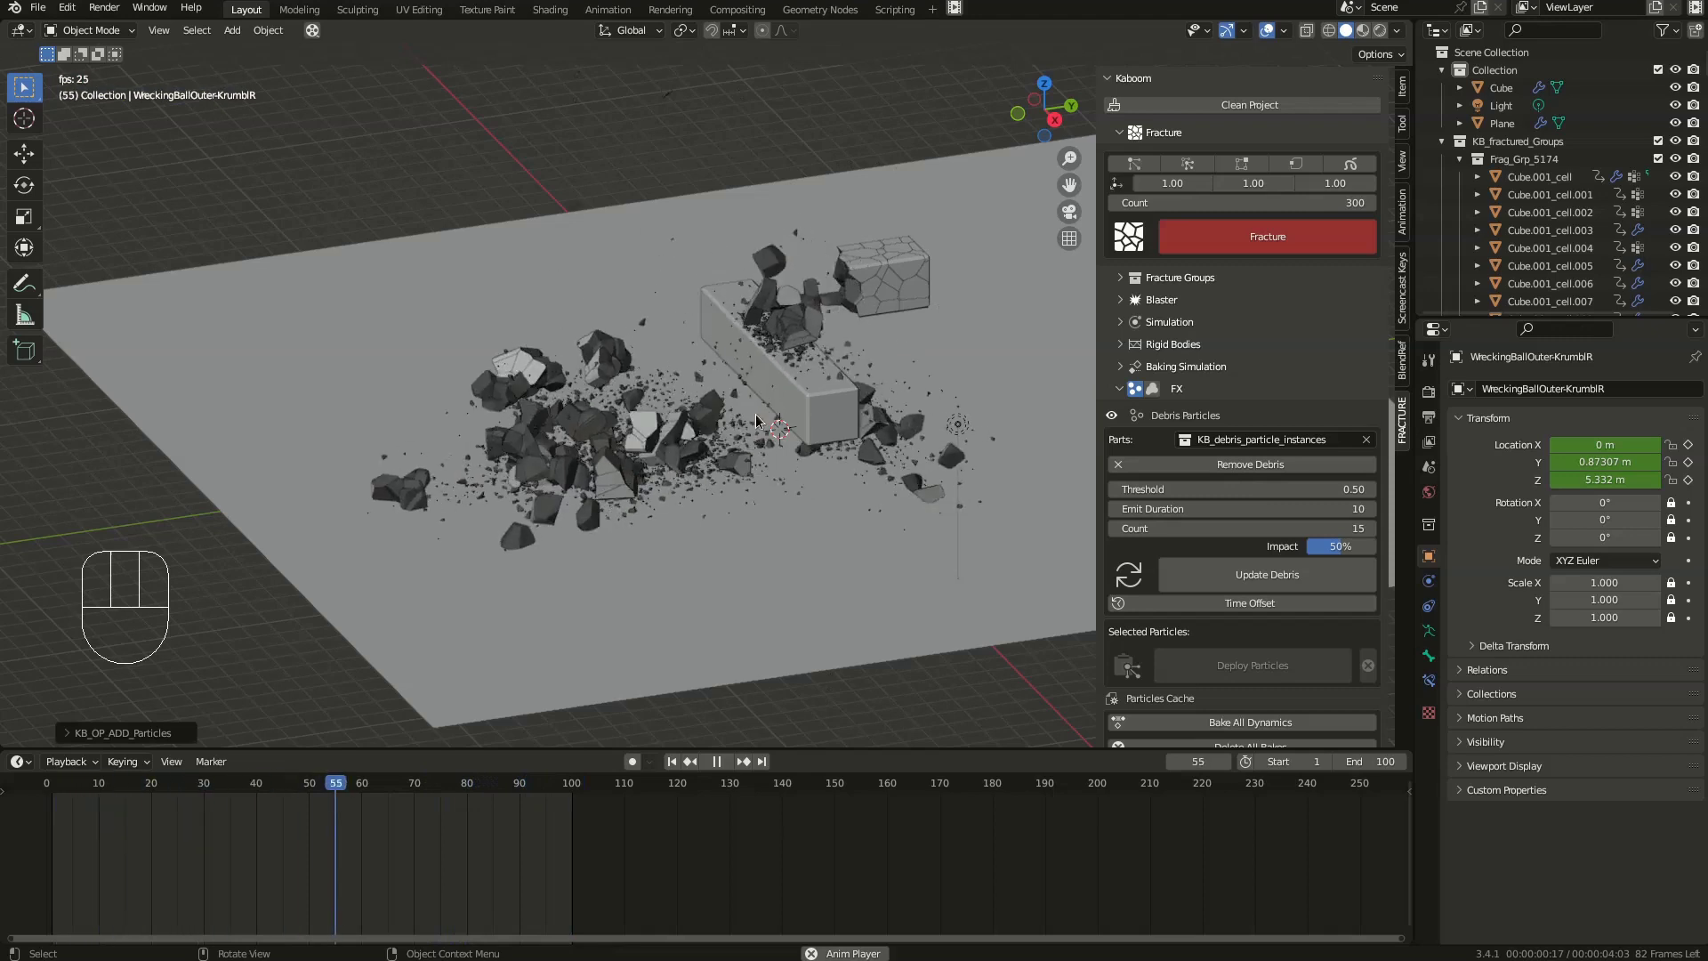
pyautogui.moveTo(689, 420); pyautogui.dragTo(695, 414)
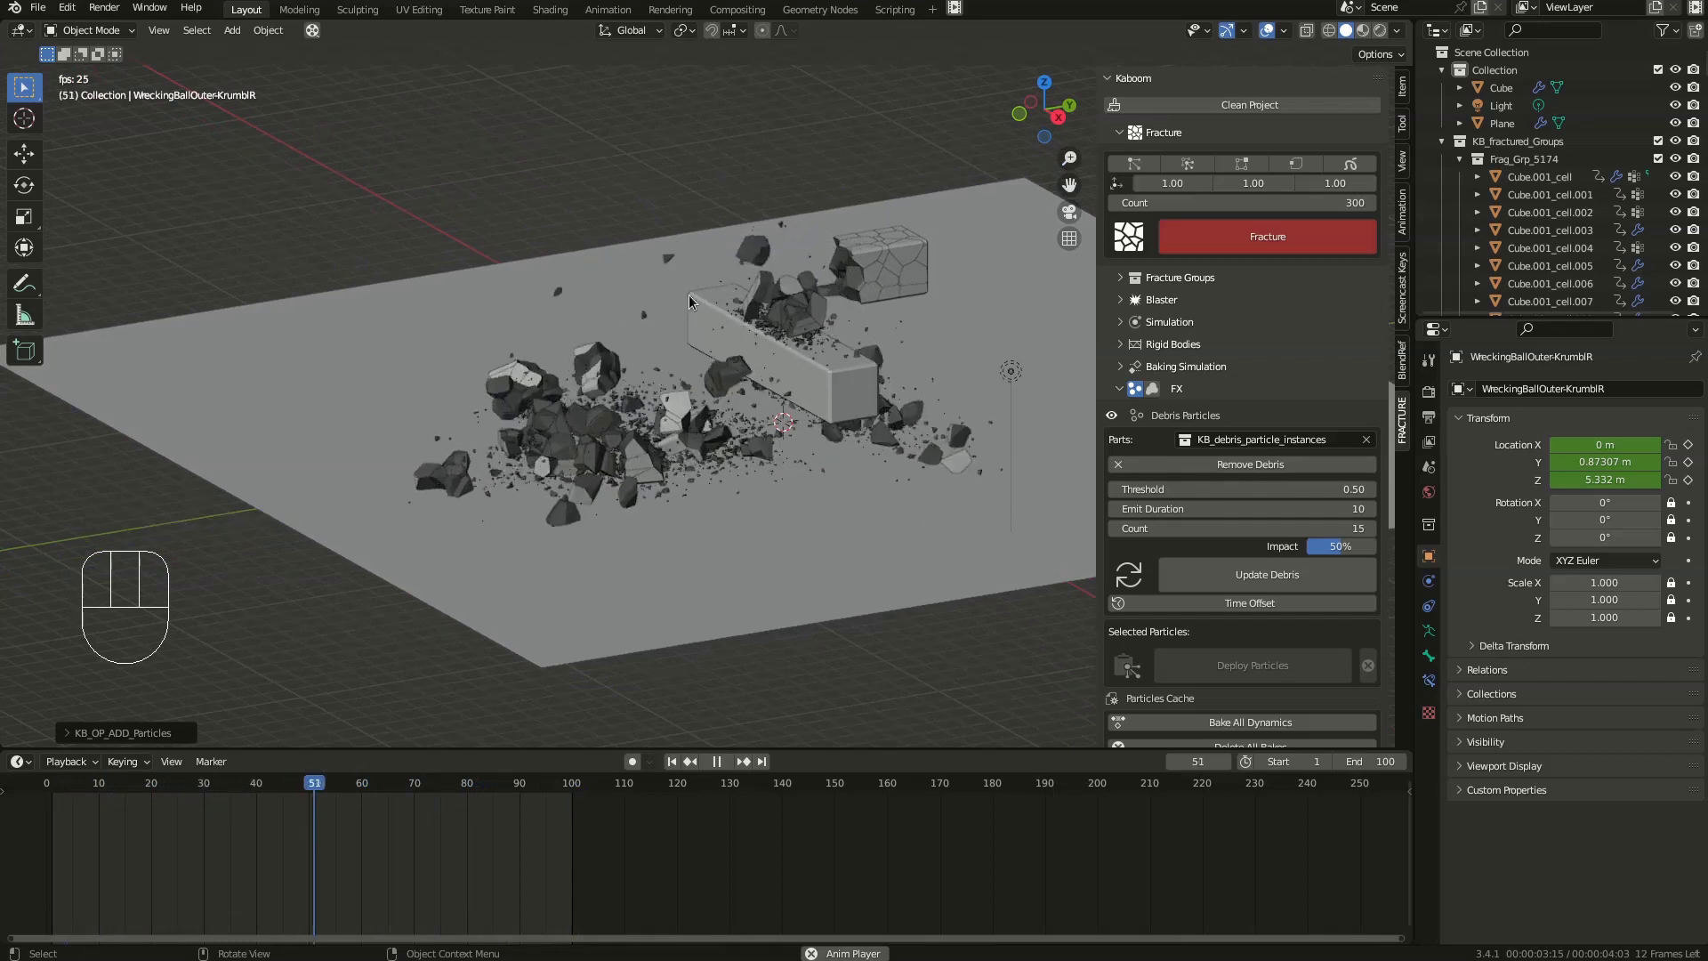
pyautogui.moveTo(787, 376); pyautogui.dragTo(779, 401)
pyautogui.moveTo(787, 329); pyautogui.dragTo(819, 272)
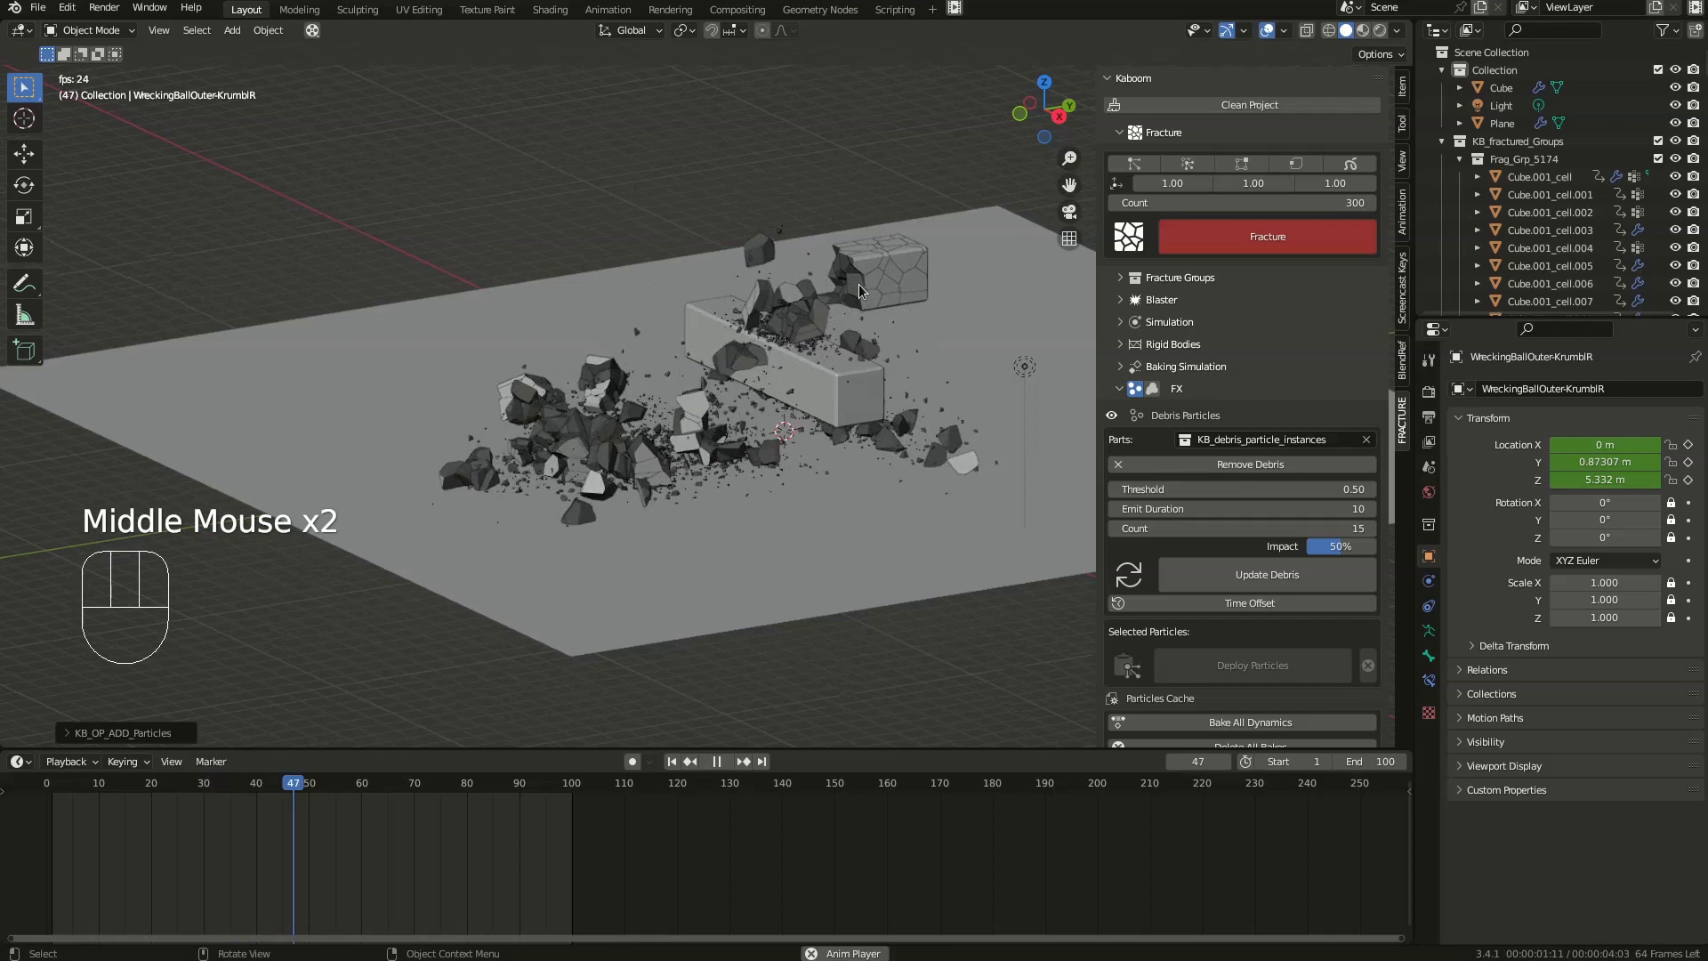
pyautogui.middleClick(685, 417)
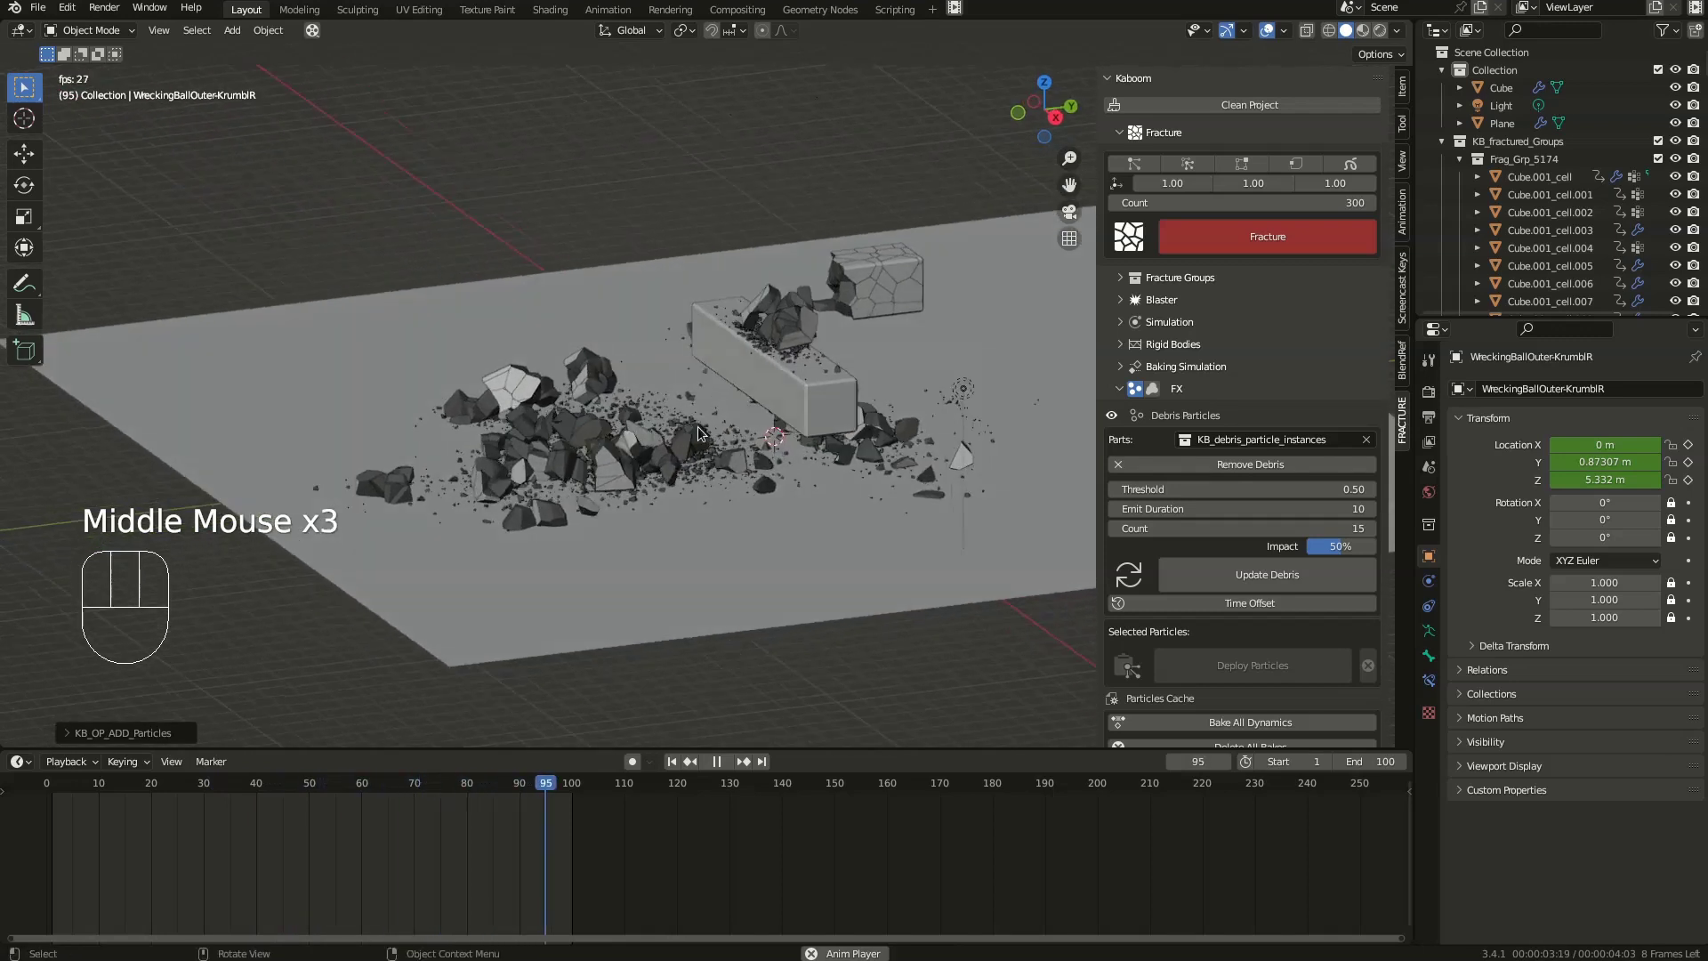
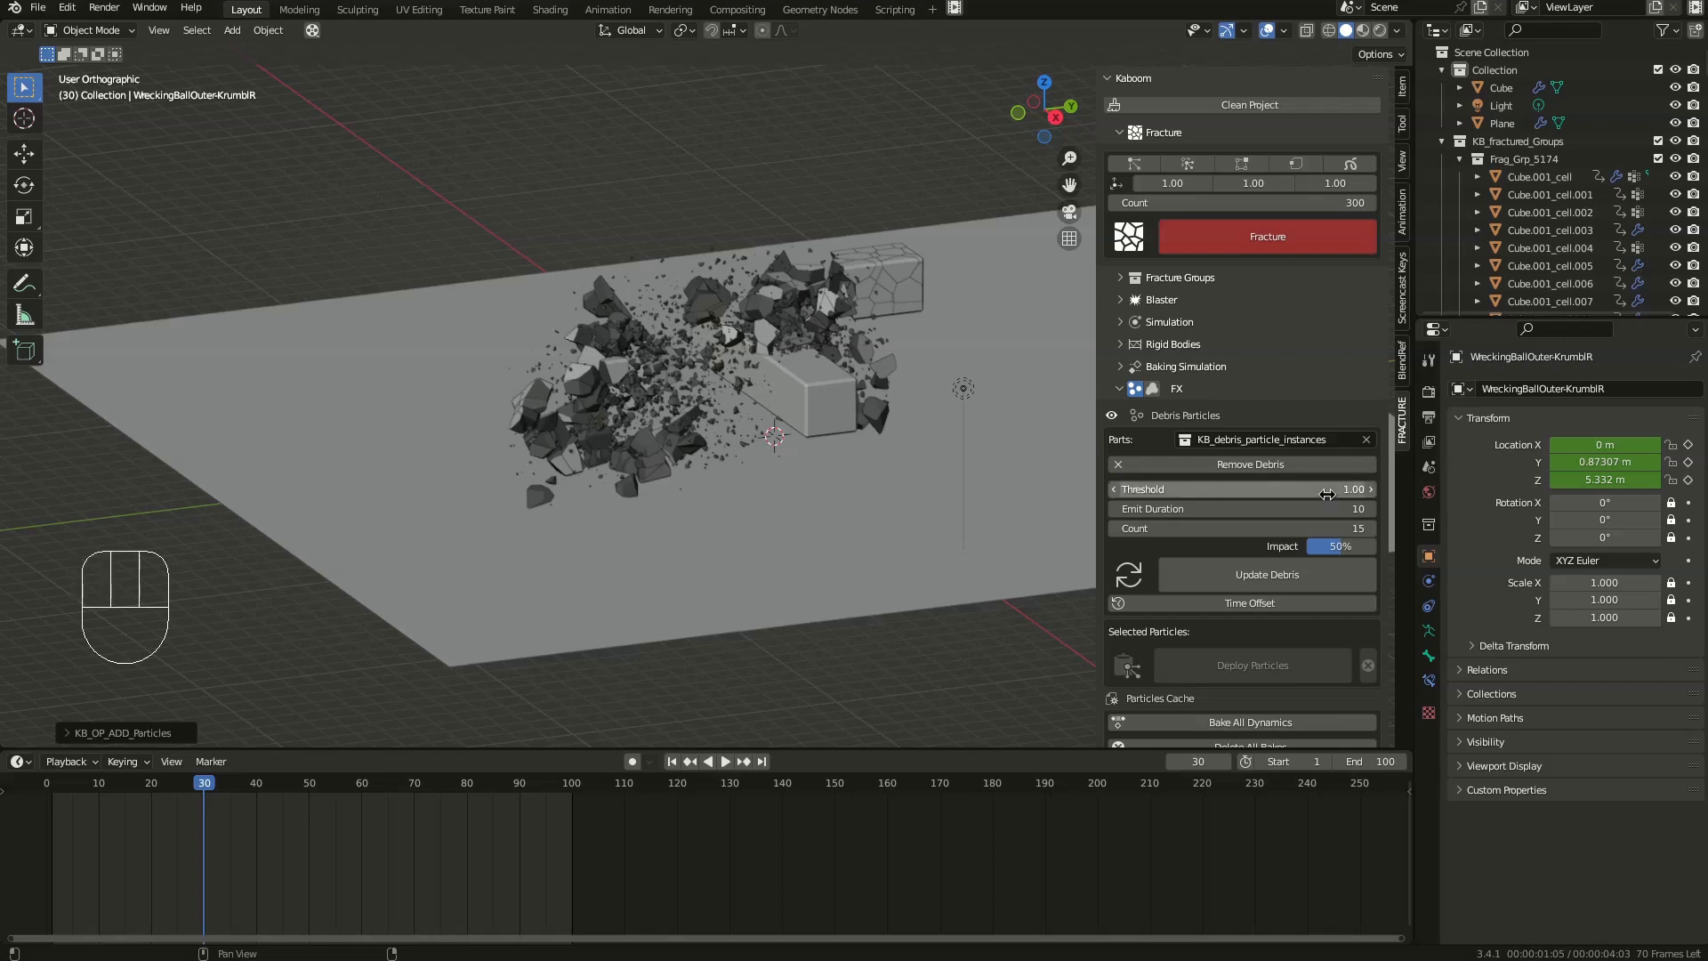
# - Update the debris particles, replay the blast around the beam and pause it at frame 31
pyautogui.click(1288, 578)
pyautogui.press('space')
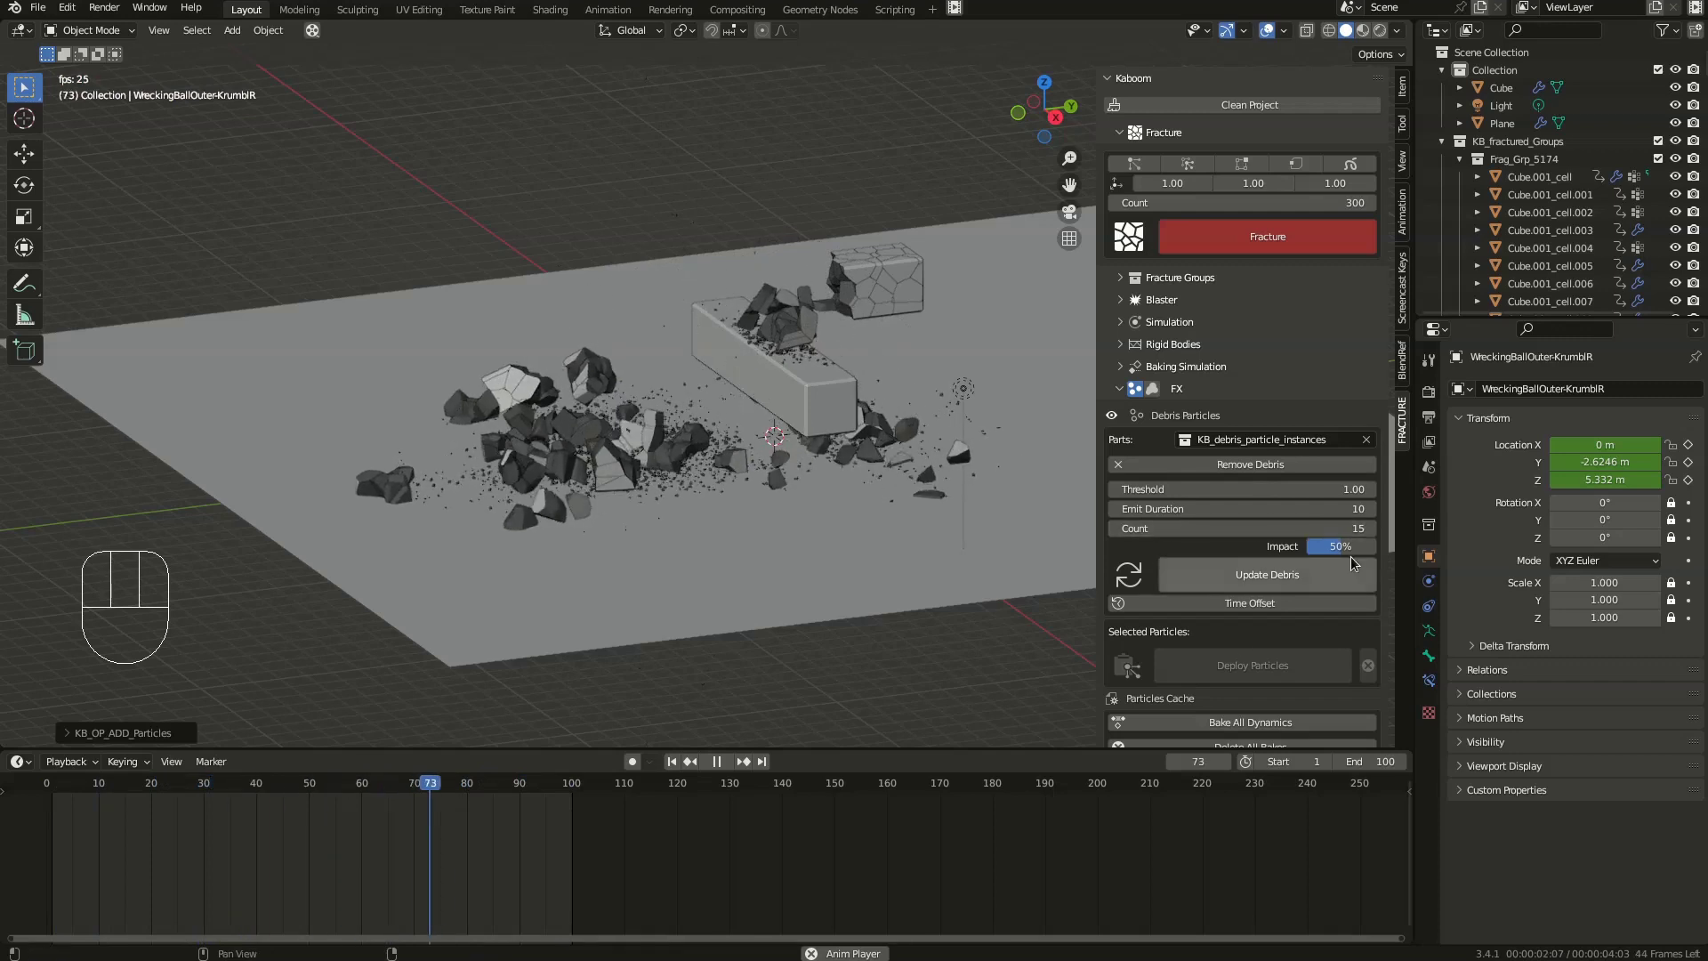
pyautogui.moveTo(1341, 555); pyautogui.dragTo(1346, 555)
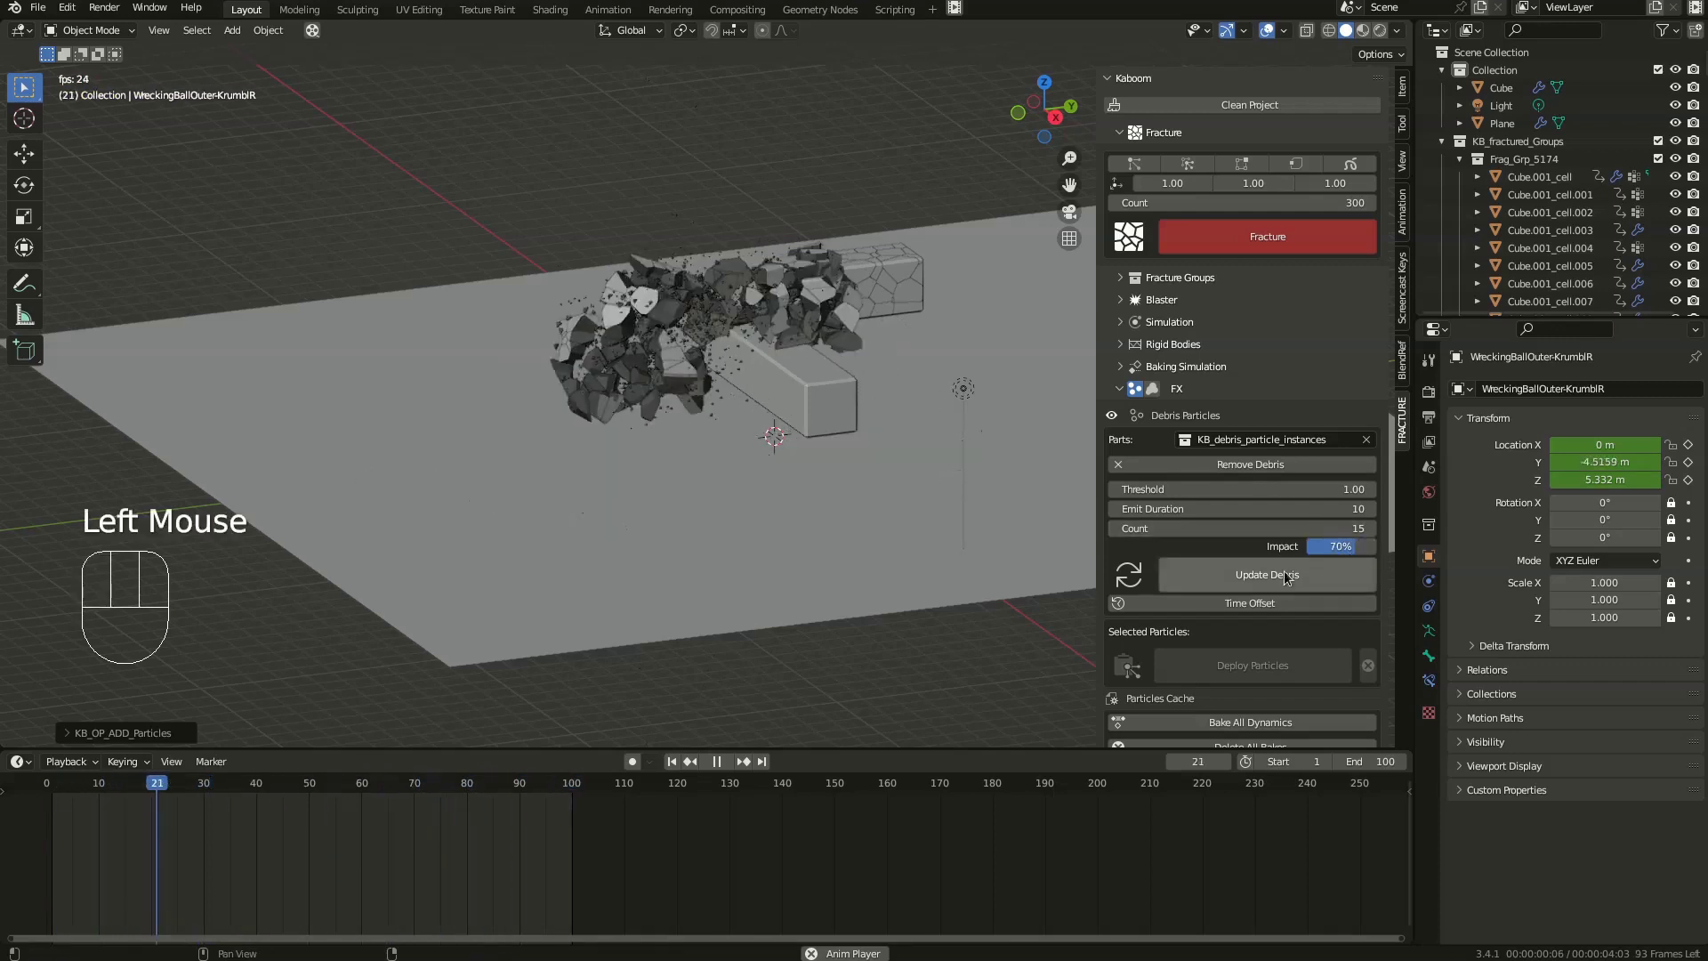
pyautogui.moveTo(1287, 578); pyautogui.dragTo(1153, 590)
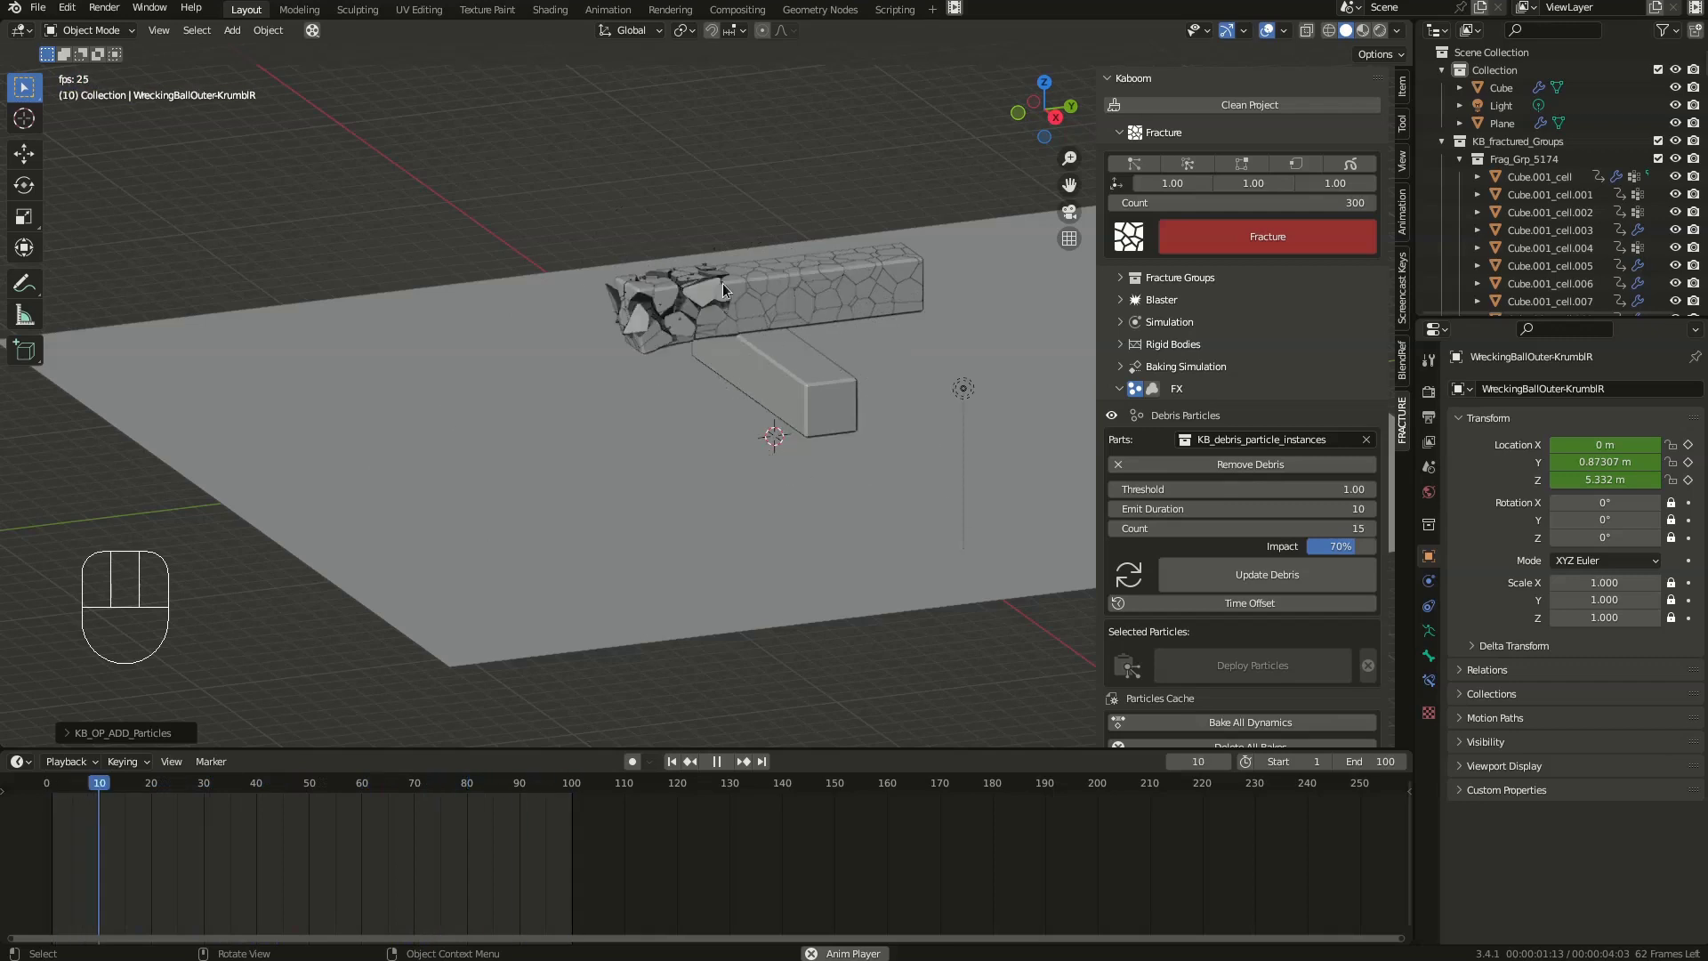
pyautogui.middleClick(758, 356)
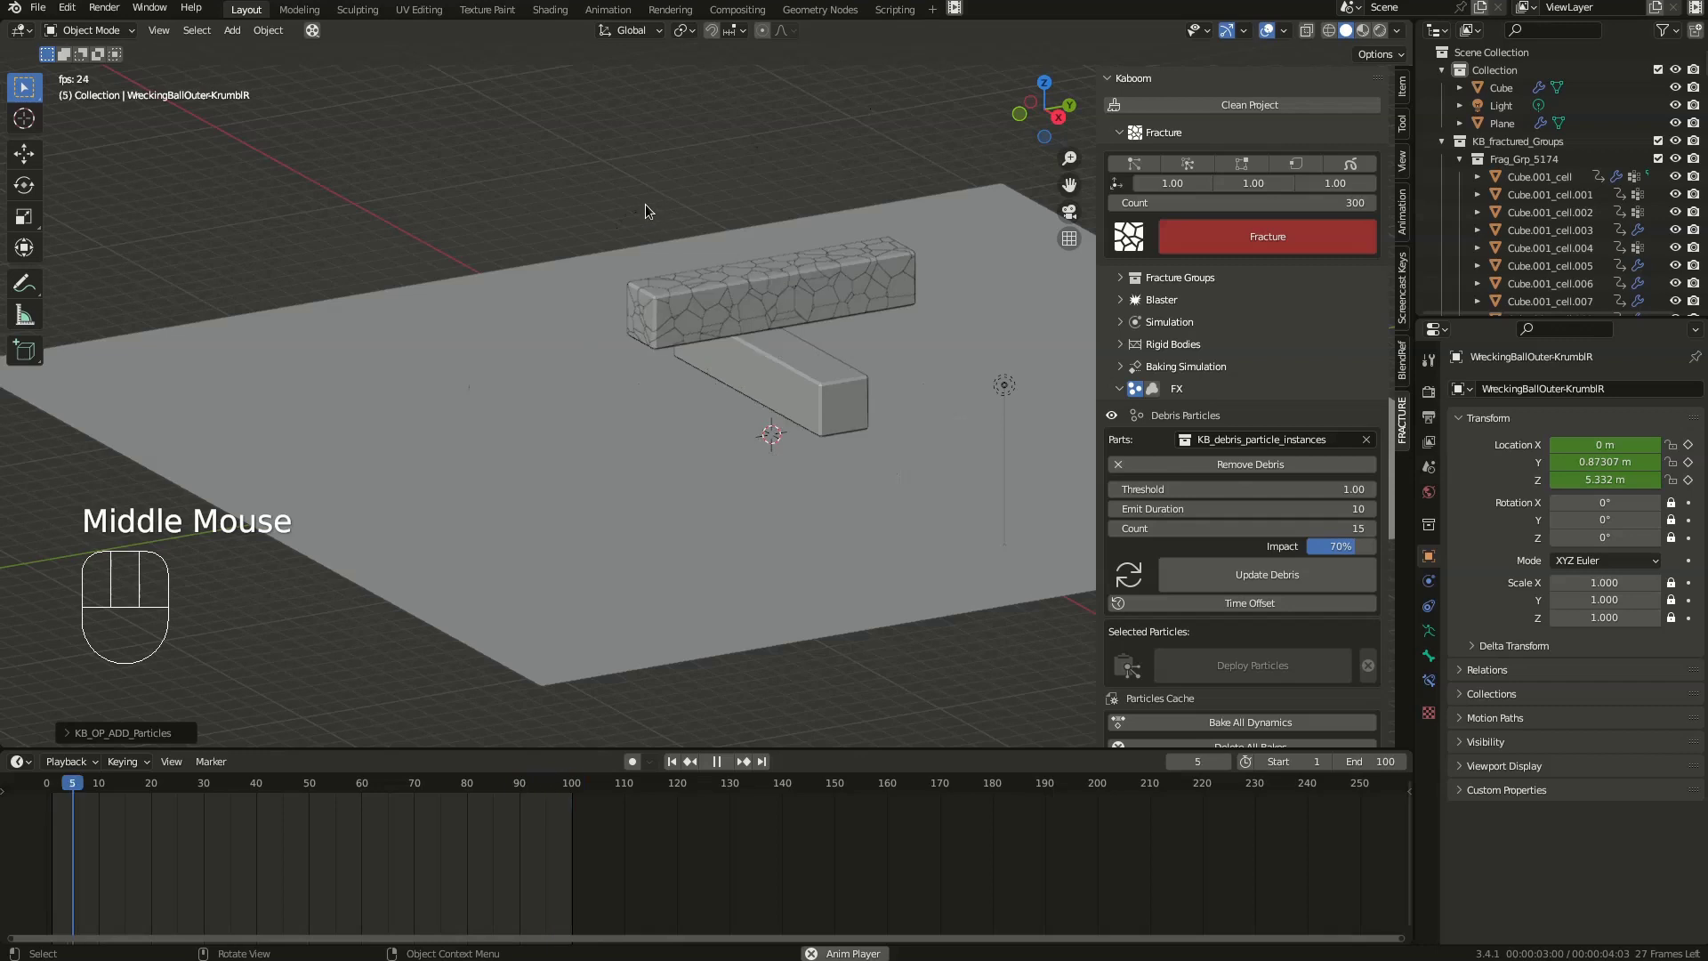
pyautogui.press('space')
# - Select a blasted beam fragment and bring up its debris particle system settings
pyautogui.click(651, 315)
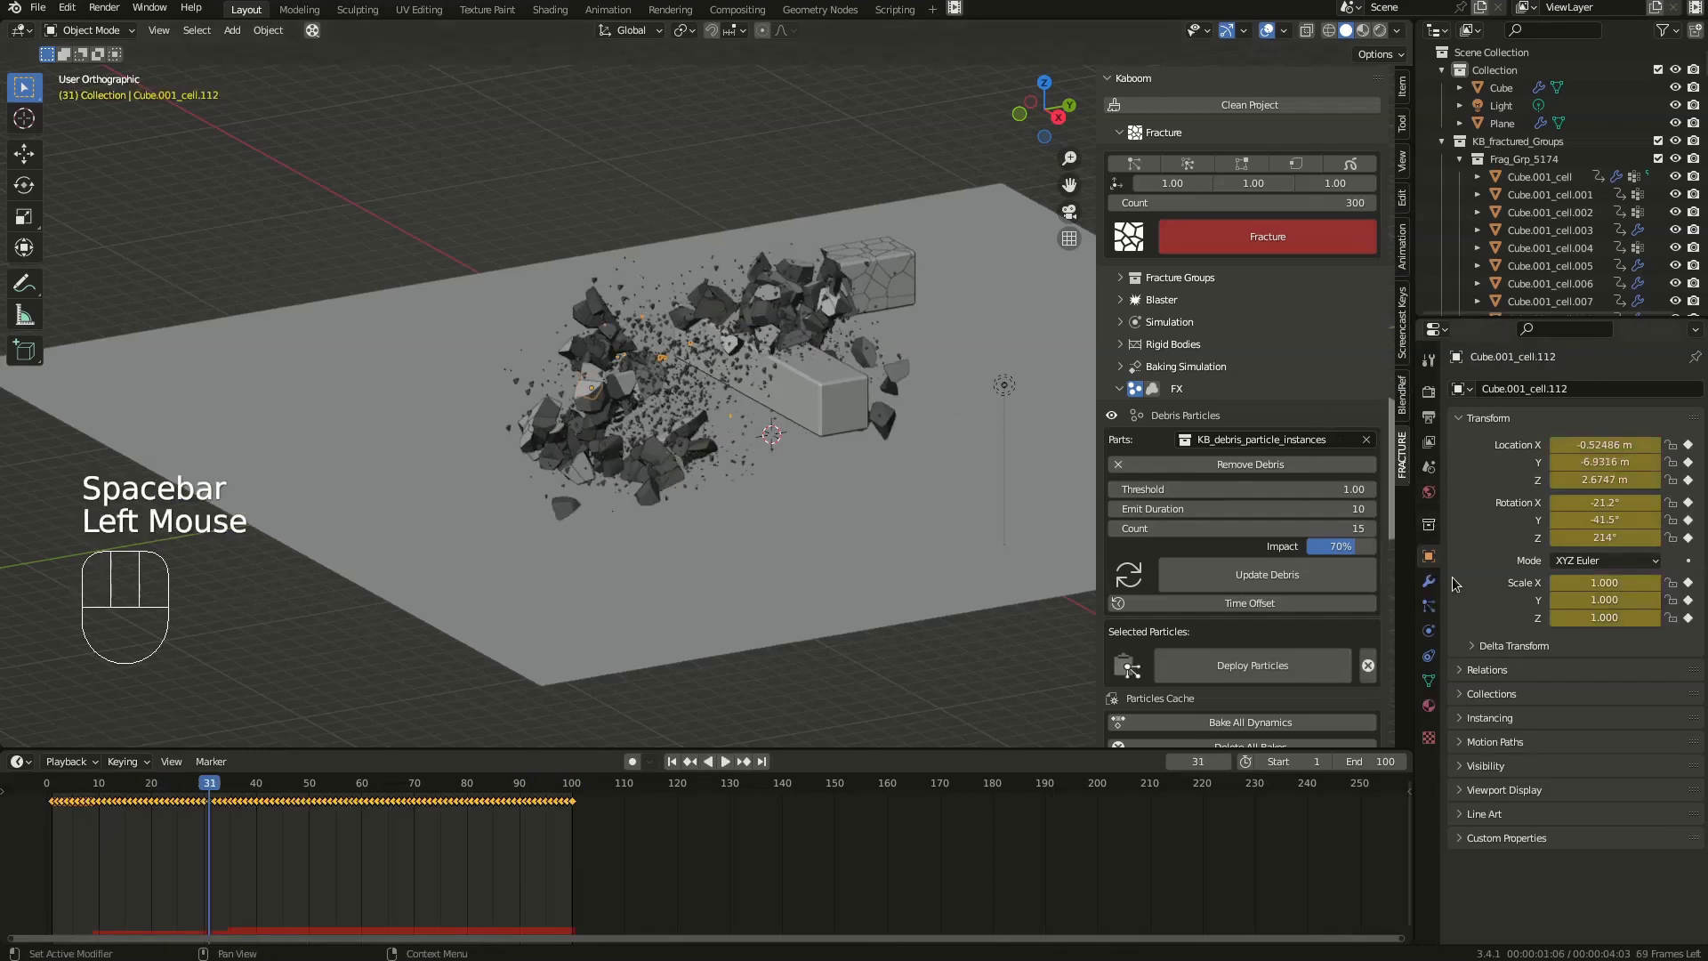
pyautogui.click(1432, 616)
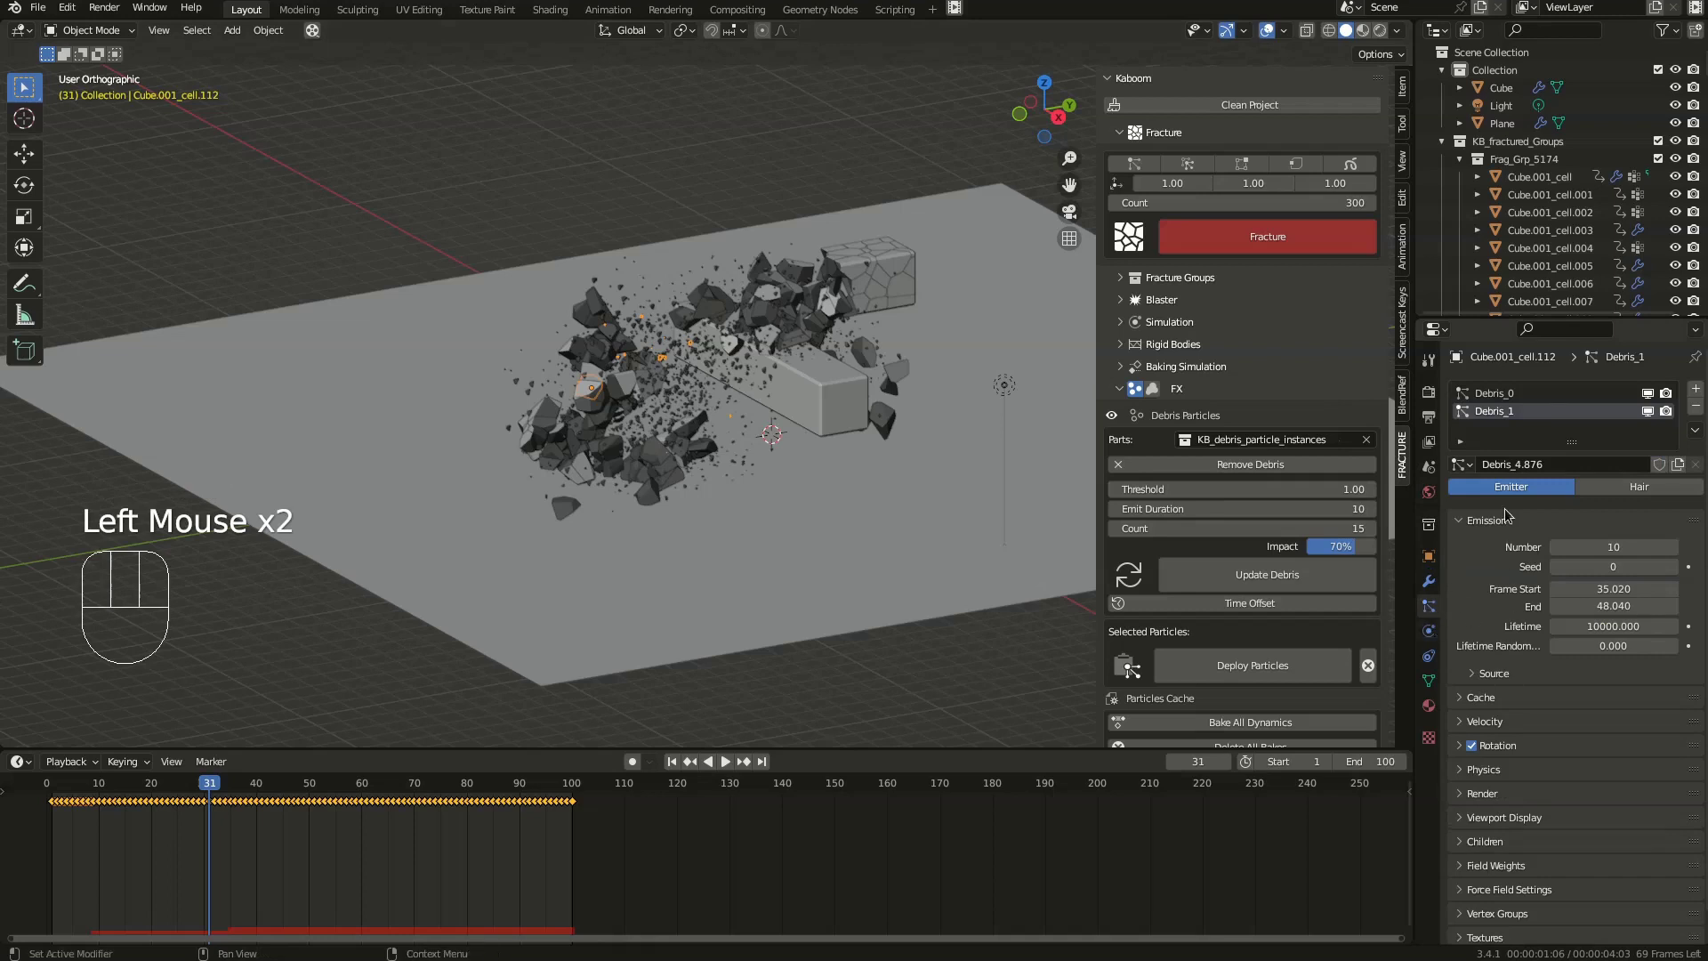
pyautogui.click(751, 317)
pyautogui.moveTo(797, 299); pyautogui.dragTo(744, 324)
pyautogui.click(625, 341)
pyautogui.click(621, 416)
pyautogui.click(630, 481)
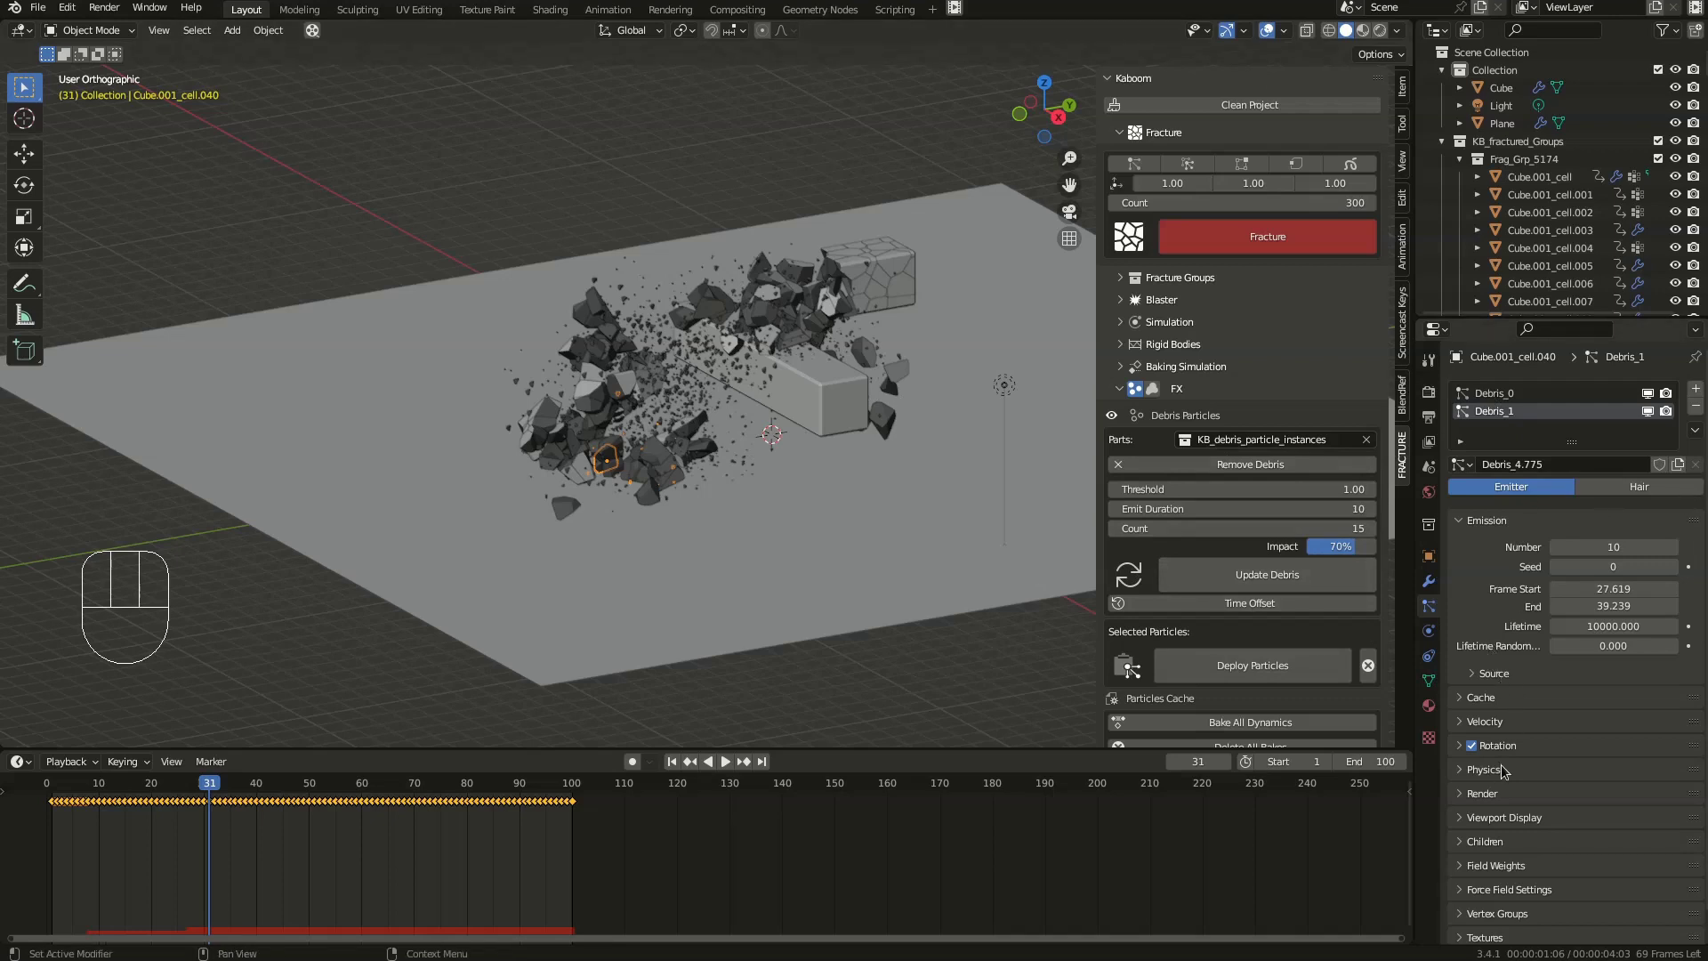
# - Under Physics > Integration set the debris particle Subframes to 1
pyautogui.scroll(-3)
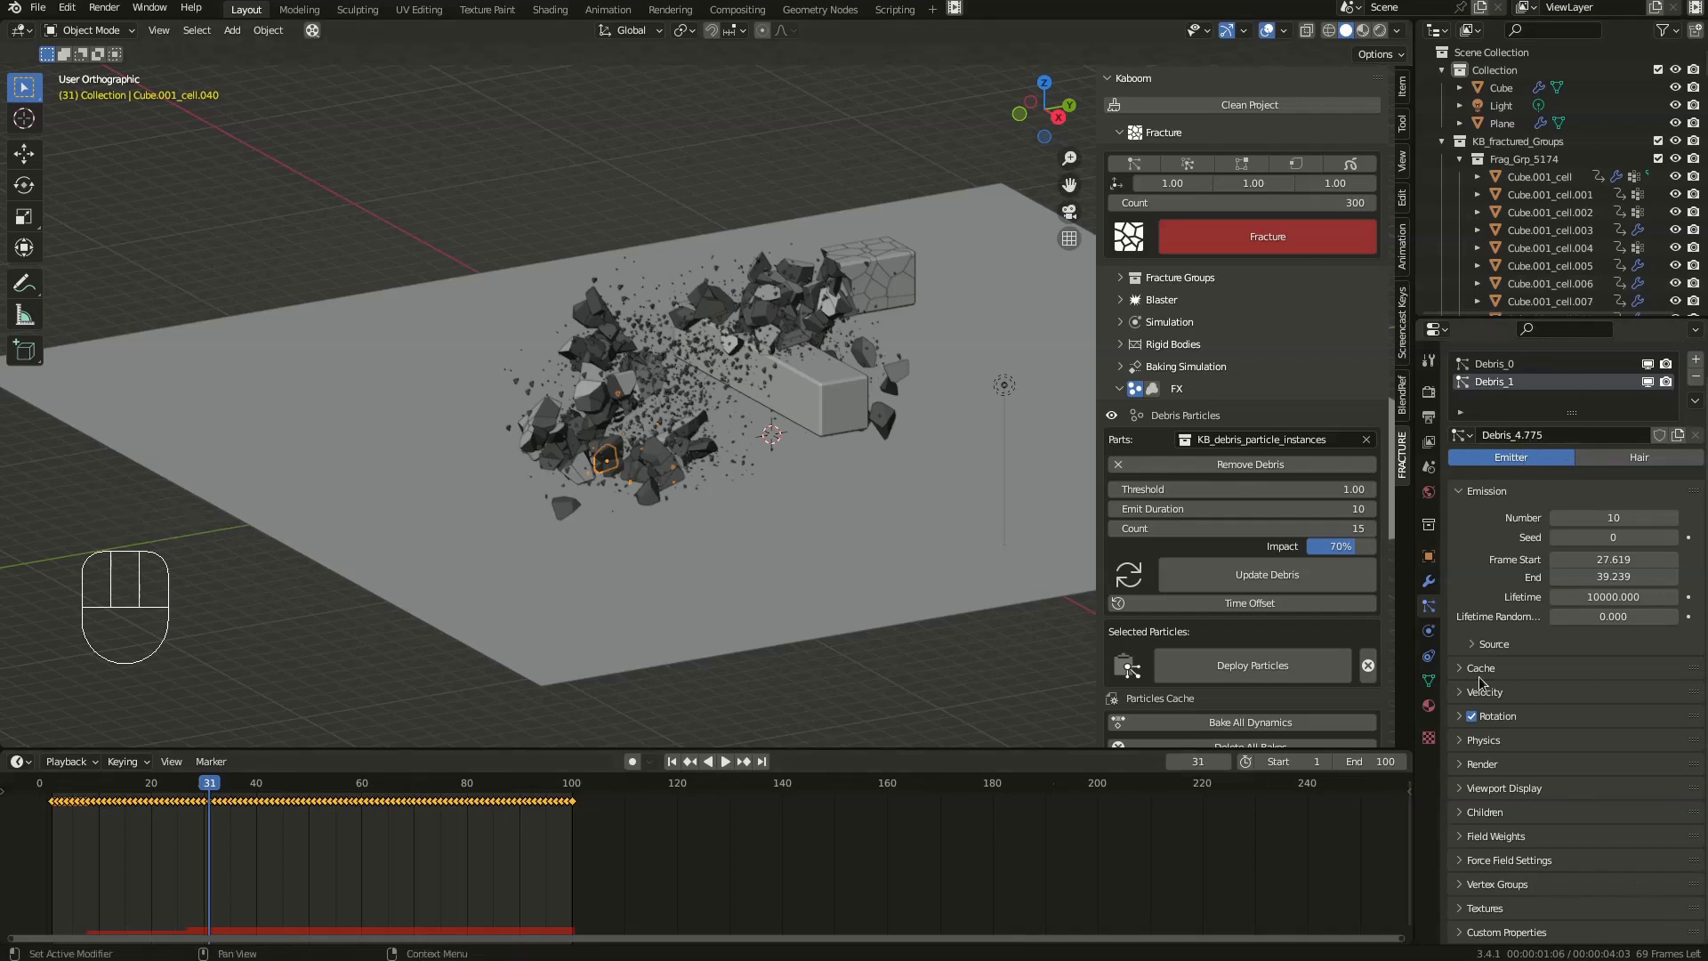
pyautogui.scroll(-3)
pyautogui.scroll(-3)
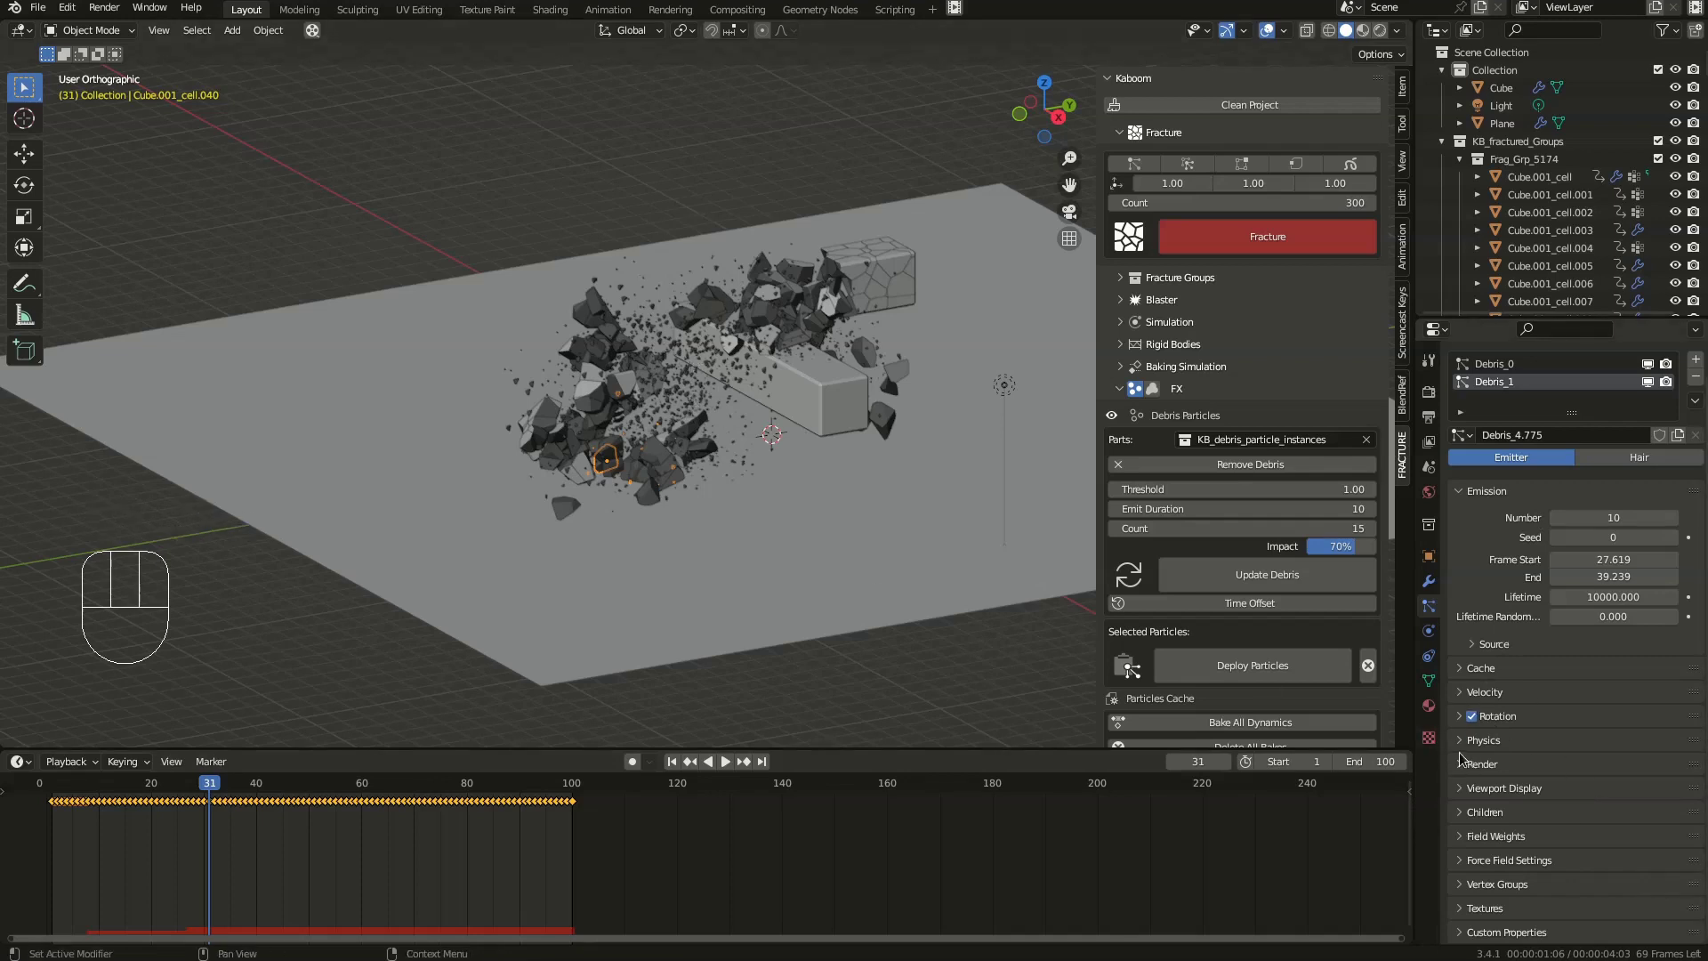
pyautogui.click(1464, 751)
pyautogui.scroll(-3)
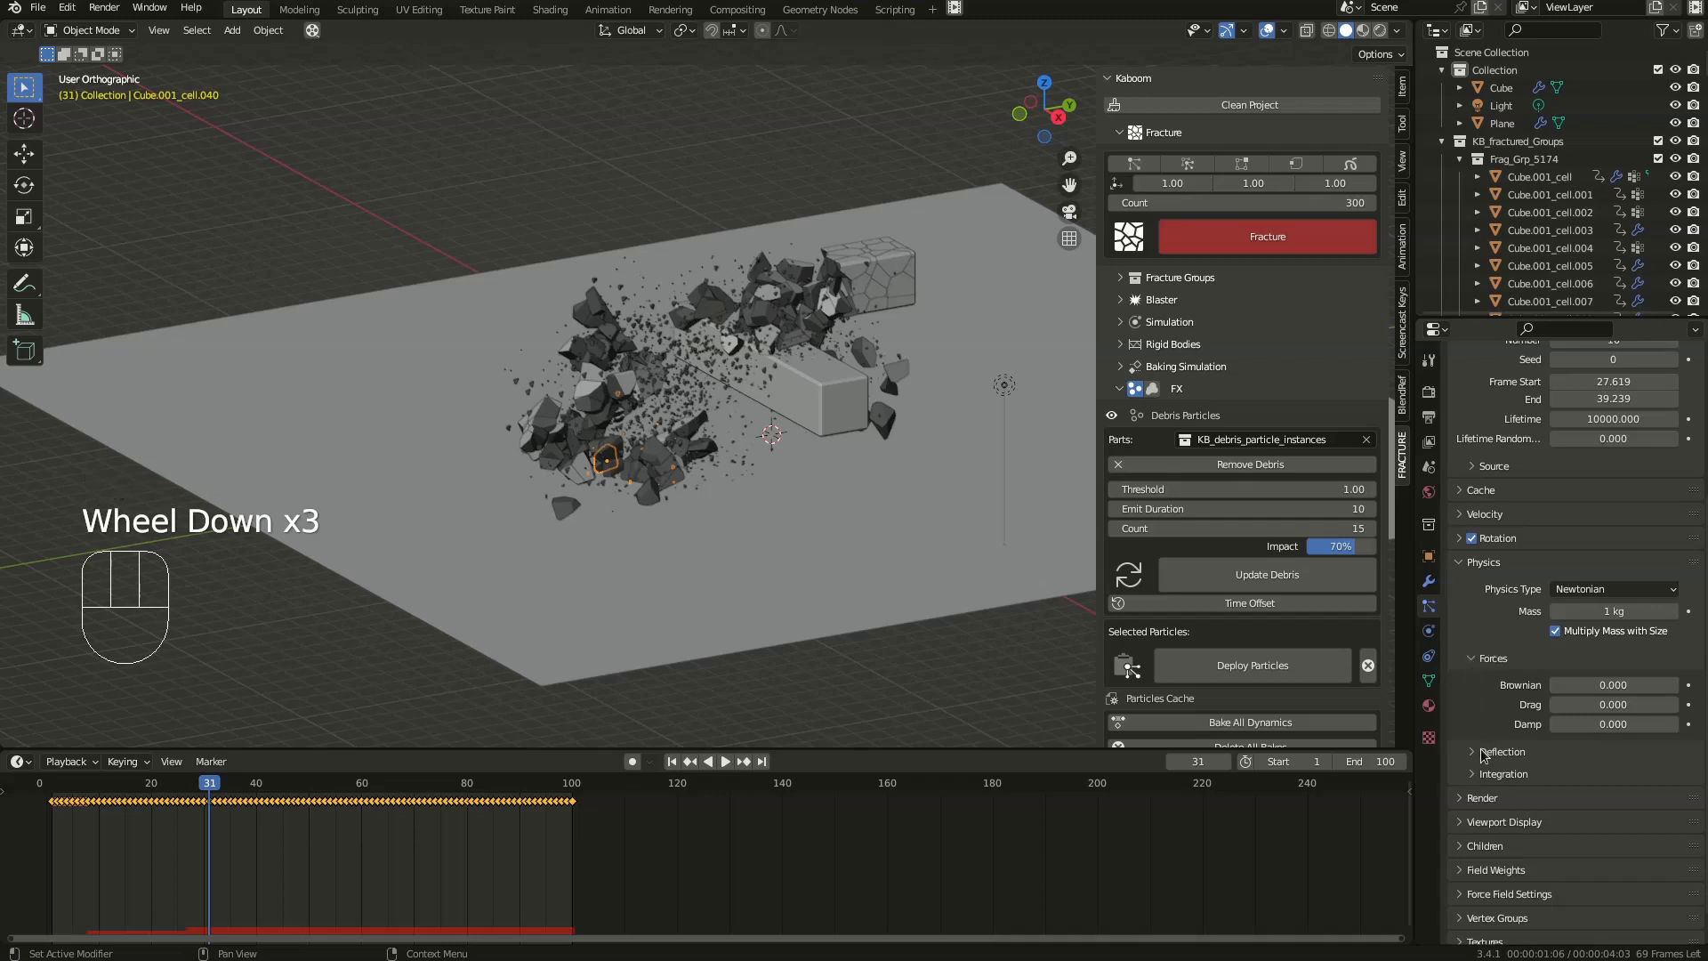
pyautogui.click(1475, 779)
pyautogui.scroll(-3)
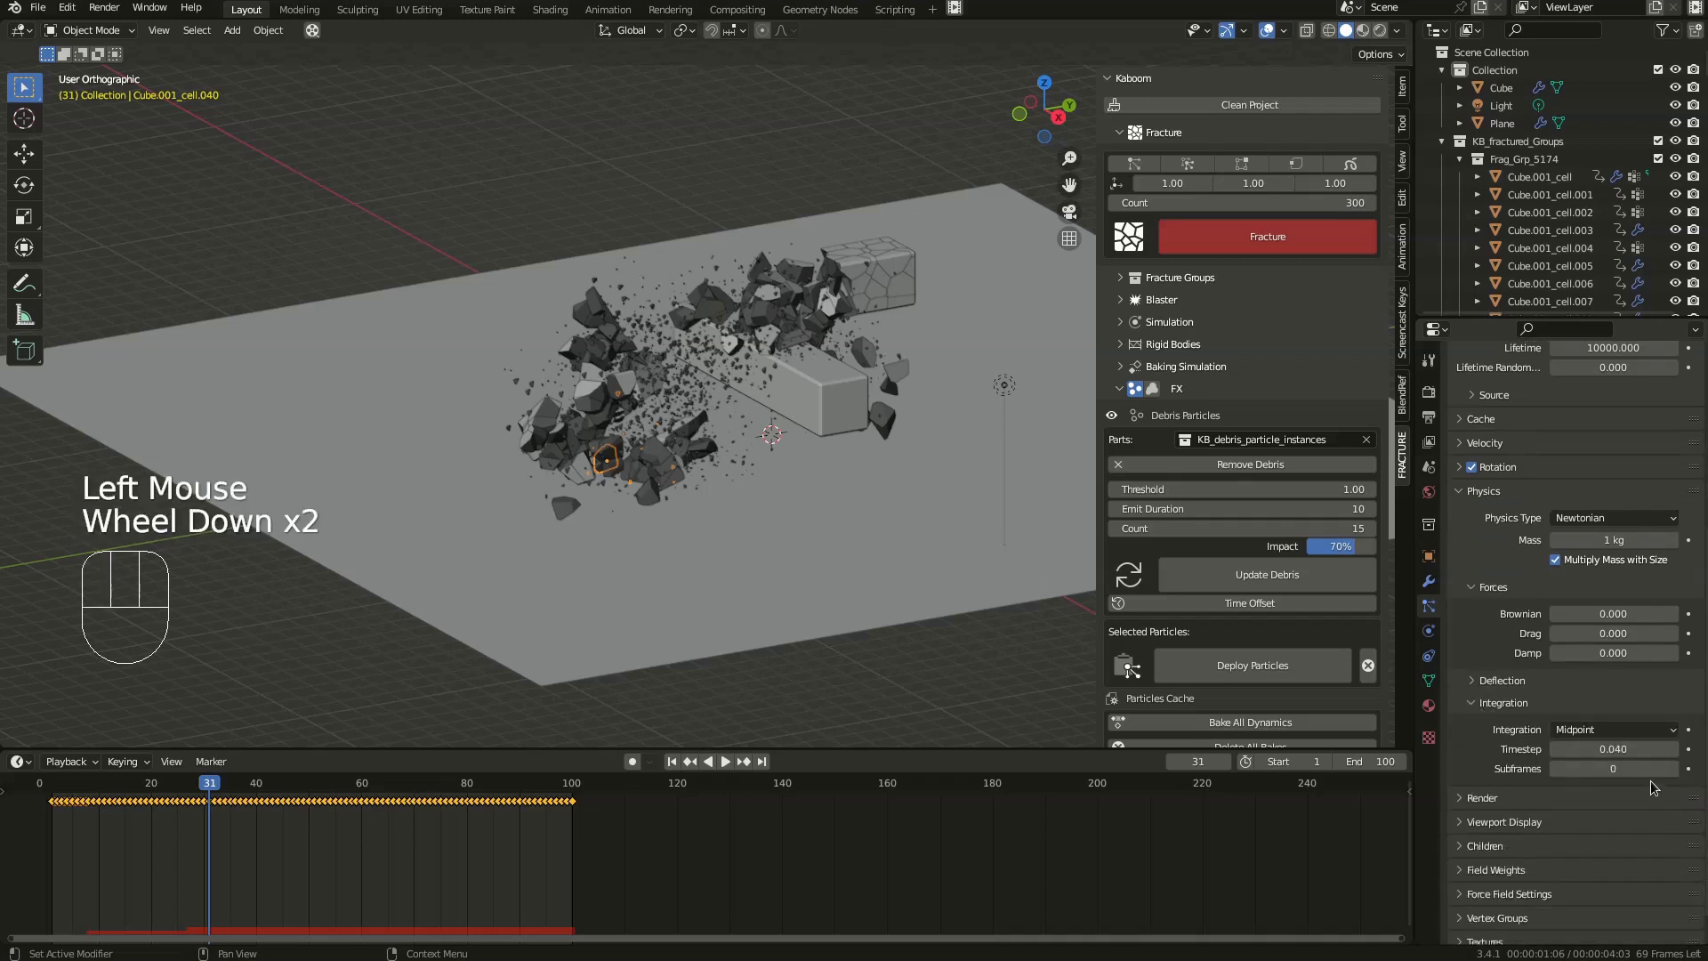
pyautogui.click(1678, 770)
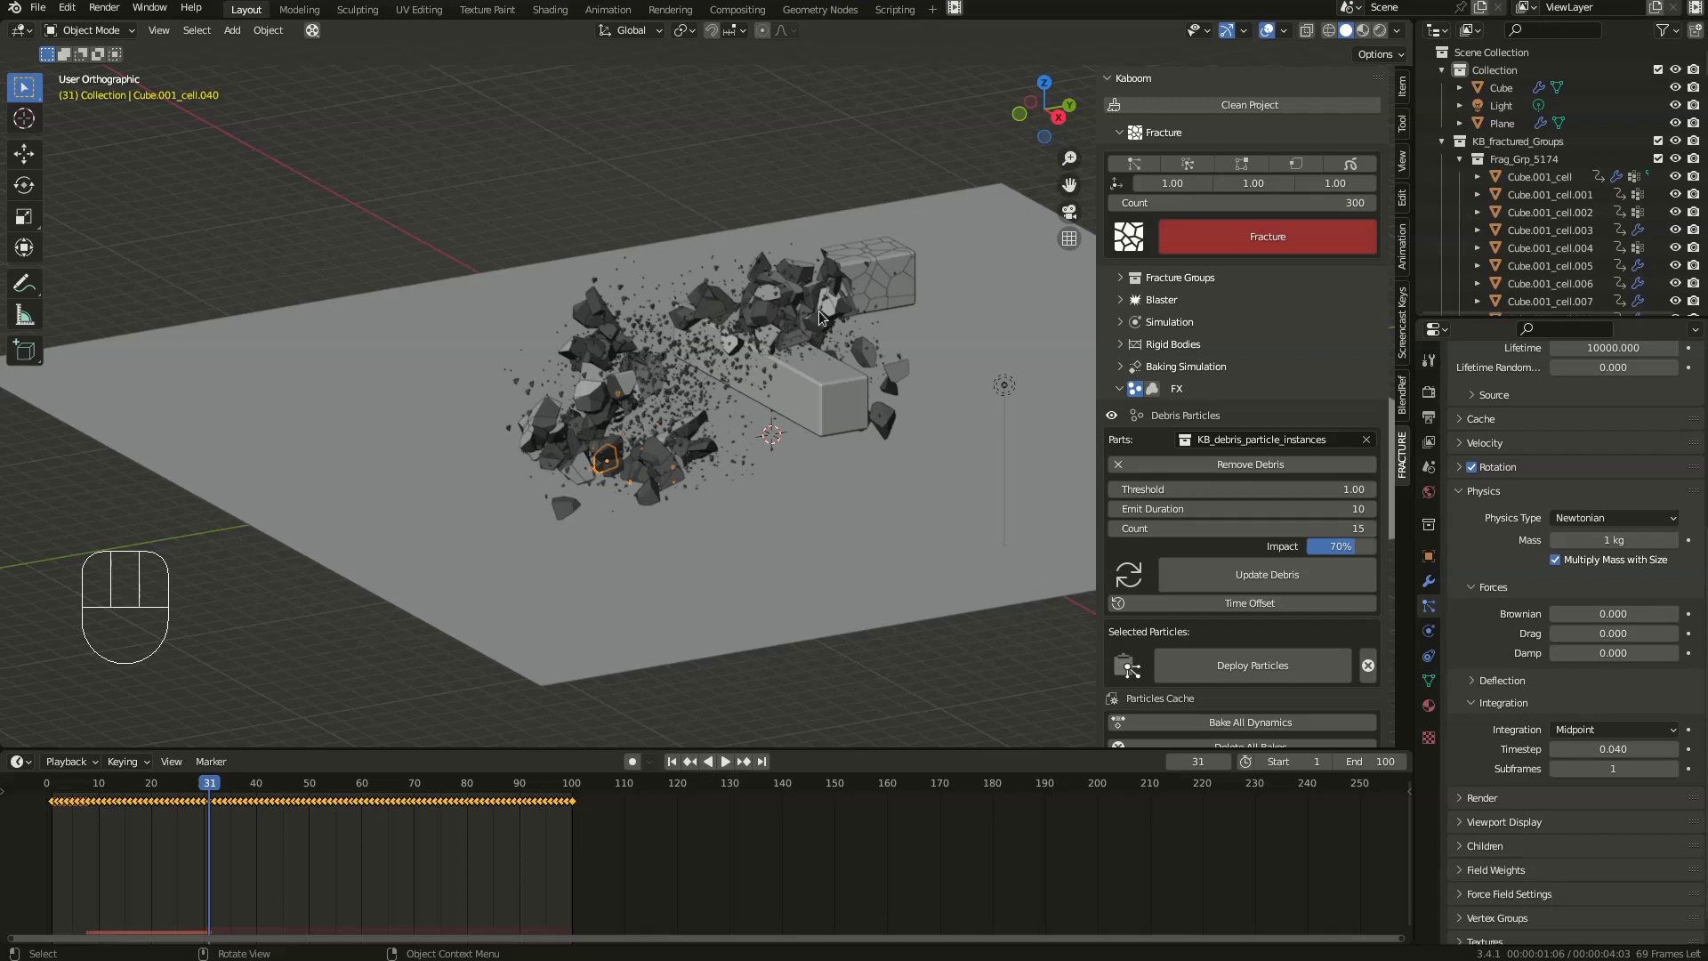
# - Deploy the debris particle settings to the fragments and replay the blast from above
pyautogui.click(1242, 670)
pyautogui.press('space')
pyautogui.click(33, 781)
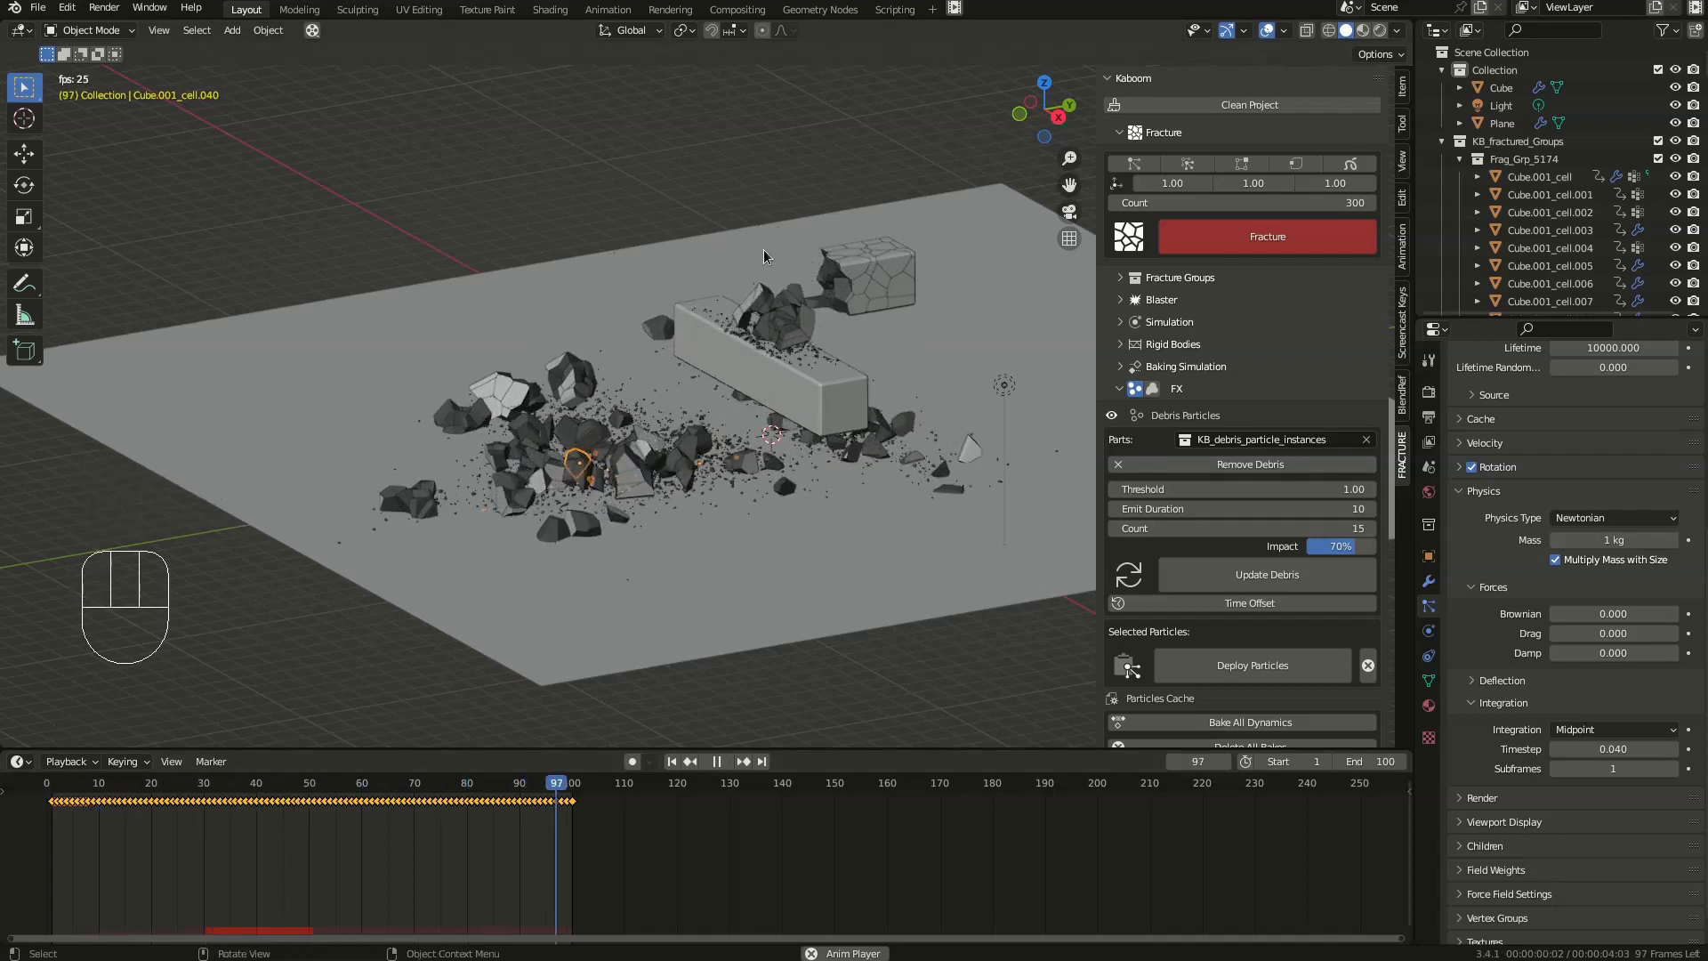
pyautogui.moveTo(699, 378); pyautogui.dragTo(727, 371)
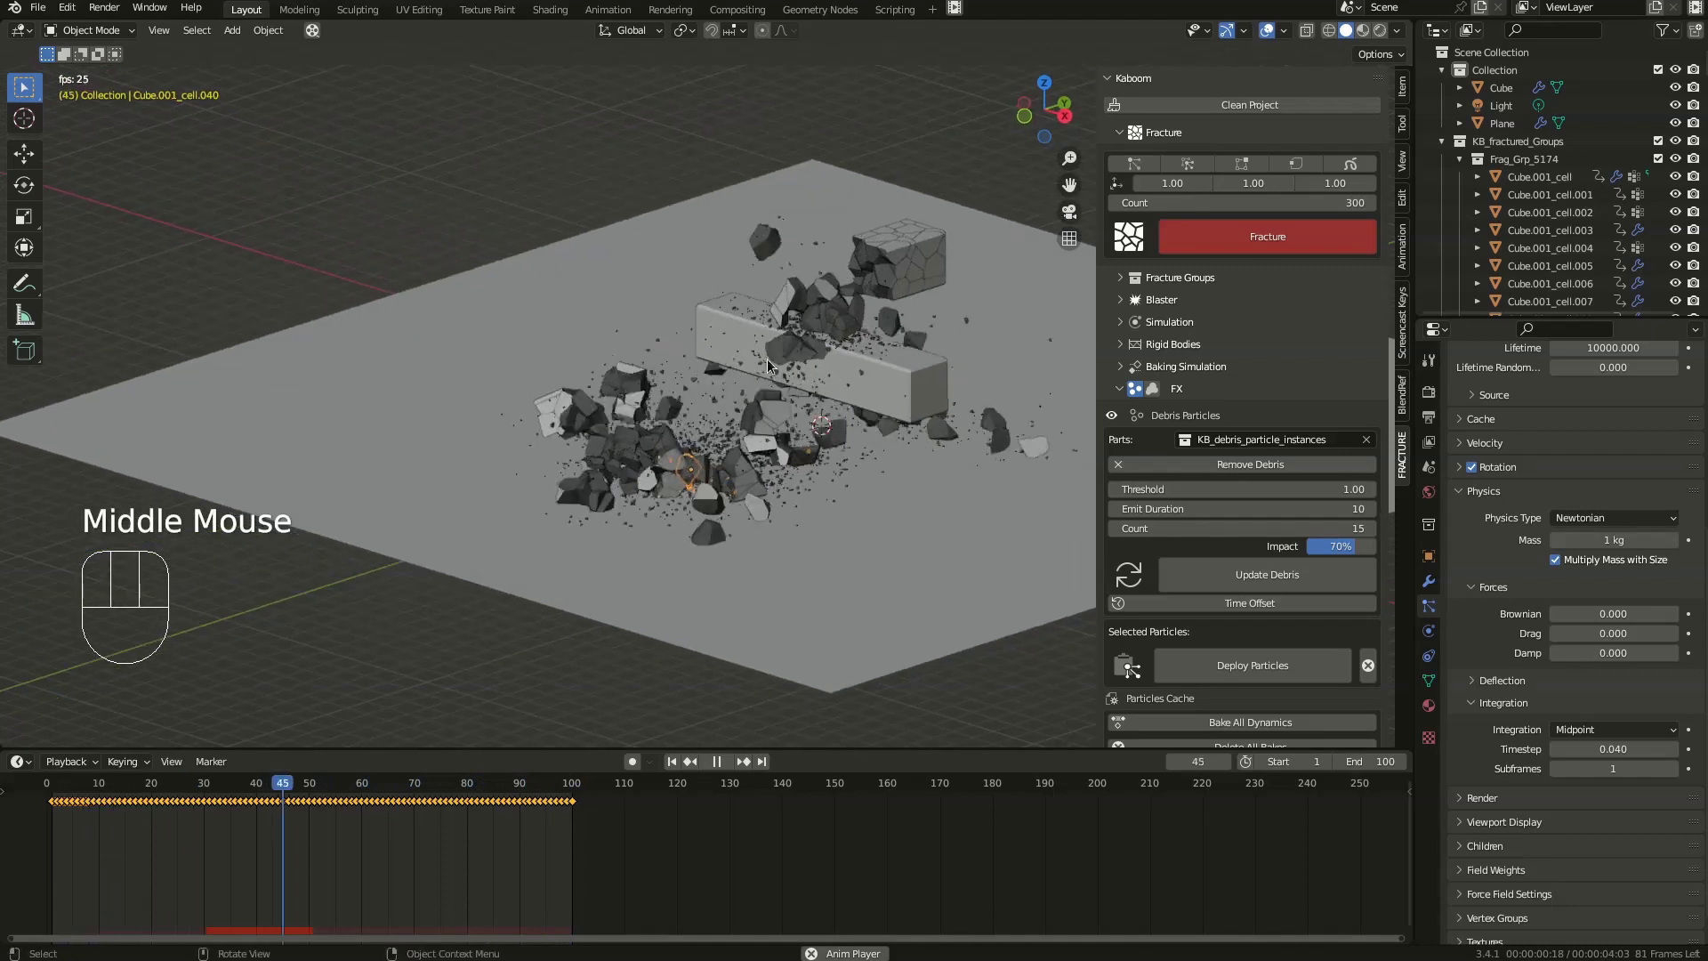
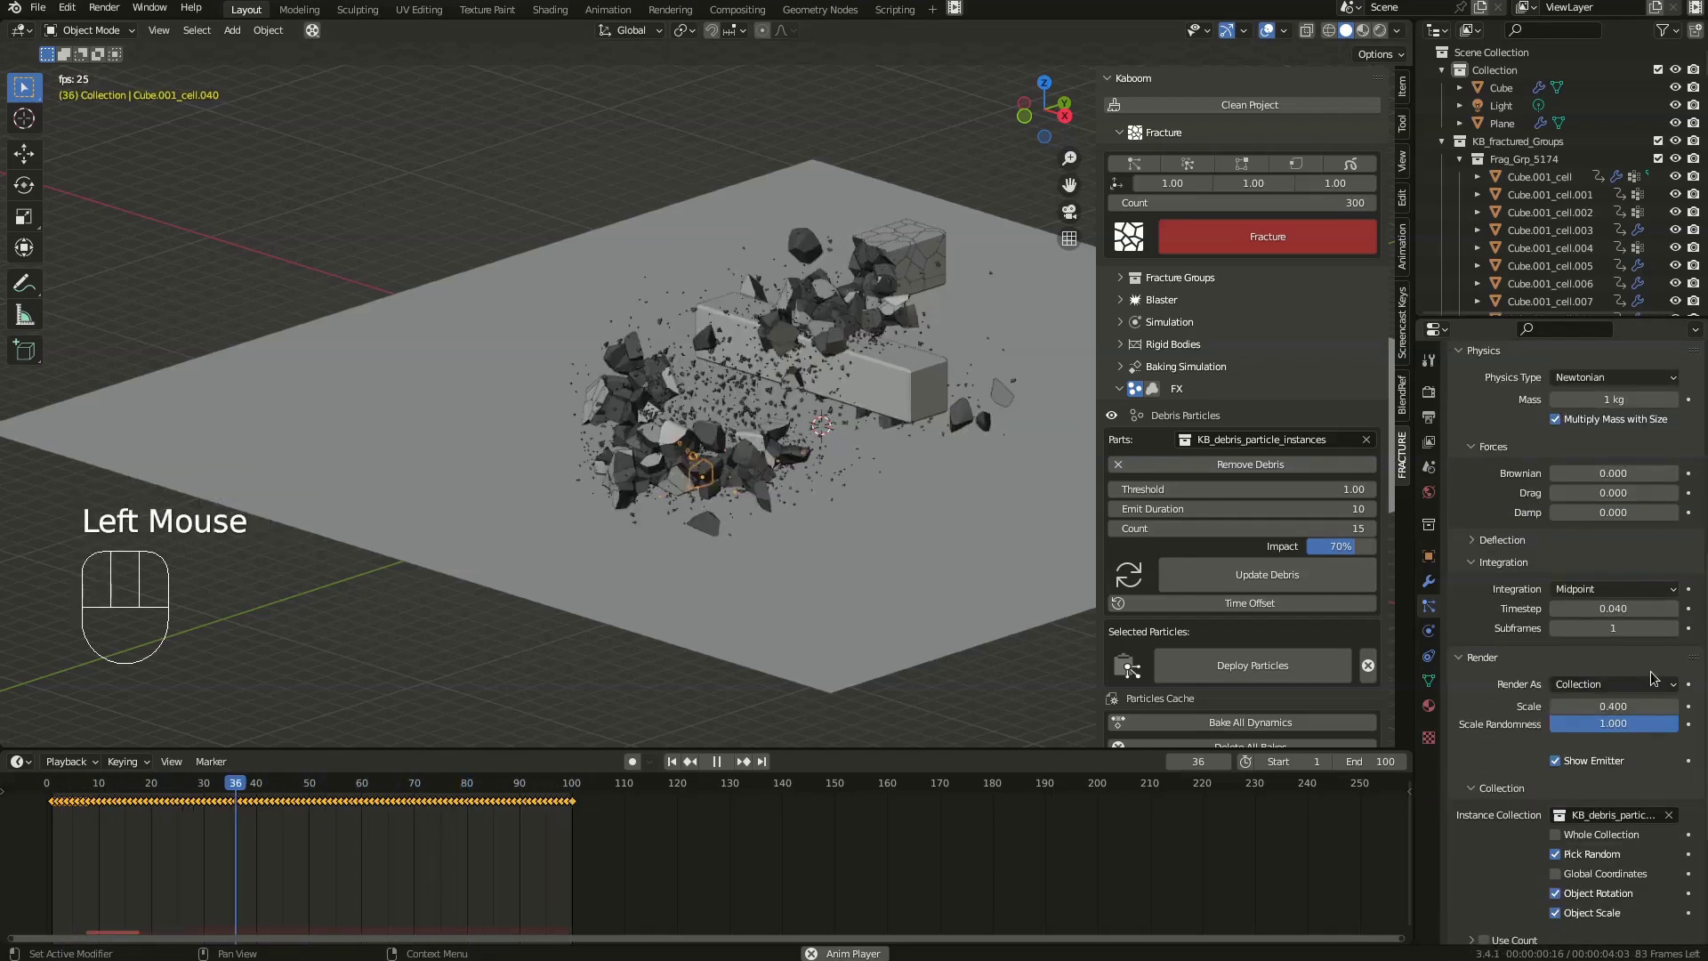
# - Set the debris particles' Object Velocity to 0.799 with Randomize 1 and replay the blast
pyautogui.click(1256, 676)
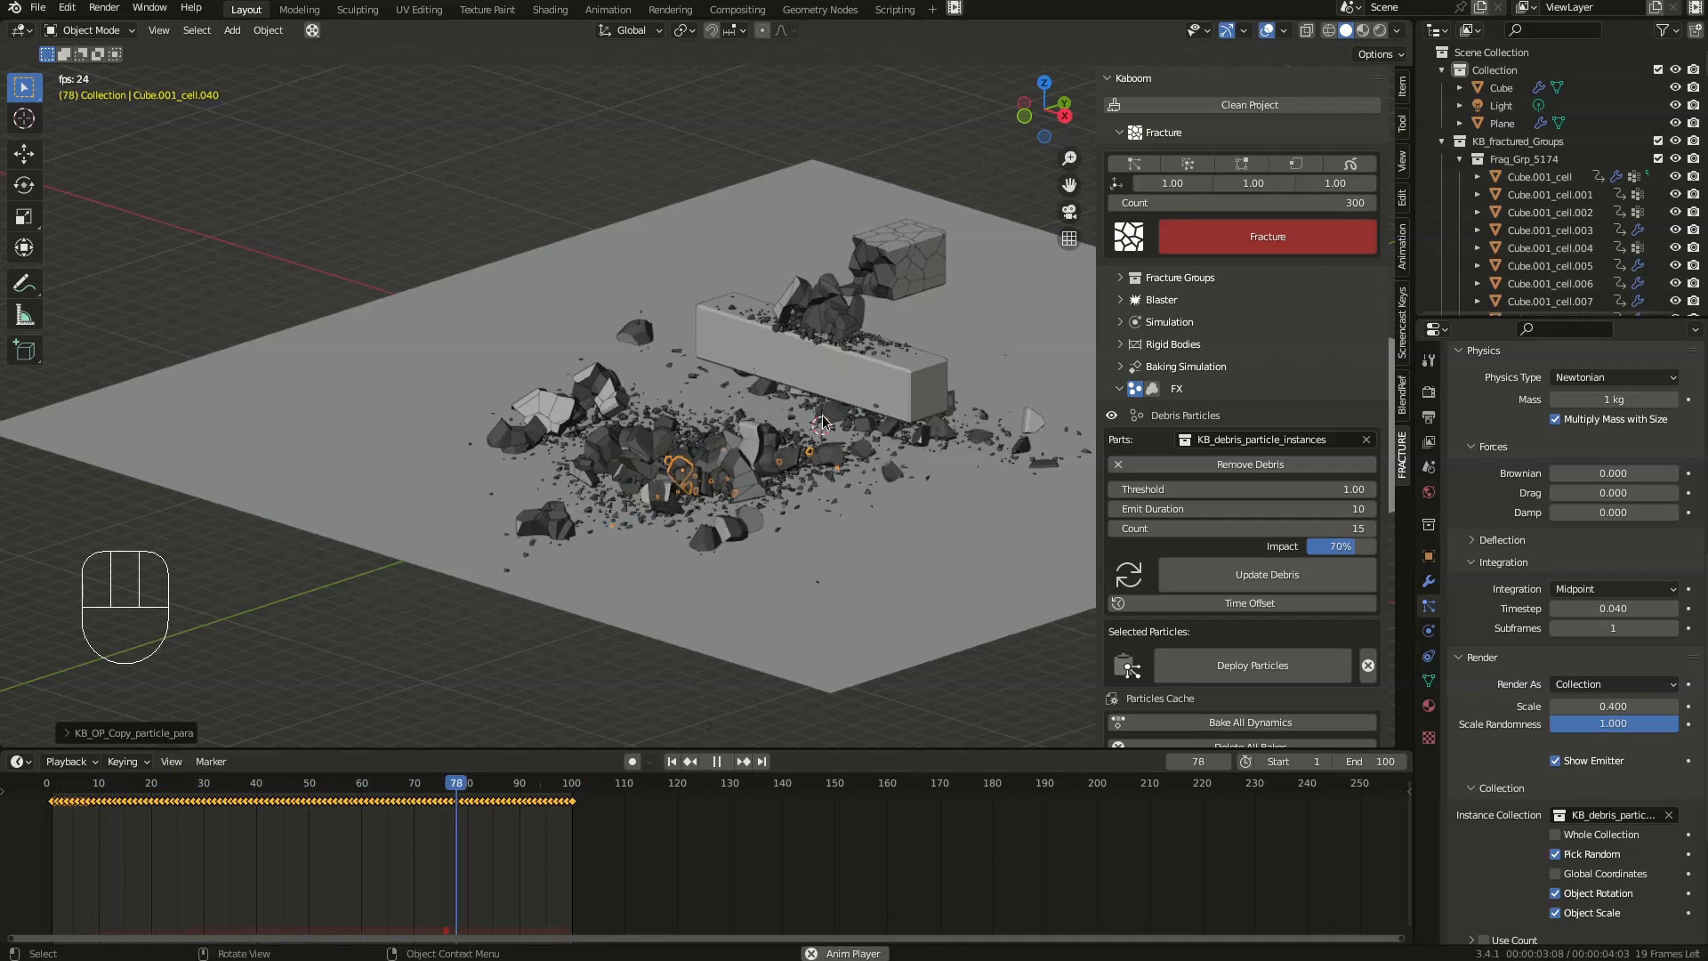
pyautogui.scroll(3)
pyautogui.click(1492, 551)
pyautogui.scroll(-3)
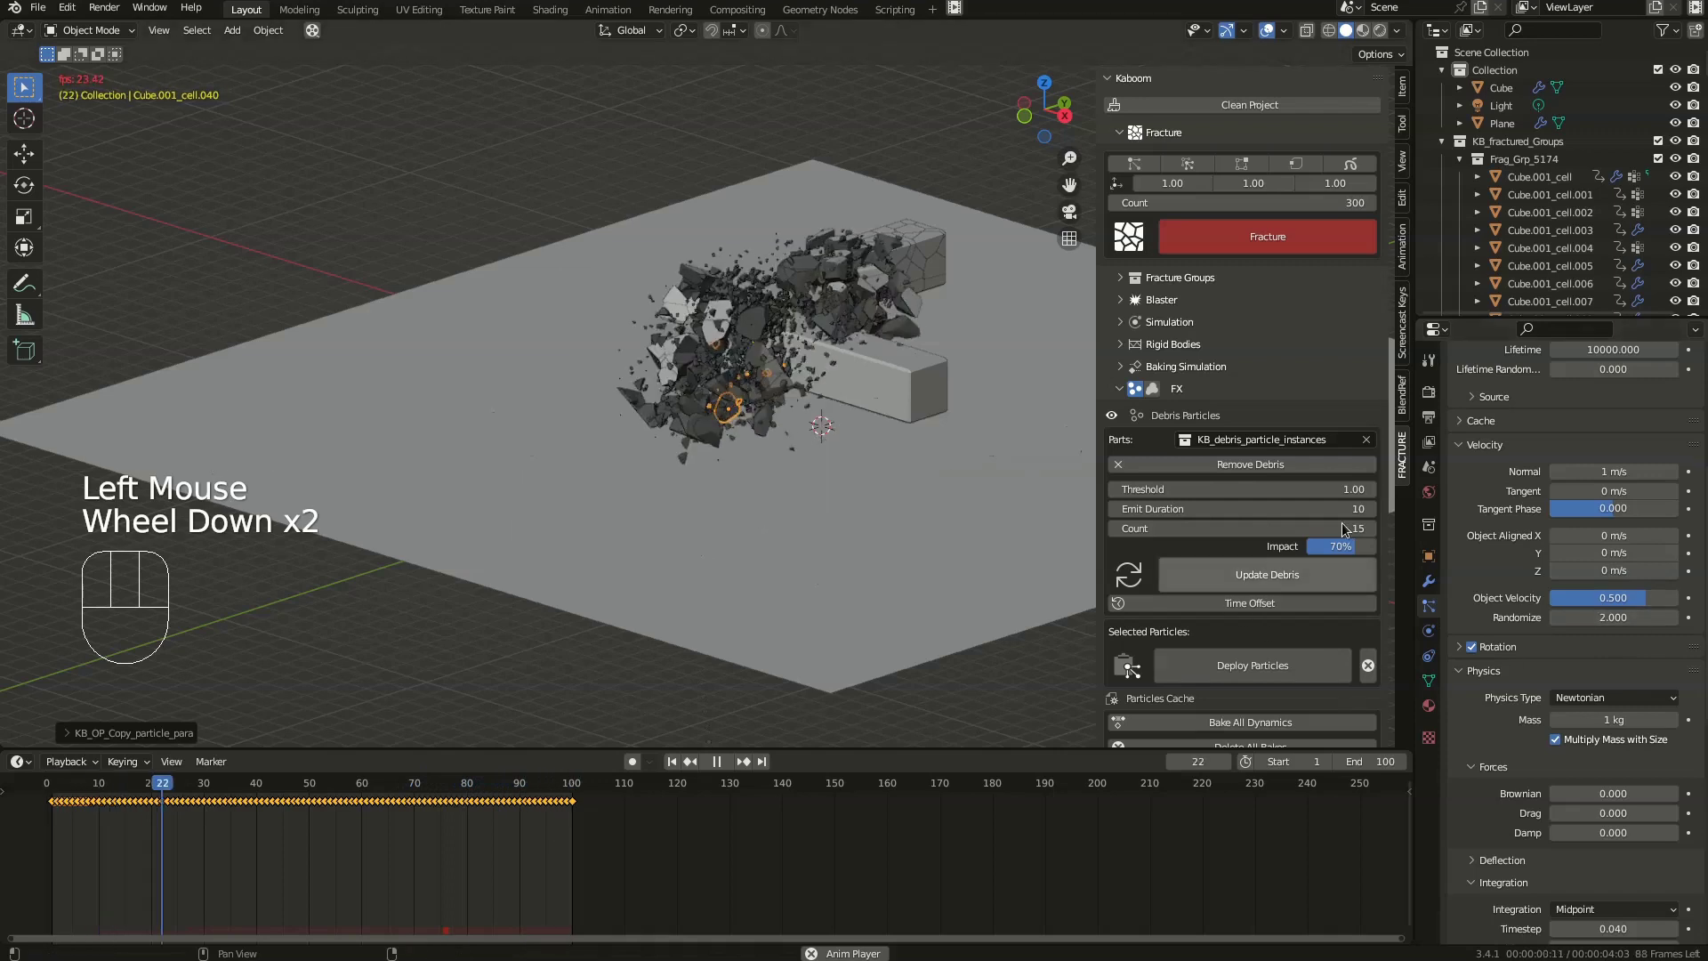
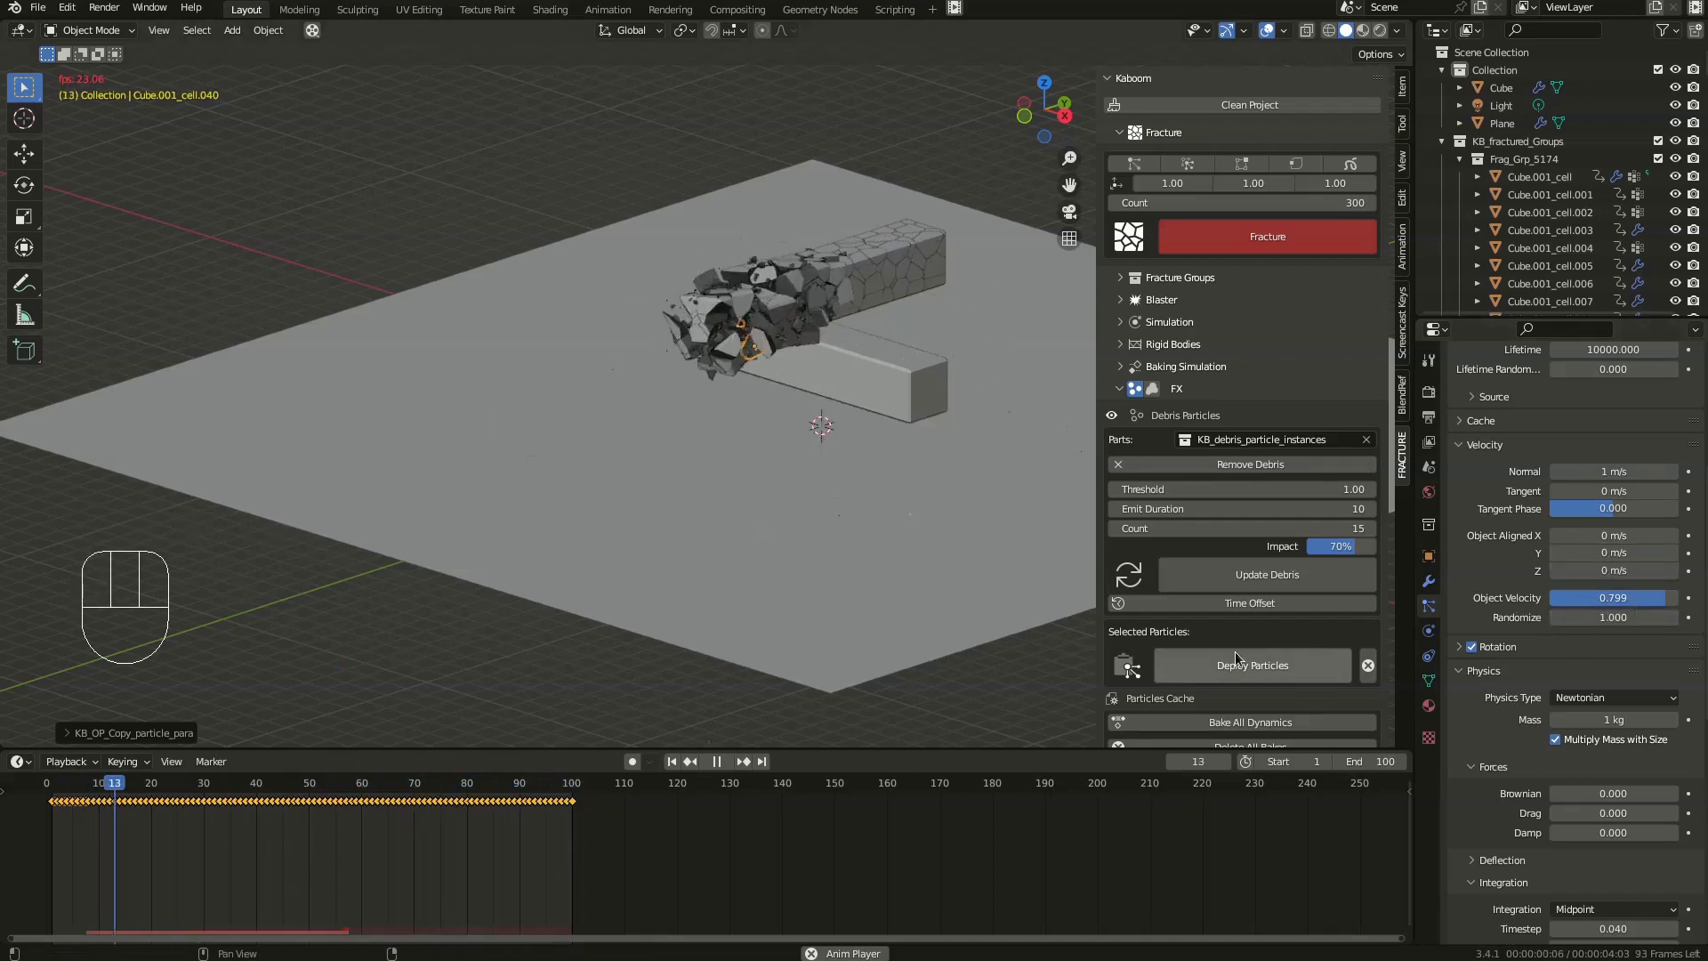
pyautogui.moveTo(1282, 679); pyautogui.dragTo(1095, 694)
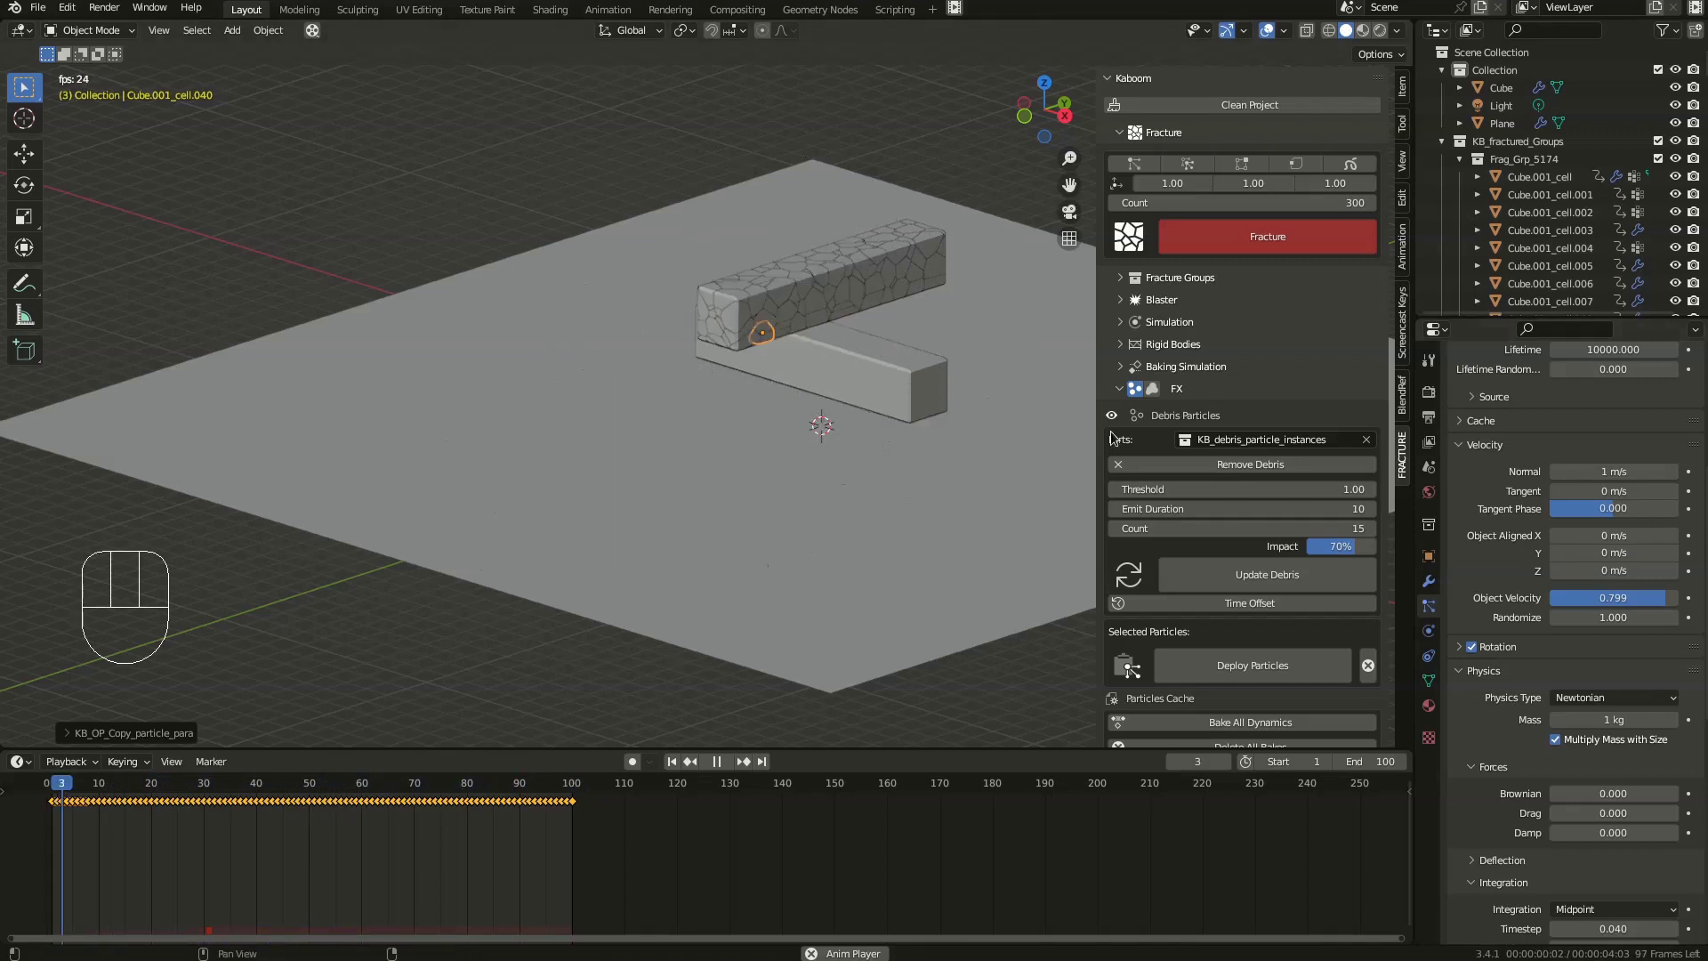
# - Stop playback, expand KB_debris_particle_instances in the Outliner and move the debris chunks below the beam
pyautogui.press('space')
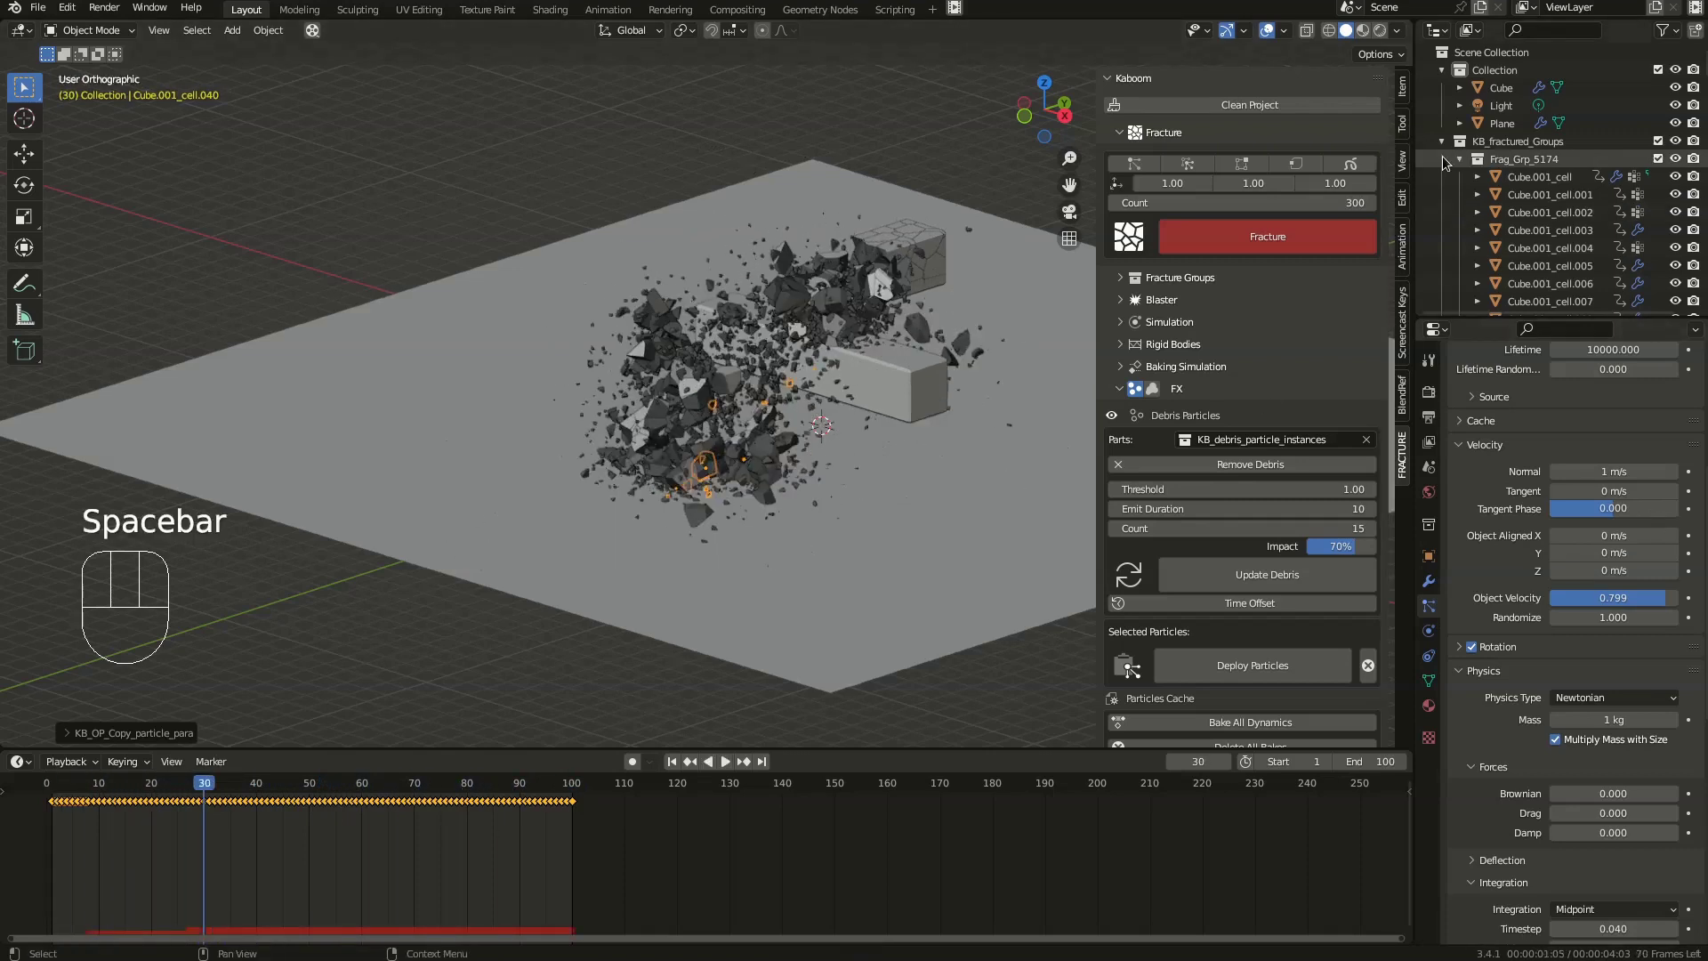
pyautogui.press('KP_Divide')
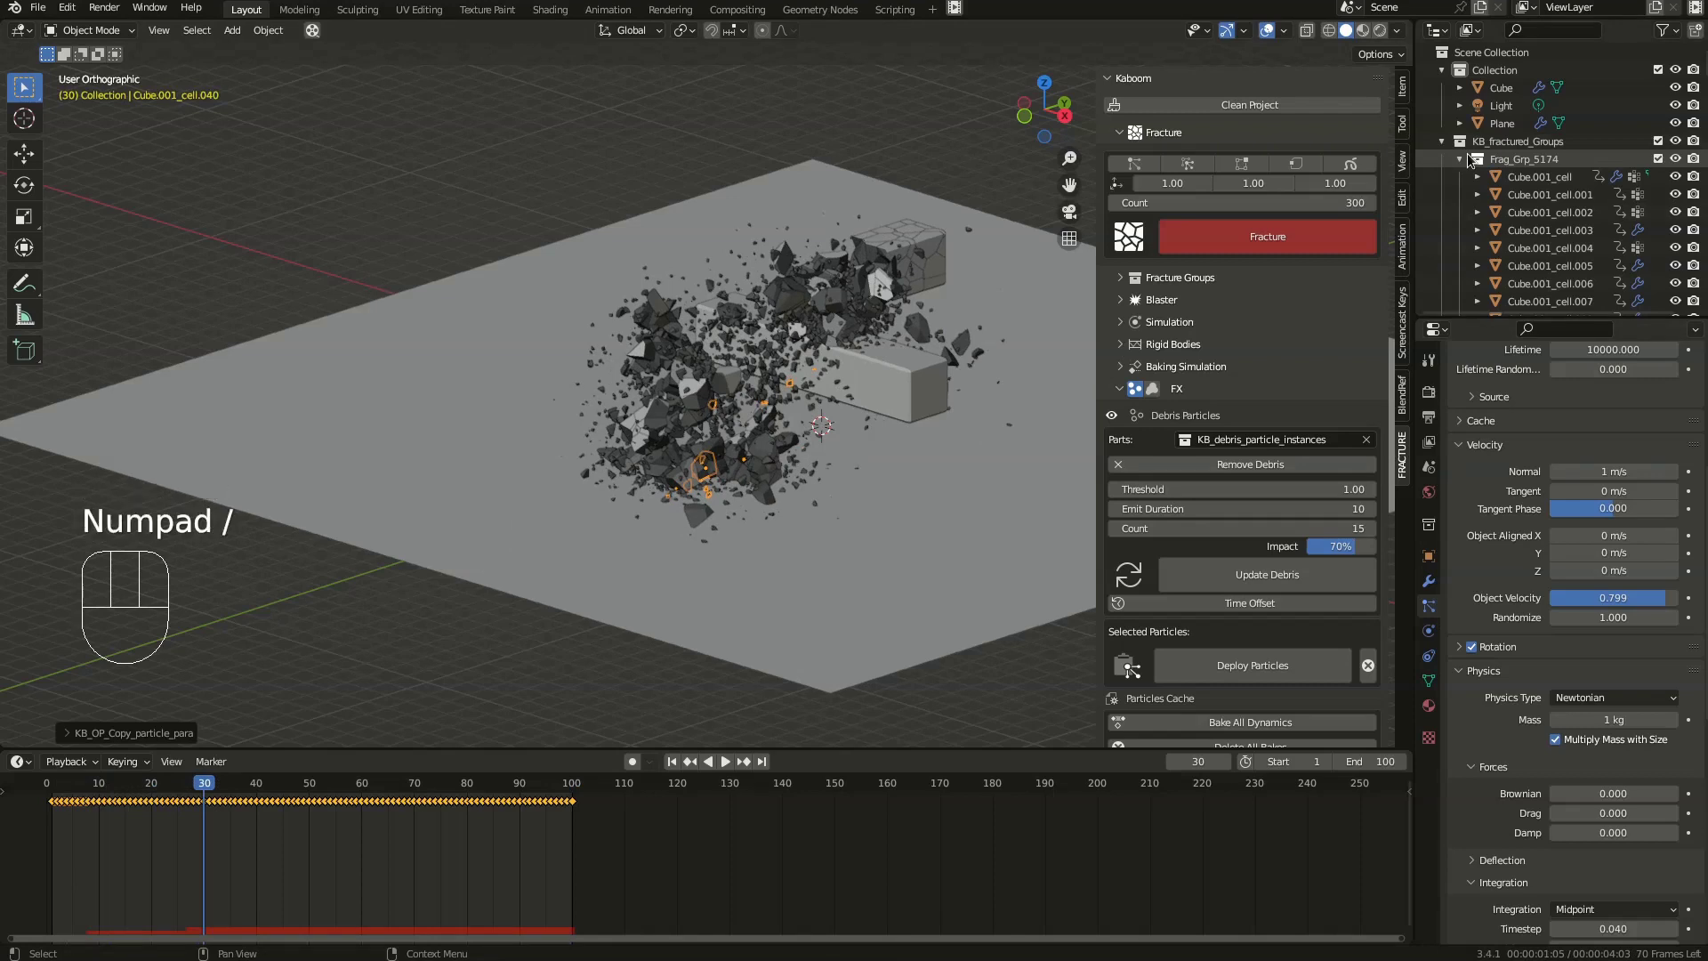
pyautogui.press('KP_Subtract')
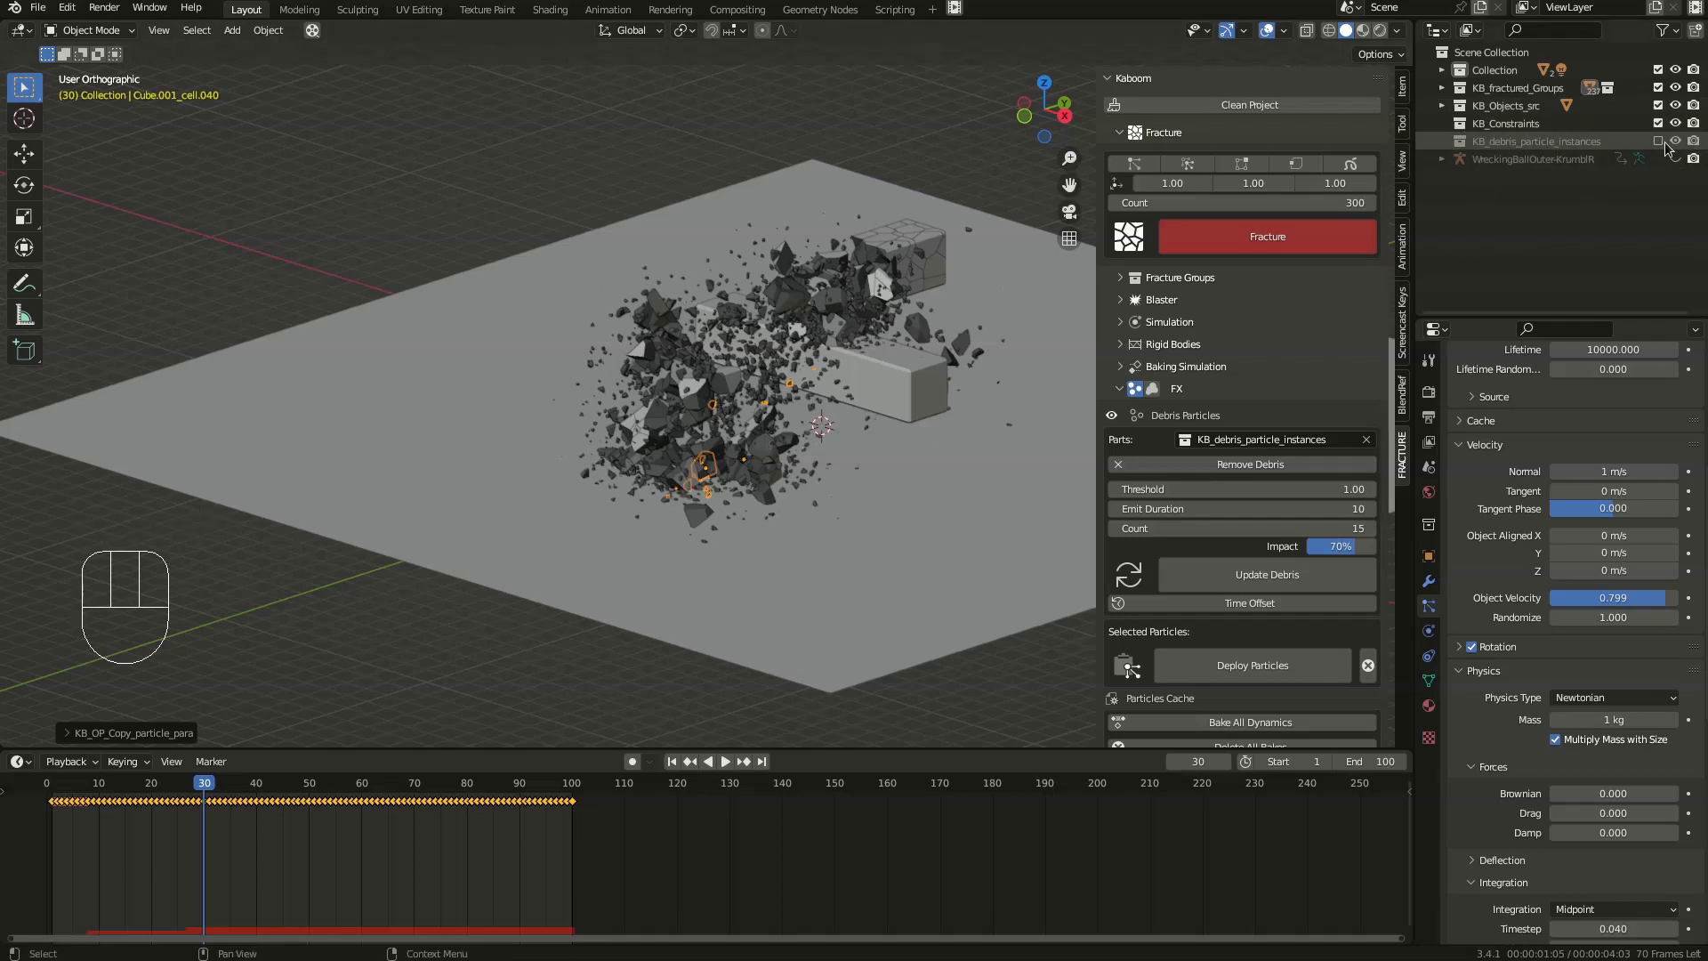
pyautogui.click(1658, 146)
pyautogui.click(1449, 152)
pyautogui.scroll(-3)
pyautogui.moveTo(817, 472); pyautogui.dragTo(781, 439)
pyautogui.press('g')
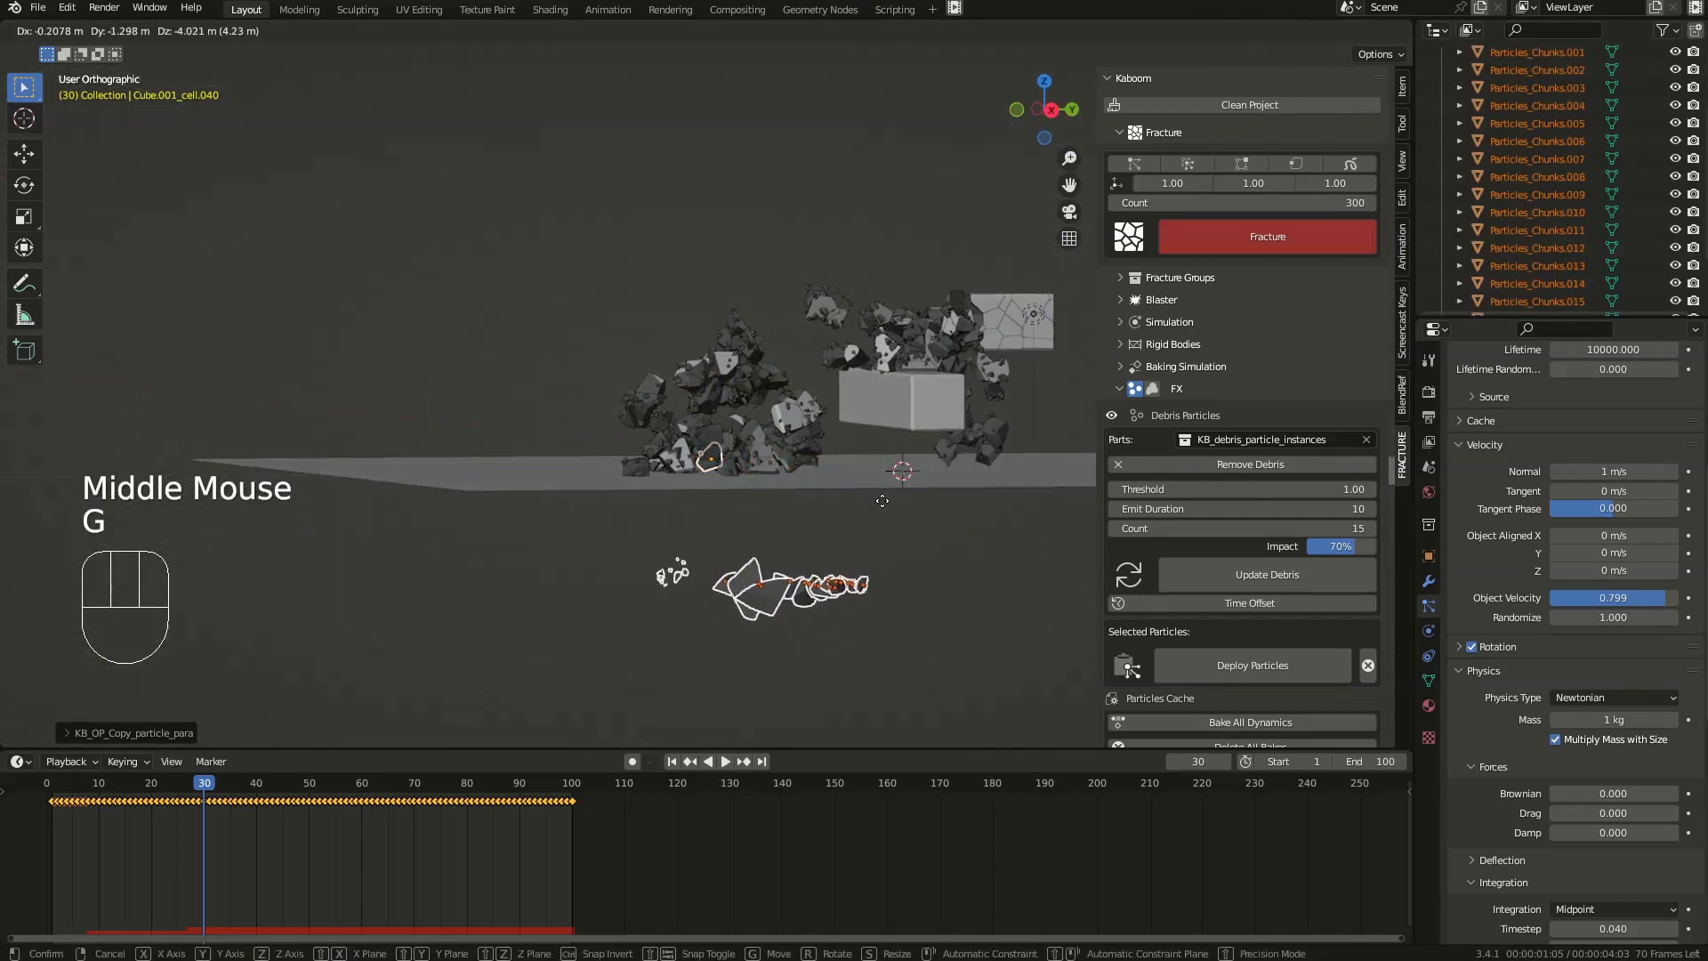
pyautogui.moveTo(811, 565); pyautogui.dragTo(991, 497)
pyautogui.moveTo(833, 628); pyautogui.dragTo(837, 620)
pyautogui.scroll(3)
# - Select Particles_Chunks.021 among the debris chunks, viewed straight down from above
pyautogui.click(834, 578)
pyautogui.click(823, 590)
pyautogui.click(824, 603)
pyautogui.click(831, 590)
pyautogui.click(819, 582)
pyautogui.click(820, 583)
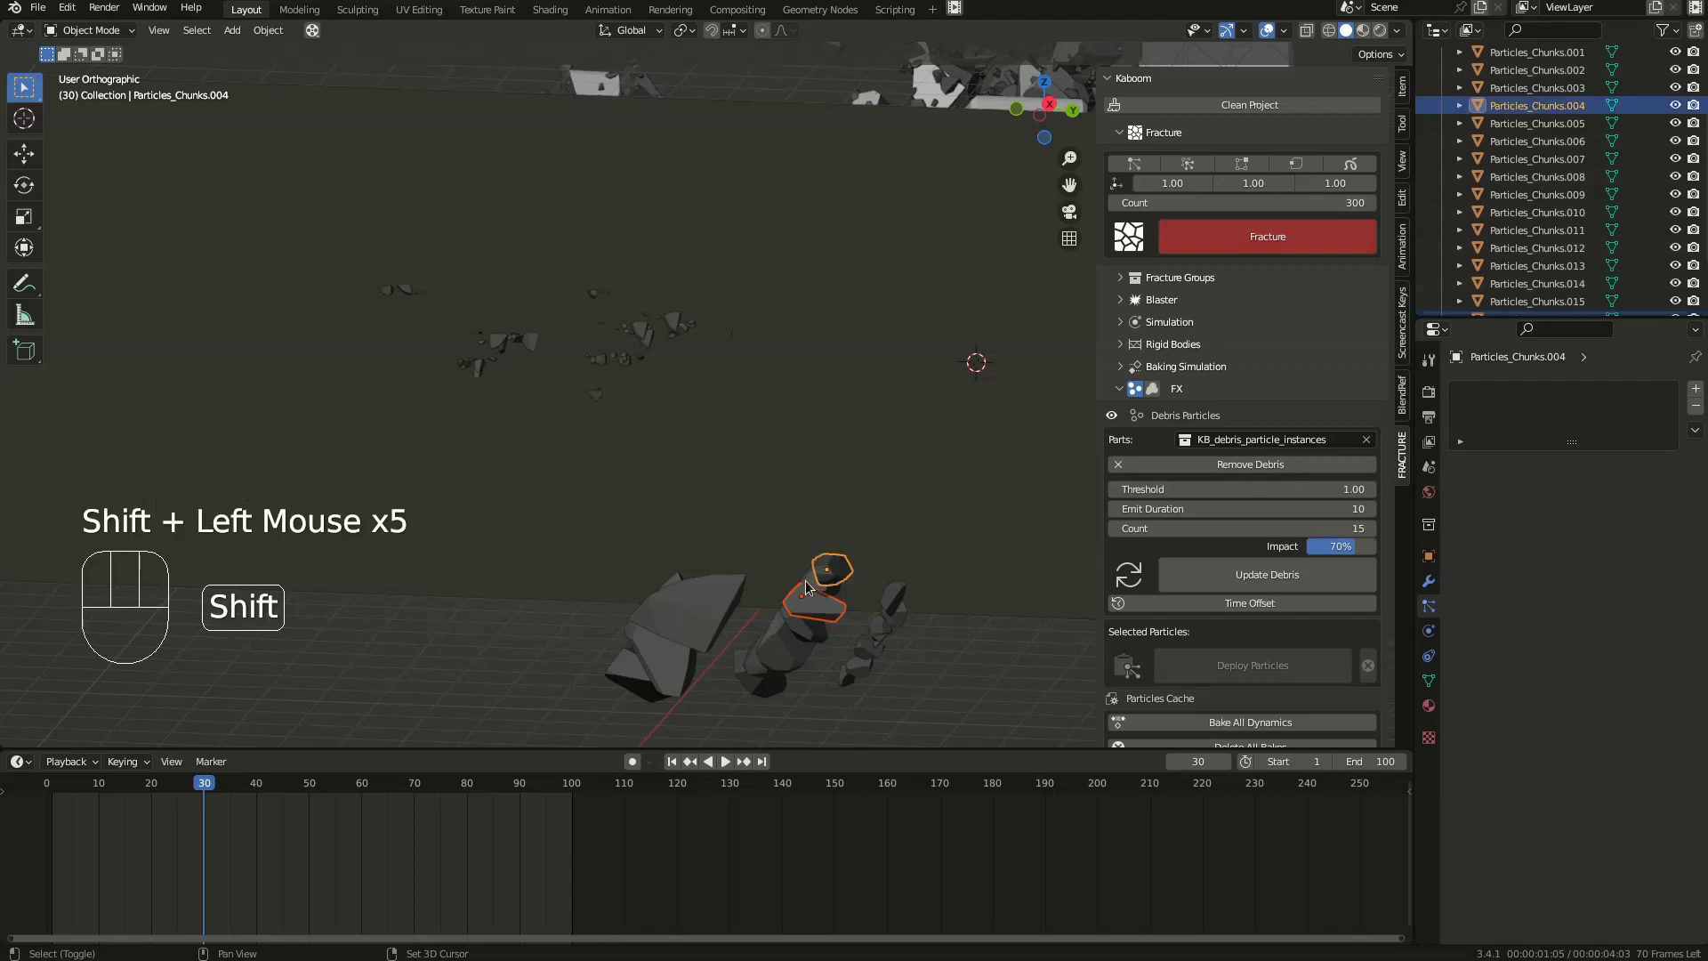
pyautogui.middleClick(850, 602)
pyautogui.scroll(-3)
pyautogui.middleClick(881, 595)
pyautogui.press('shift+d')
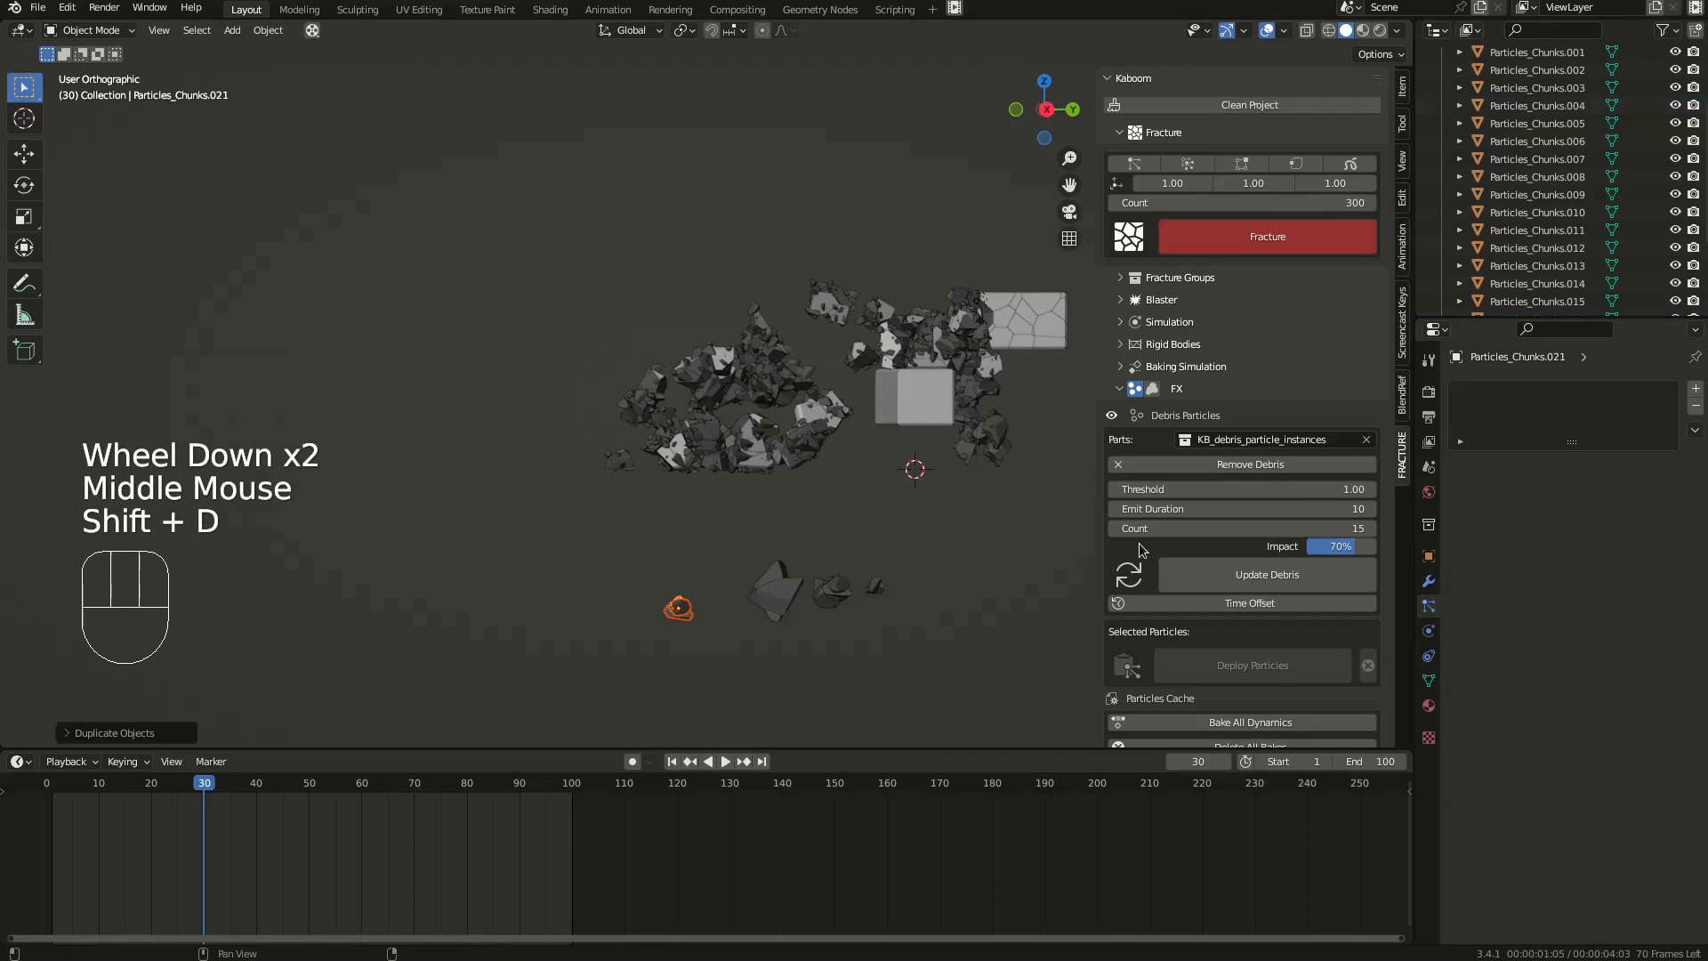
pyautogui.scroll(3)
pyautogui.scroll(-3)
pyautogui.scroll(3)
pyautogui.scroll(3)
# - Scale the chosen debris chunk up about 3.3x and replay the blast with bigger debris
pyautogui.press('s')
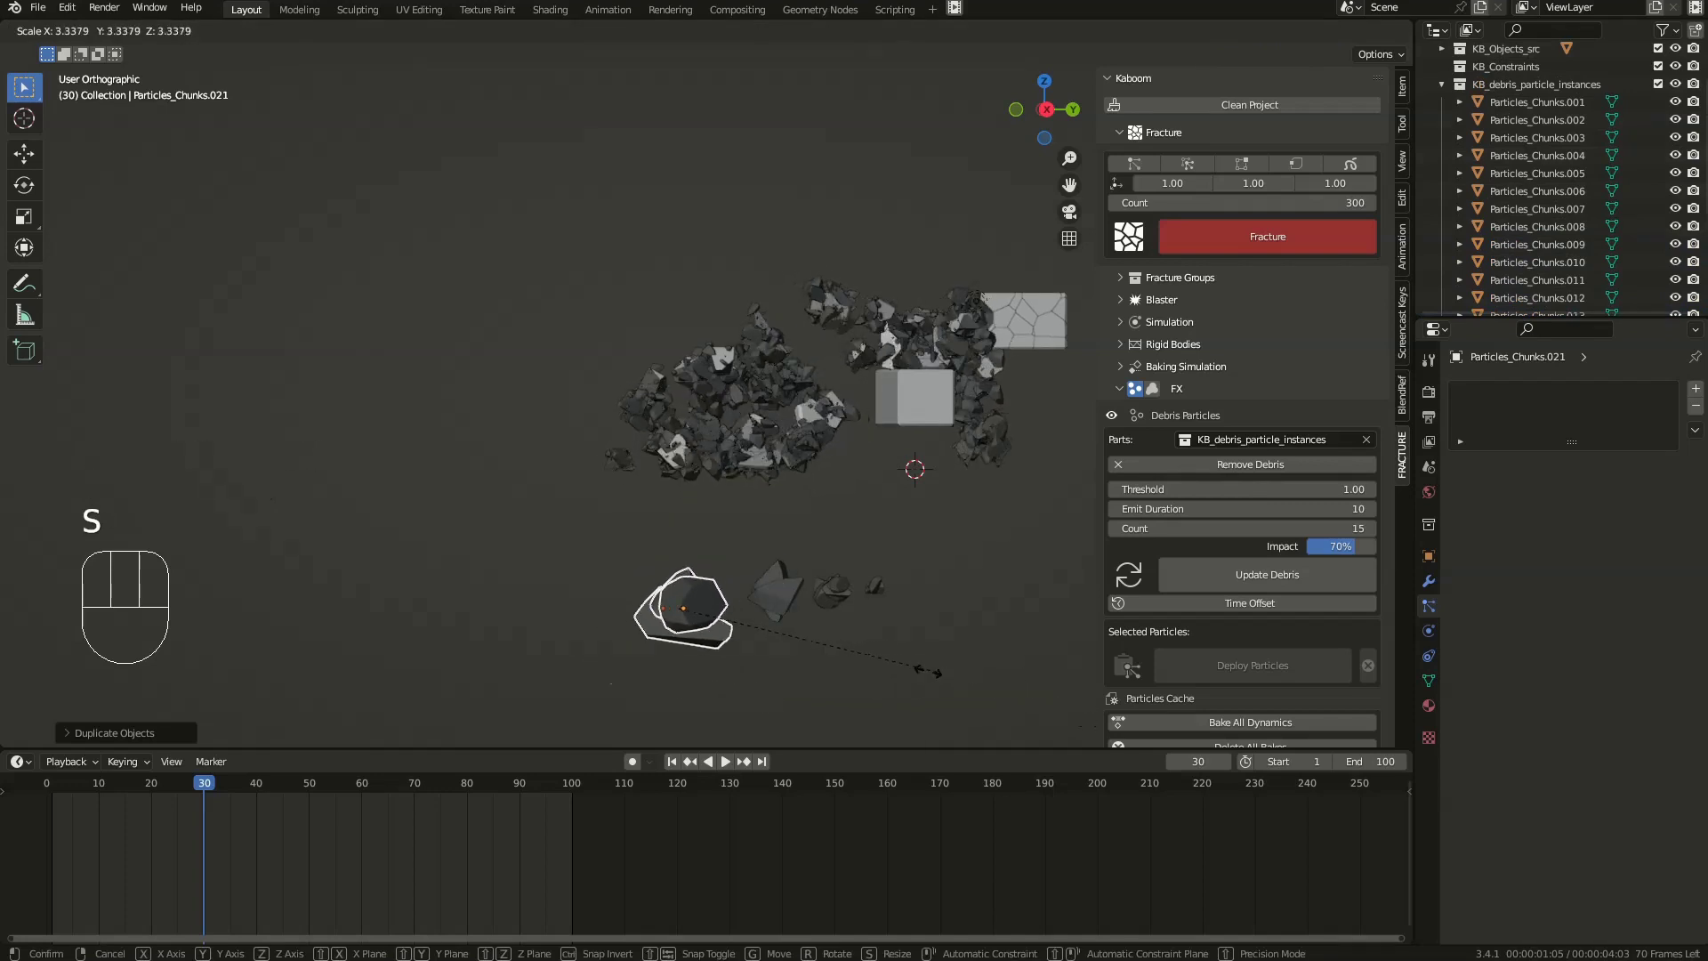
pyautogui.moveTo(803, 389); pyautogui.dragTo(896, 446)
pyautogui.press('space')
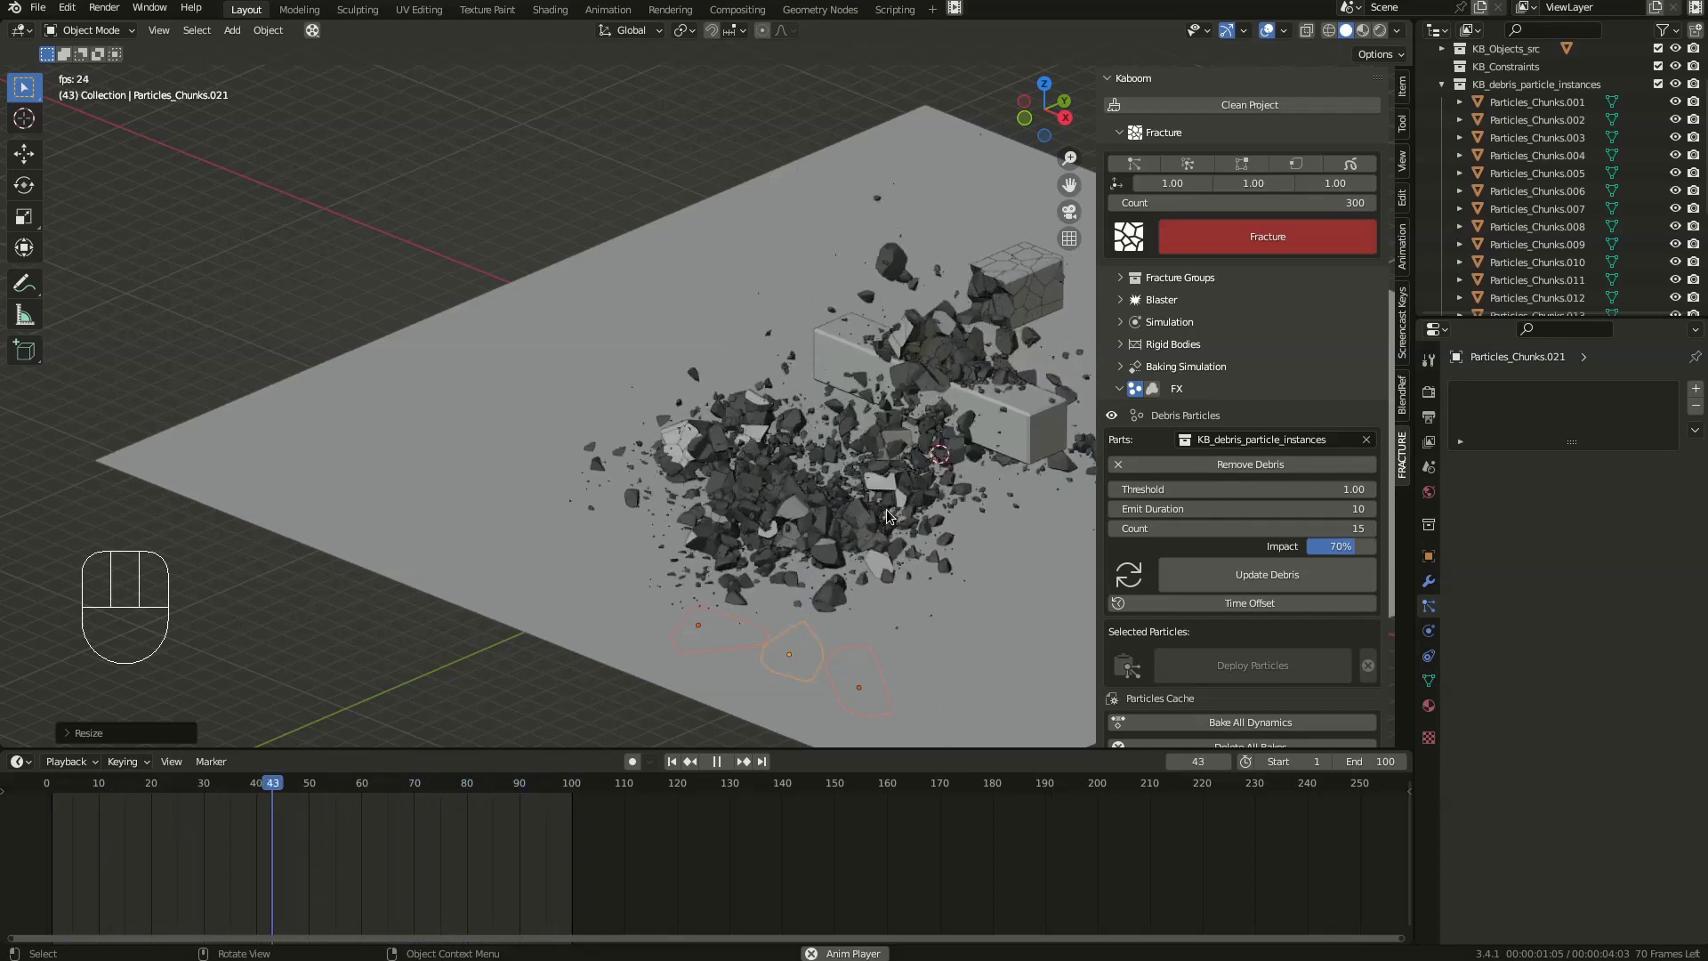
# - Collapse KB_debris_particle_instances in the Outliner and exclude it from the scene
pyautogui.scroll(-3)
pyautogui.scroll(-3)
pyautogui.middleClick(910, 457)
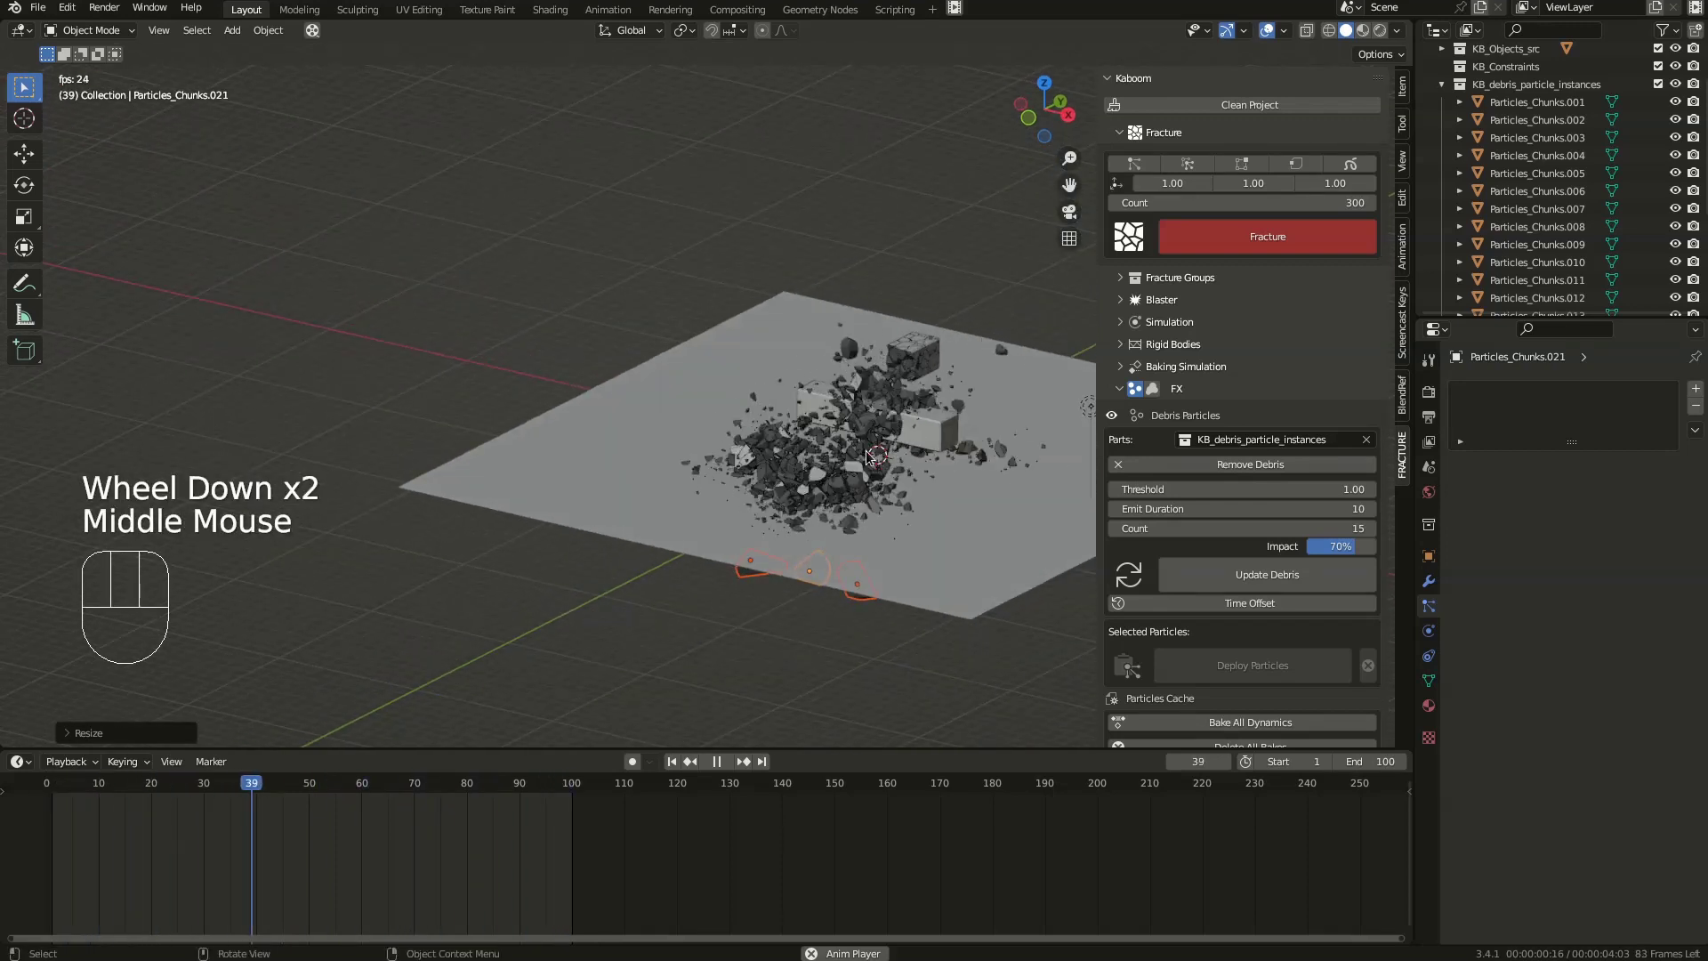
pyautogui.moveTo(905, 490); pyautogui.dragTo(984, 505)
pyautogui.moveTo(841, 516); pyautogui.dragTo(805, 487)
pyautogui.moveTo(818, 447); pyautogui.dragTo(818, 440)
pyautogui.press('space')
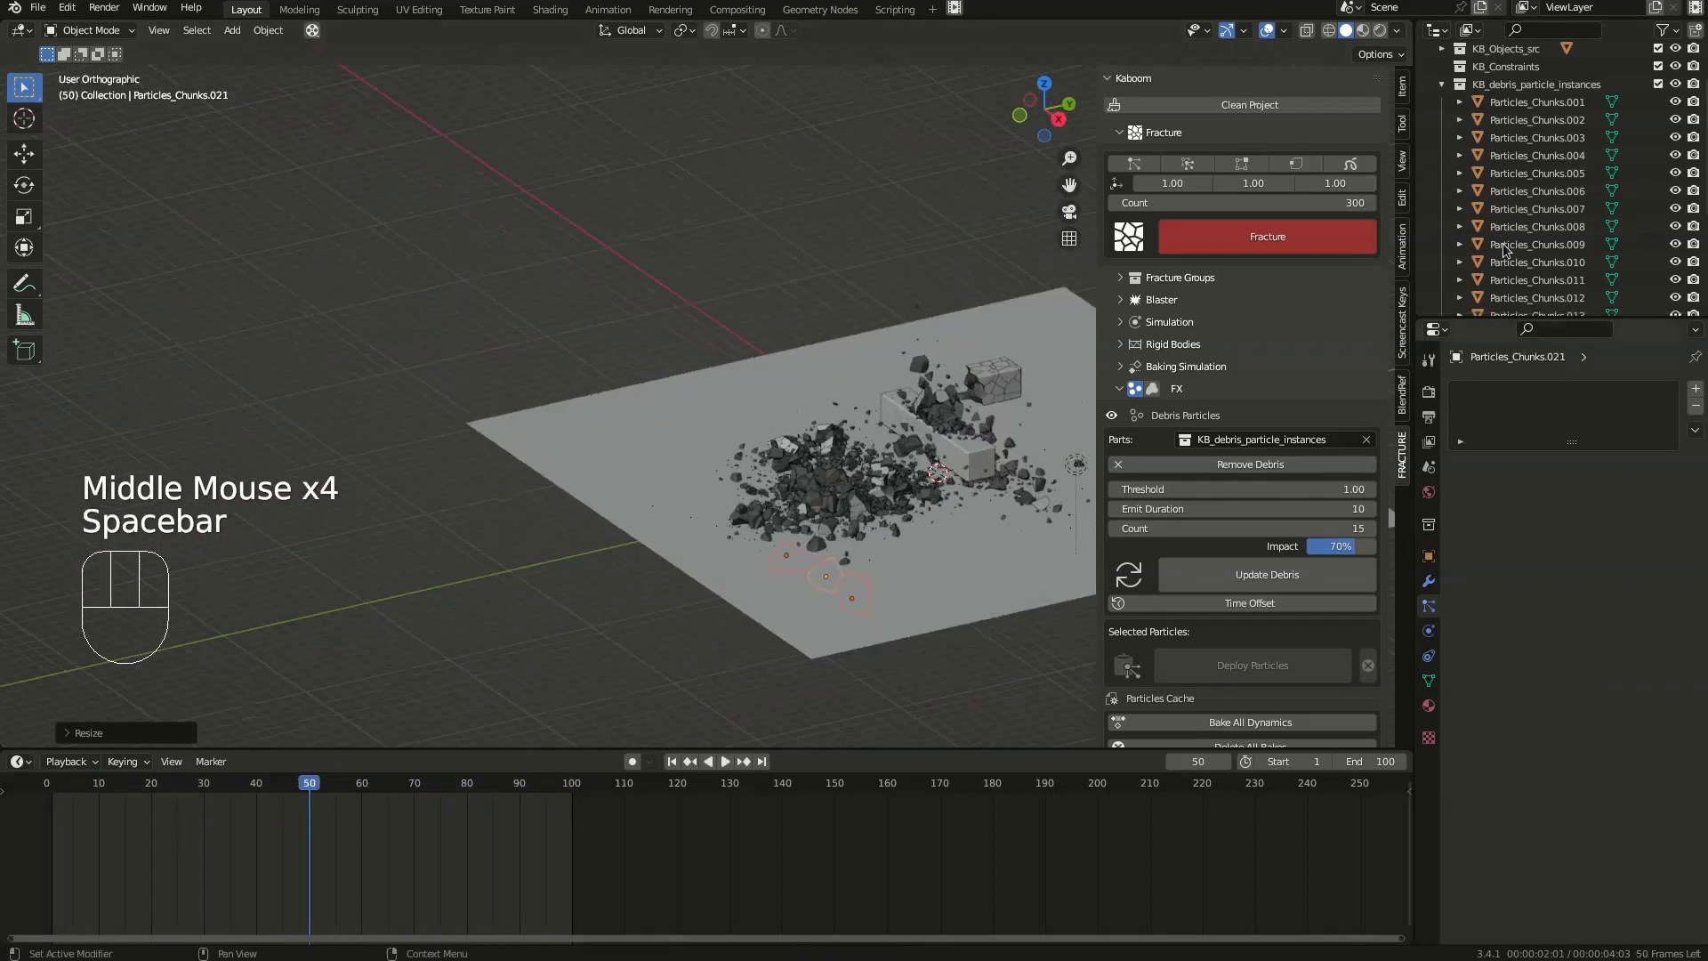
pyautogui.click(1448, 93)
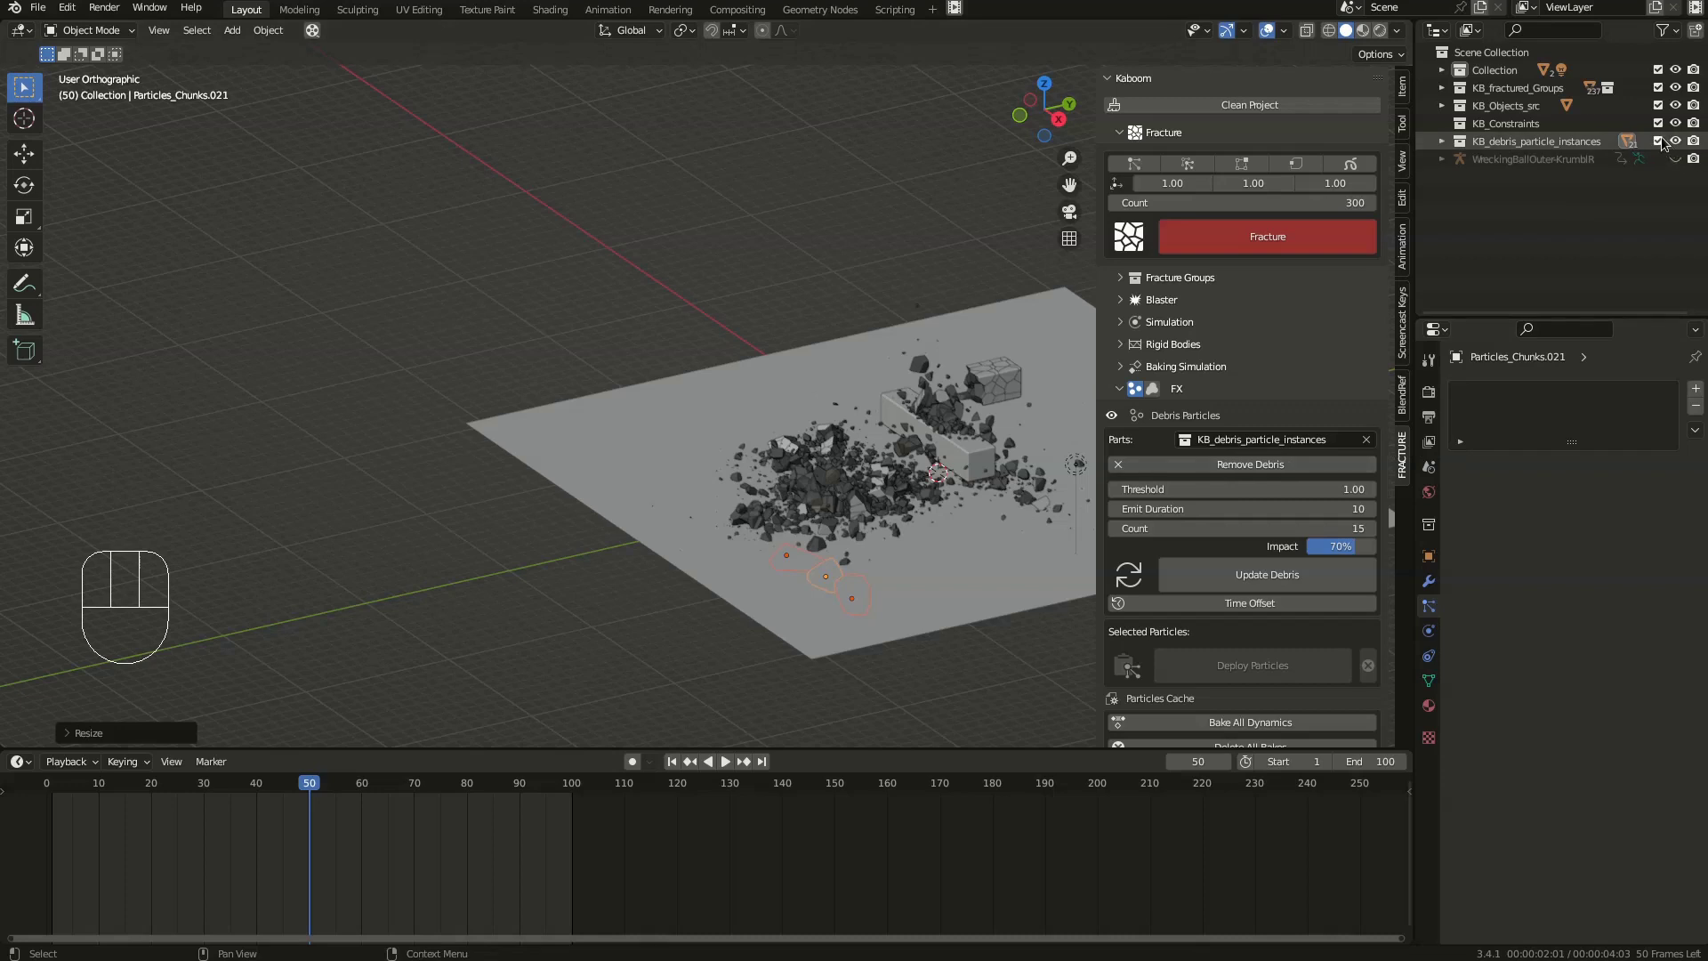
pyautogui.click(1666, 145)
# - Replay the blast and zoom in on the beam as large rock chunks spray from it
pyautogui.press('space')
pyautogui.moveTo(871, 499); pyautogui.dragTo(900, 459)
pyautogui.scroll(3)
pyautogui.moveTo(916, 403); pyautogui.dragTo(793, 374)
pyautogui.moveTo(802, 383); pyautogui.dragTo(789, 388)
pyautogui.moveTo(787, 416); pyautogui.dragTo(917, 381)
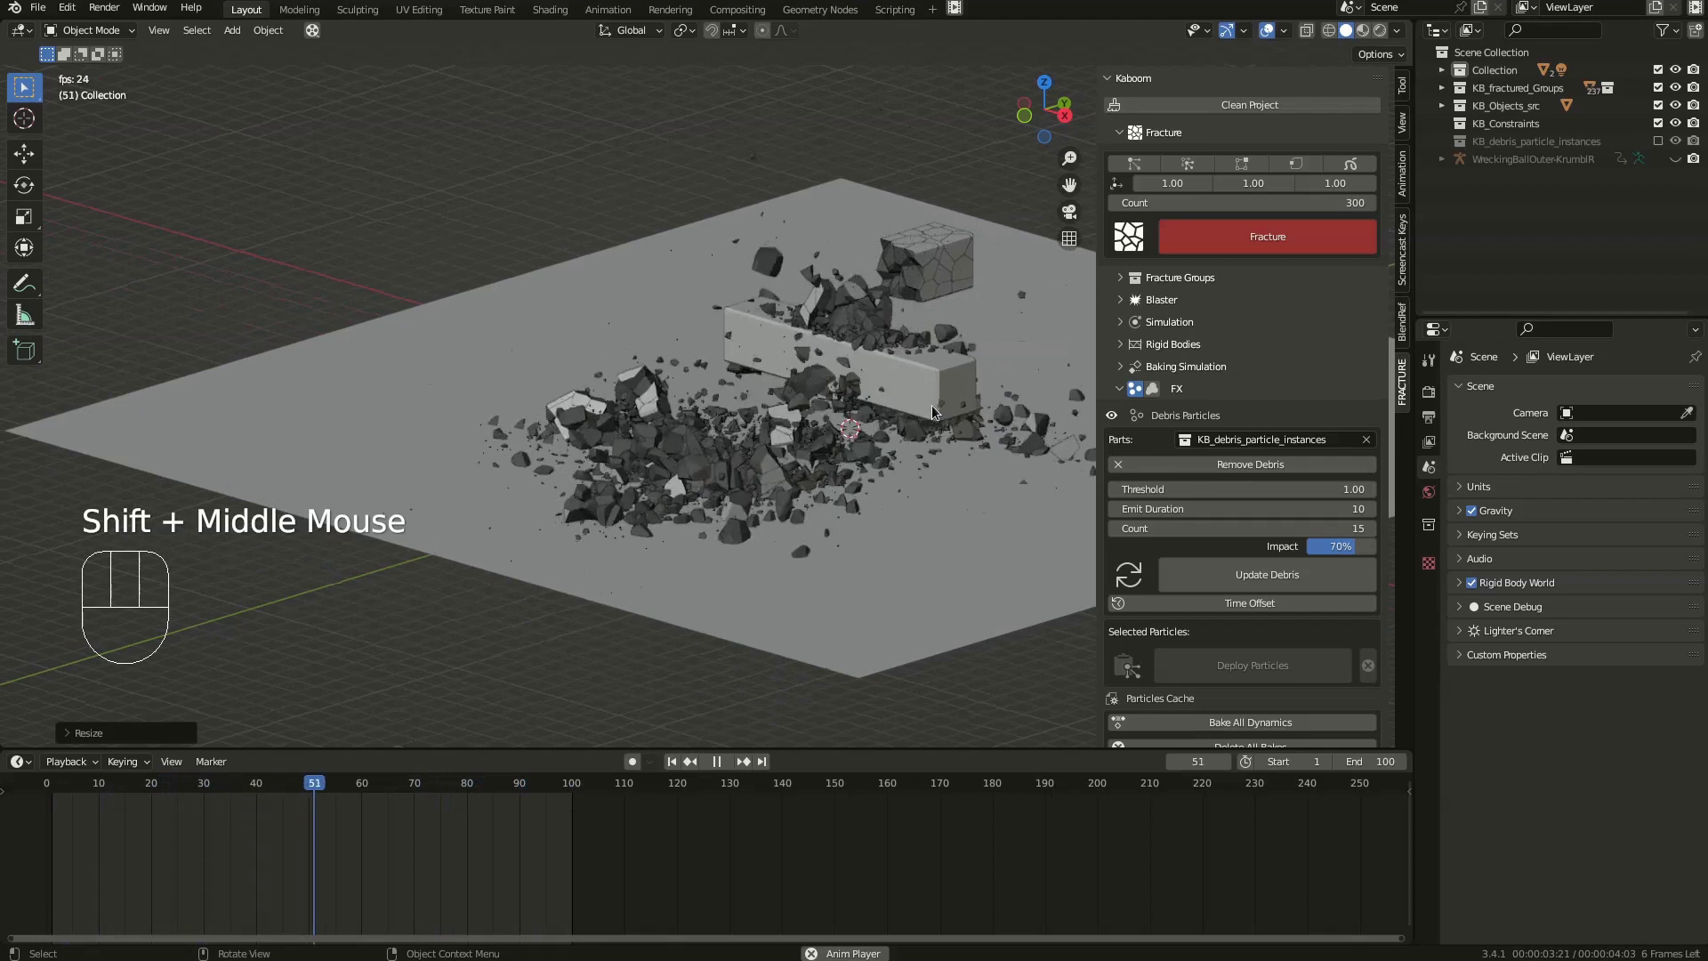
# - Select the intact Cube beam, show its Collision physics with particle friction 0.197 and replay the debris scattering
pyautogui.press('space')
pyautogui.click(929, 387)
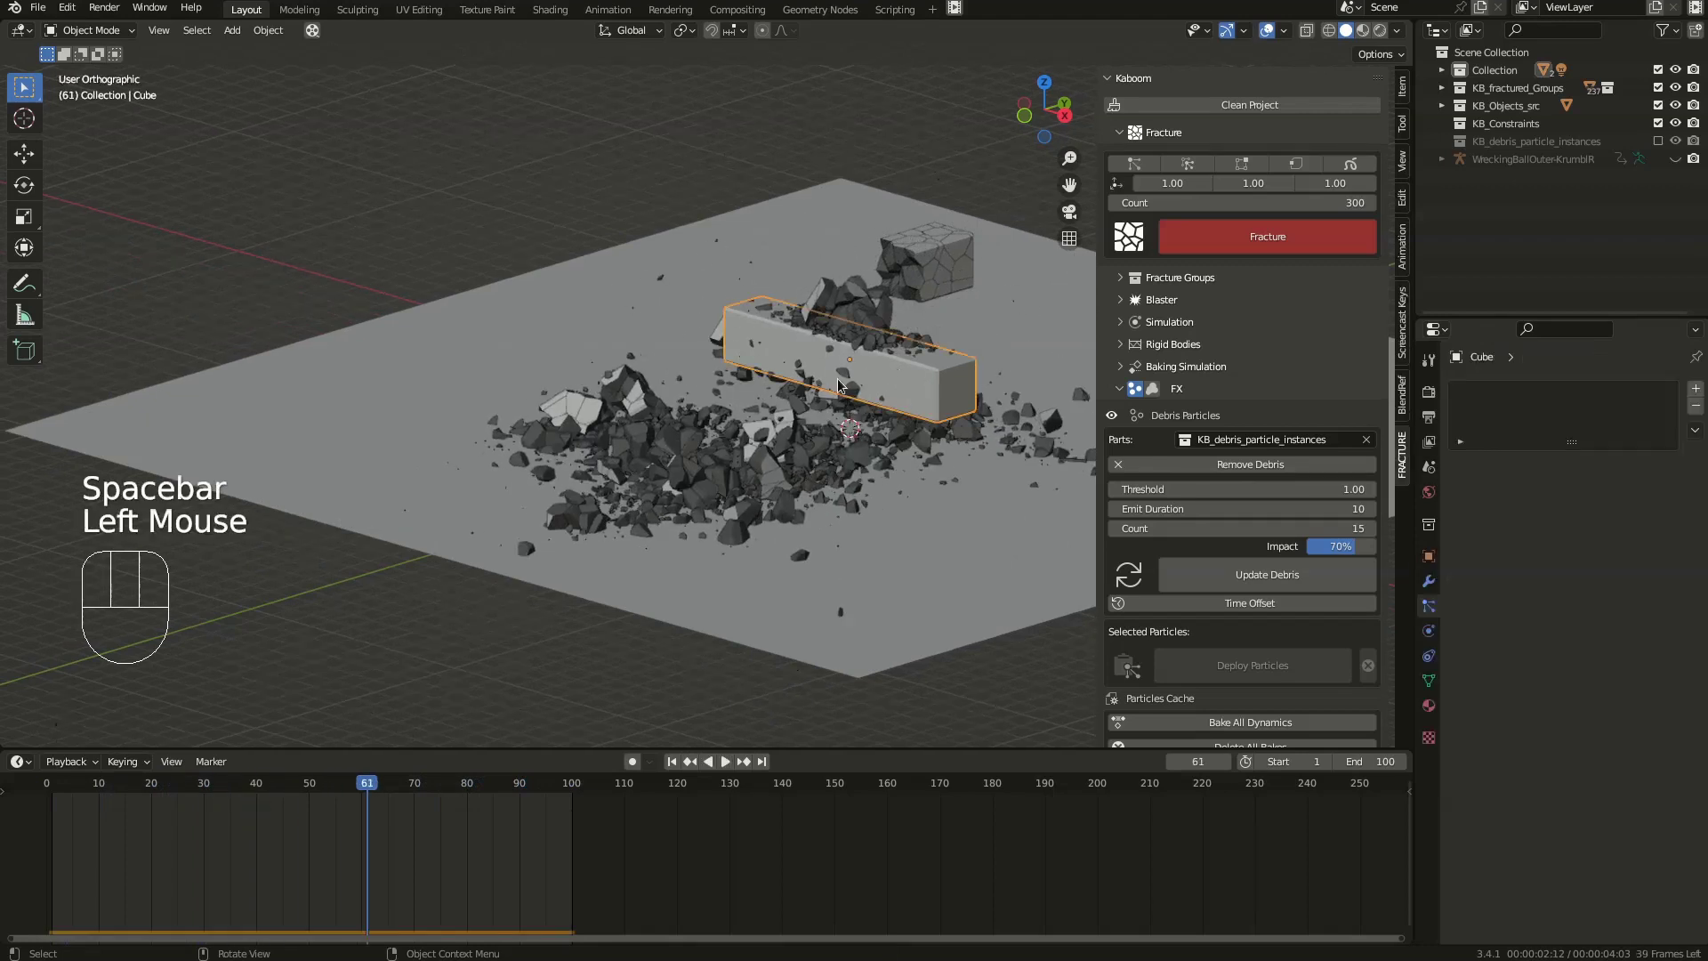
pyautogui.press('space')
pyautogui.press('space')
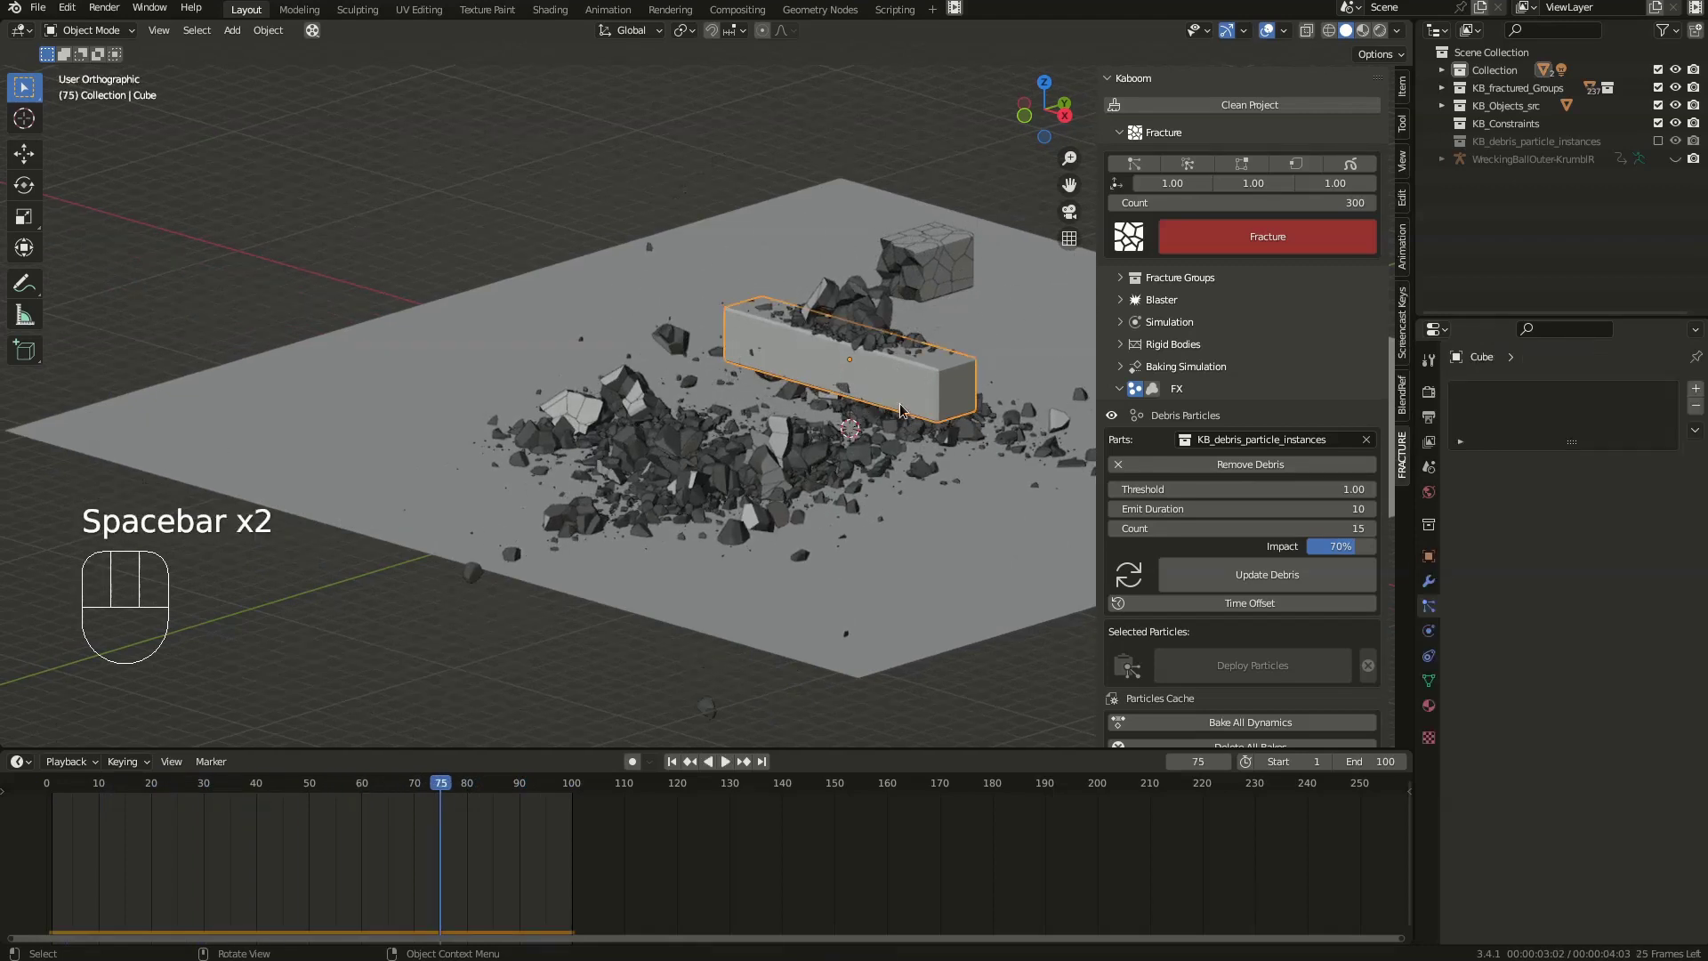
pyautogui.click(1430, 633)
pyautogui.moveTo(1629, 661); pyautogui.dragTo(1024, 595)
pyautogui.press('space')
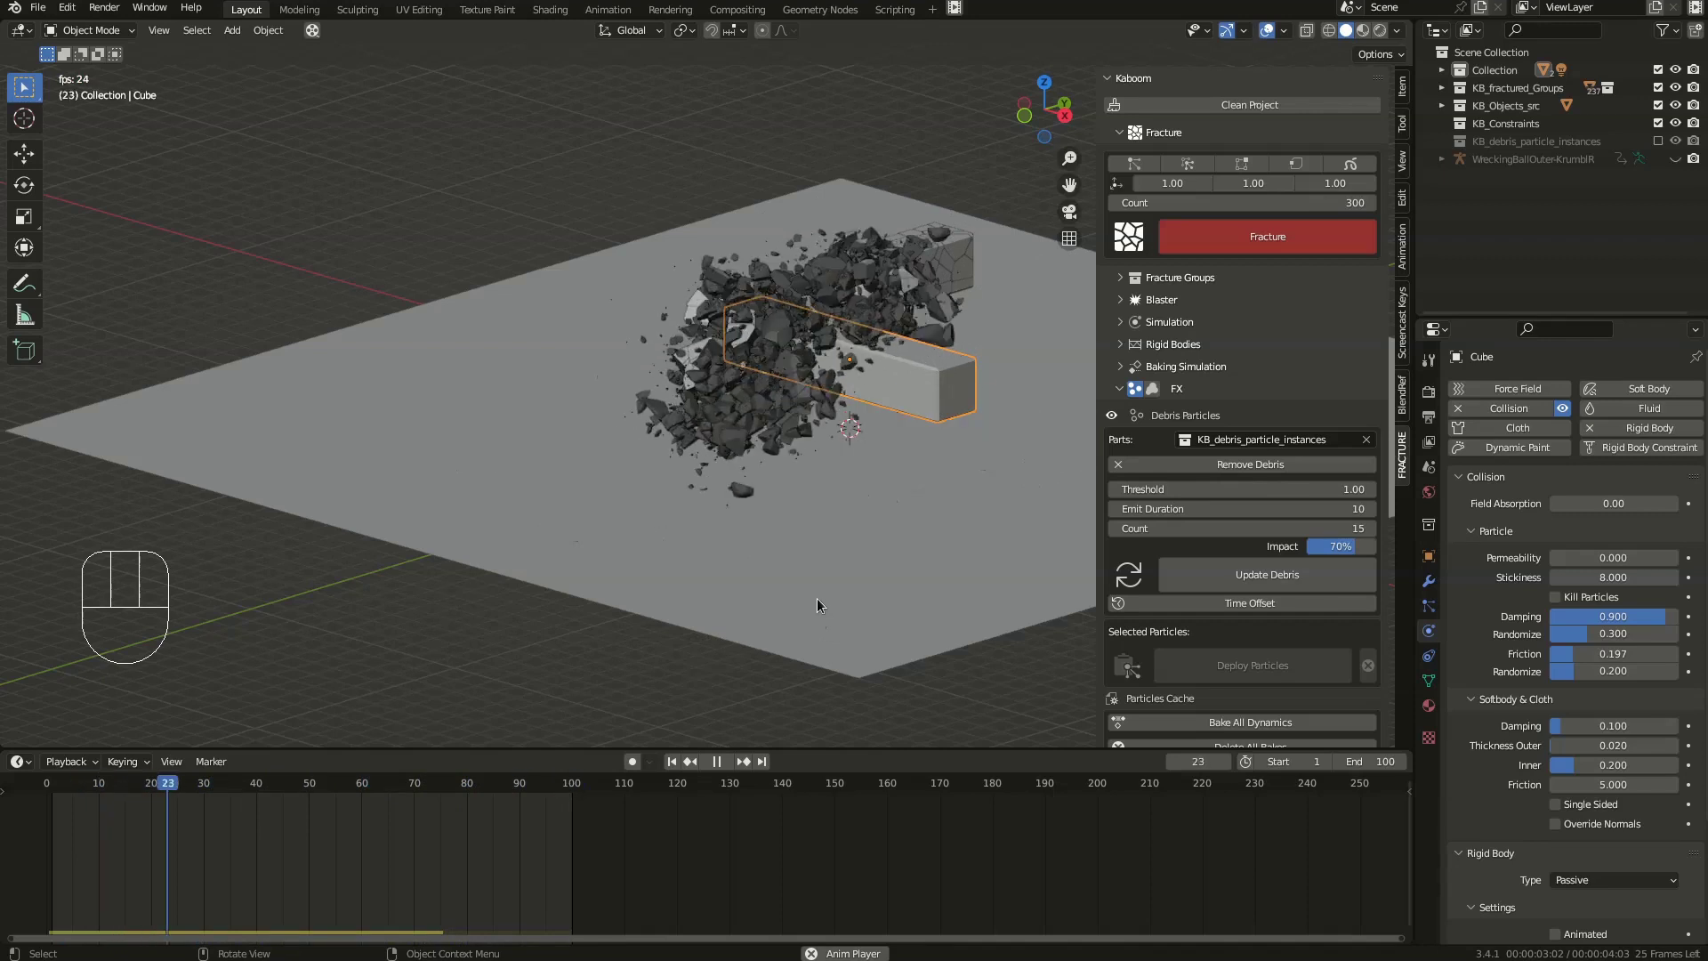
pyautogui.press('space')
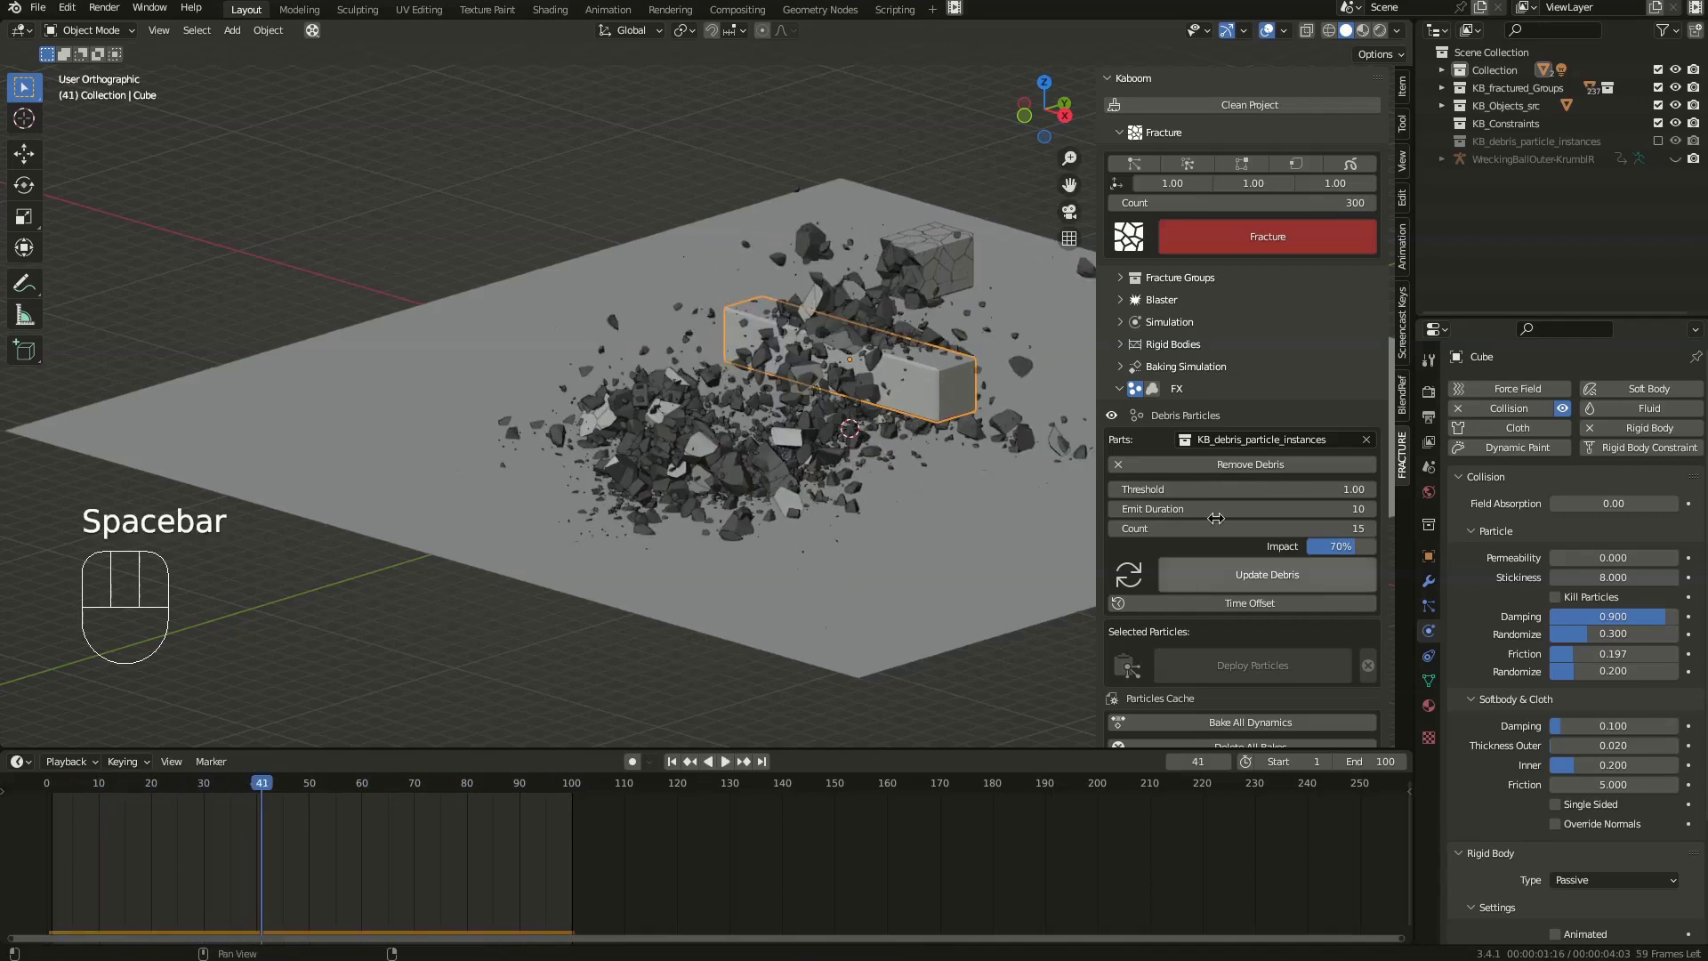
# - Set Kaboom debris Impact to 100%, update the debris and replay the blast to frame 62
pyautogui.scroll(-3)
pyautogui.scroll(-3)
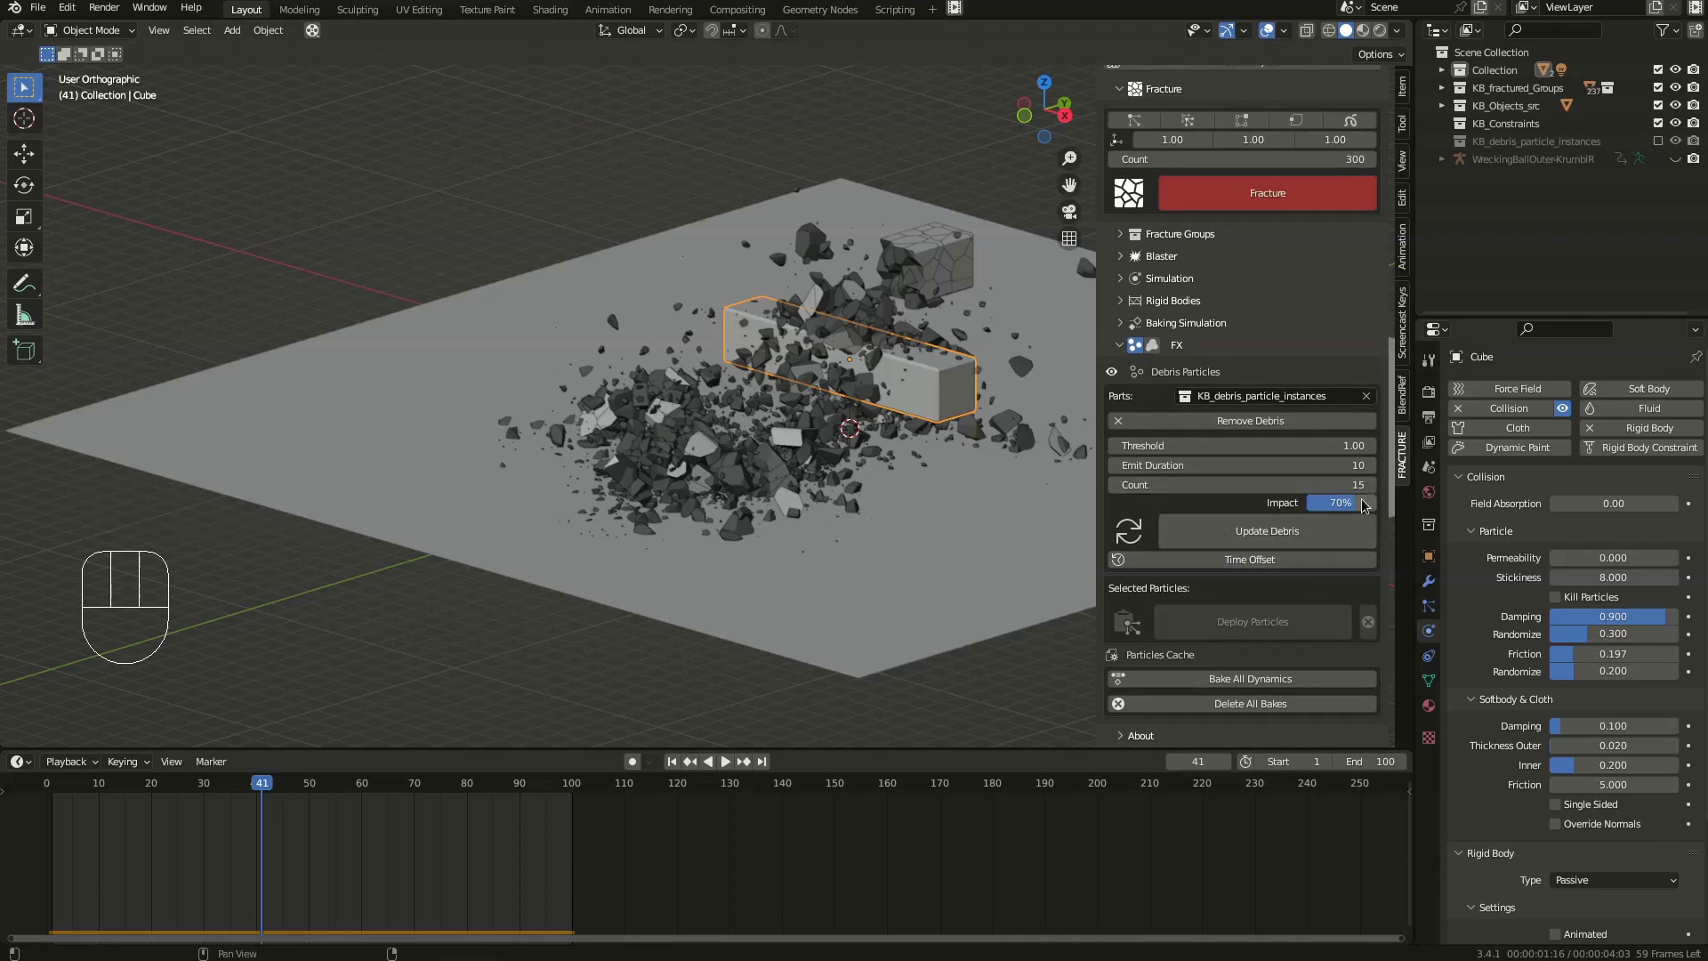
pyautogui.moveTo(1358, 505); pyautogui.dragTo(1378, 517)
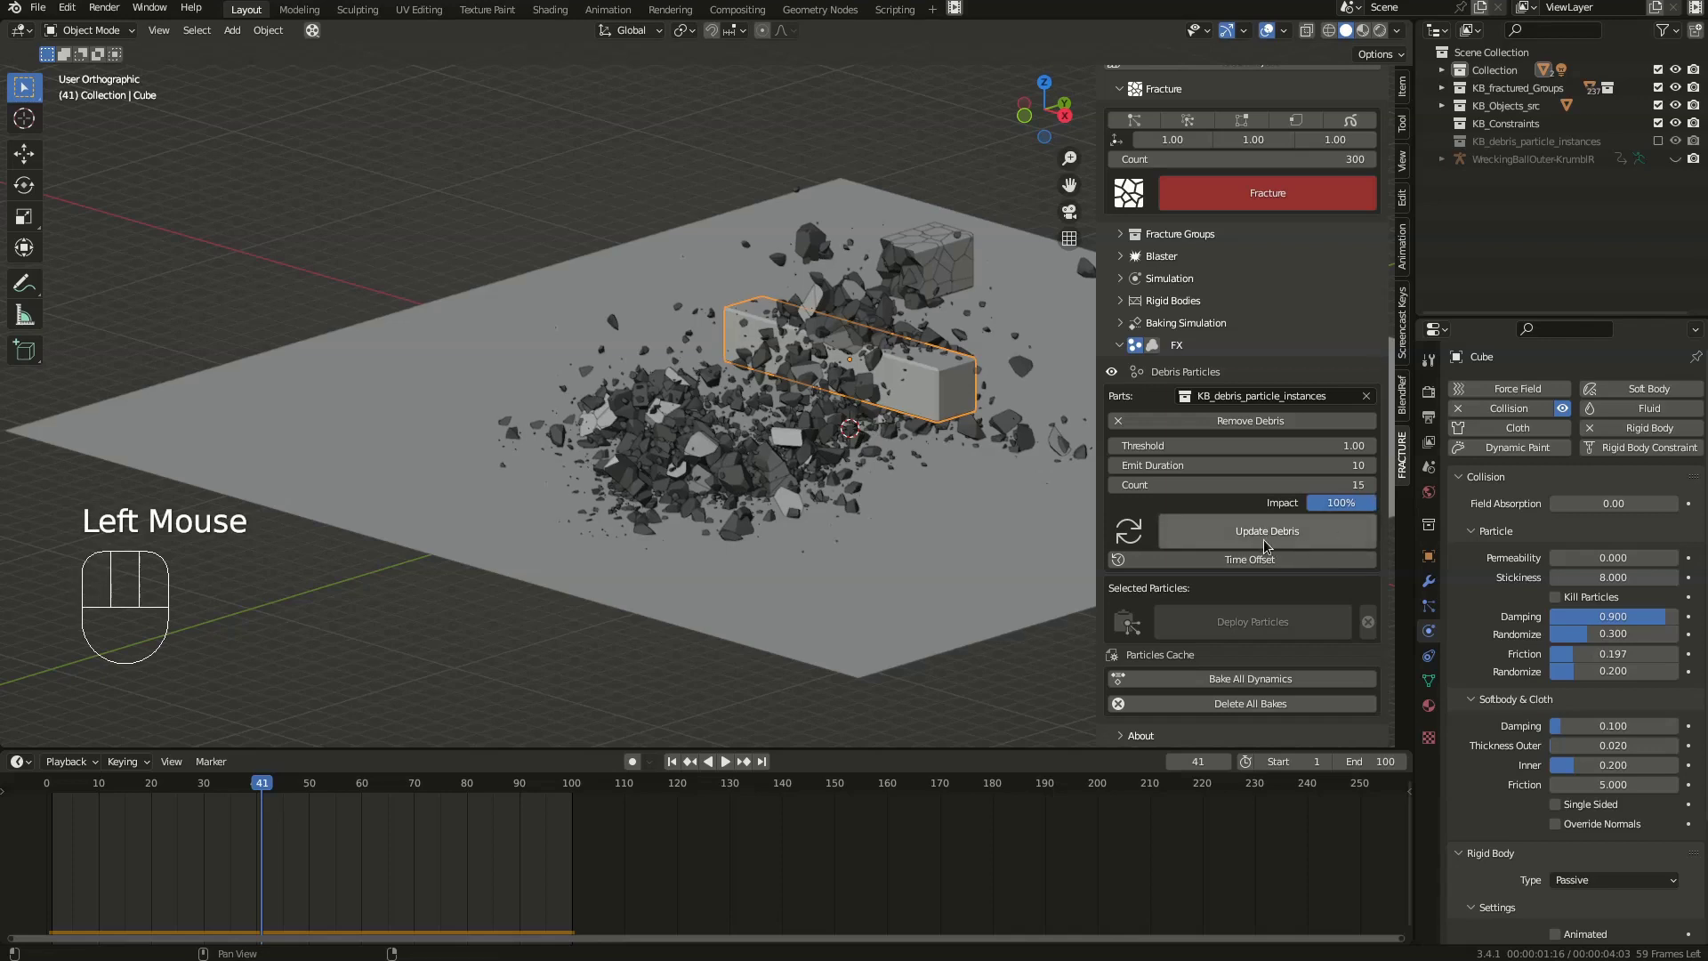
pyautogui.moveTo(1265, 539); pyautogui.dragTo(1118, 522)
pyautogui.press('space')
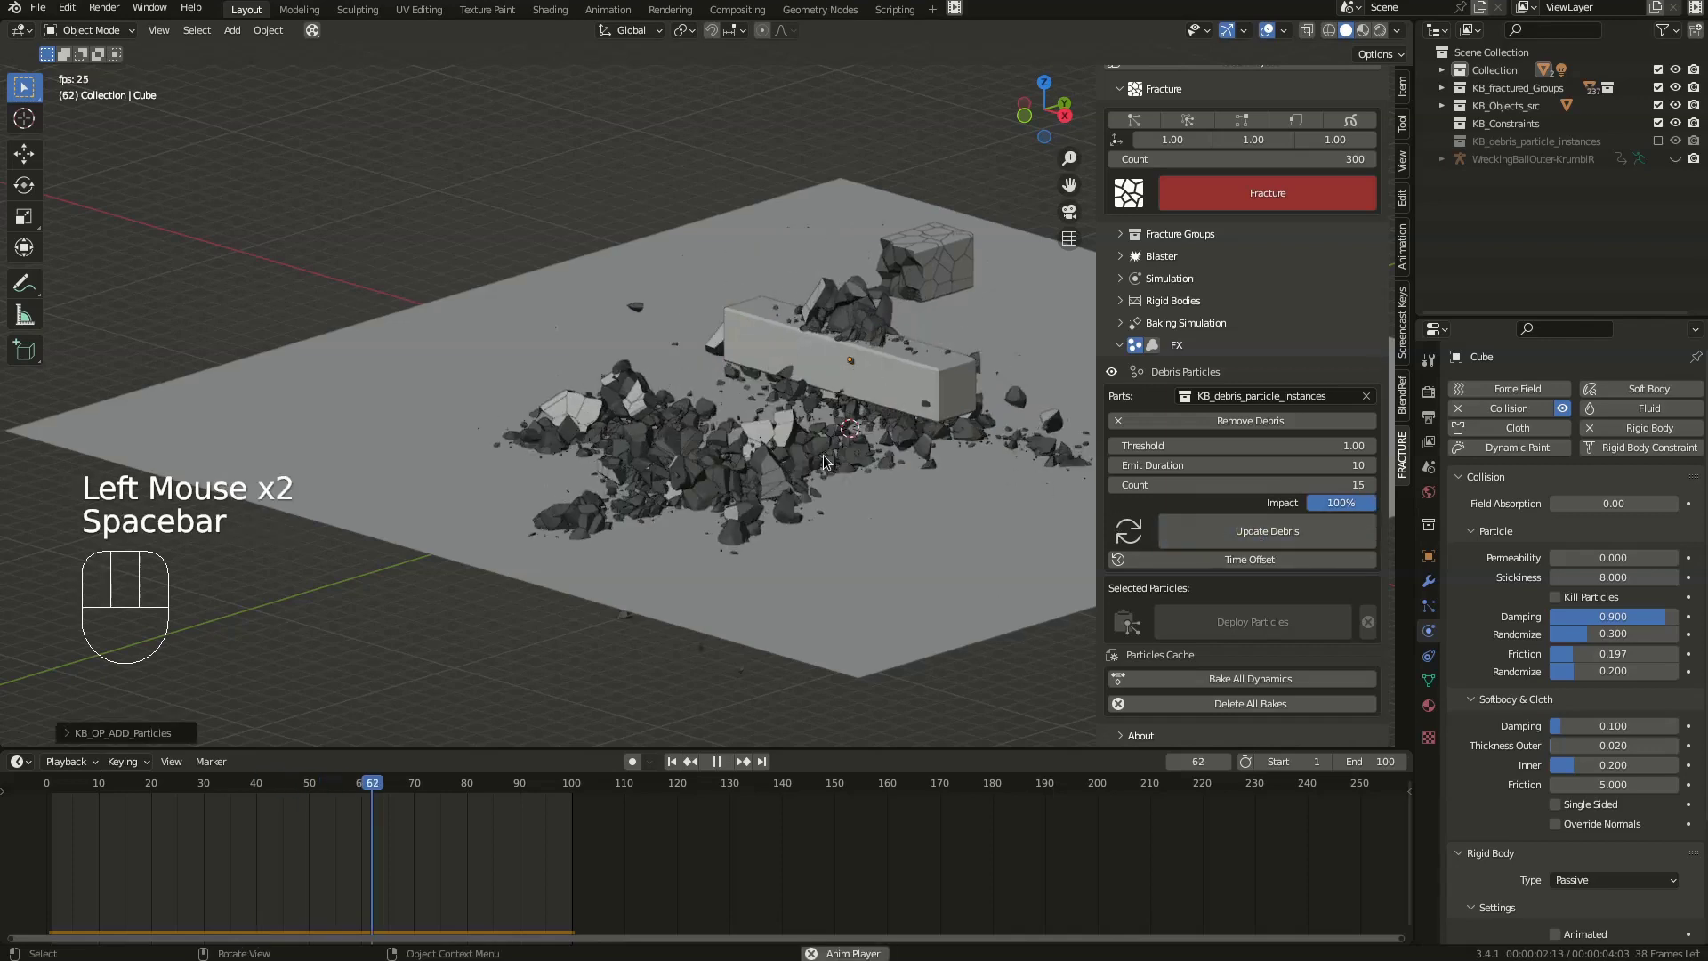
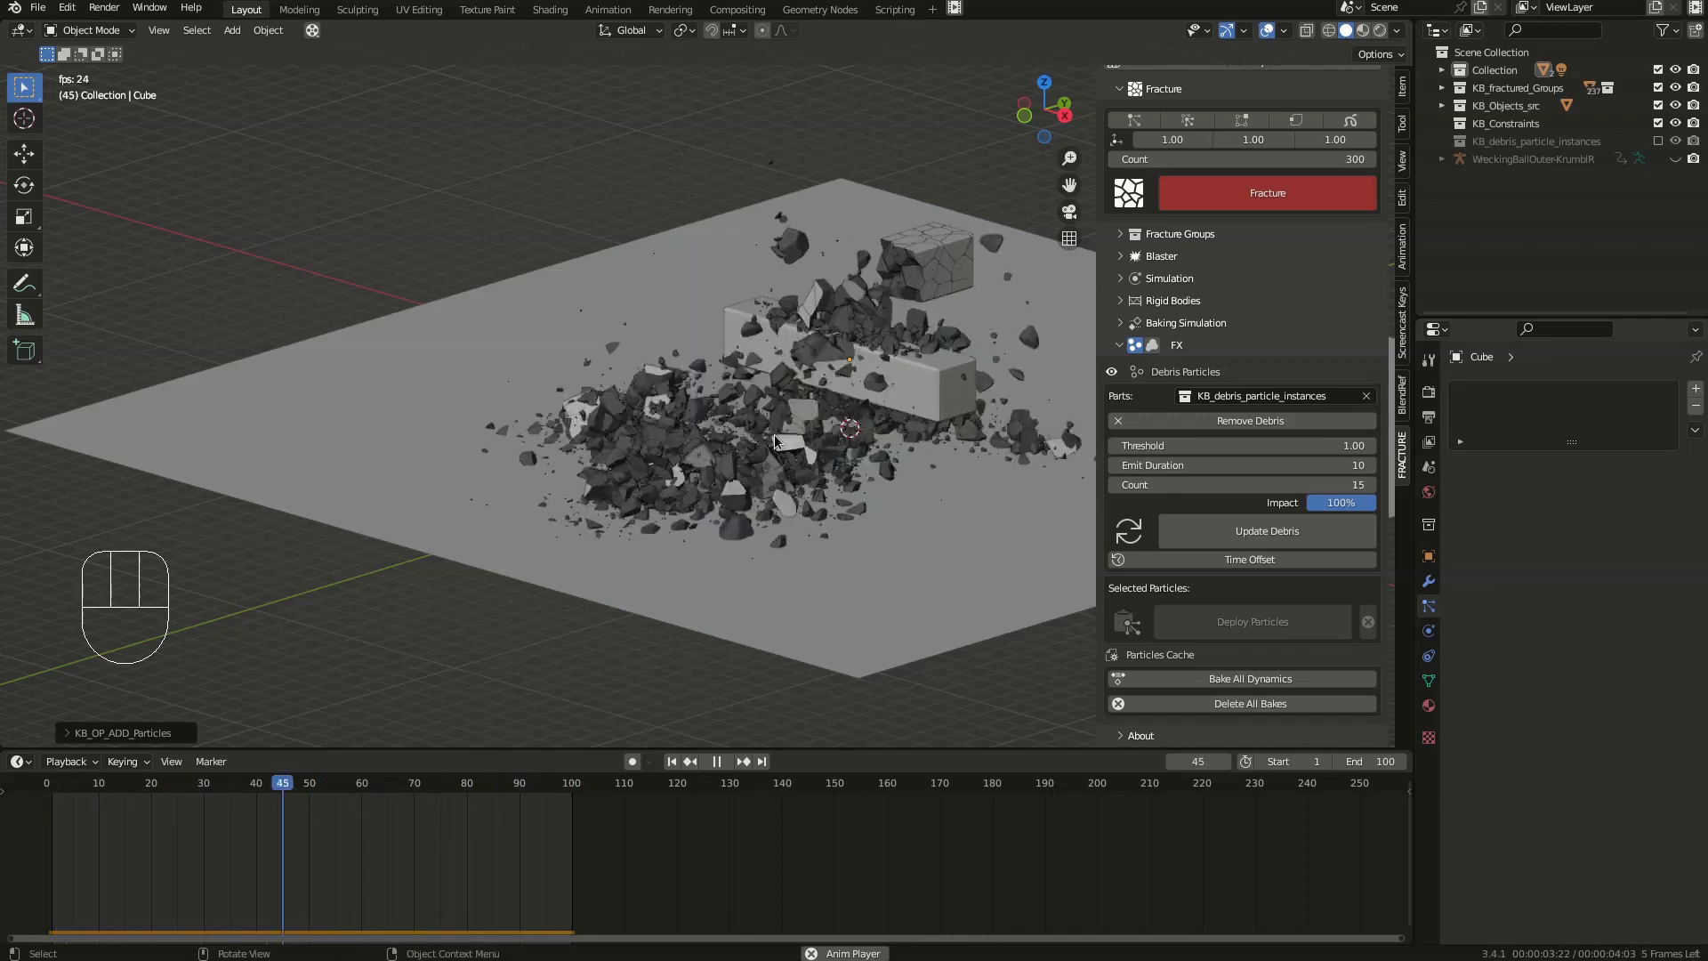
# - Select a debris chunk and re-deploy its particles with a faster Normal emission speed
pyautogui.moveTo(757, 440); pyautogui.dragTo(759, 467)
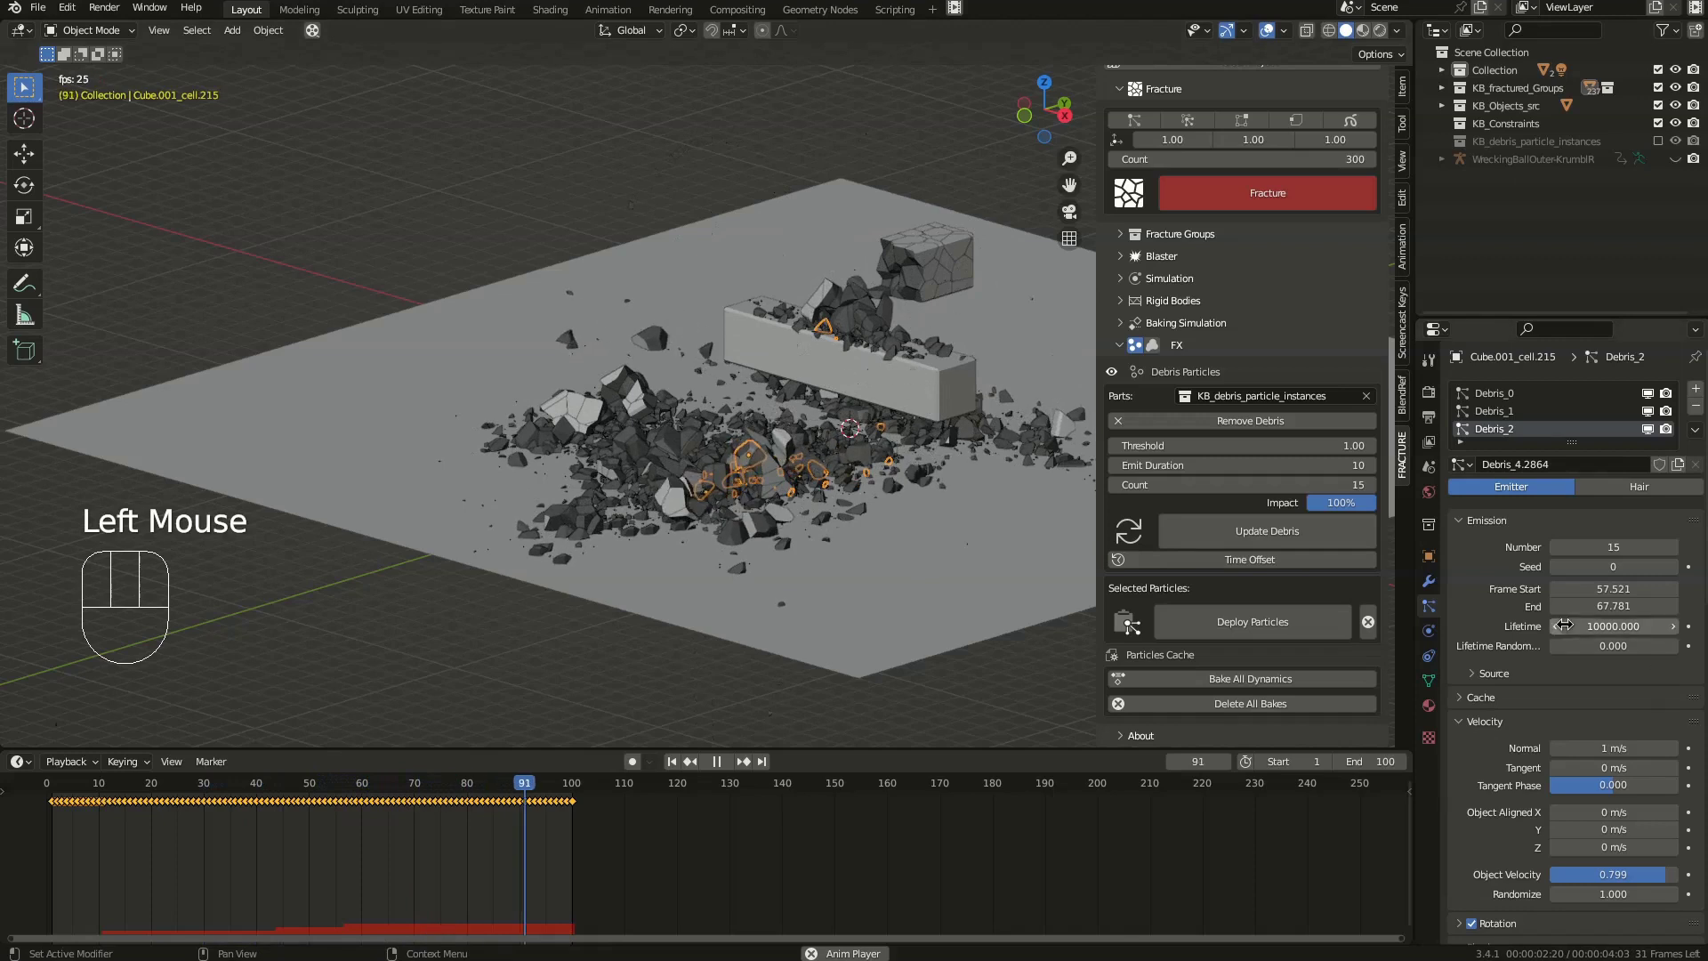
pyautogui.scroll(-3)
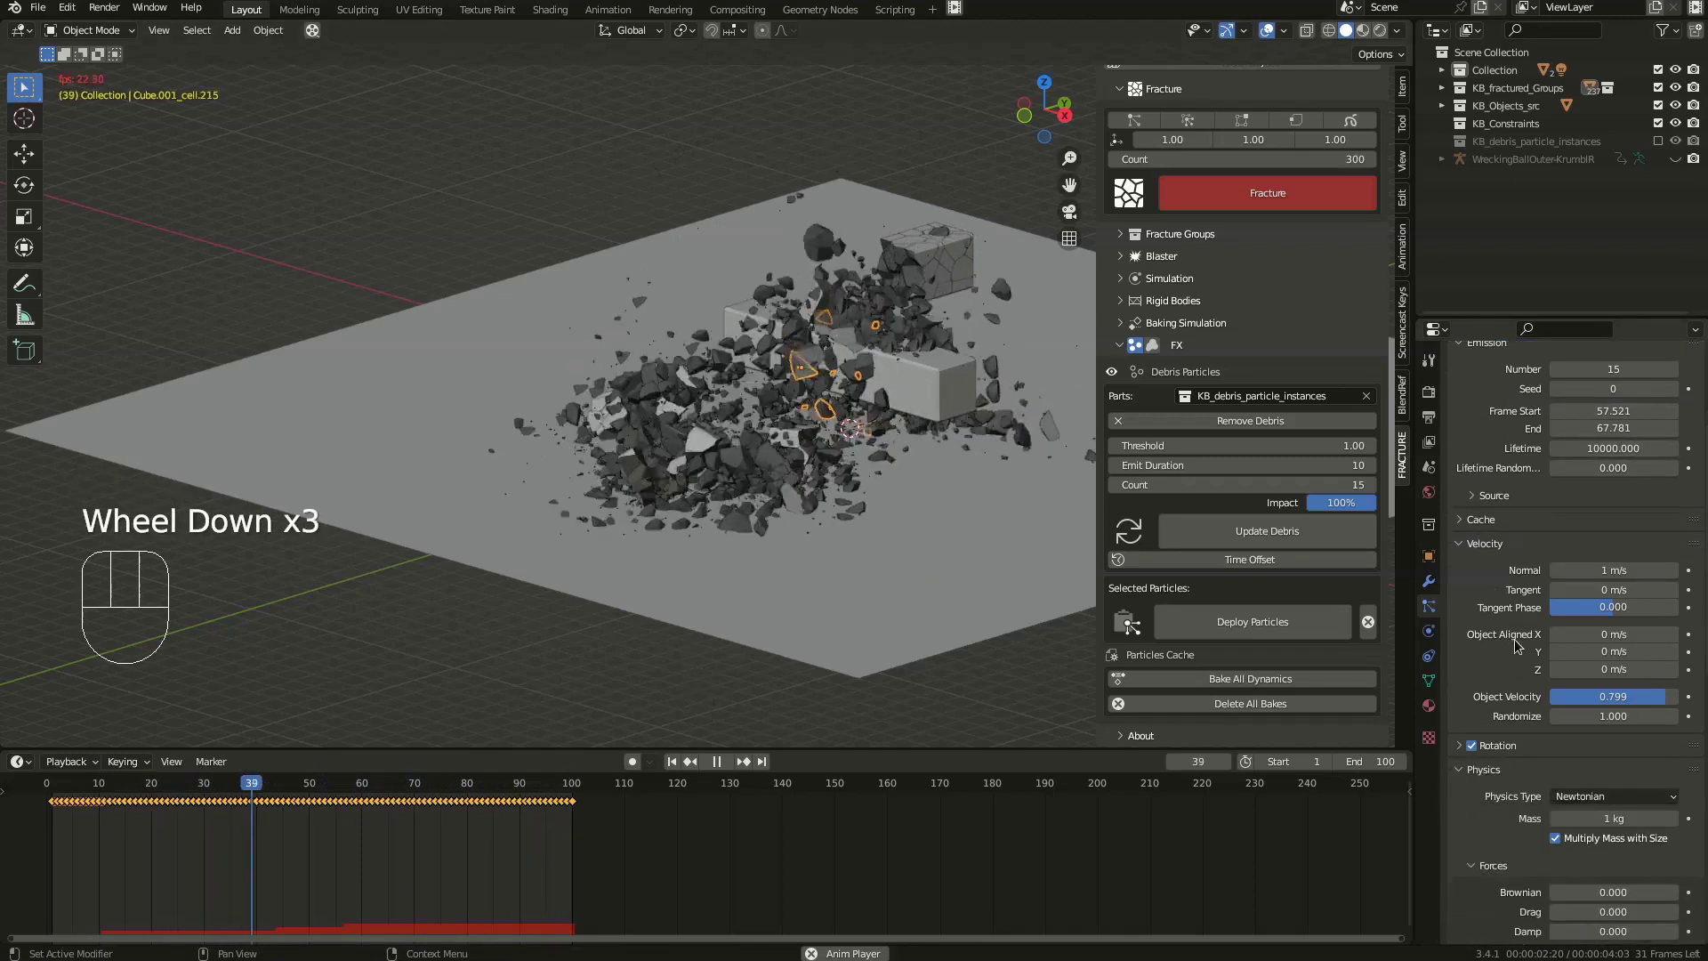
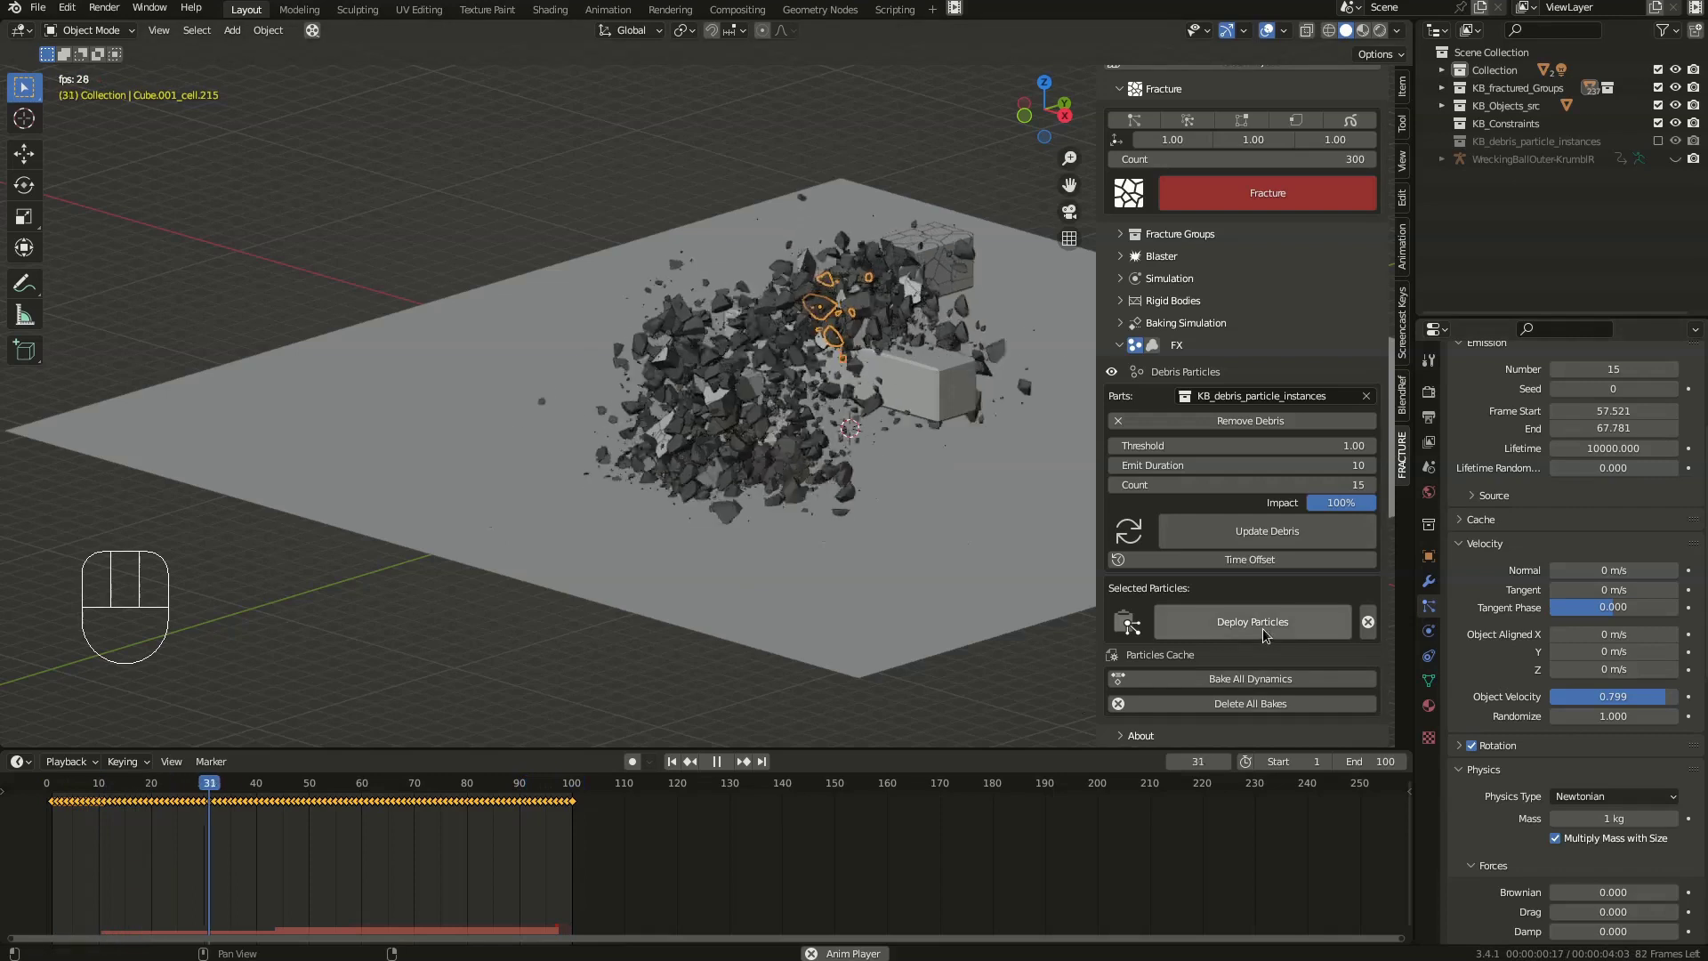
pyautogui.click(1264, 632)
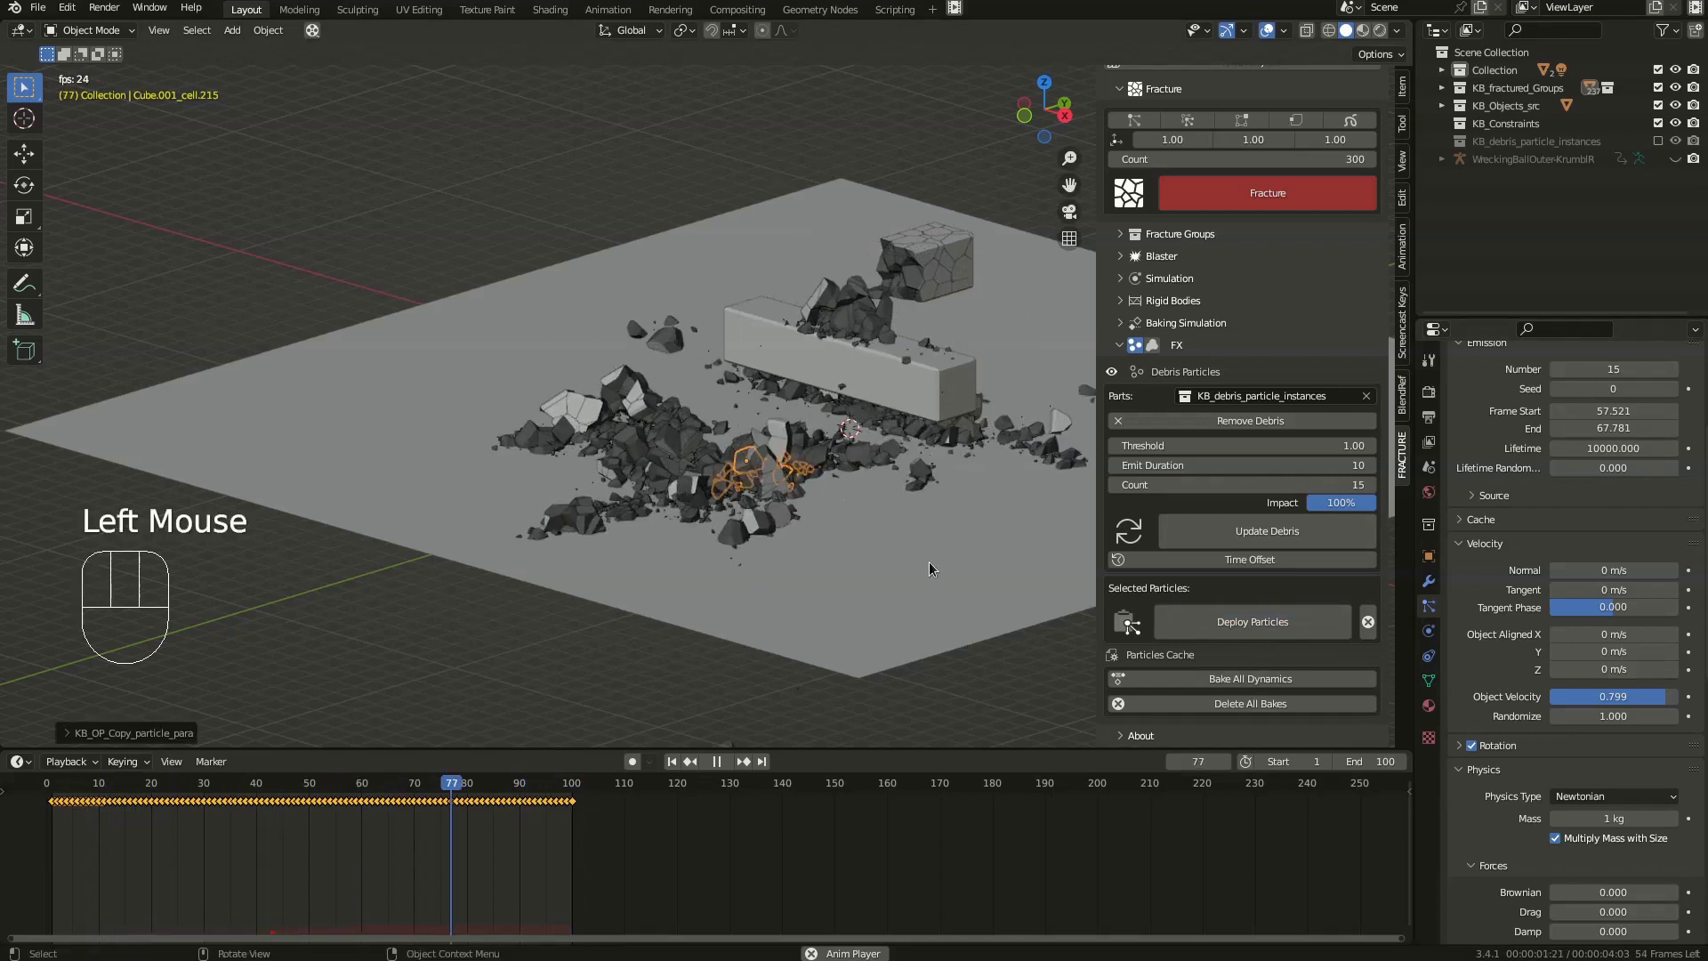
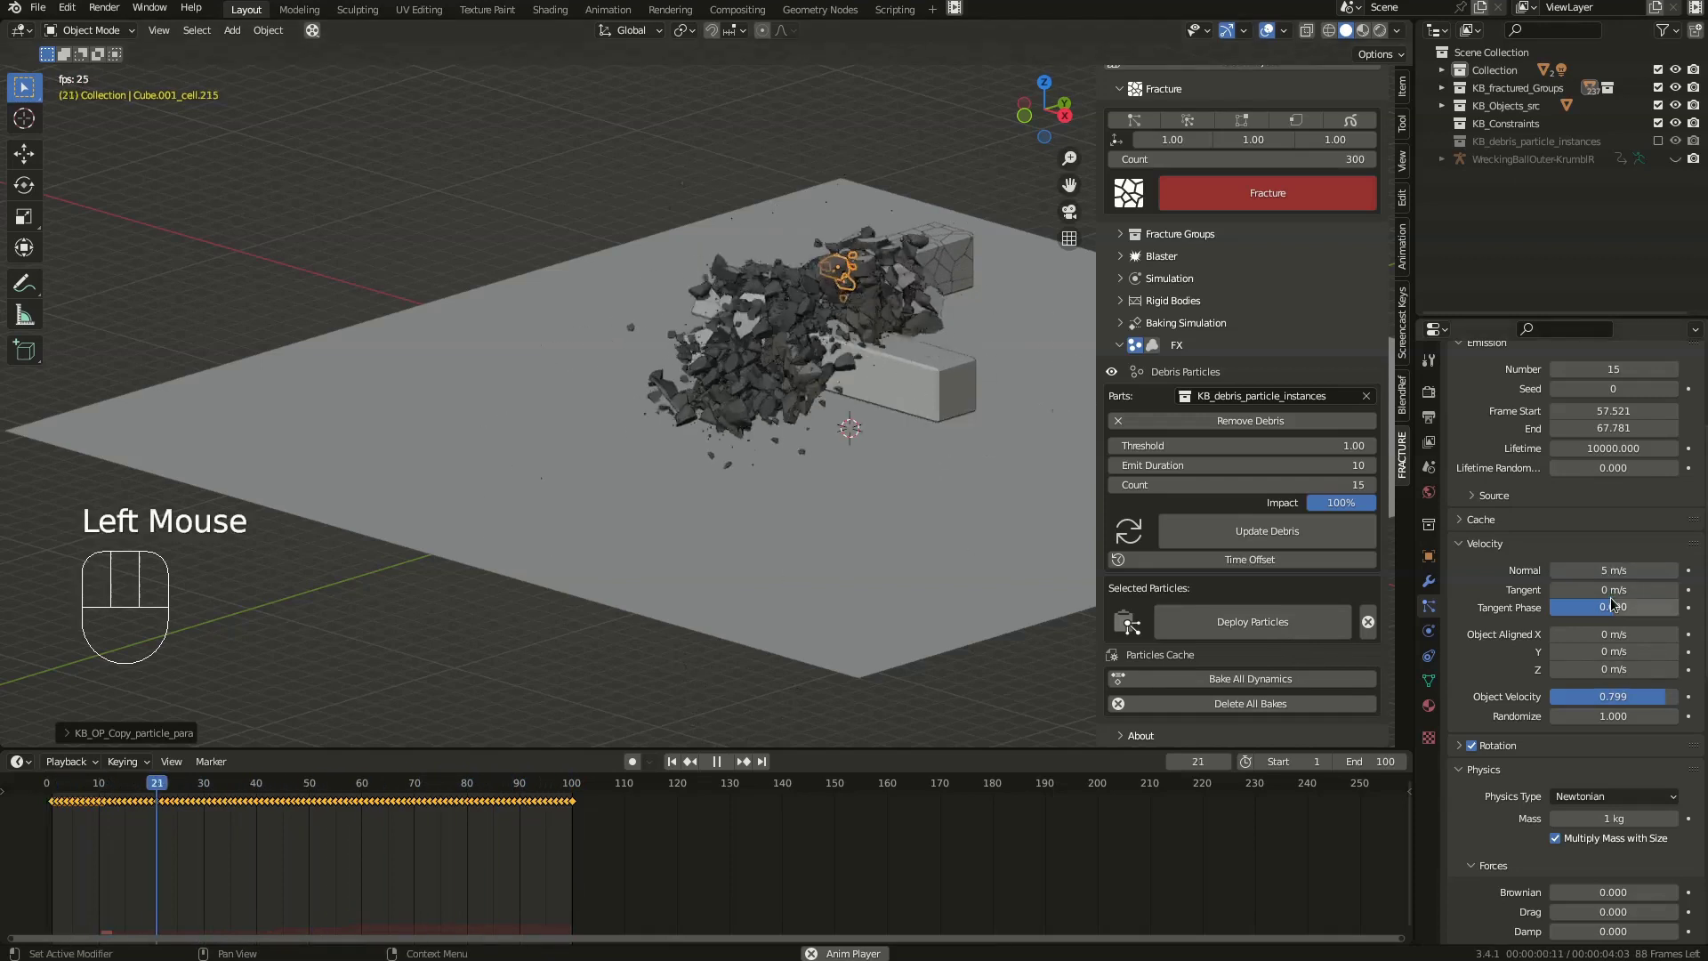
pyautogui.click(1258, 635)
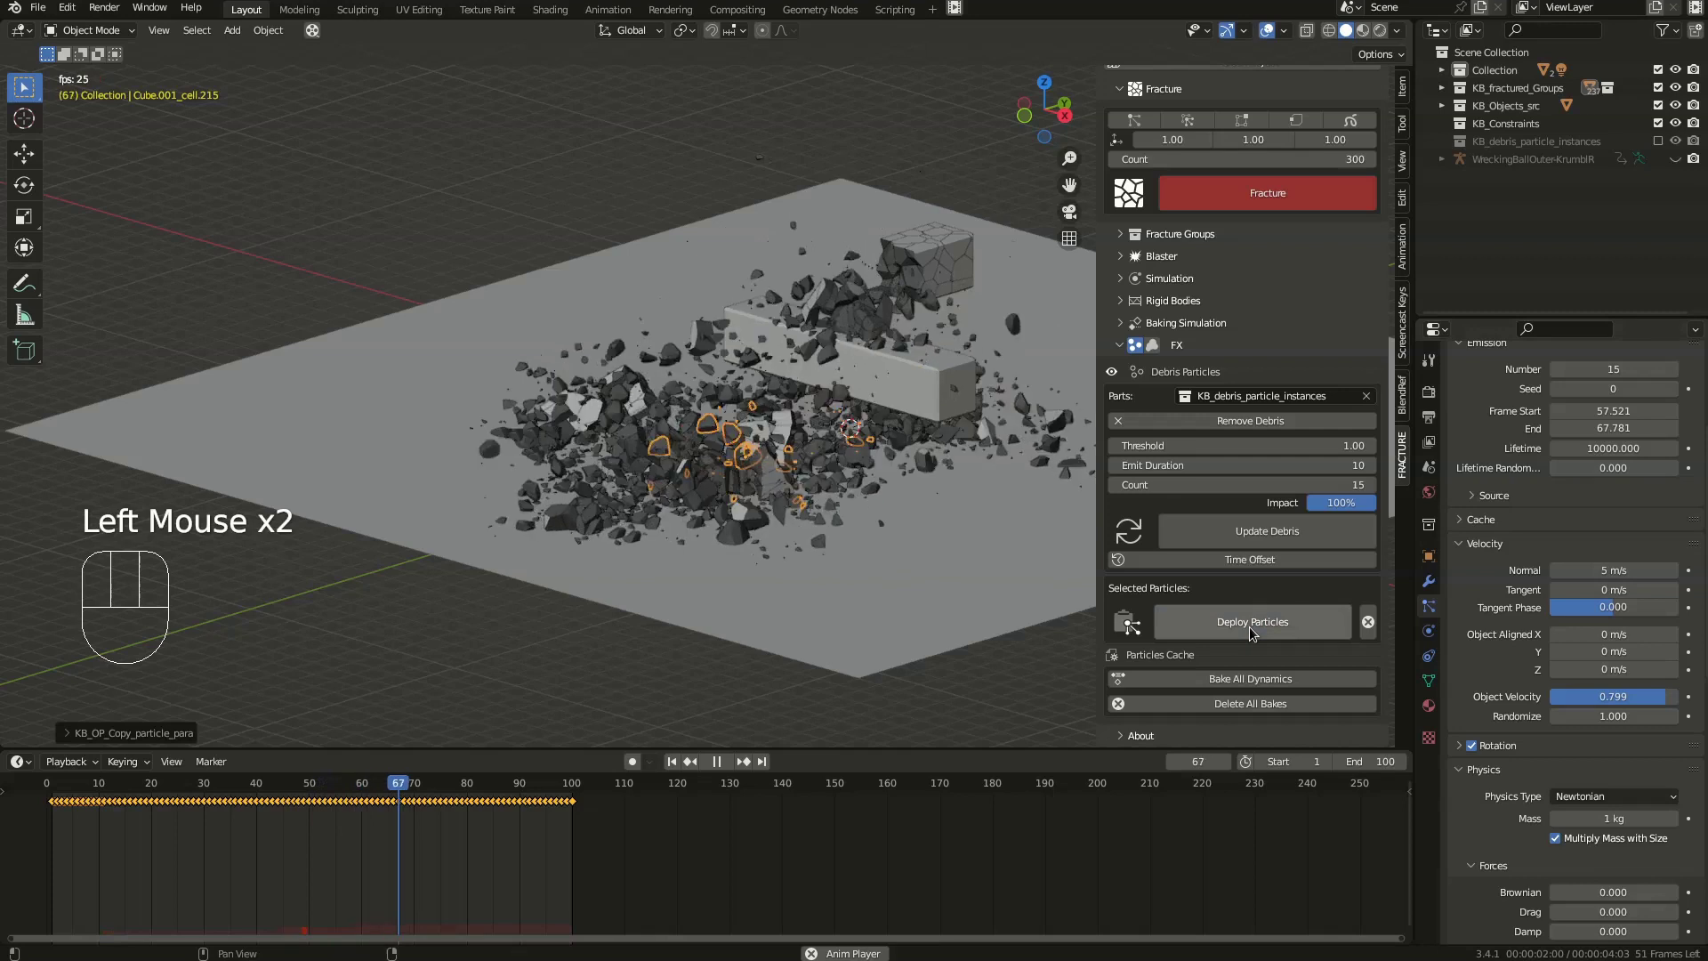
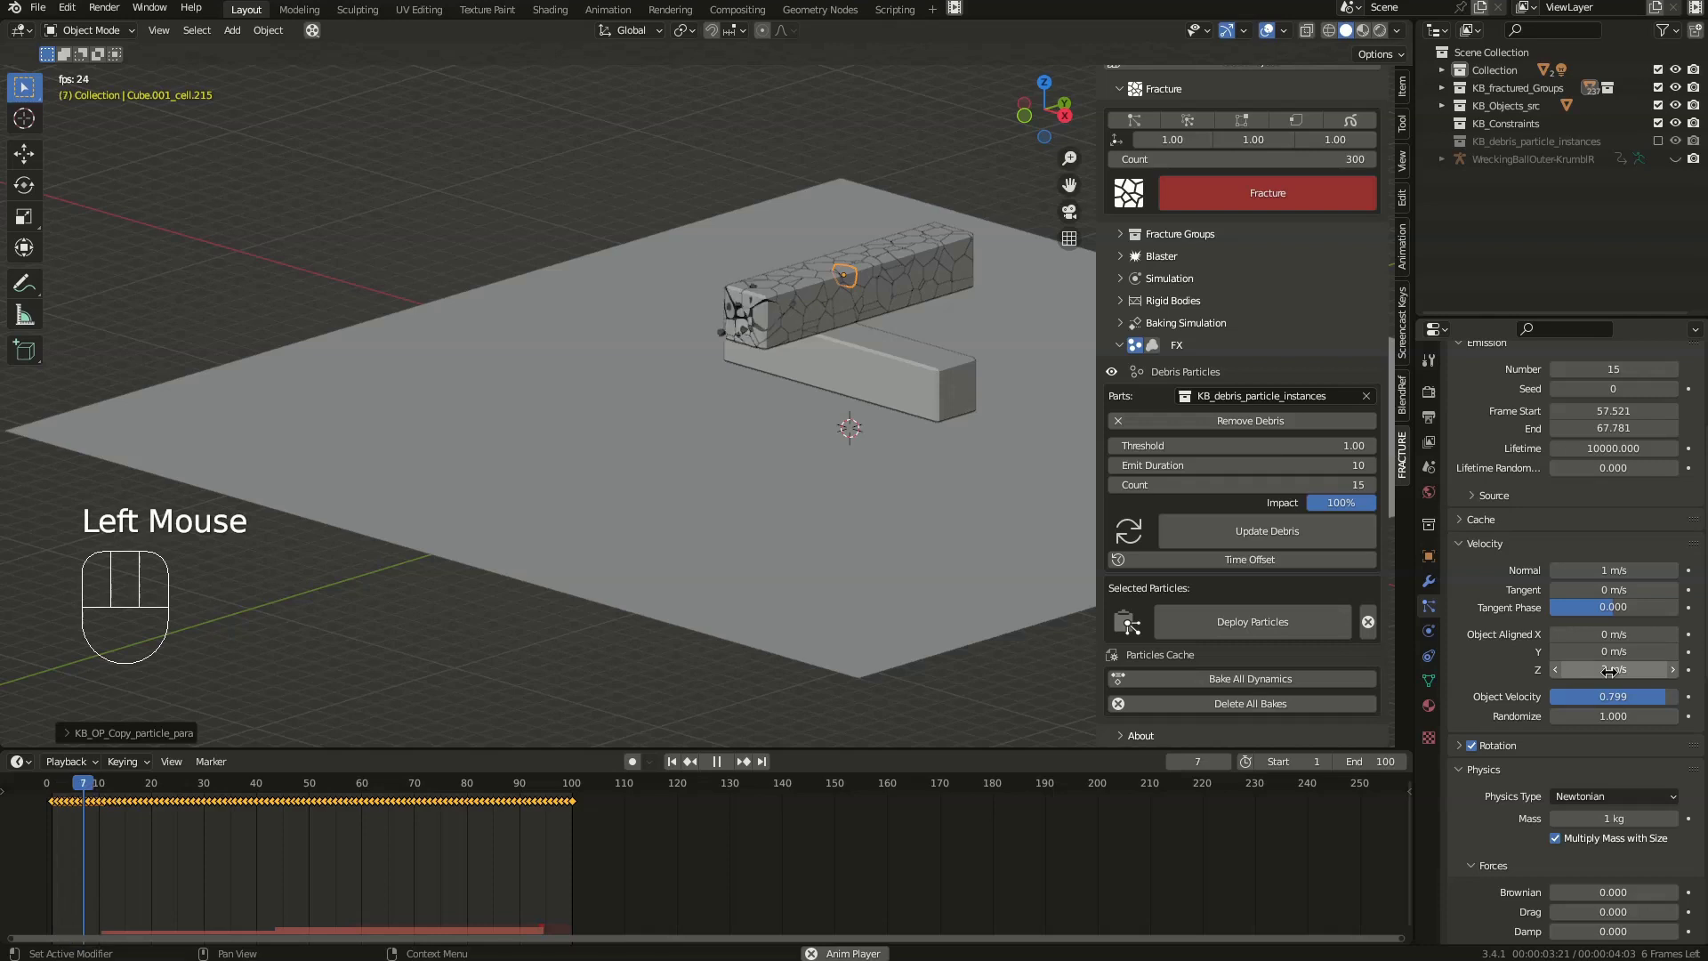
# - Try an upward Z launch speed, then restore the original velocities and stop playback
pyautogui.click(1267, 612)
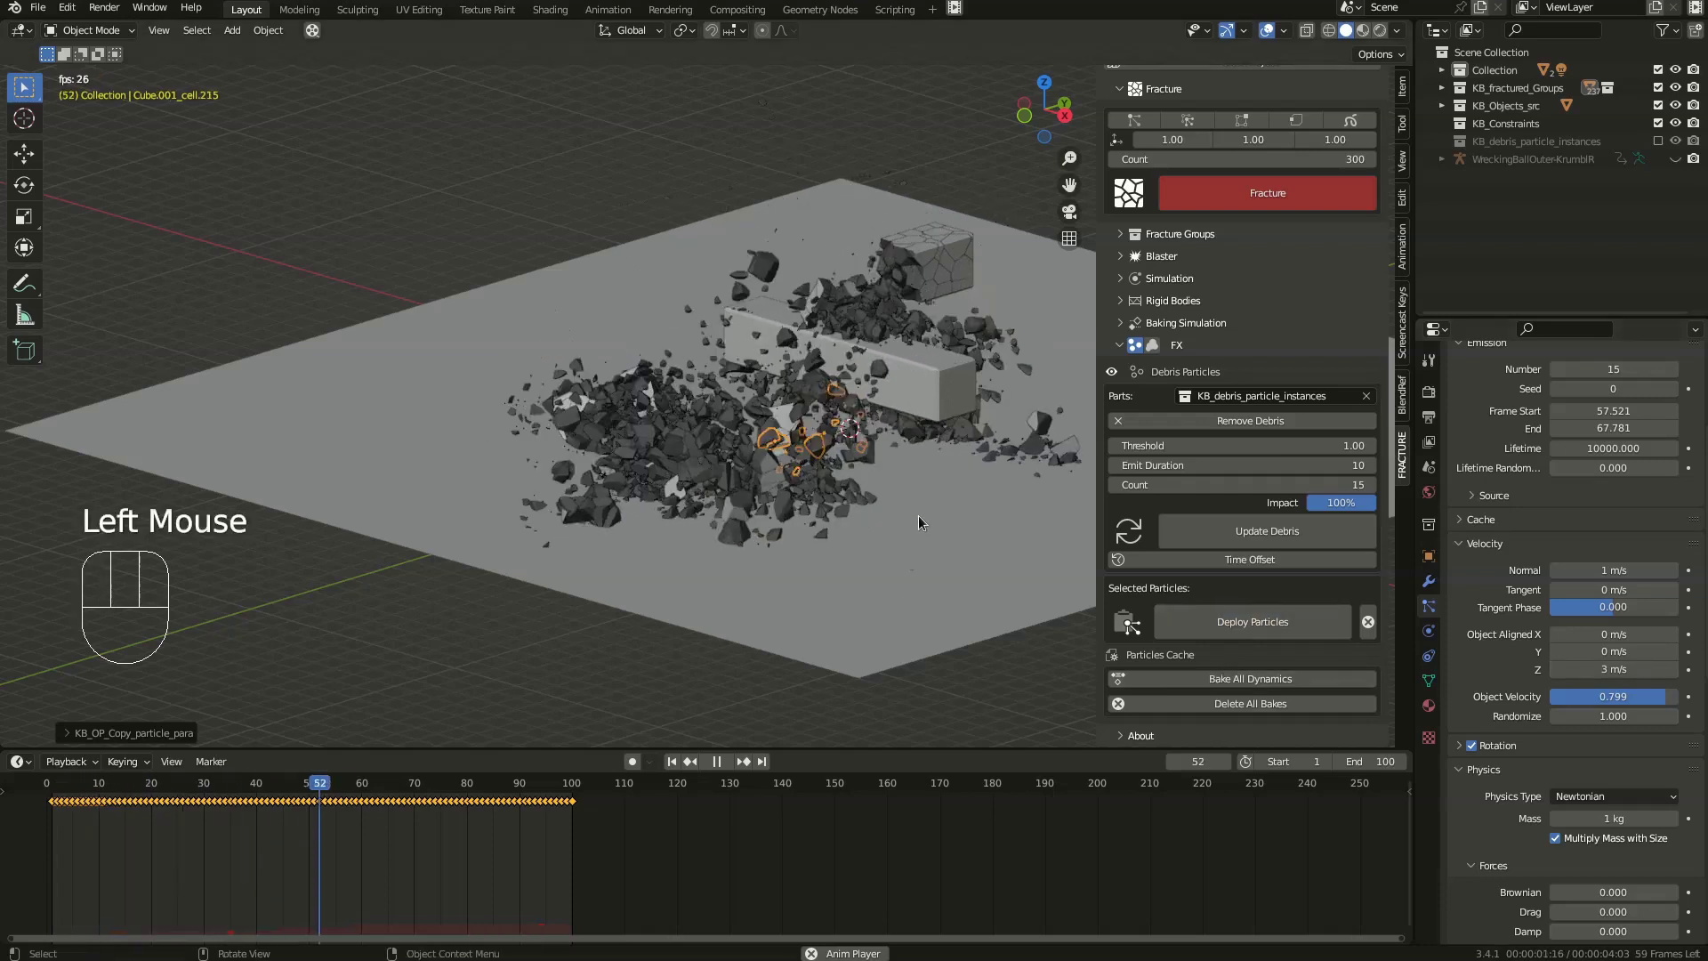
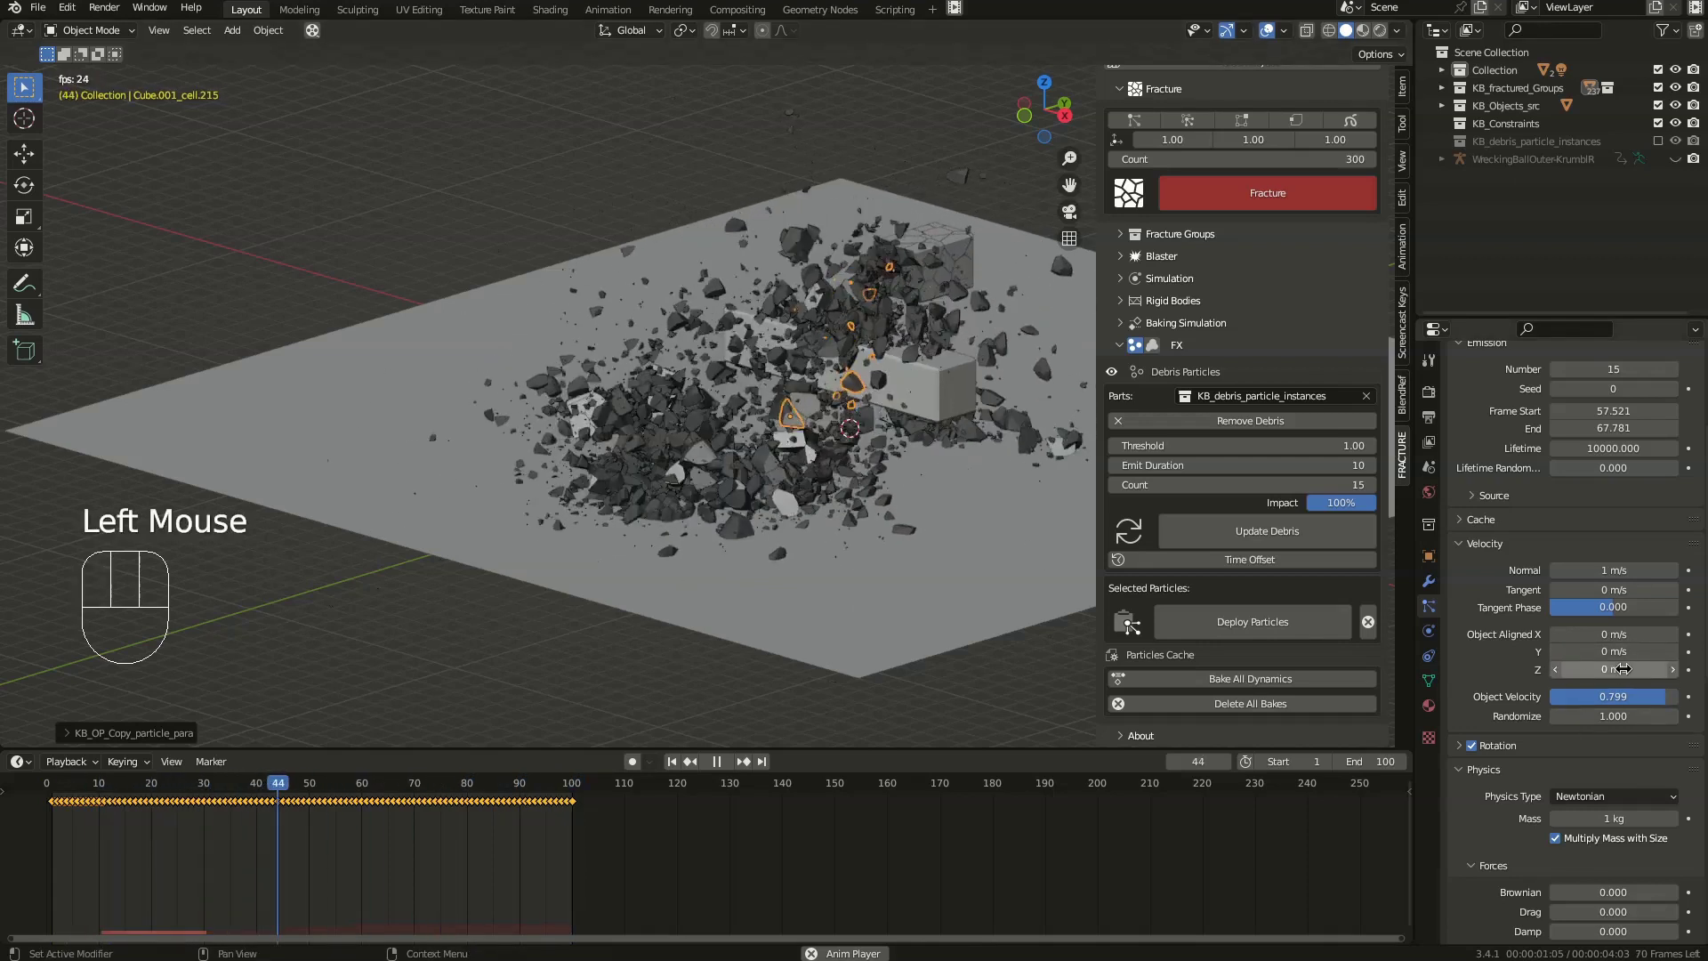
pyautogui.click(1245, 633)
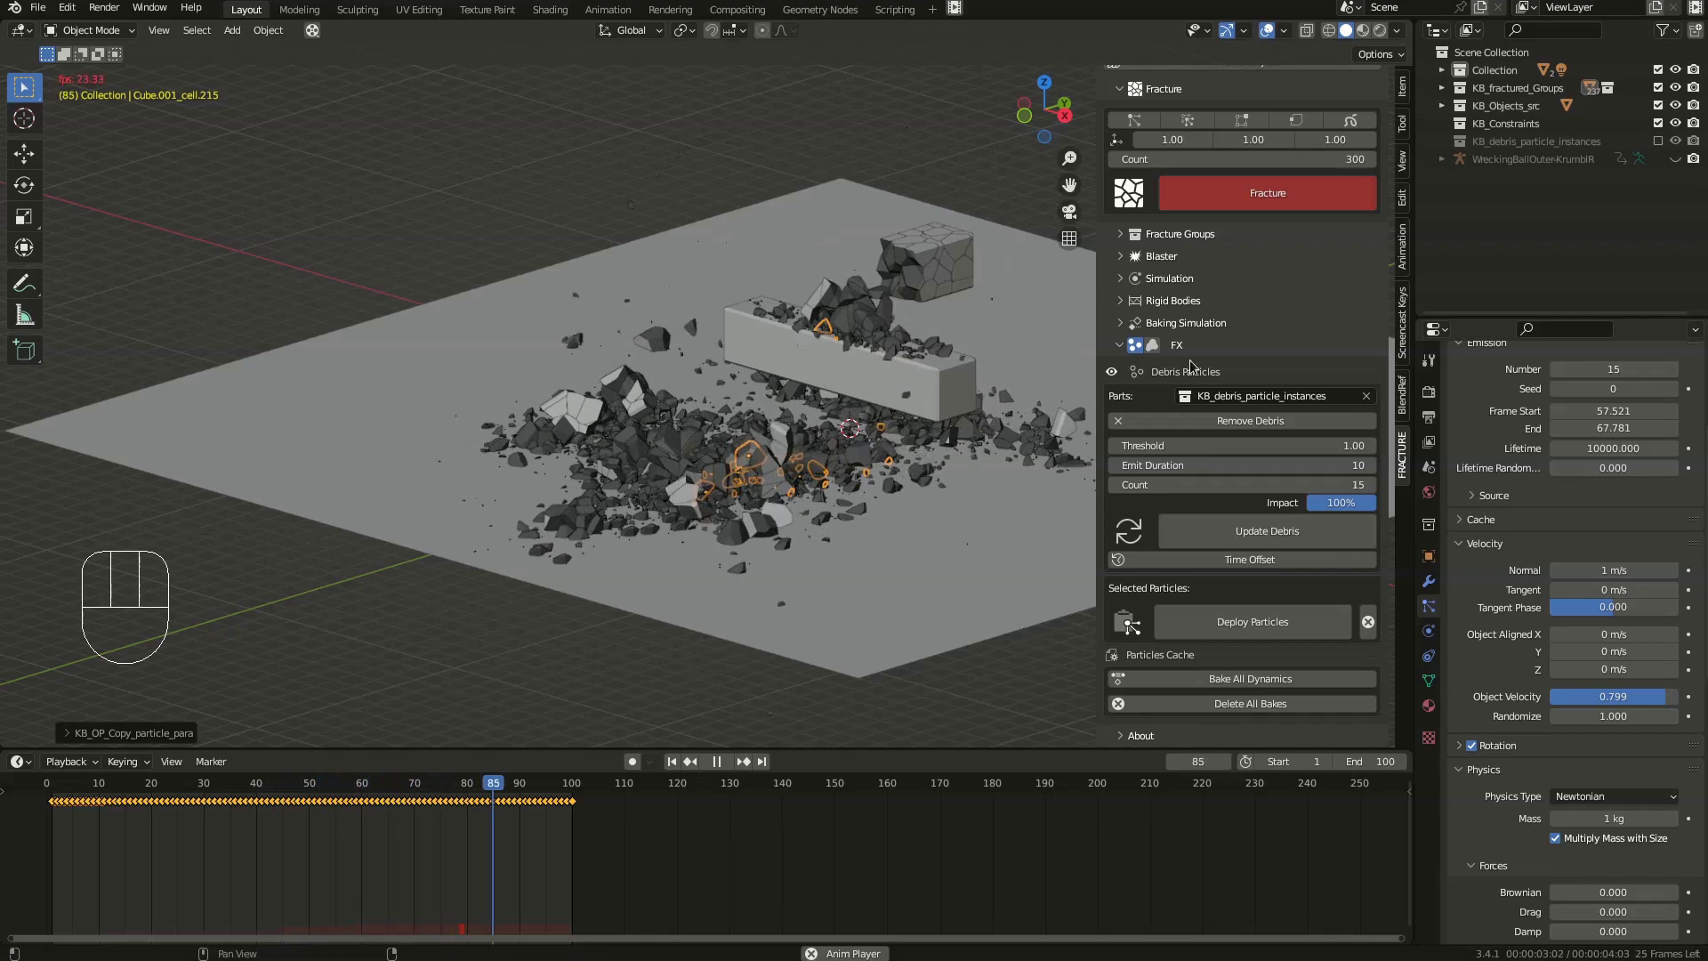
pyautogui.press('space')
pyautogui.scroll(-3)
# - Expand and collapse the debris particle Cache panel to check its settings
pyautogui.moveTo(1270, 686); pyautogui.dragTo(1124, 683)
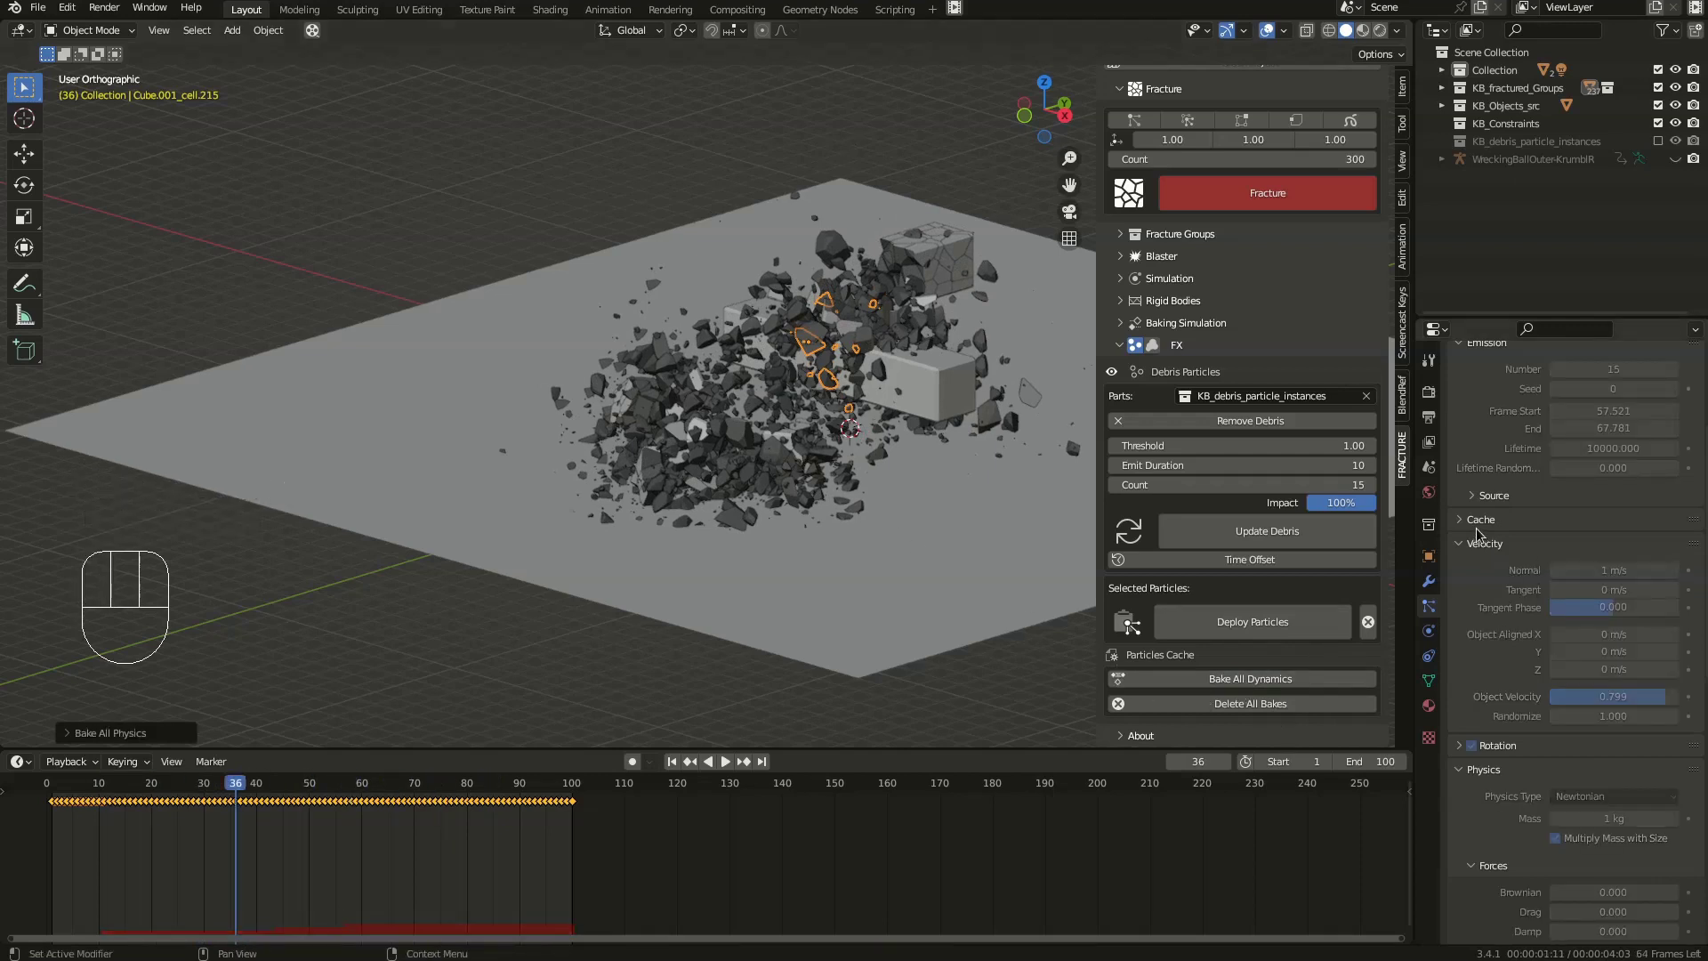
pyautogui.moveTo(1472, 528); pyautogui.dragTo(1498, 597)
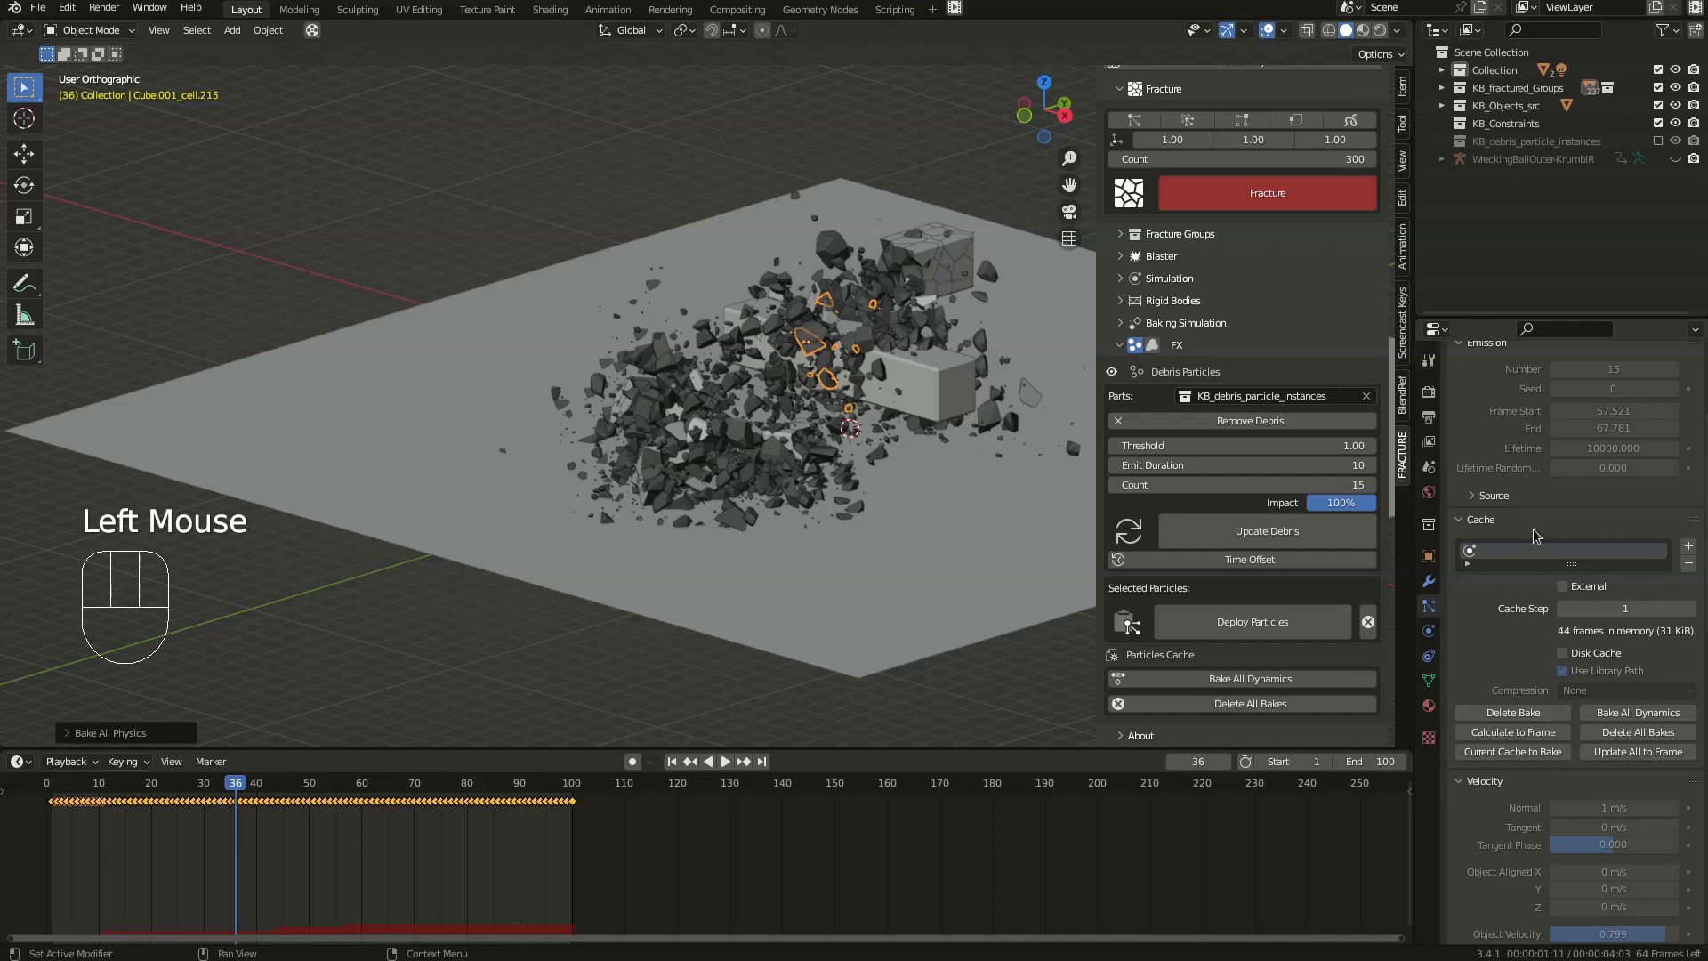
pyautogui.click(1482, 518)
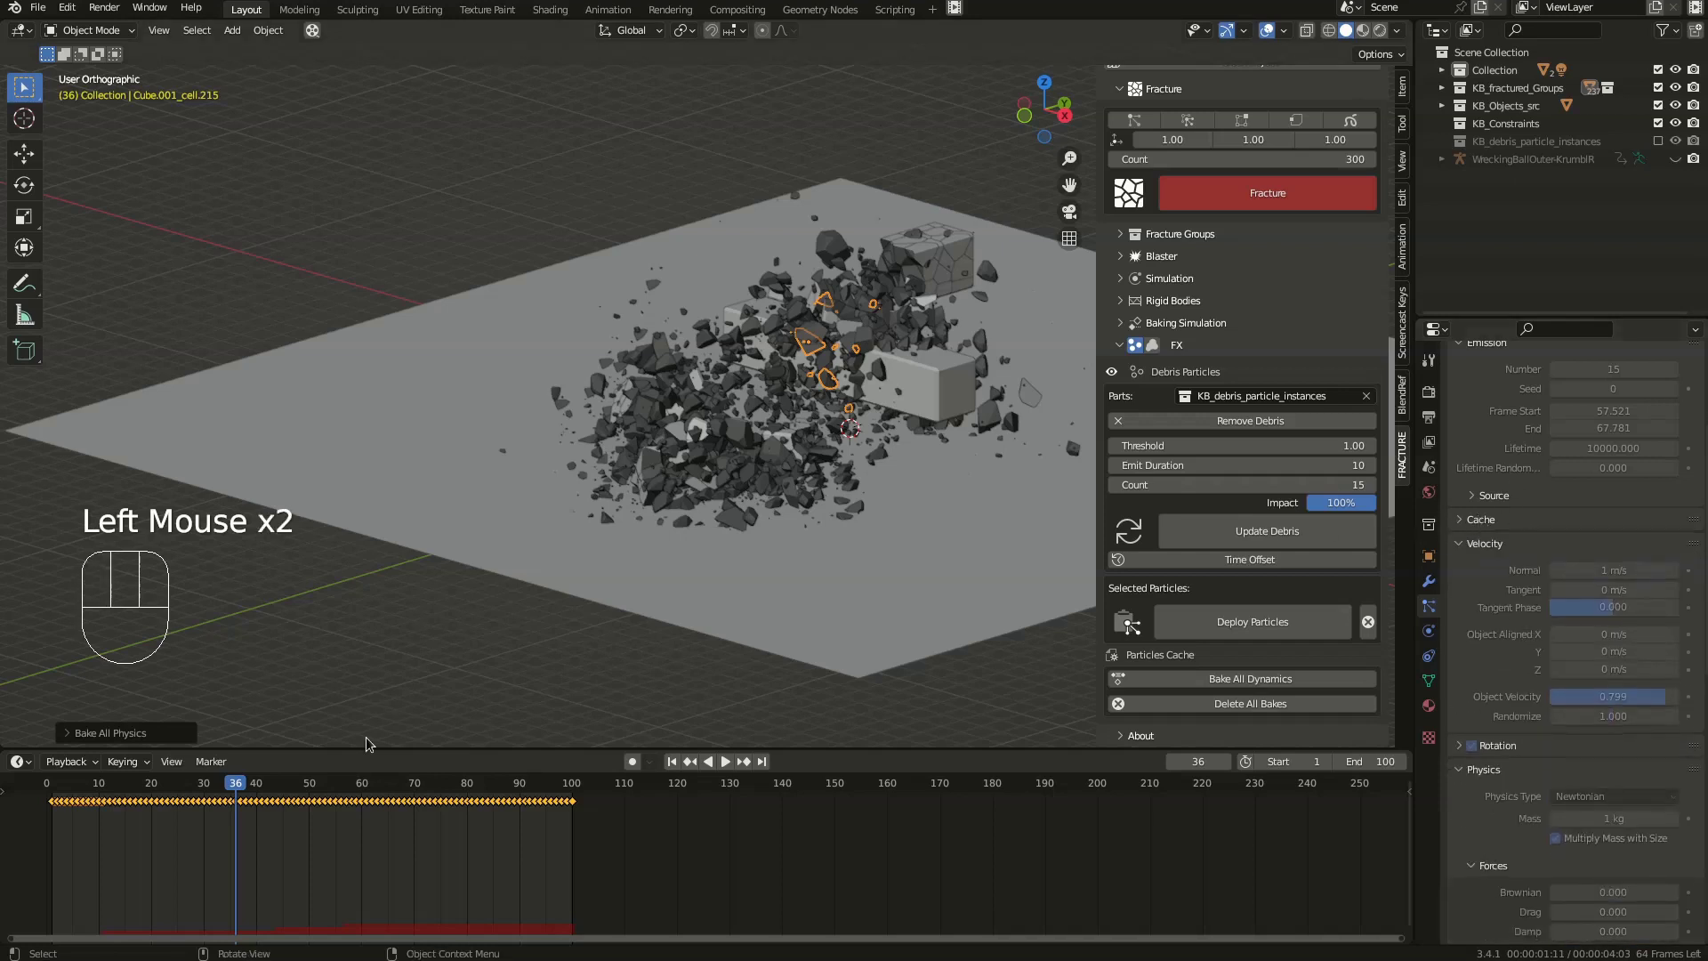
# - Reframe the viewport over the floor and beam at frame 13
pyautogui.moveTo(394, 786); pyautogui.dragTo(321, 599)
pyautogui.scroll(-3)
pyautogui.moveTo(684, 396); pyautogui.dragTo(691, 399)
pyautogui.scroll(3)
pyautogui.scroll(-3)
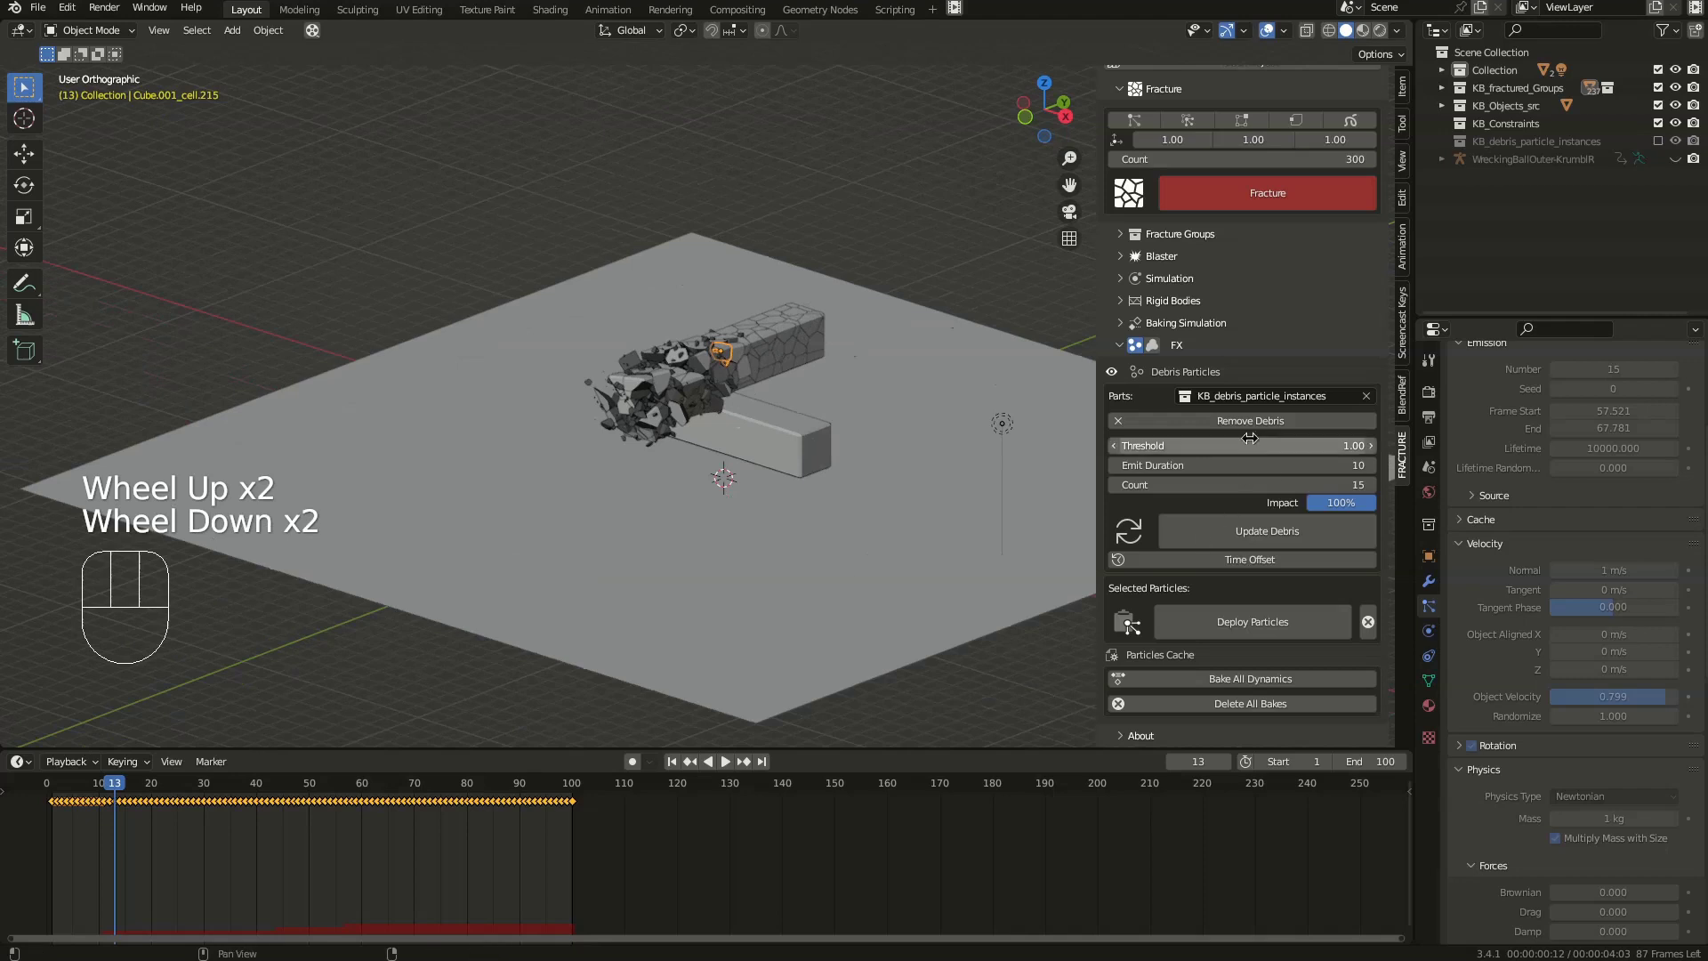
# - Switch Kaboom FX to Smoke and add smoke emission to the fractured beam (explode 1.0, impact 0.3)
pyautogui.click(1151, 349)
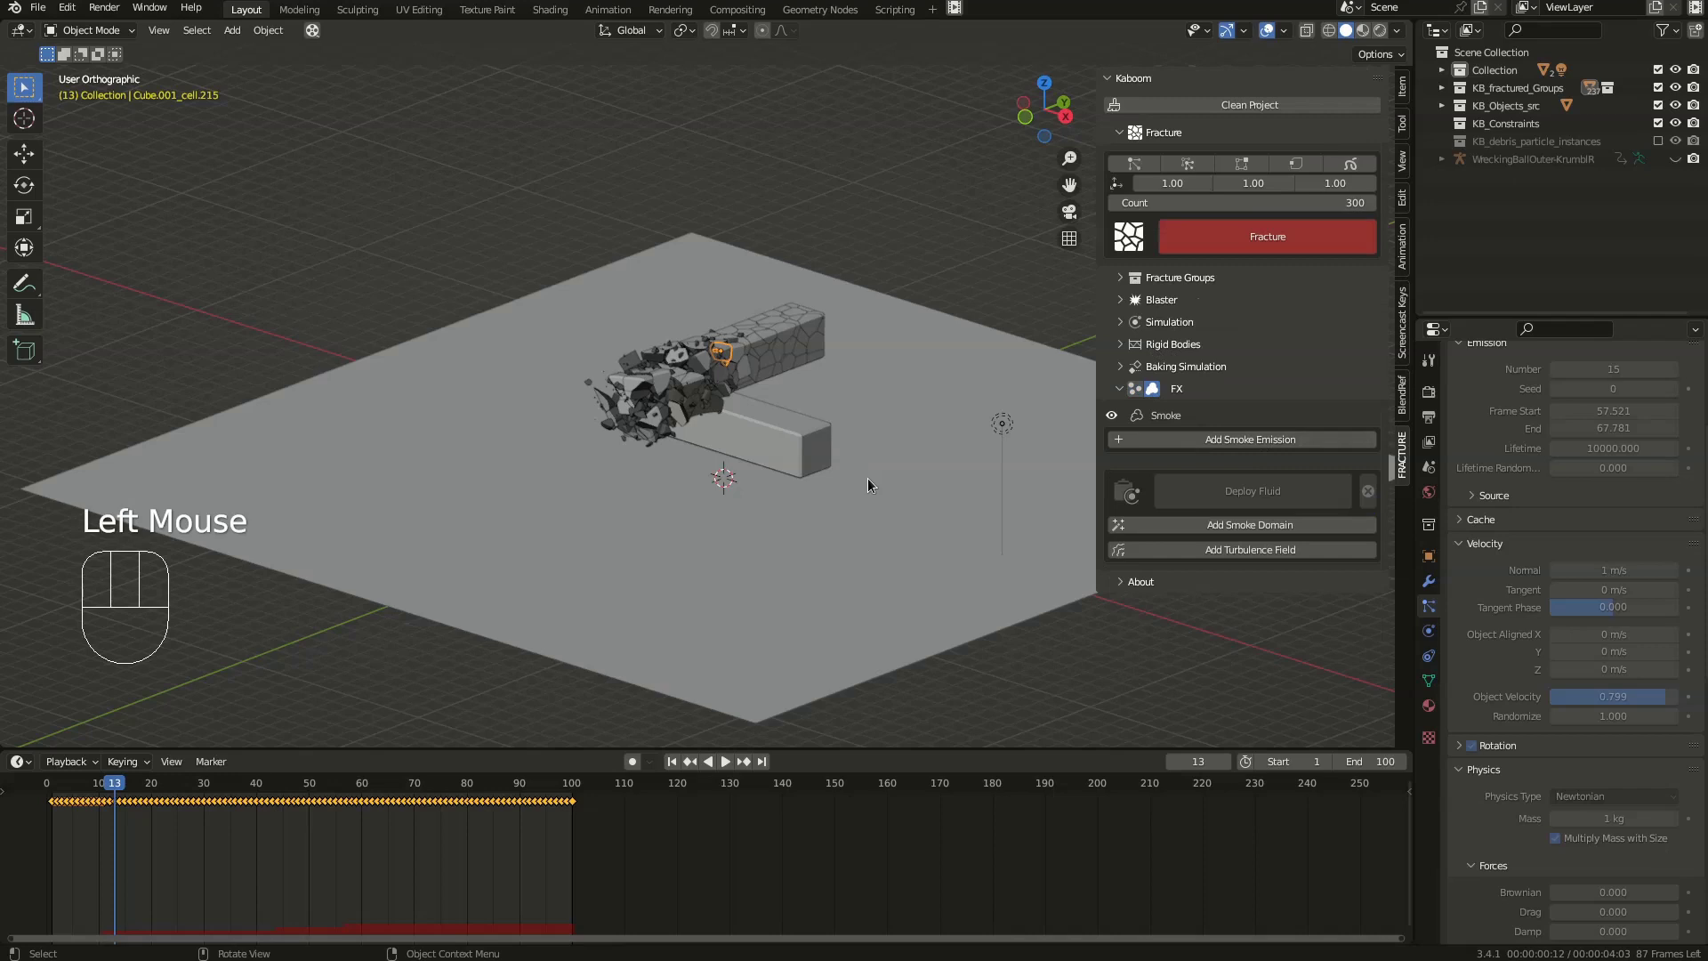
pyautogui.middleClick(795, 372)
pyautogui.click(1267, 442)
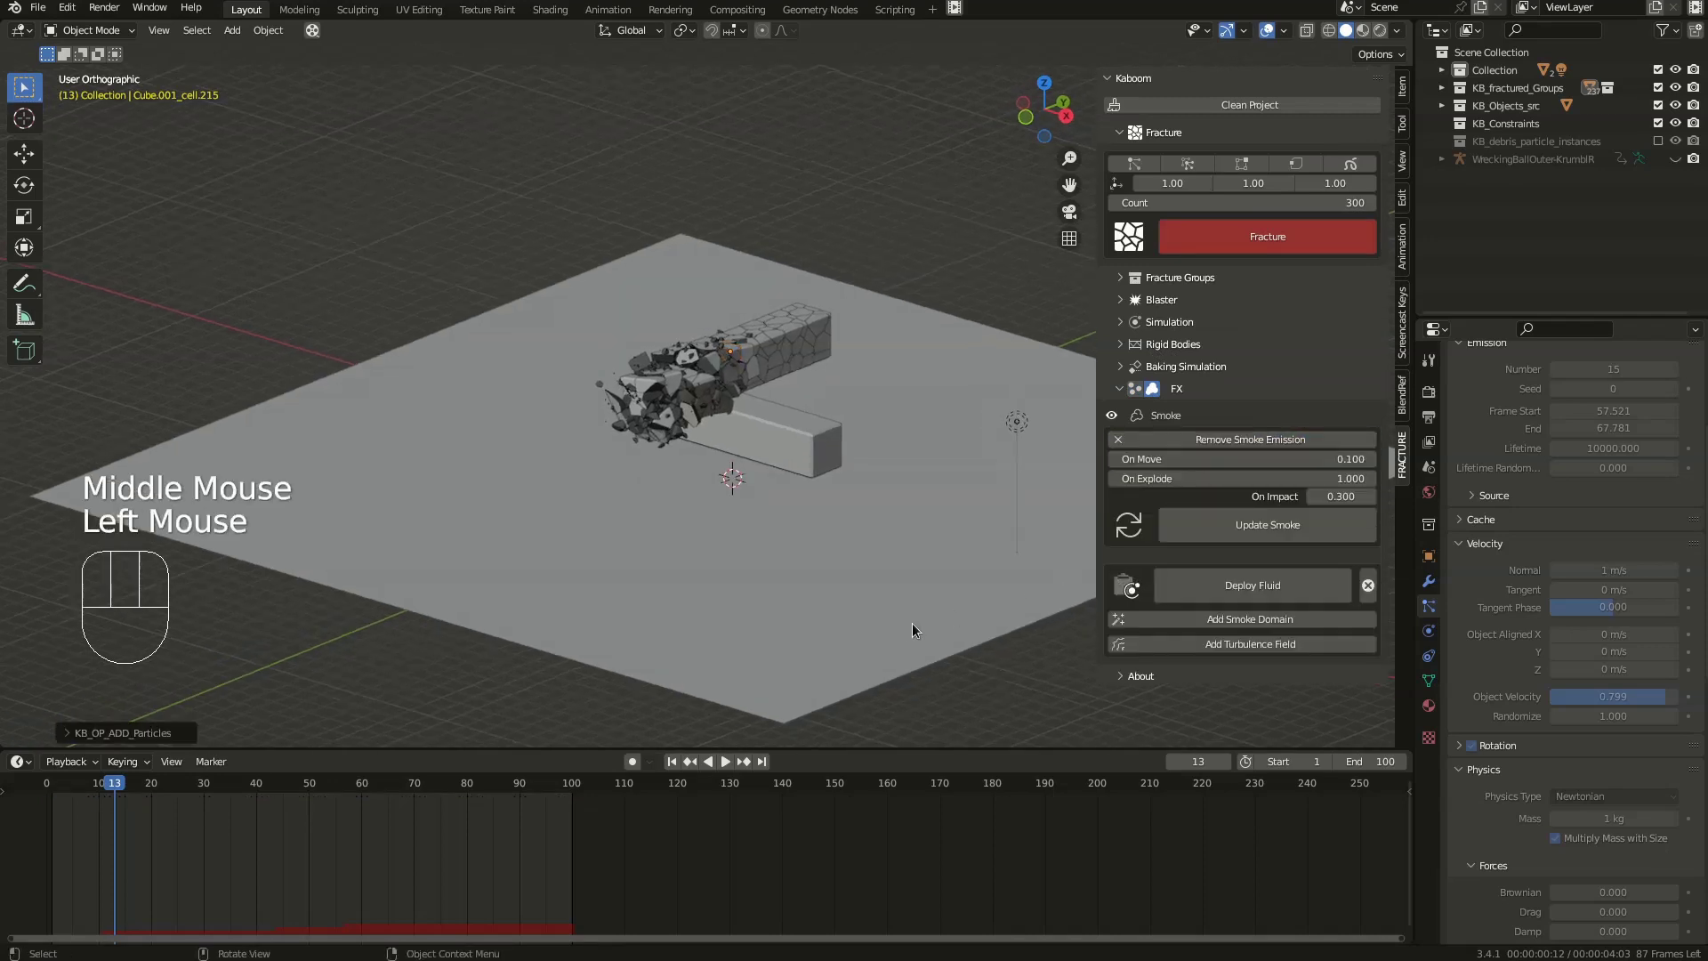
# - View the beam sideways and play the blast, pausing mid-burst at frame 24
pyautogui.moveTo(628, 429); pyautogui.dragTo(551, 400)
pyautogui.moveTo(629, 351); pyautogui.dragTo(831, 468)
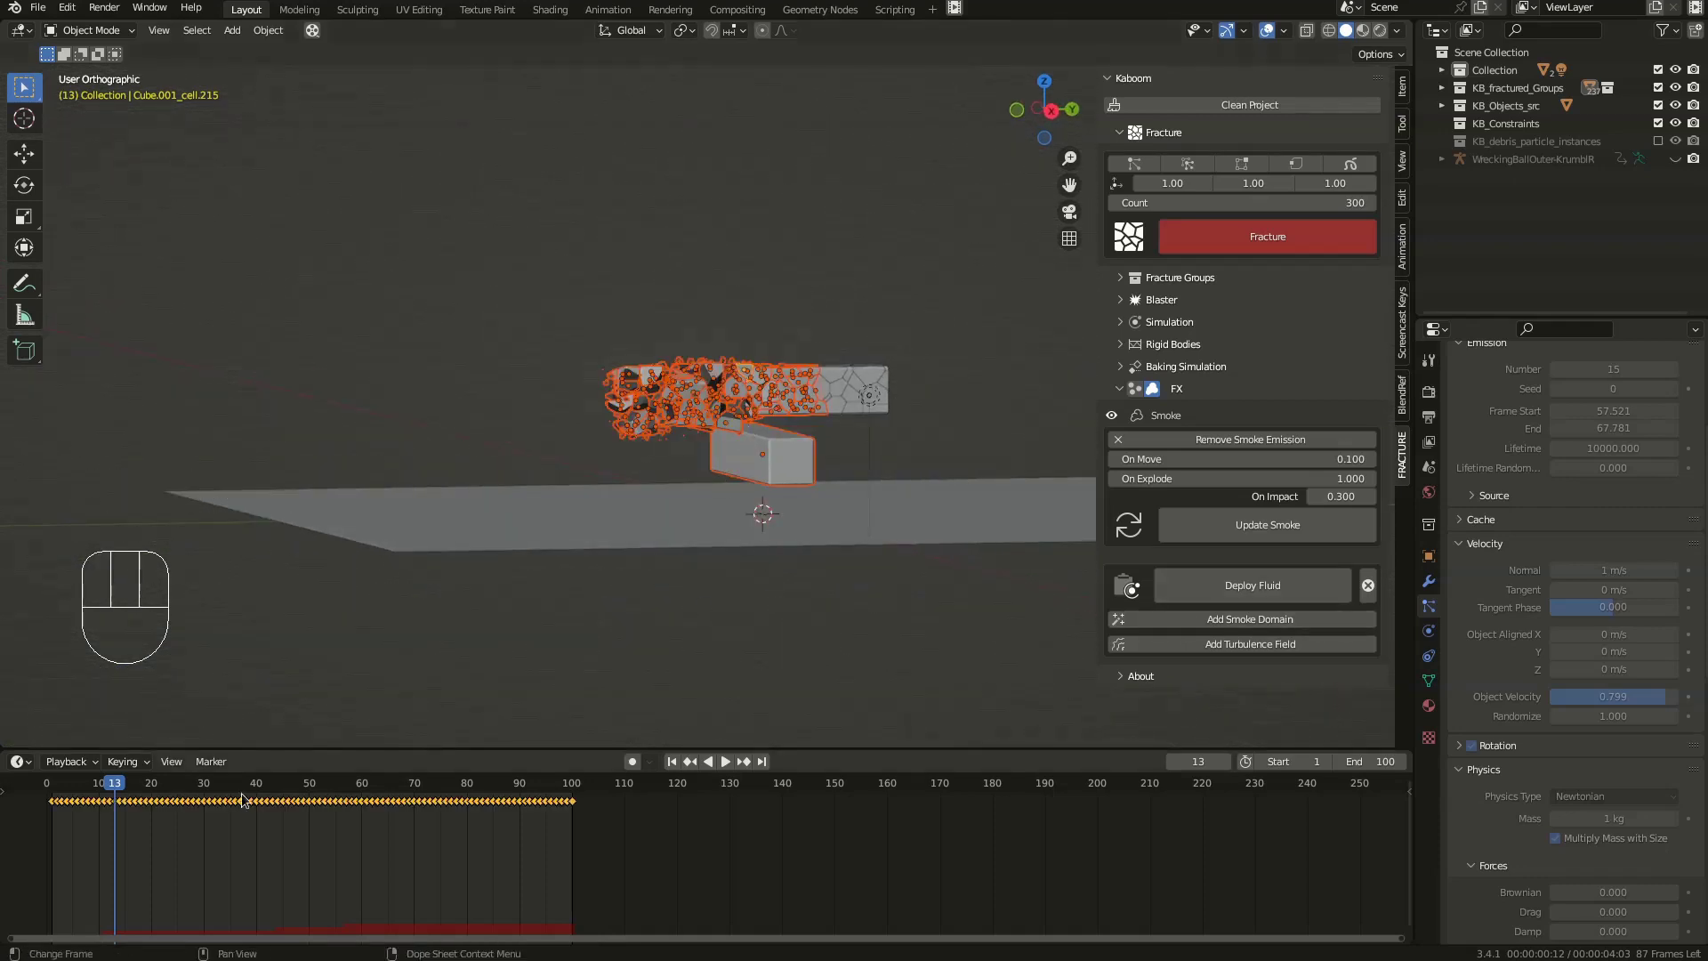
pyautogui.press('space')
pyautogui.press('space')
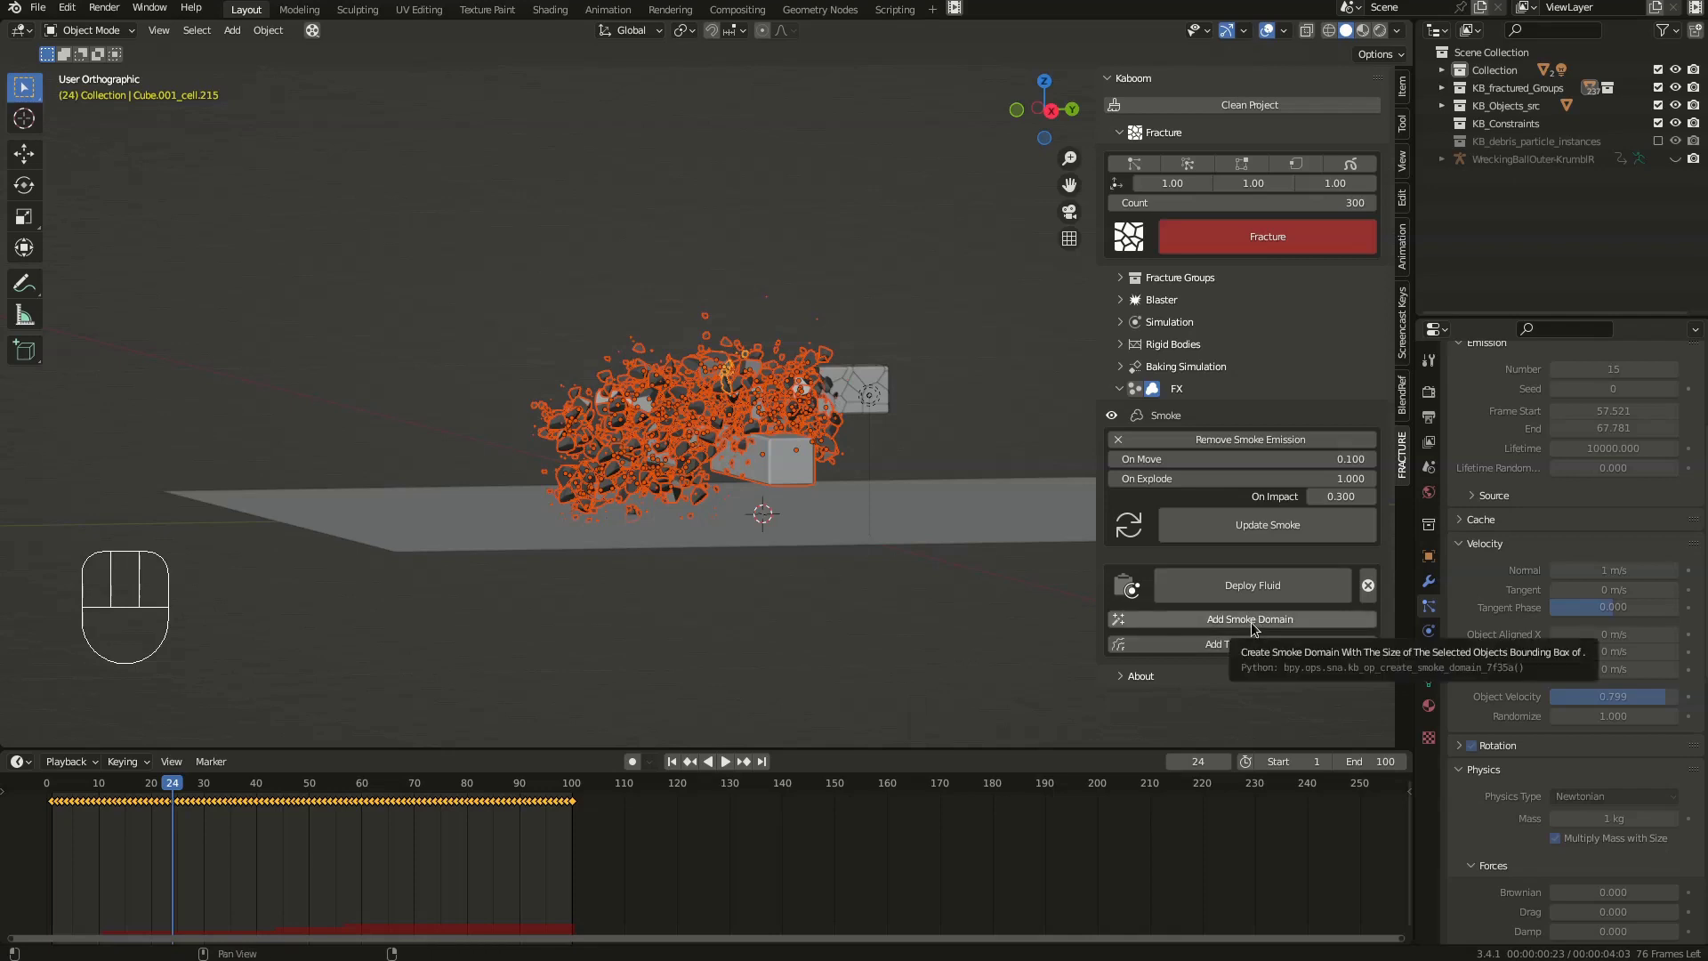
# - Add a Kaboom smoke domain around the shards and orbit to check it against the debris
pyautogui.click(1257, 630)
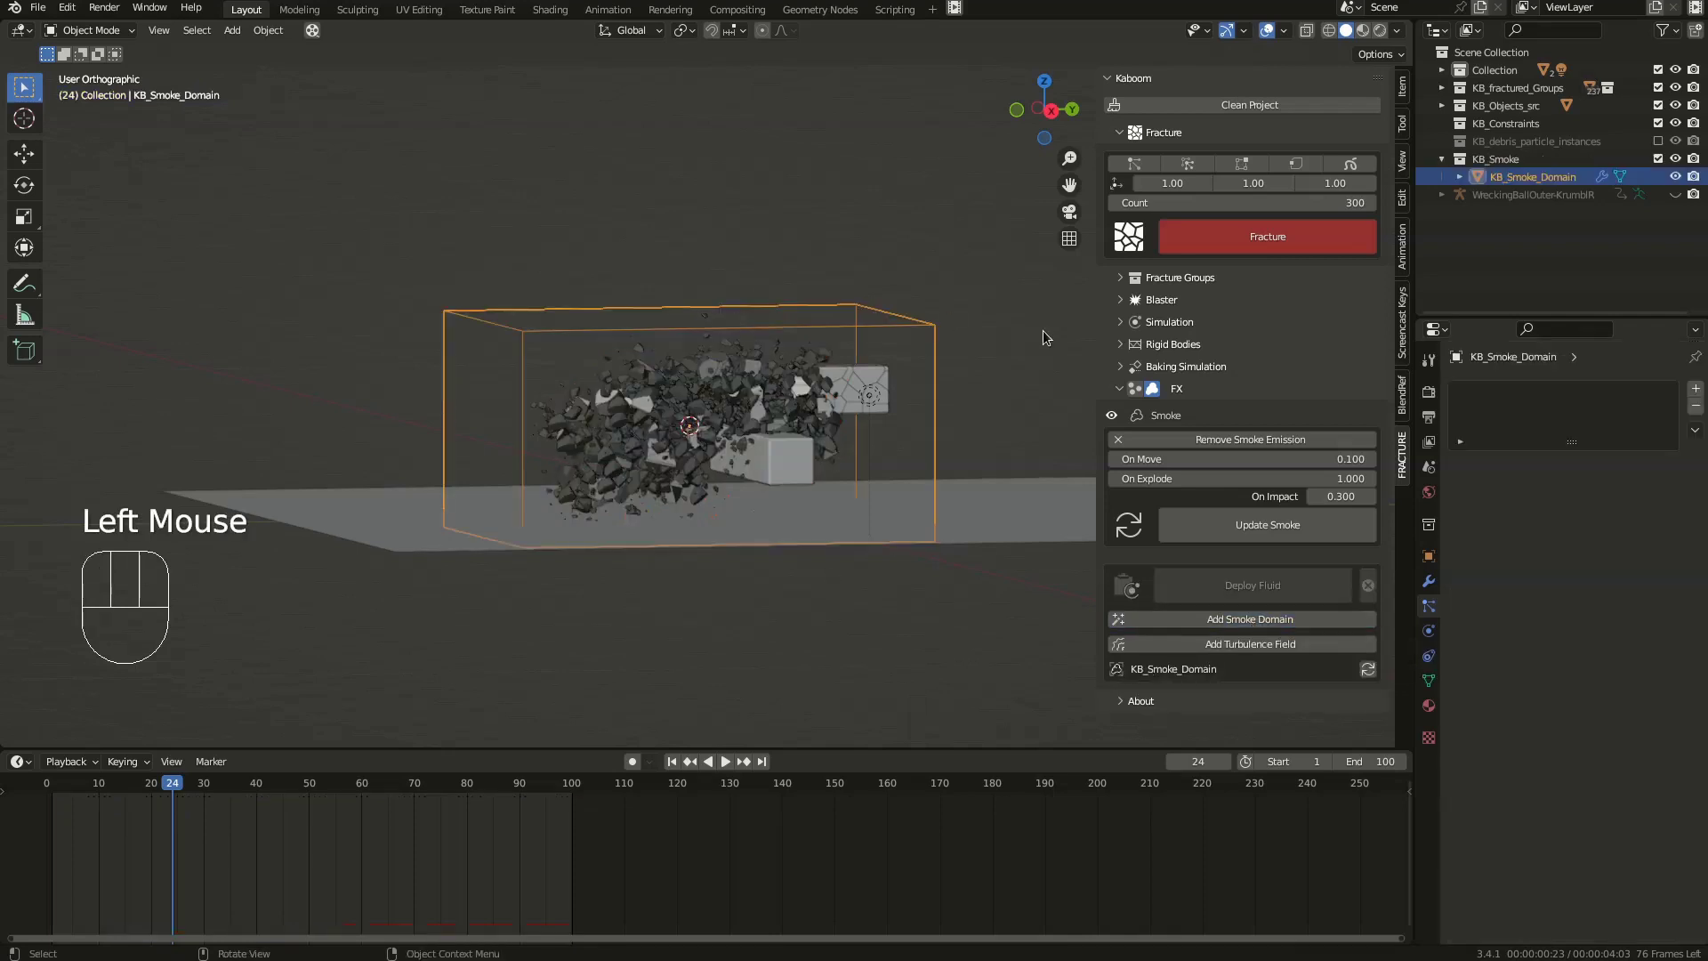
pyautogui.click(941, 334)
pyautogui.moveTo(695, 447); pyautogui.dragTo(891, 484)
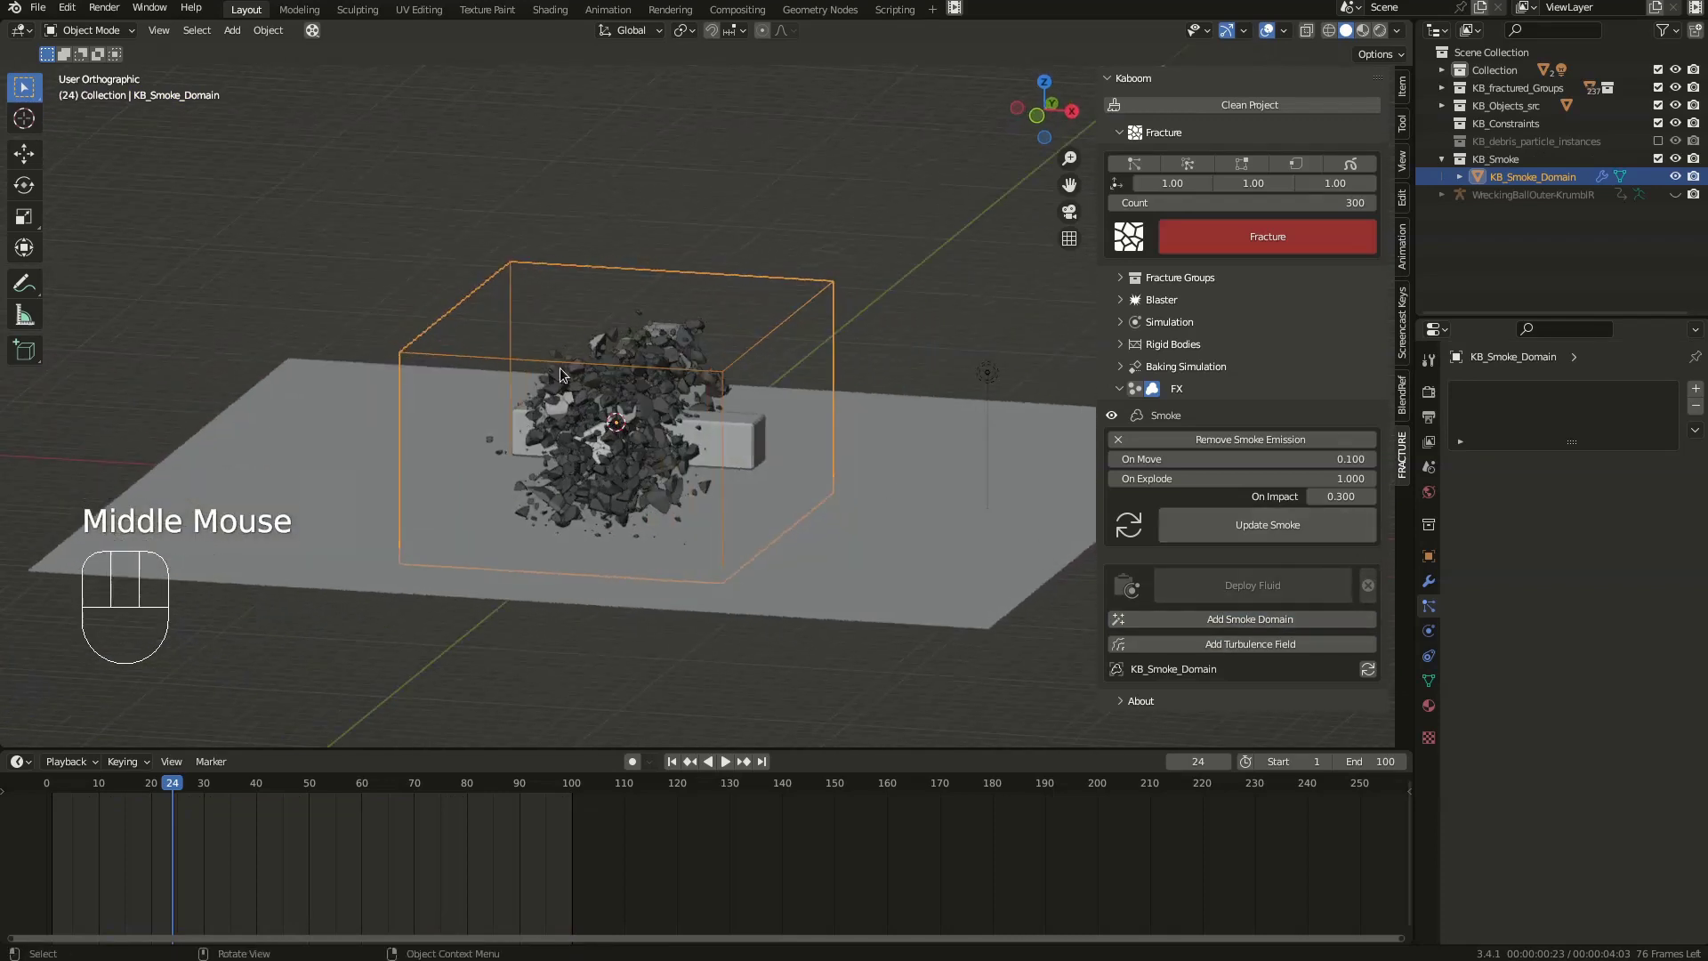
pyautogui.moveTo(788, 460); pyautogui.dragTo(716, 432)
pyautogui.press('space')
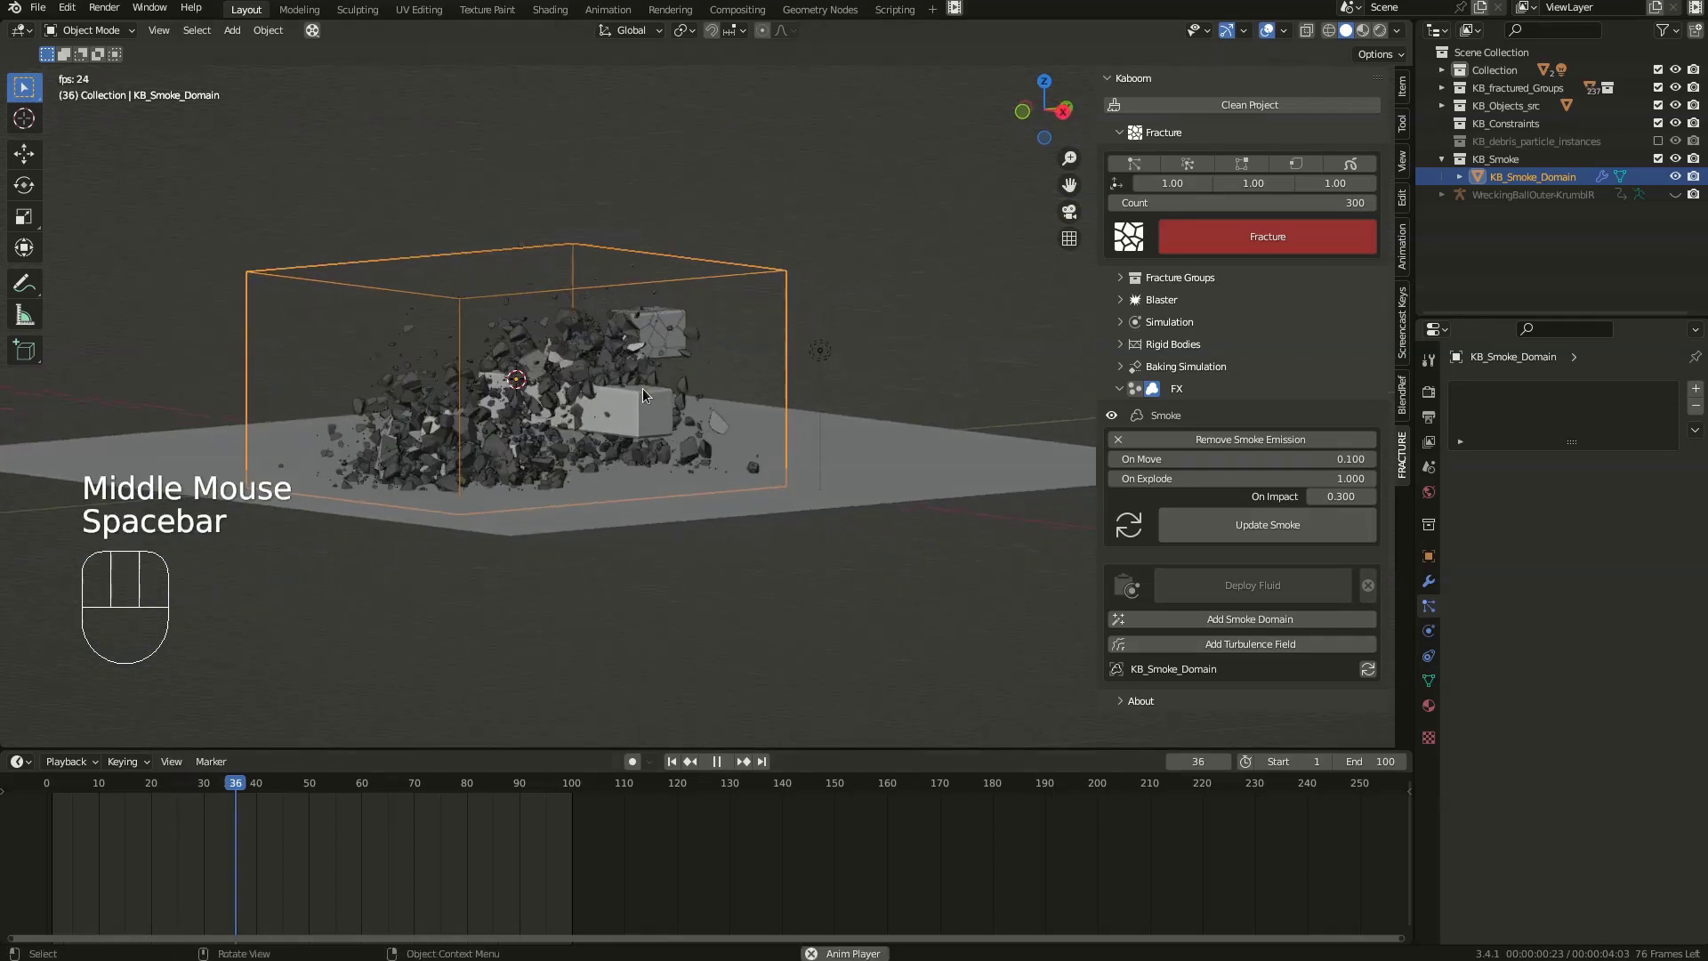
pyautogui.press('space')
pyautogui.moveTo(639, 433); pyautogui.dragTo(615, 440)
# - Move the domain box up along Z and sideways along Y over the debris
pyautogui.press('s')
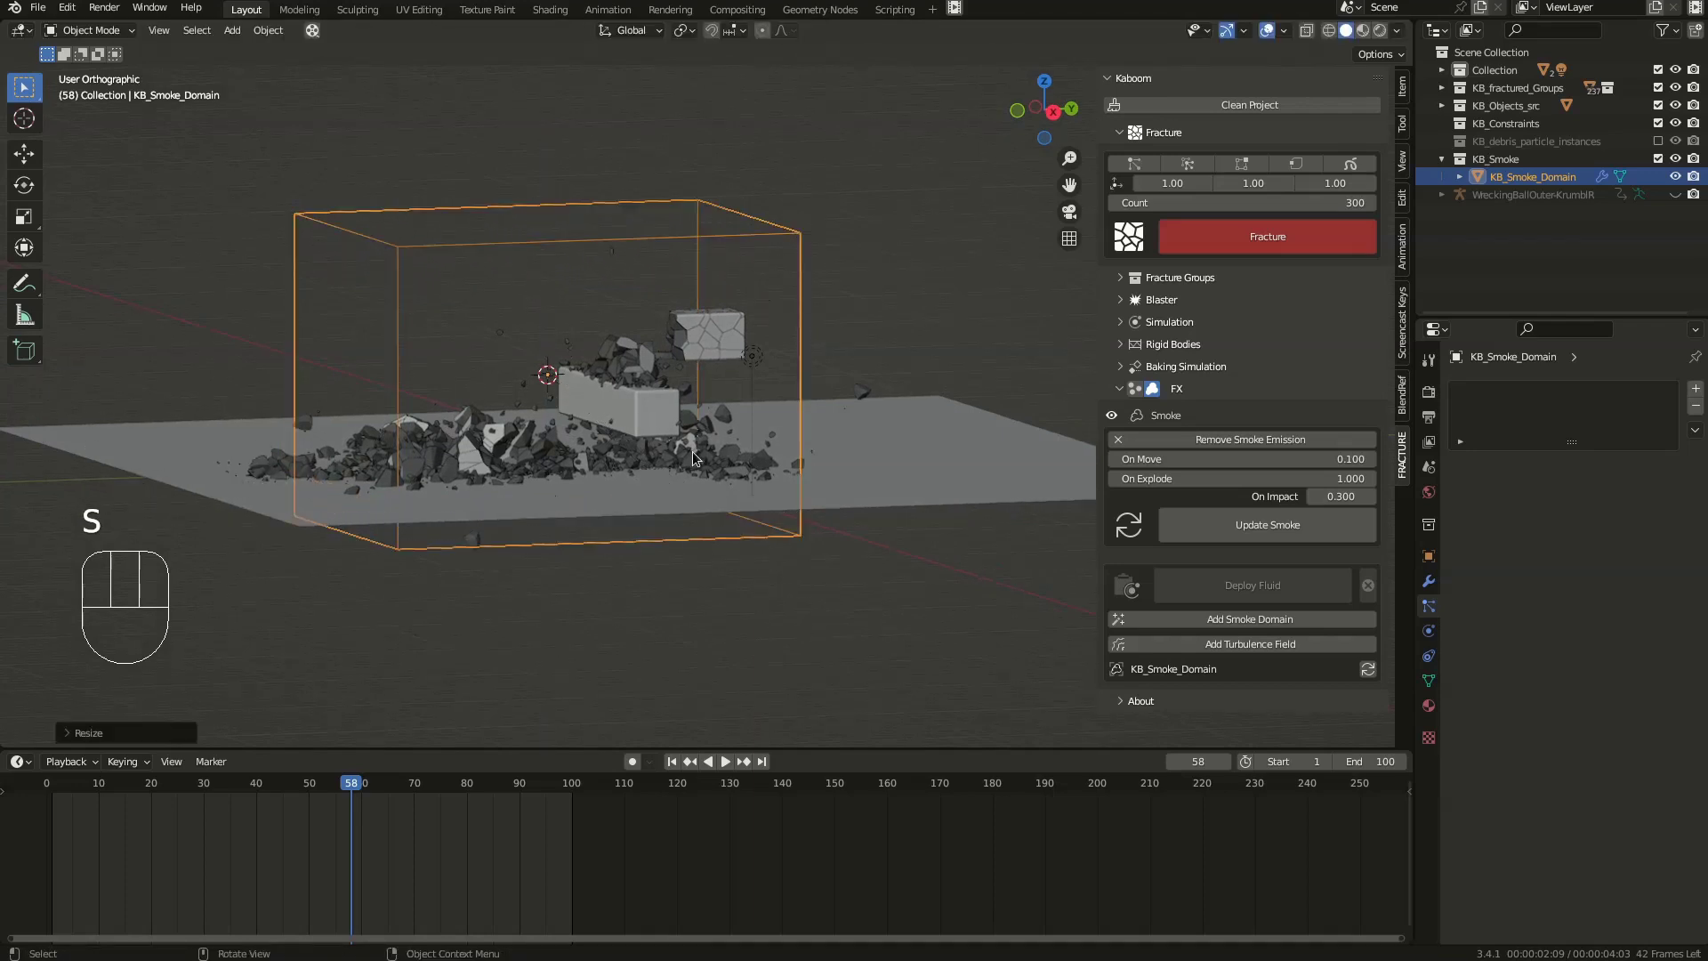
pyautogui.press('g')
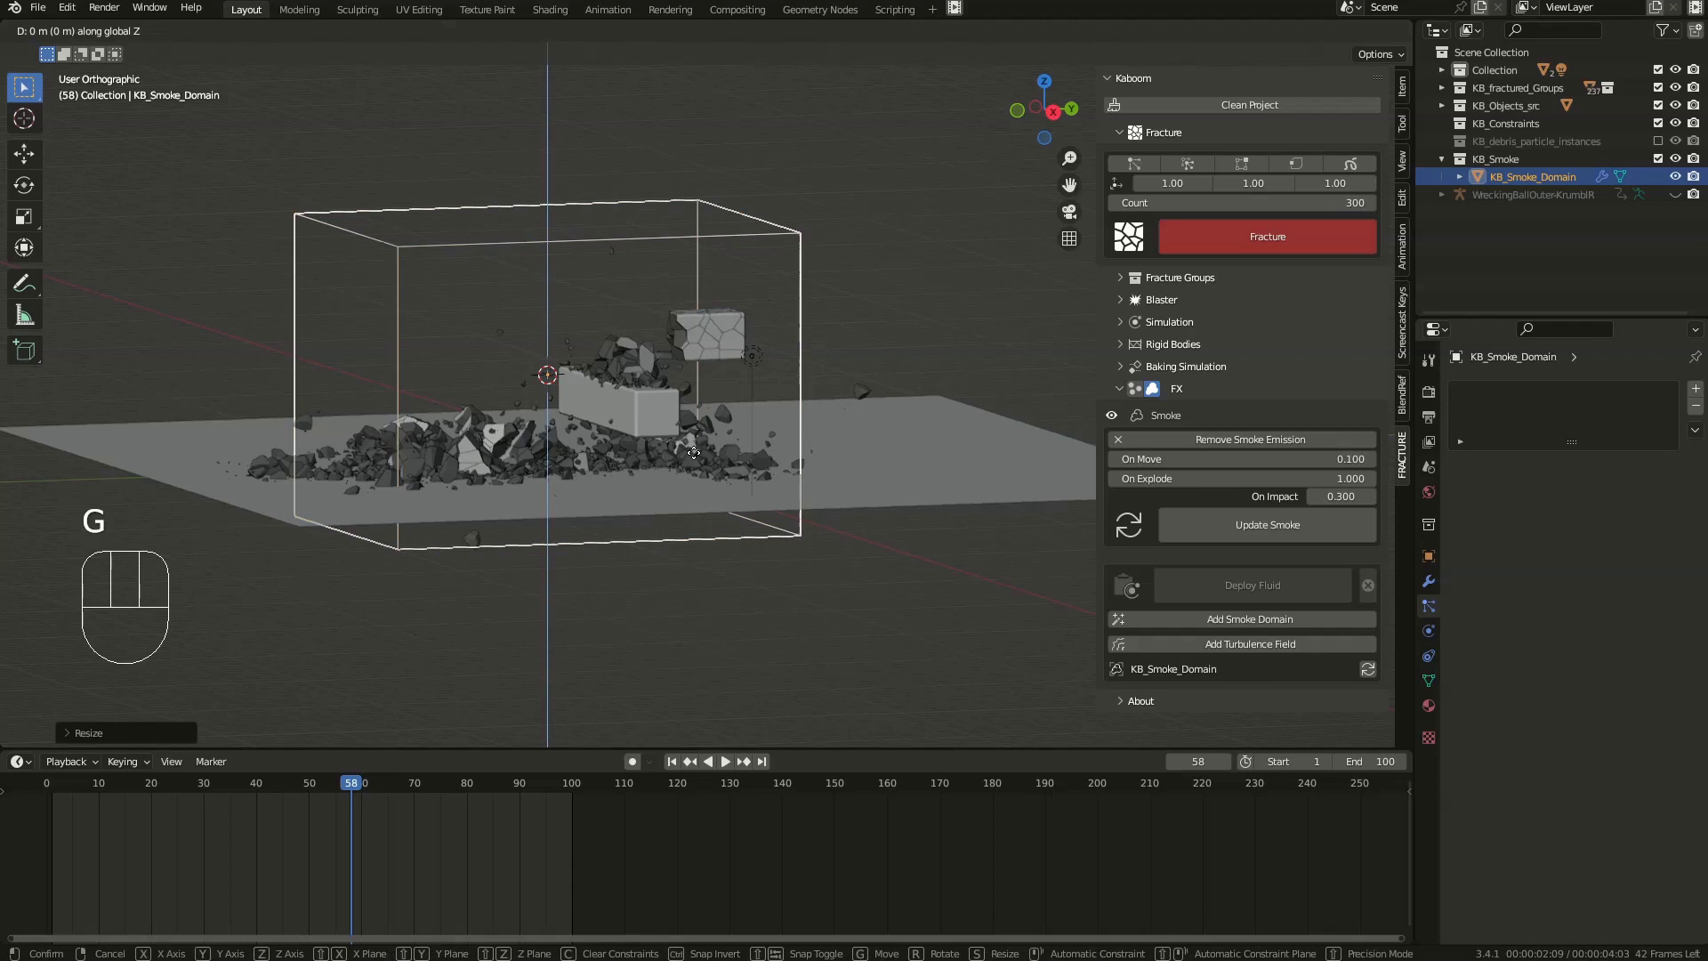
pyautogui.moveTo(596, 472); pyautogui.dragTo(588, 458)
pyautogui.press('s')
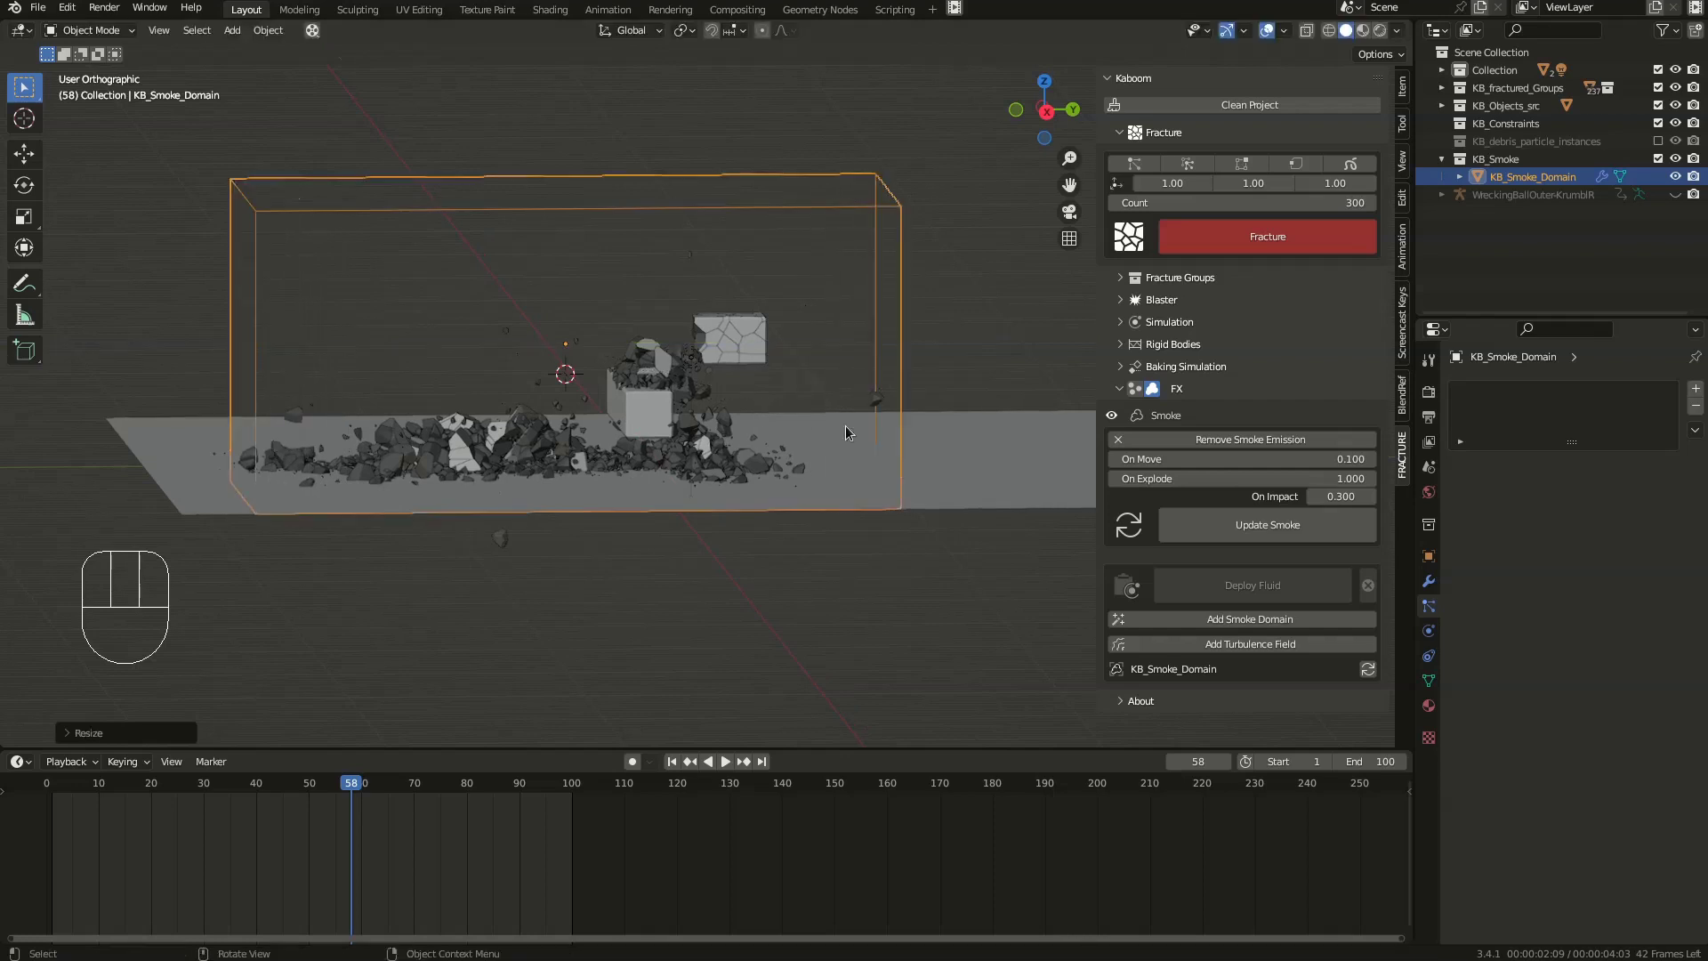
pyautogui.press('g')
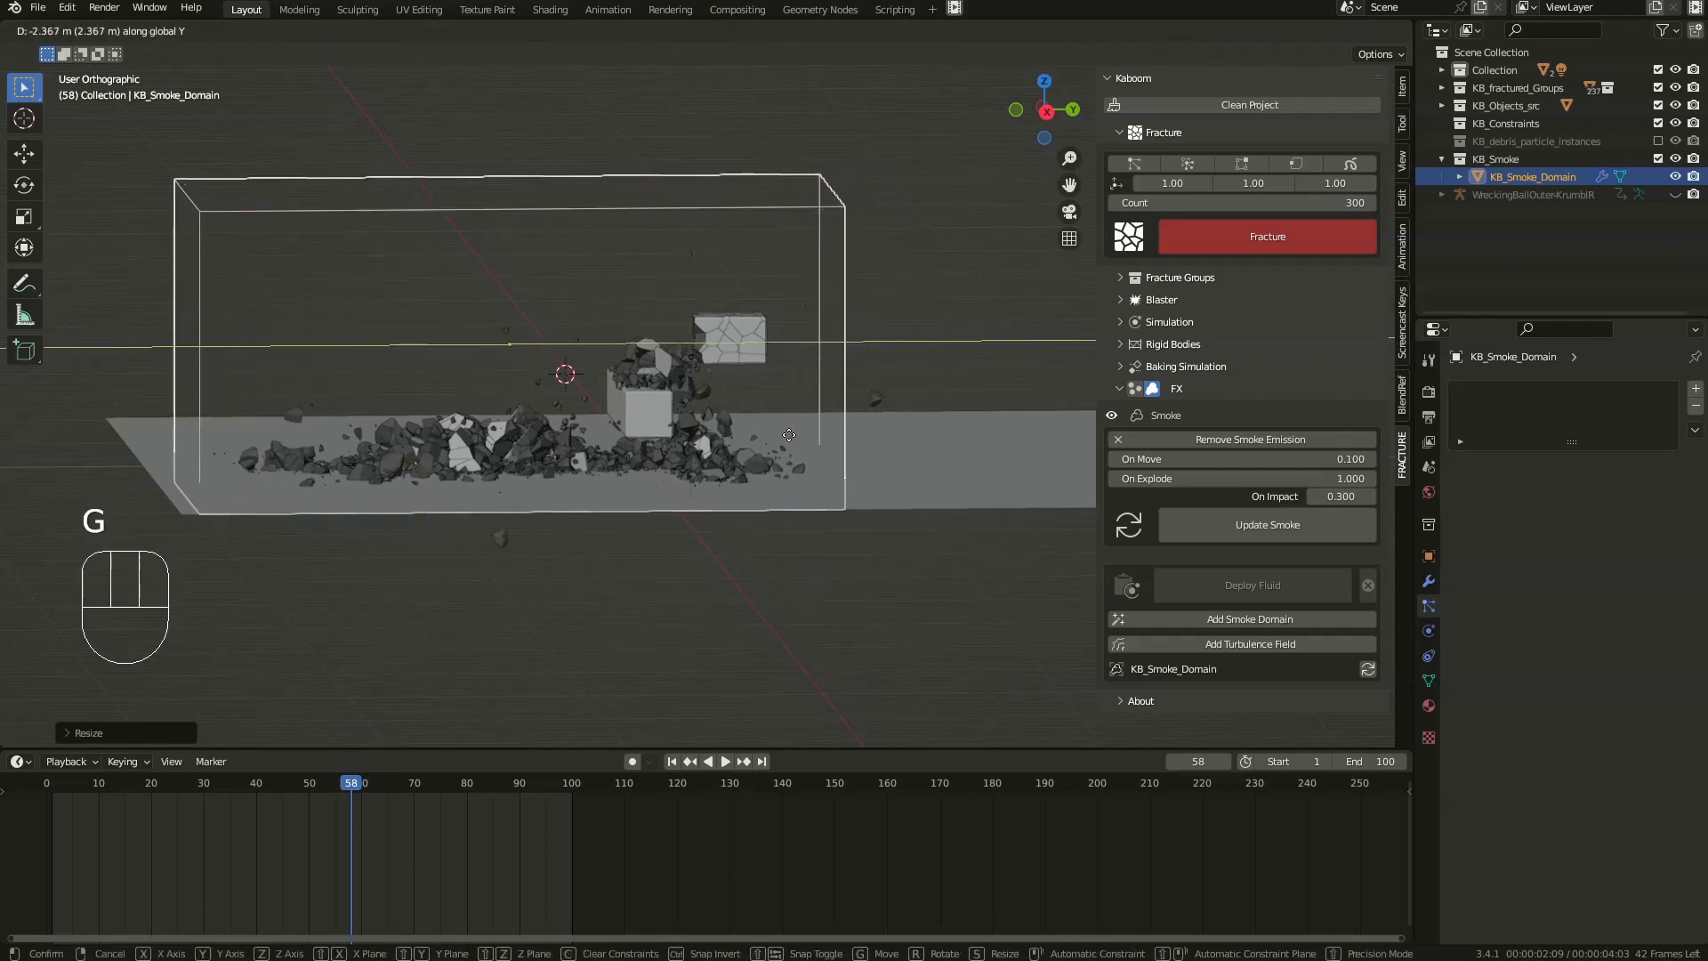
pyautogui.moveTo(737, 457); pyautogui.dragTo(787, 457)
# - Stretch the domain along X and Y, adjust its height on Z, and rewind the timeline
pyautogui.press('s')
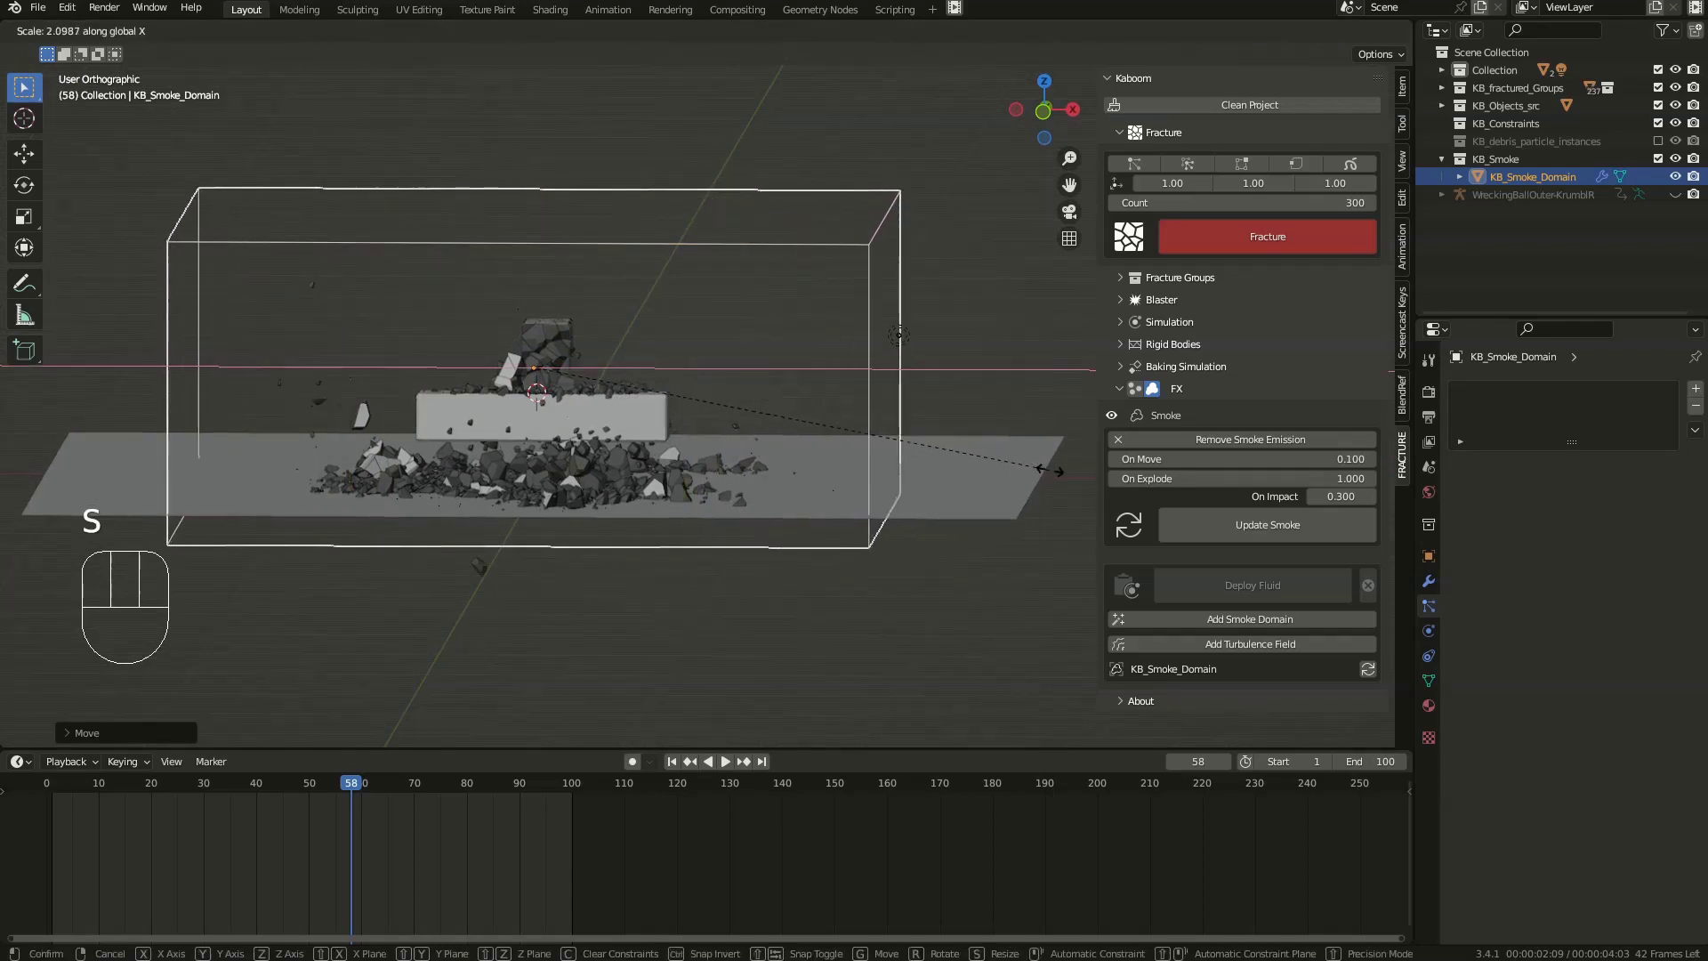
pyautogui.moveTo(631, 386); pyautogui.dragTo(571, 389)
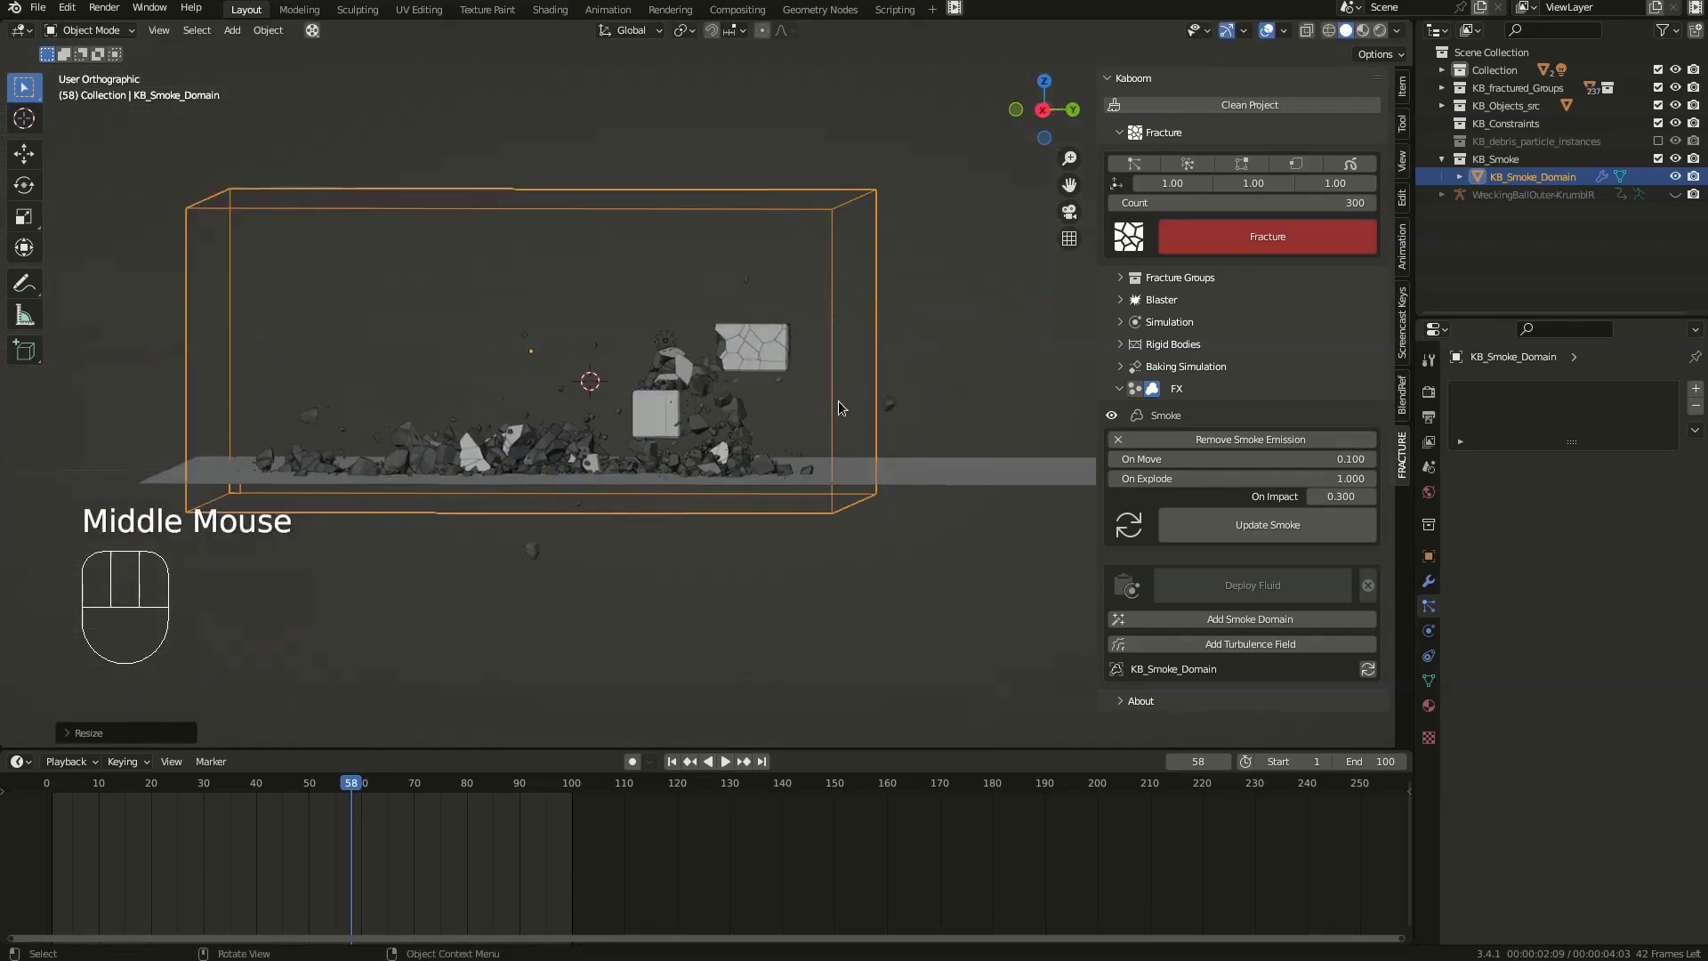
pyautogui.press('s')
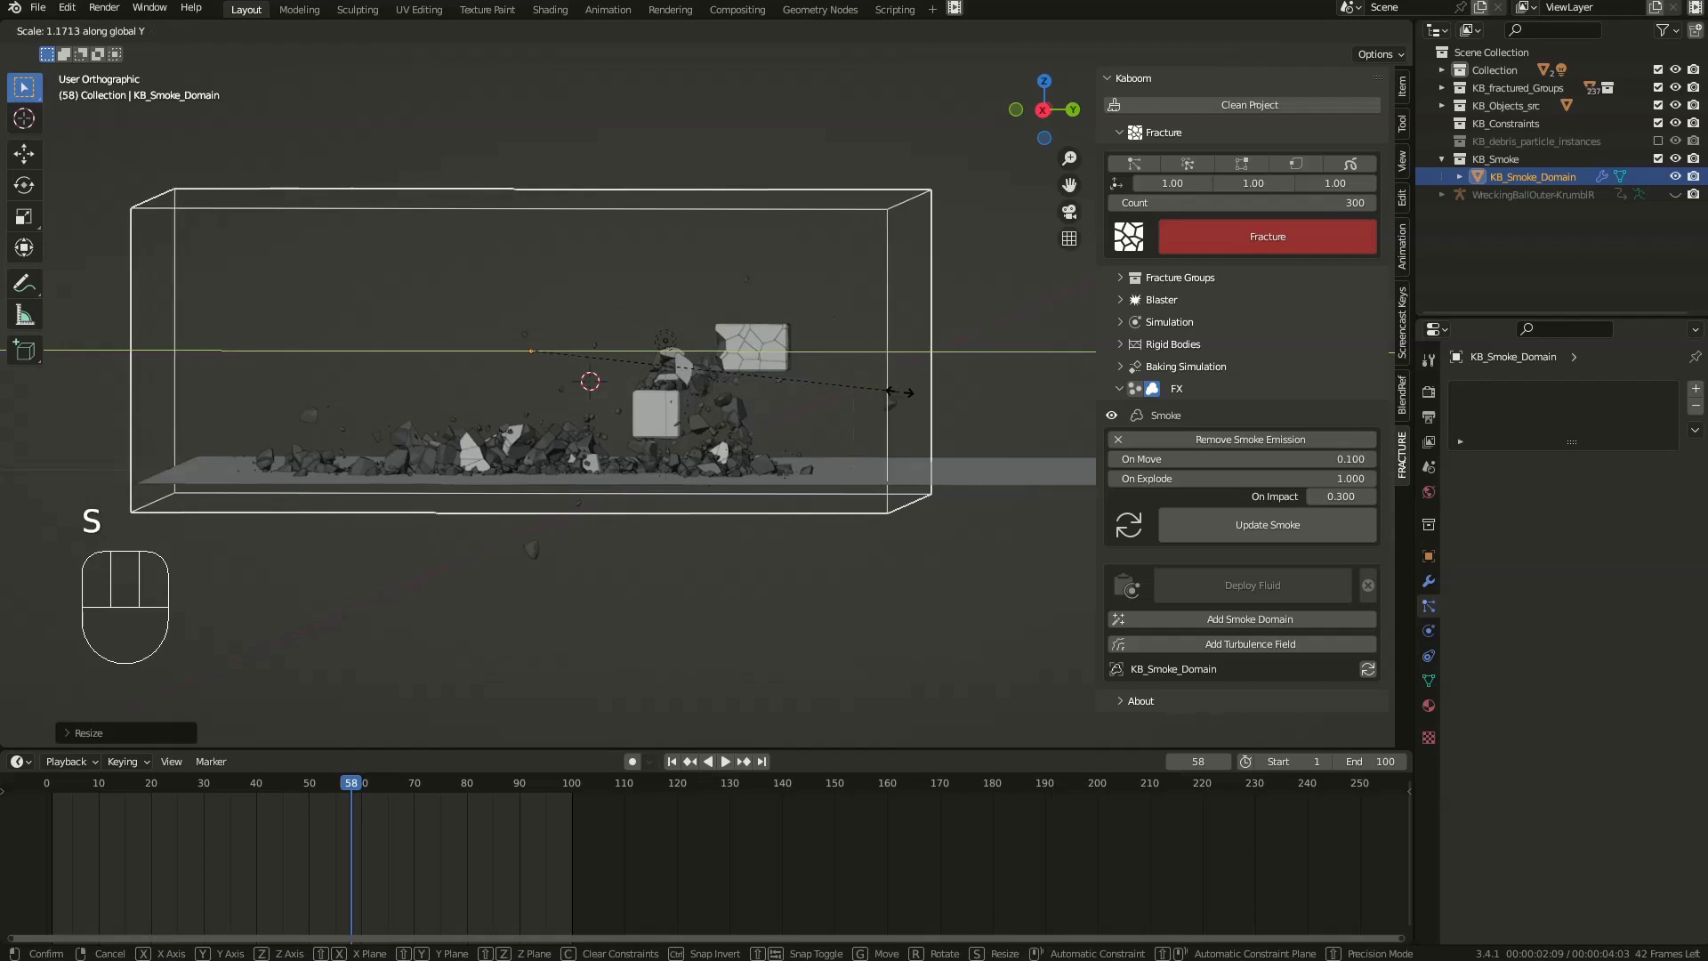
pyautogui.press('g')
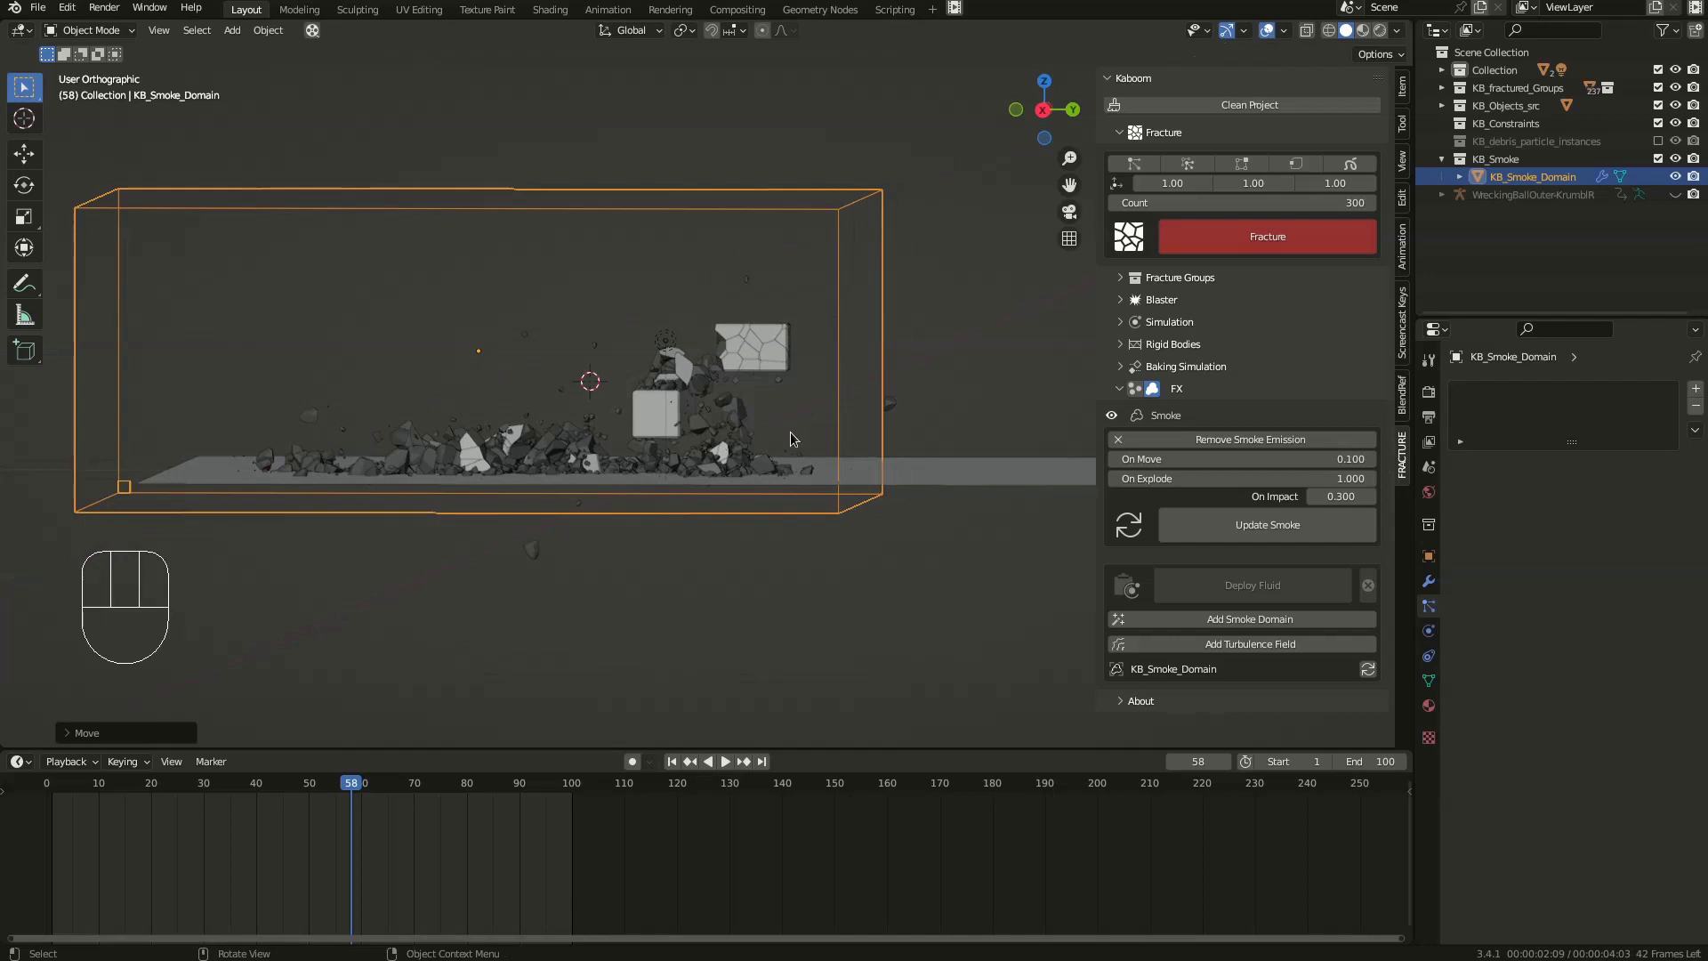
pyautogui.press('s')
pyautogui.press('g')
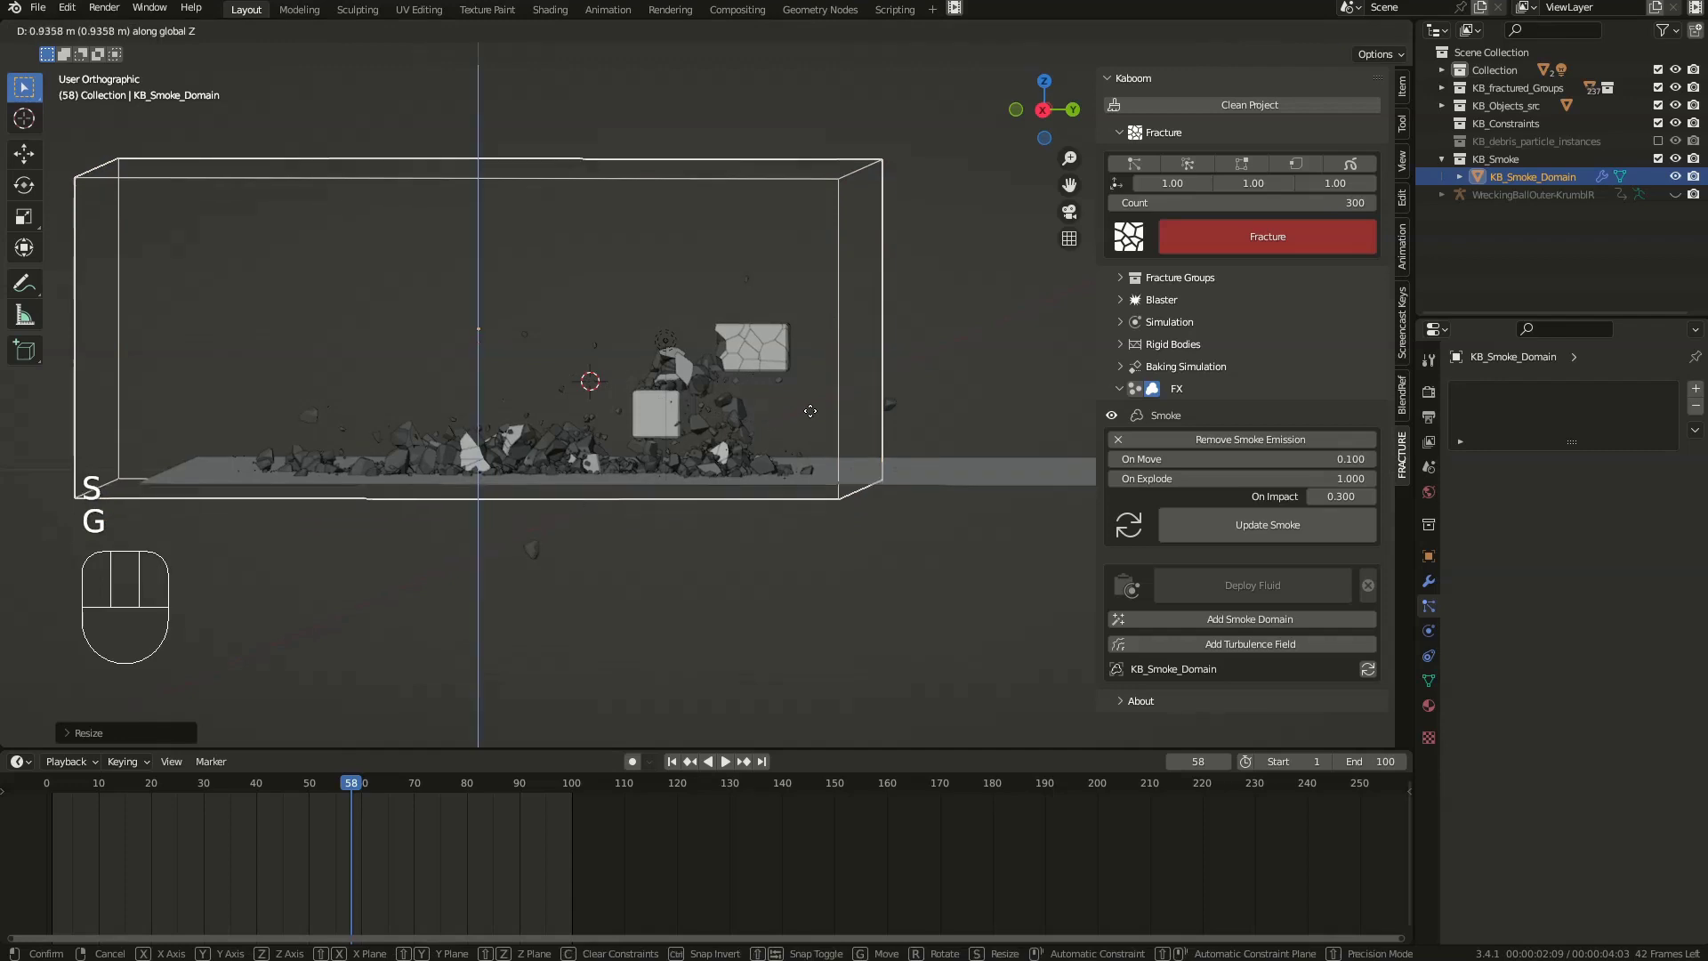
pyautogui.moveTo(705, 379); pyautogui.dragTo(791, 404)
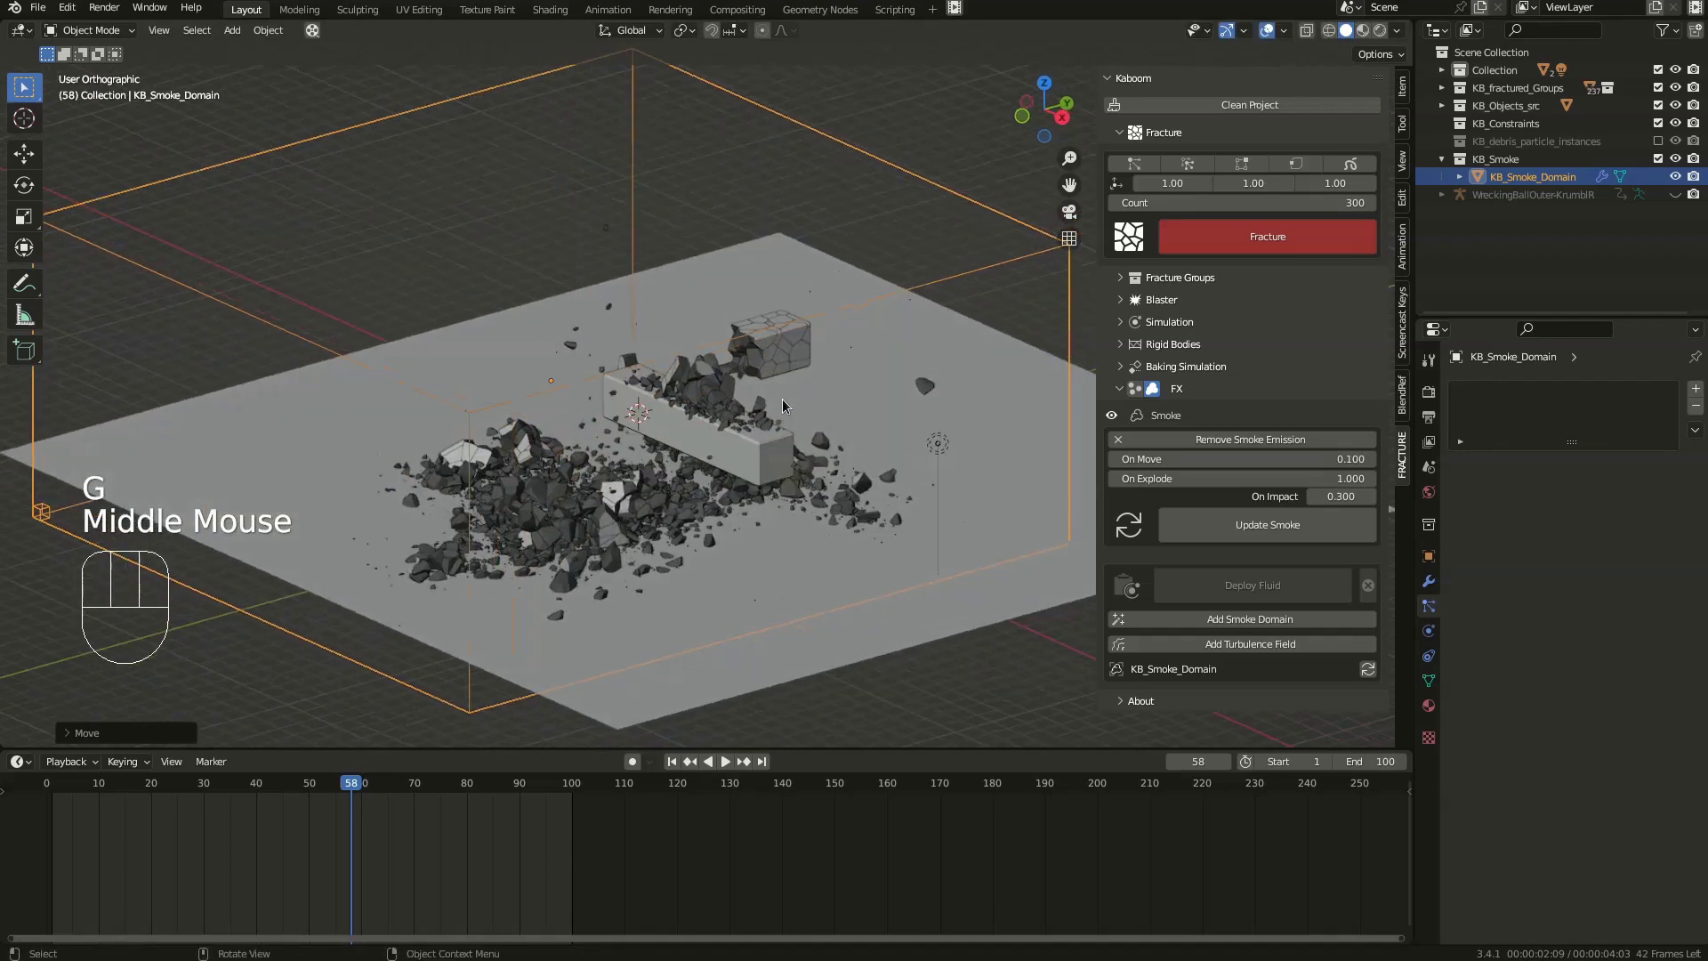
pyautogui.scroll(-3)
pyautogui.click(44, 790)
# - Play the simulation so grey smoke billows from the blast inside the domain, then stop
pyautogui.press('space')
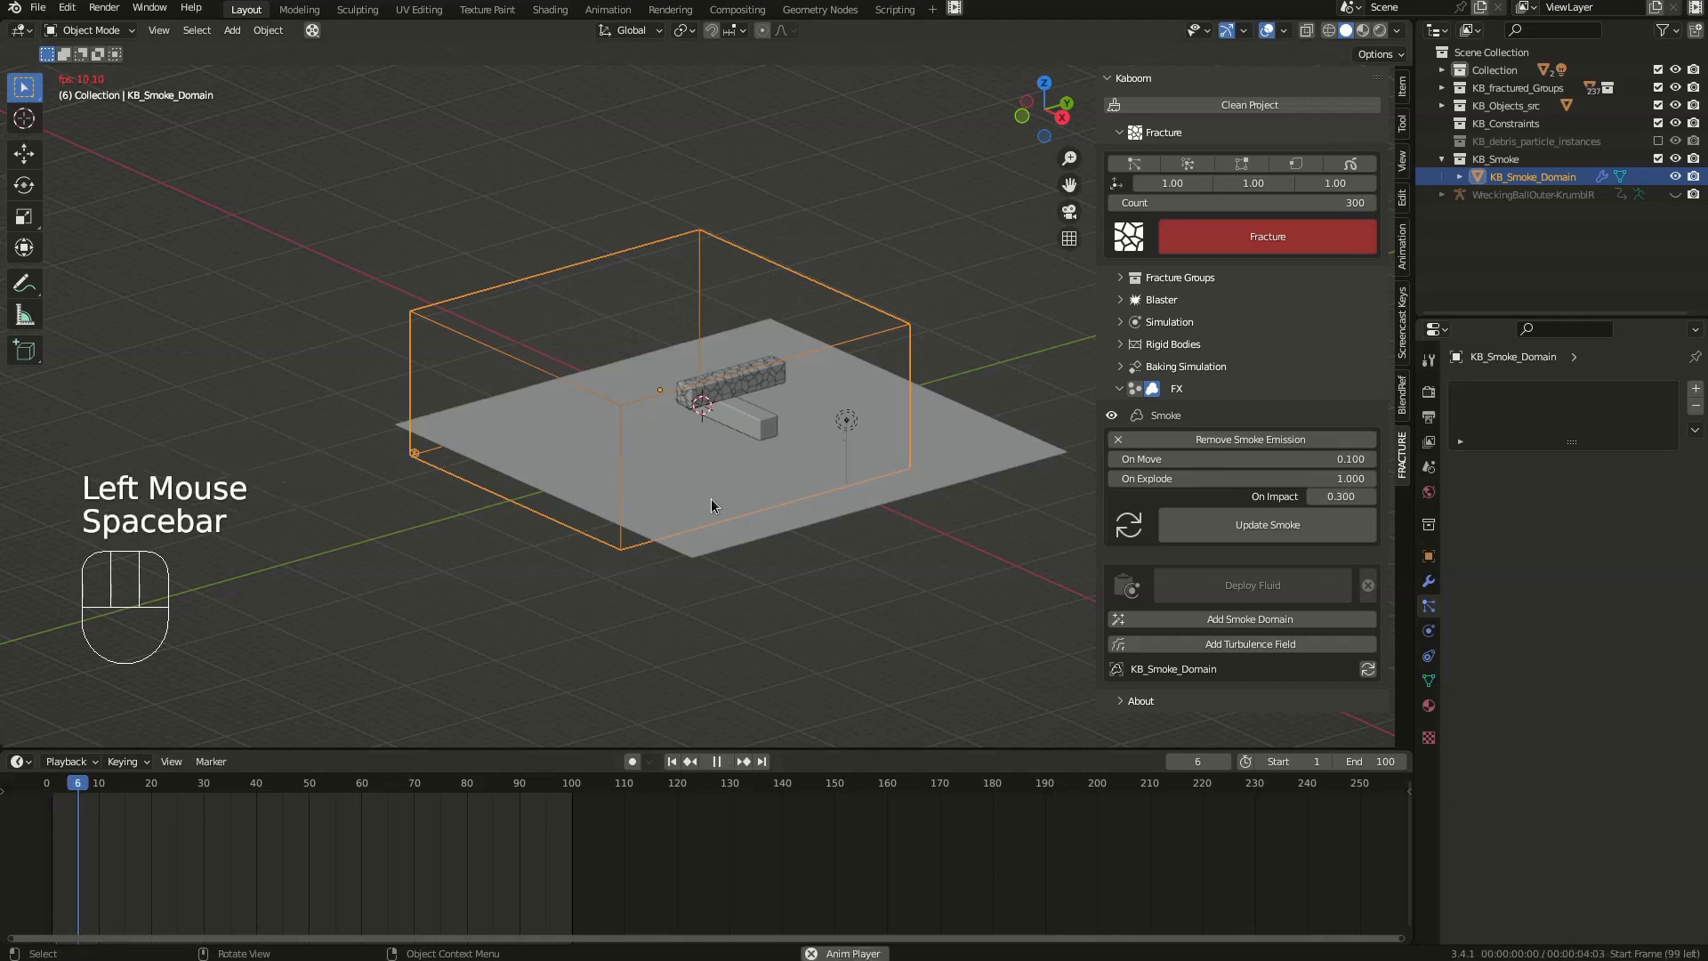
pyautogui.scroll(3)
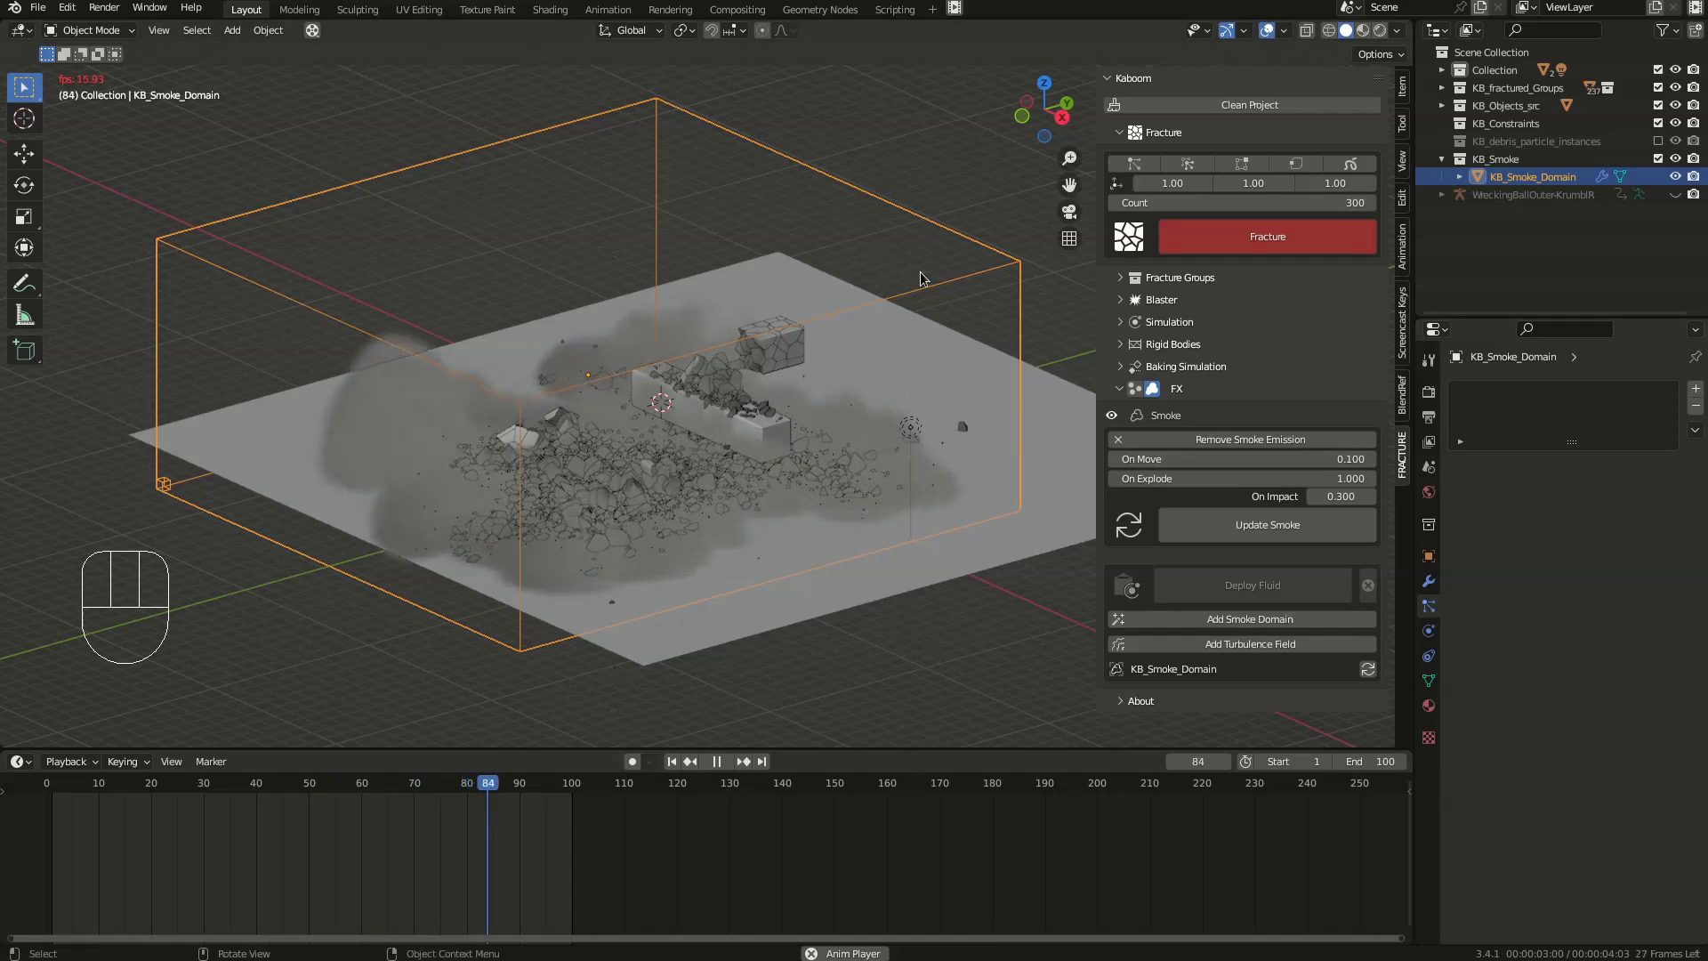
pyautogui.press('space')
# - Bake the KB_Smoke_Domain gas simulation for frames 1-100 from its Physics Cache panel
pyautogui.click(1433, 639)
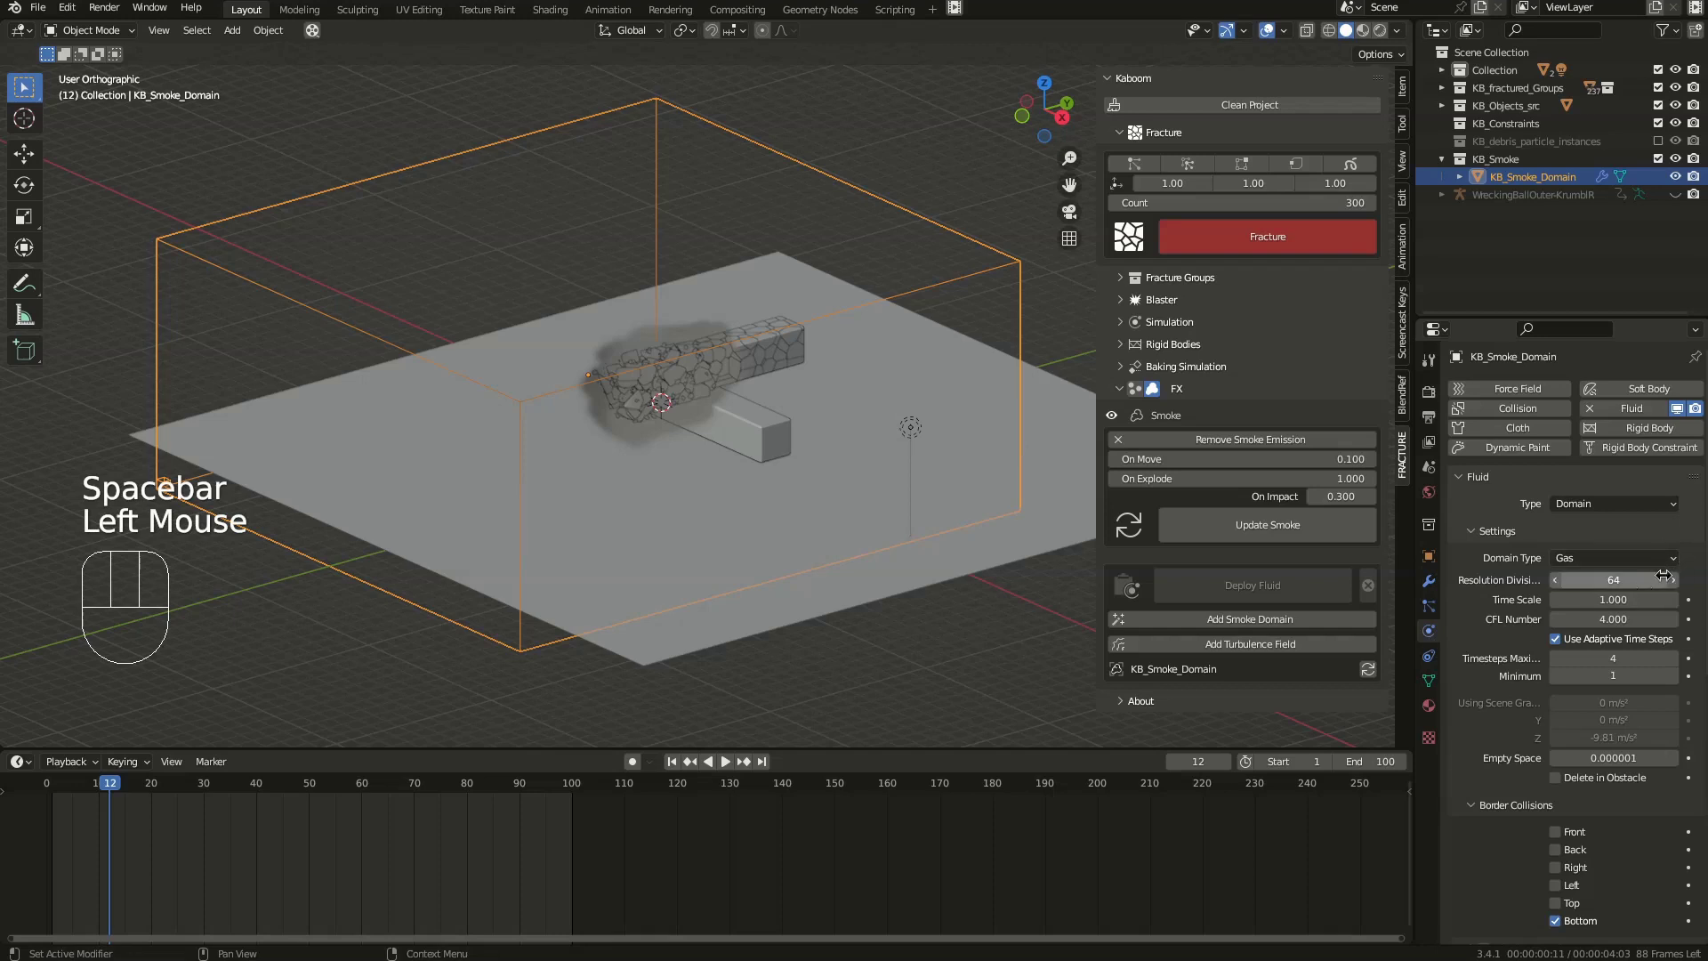
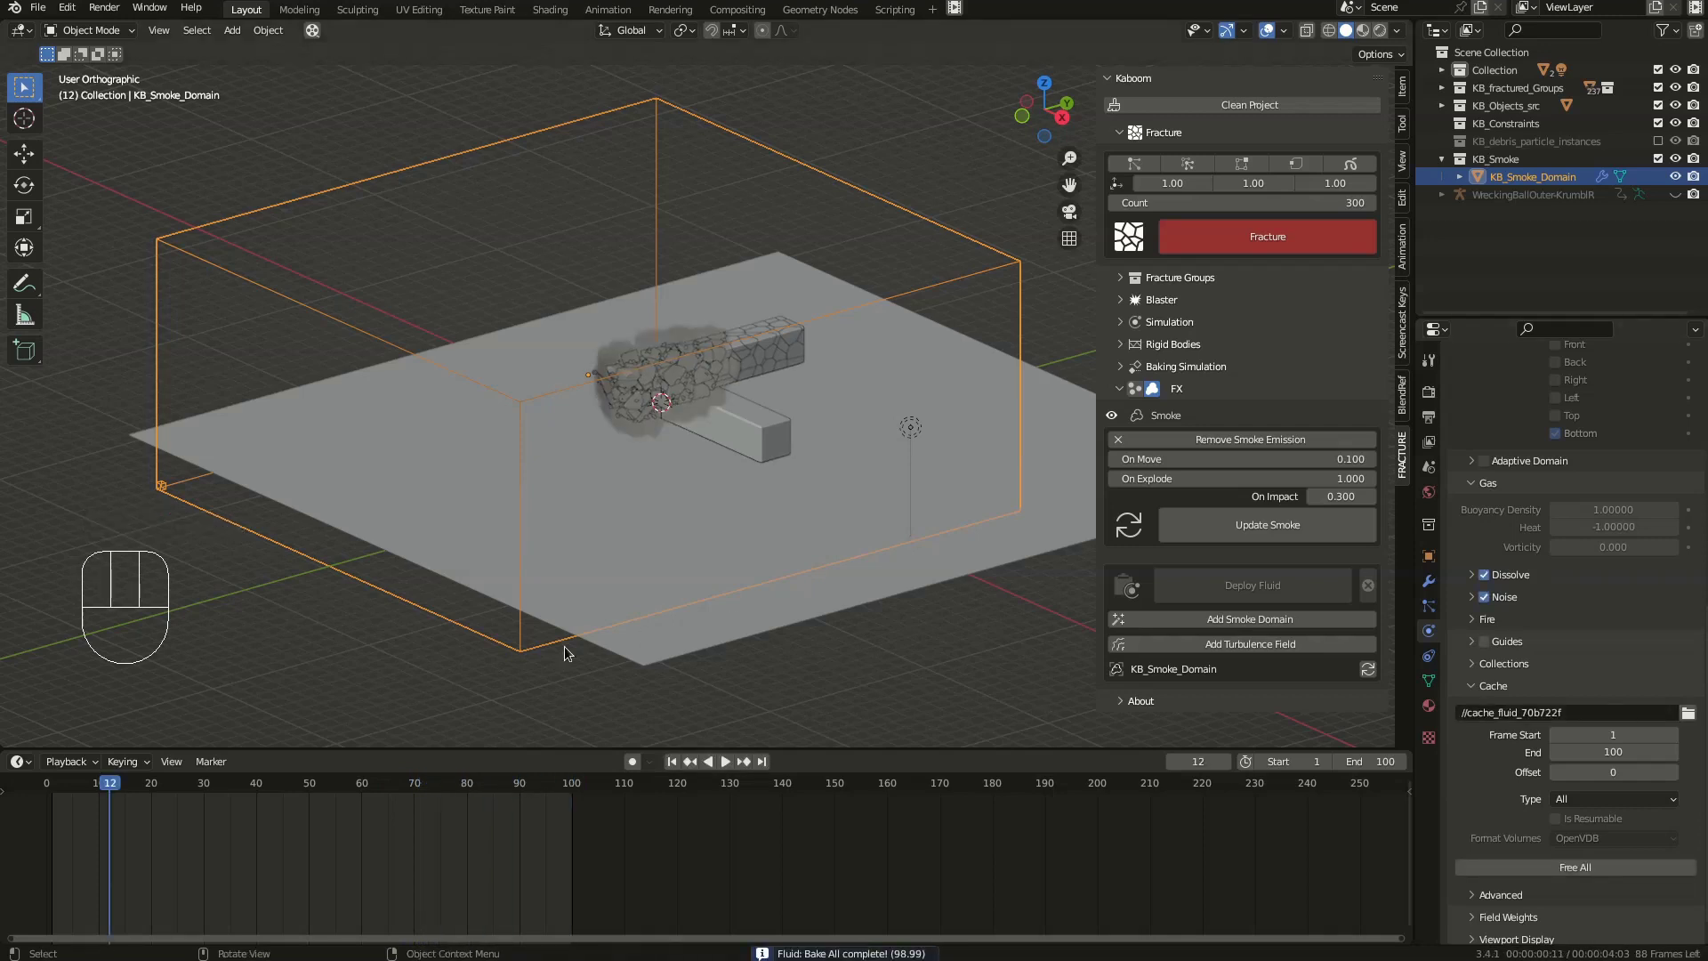
pyautogui.click(46, 781)
# - Play the baked blast and orbit around the smoke spreading across the floor from several angles
pyautogui.press('space')
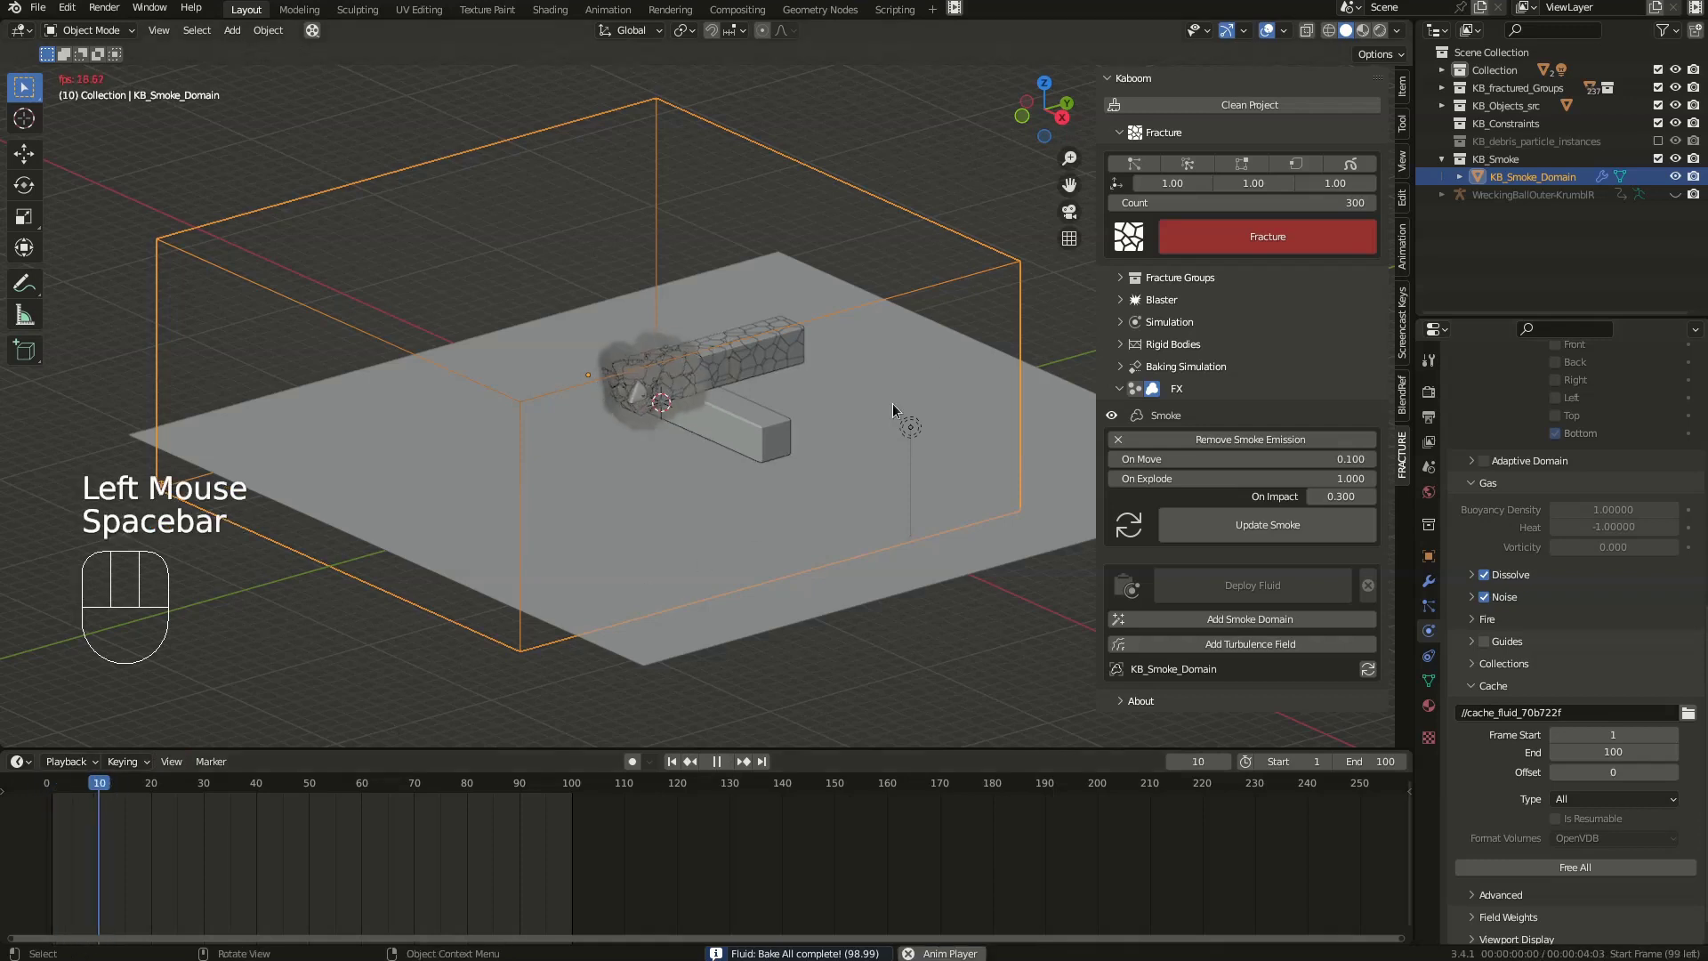
pyautogui.moveTo(712, 390); pyautogui.dragTo(671, 390)
pyautogui.scroll(3)
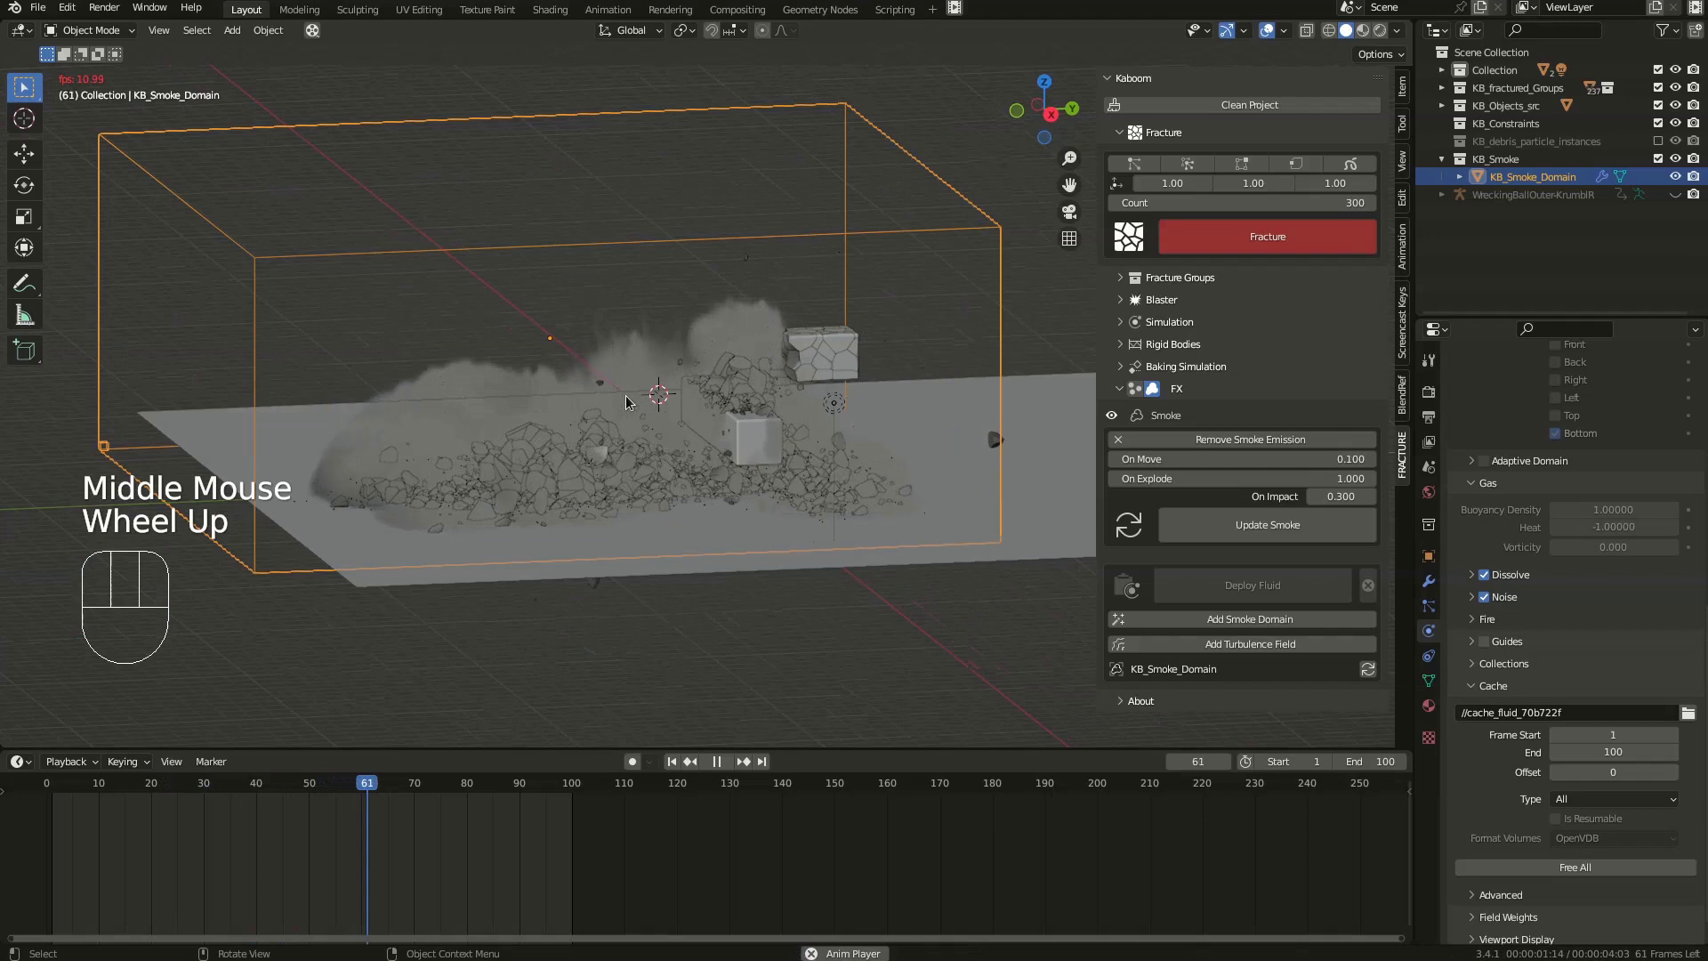
pyautogui.moveTo(626, 397); pyautogui.dragTo(755, 469)
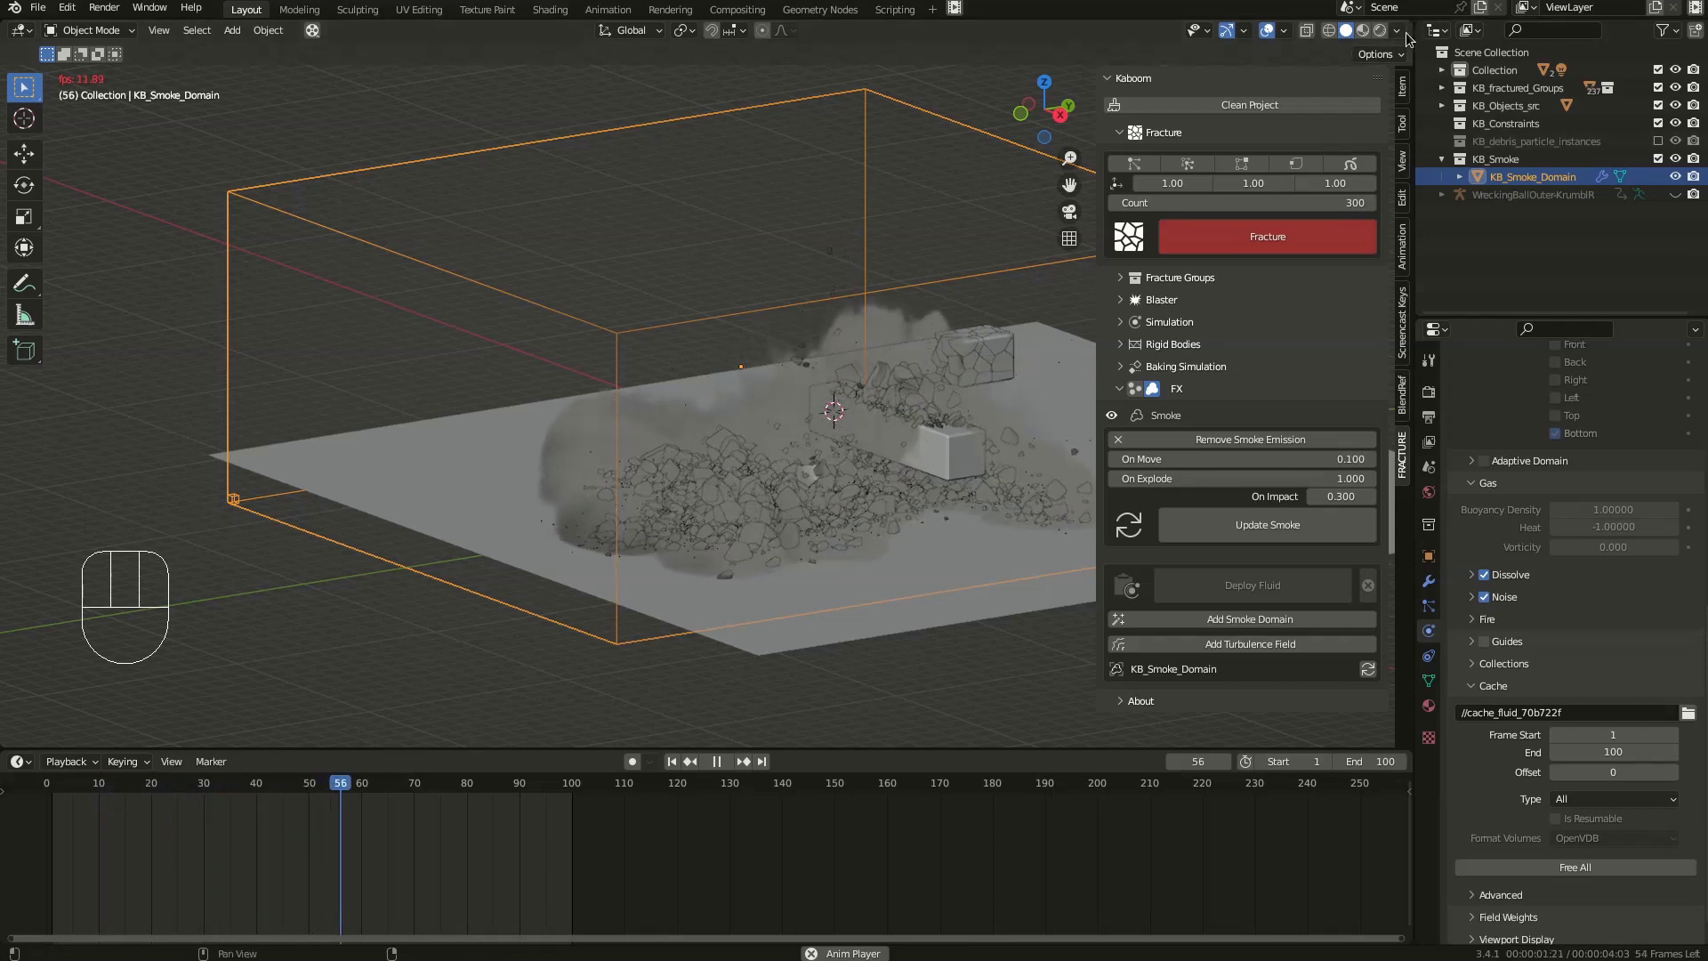
pyautogui.moveTo(1403, 33); pyautogui.dragTo(788, 534)
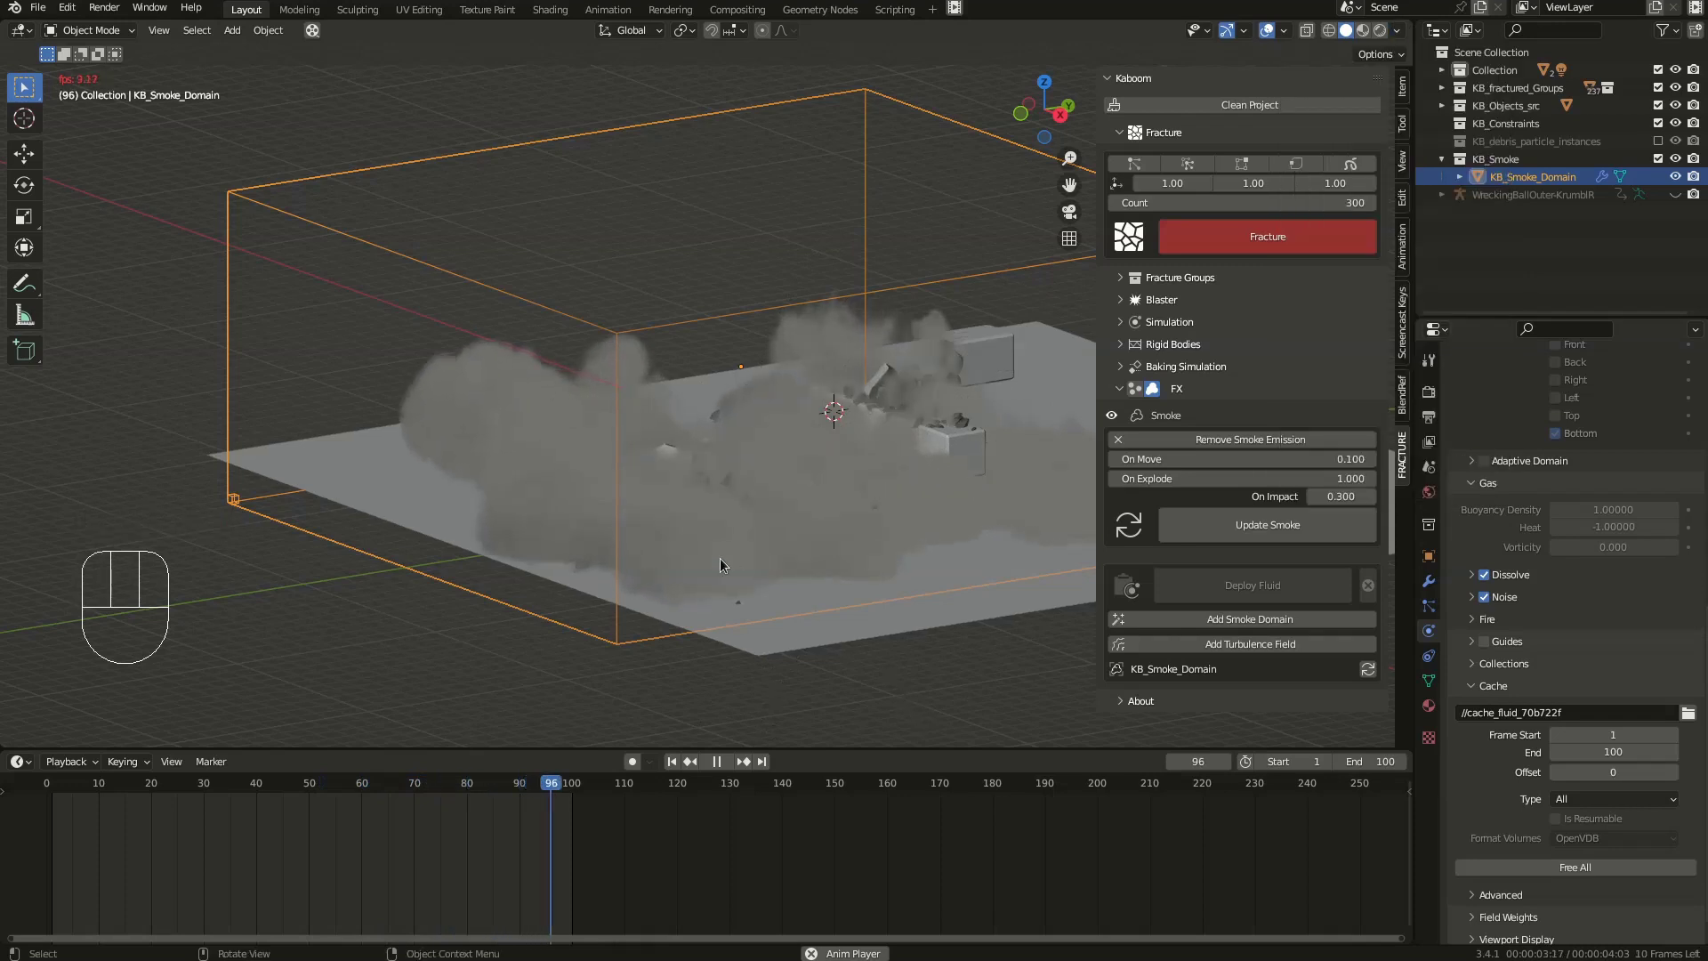
pyautogui.moveTo(801, 423); pyautogui.dragTo(700, 426)
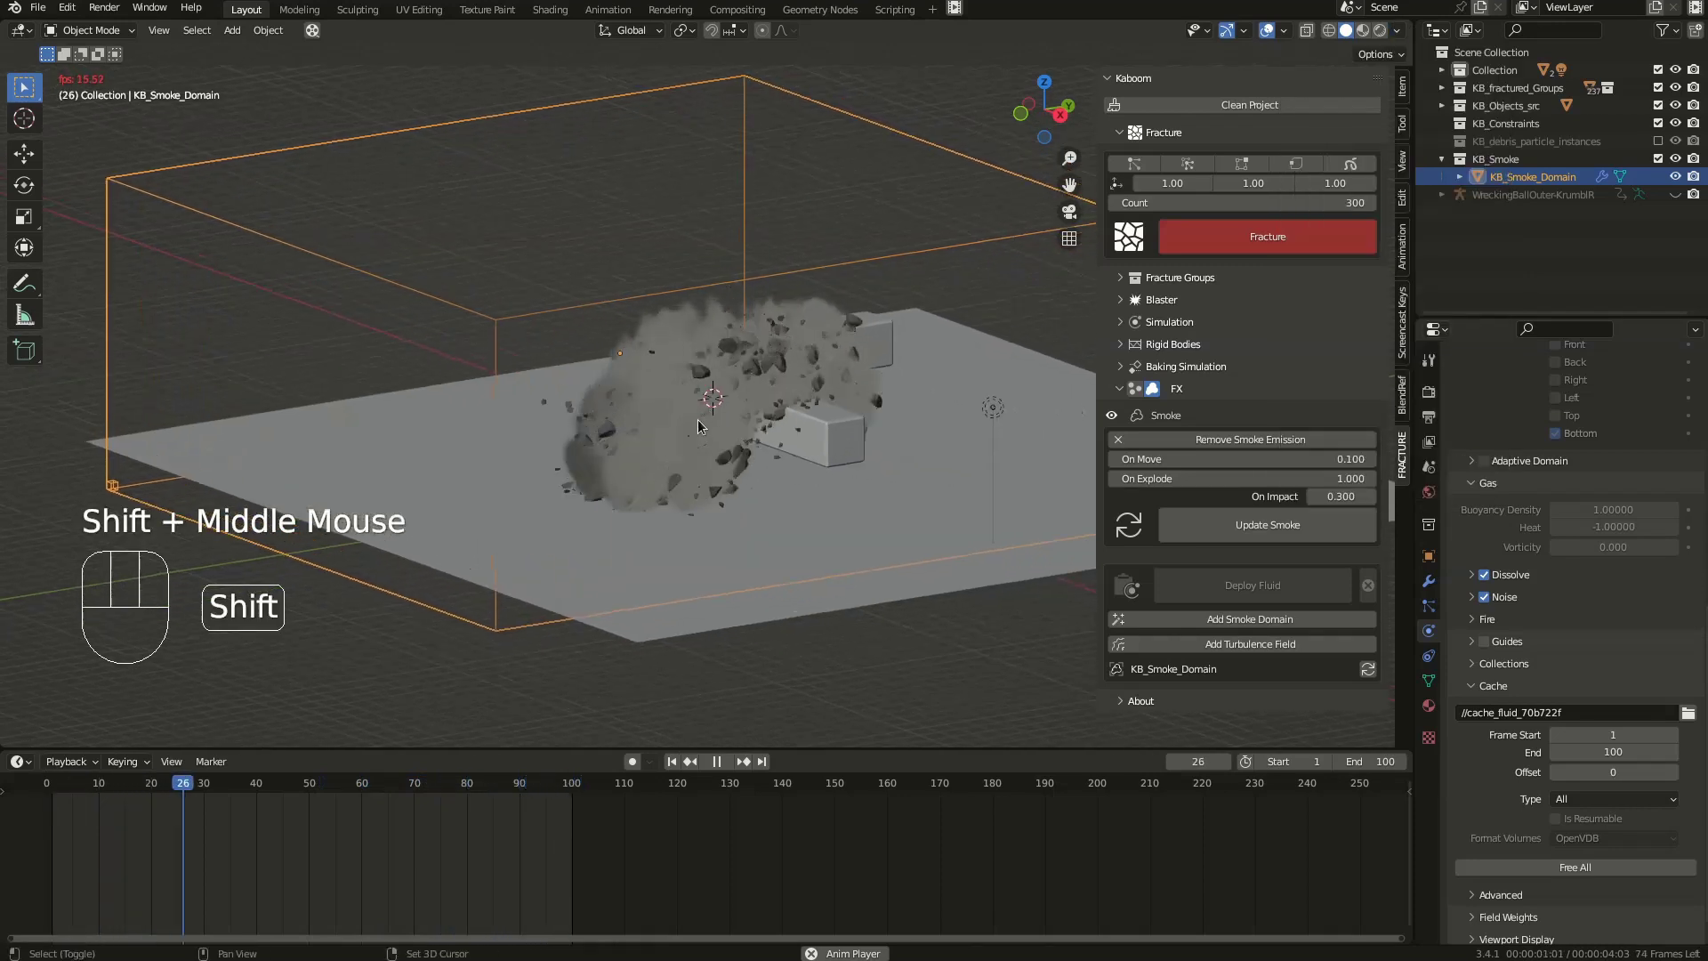
pyautogui.moveTo(738, 432); pyautogui.dragTo(740, 435)
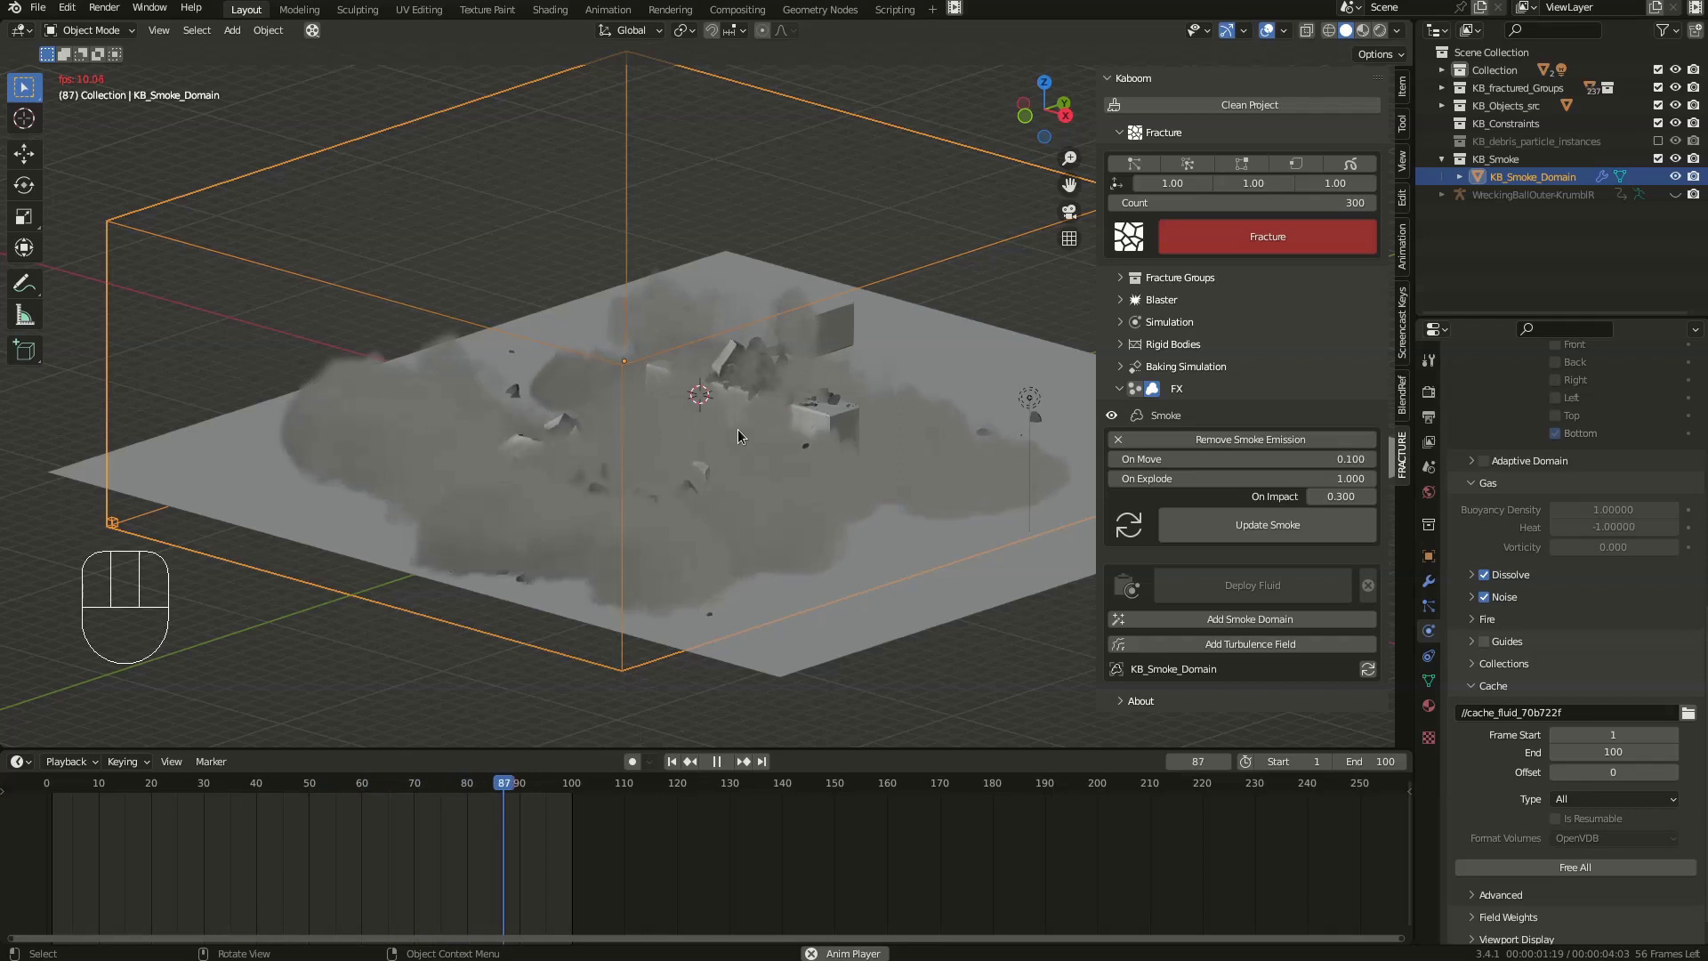
pyautogui.moveTo(717, 431); pyautogui.dragTo(723, 402)
pyautogui.moveTo(823, 395); pyautogui.dragTo(1319, 553)
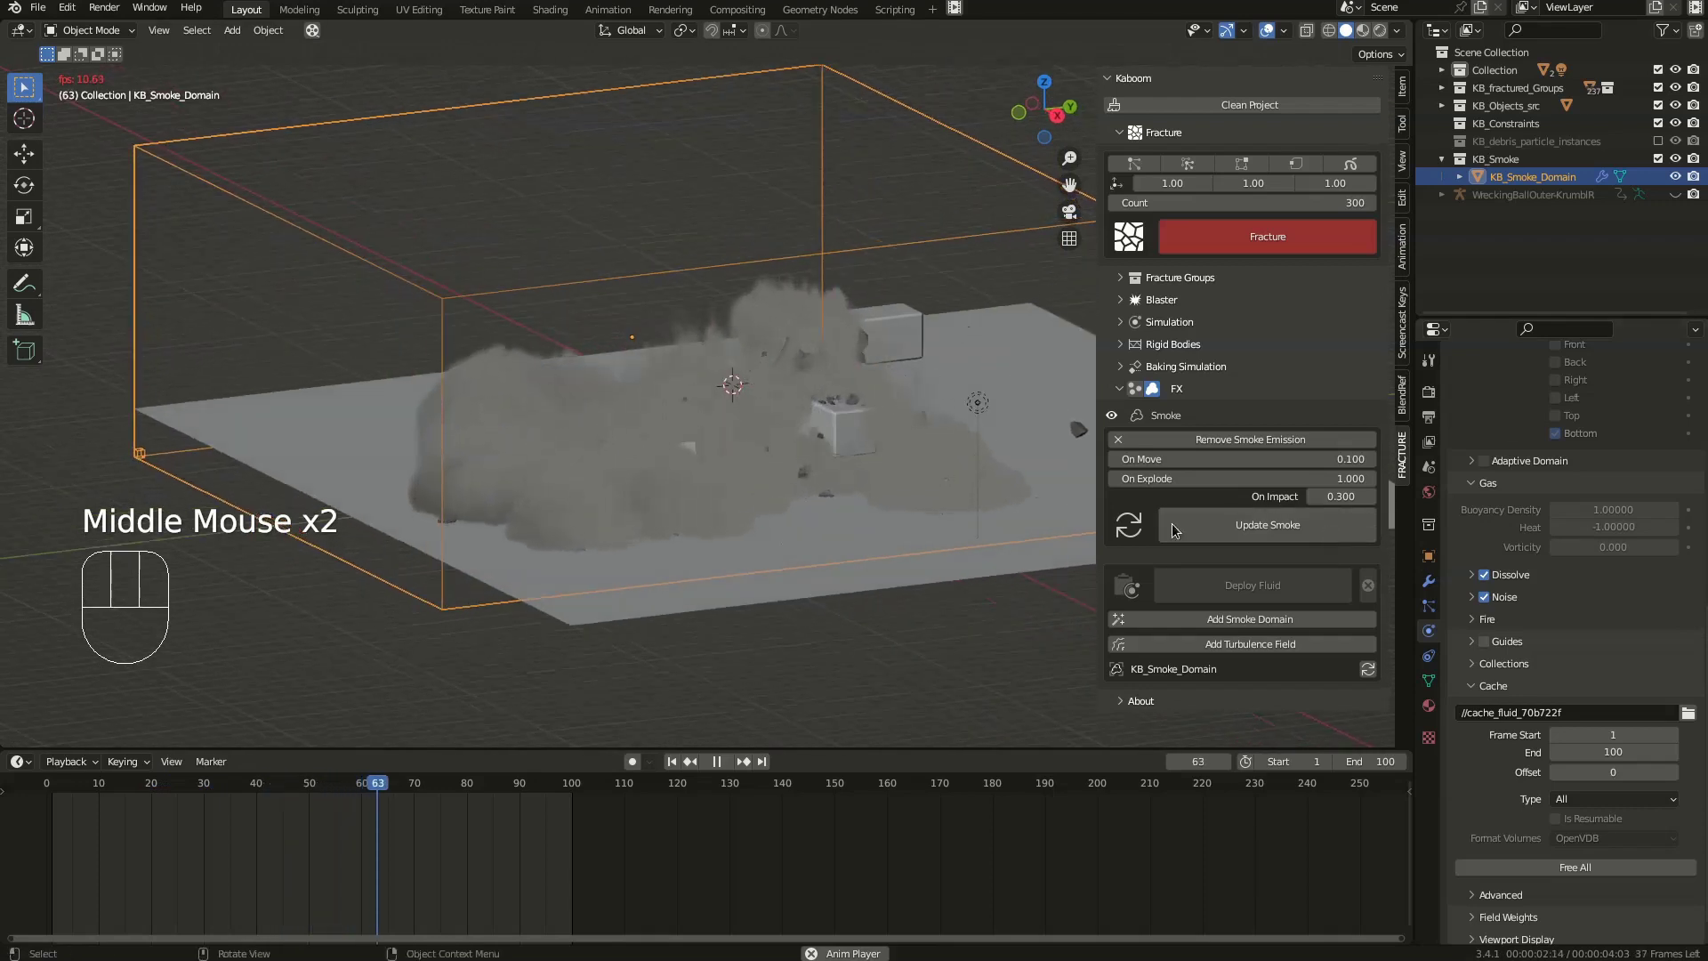